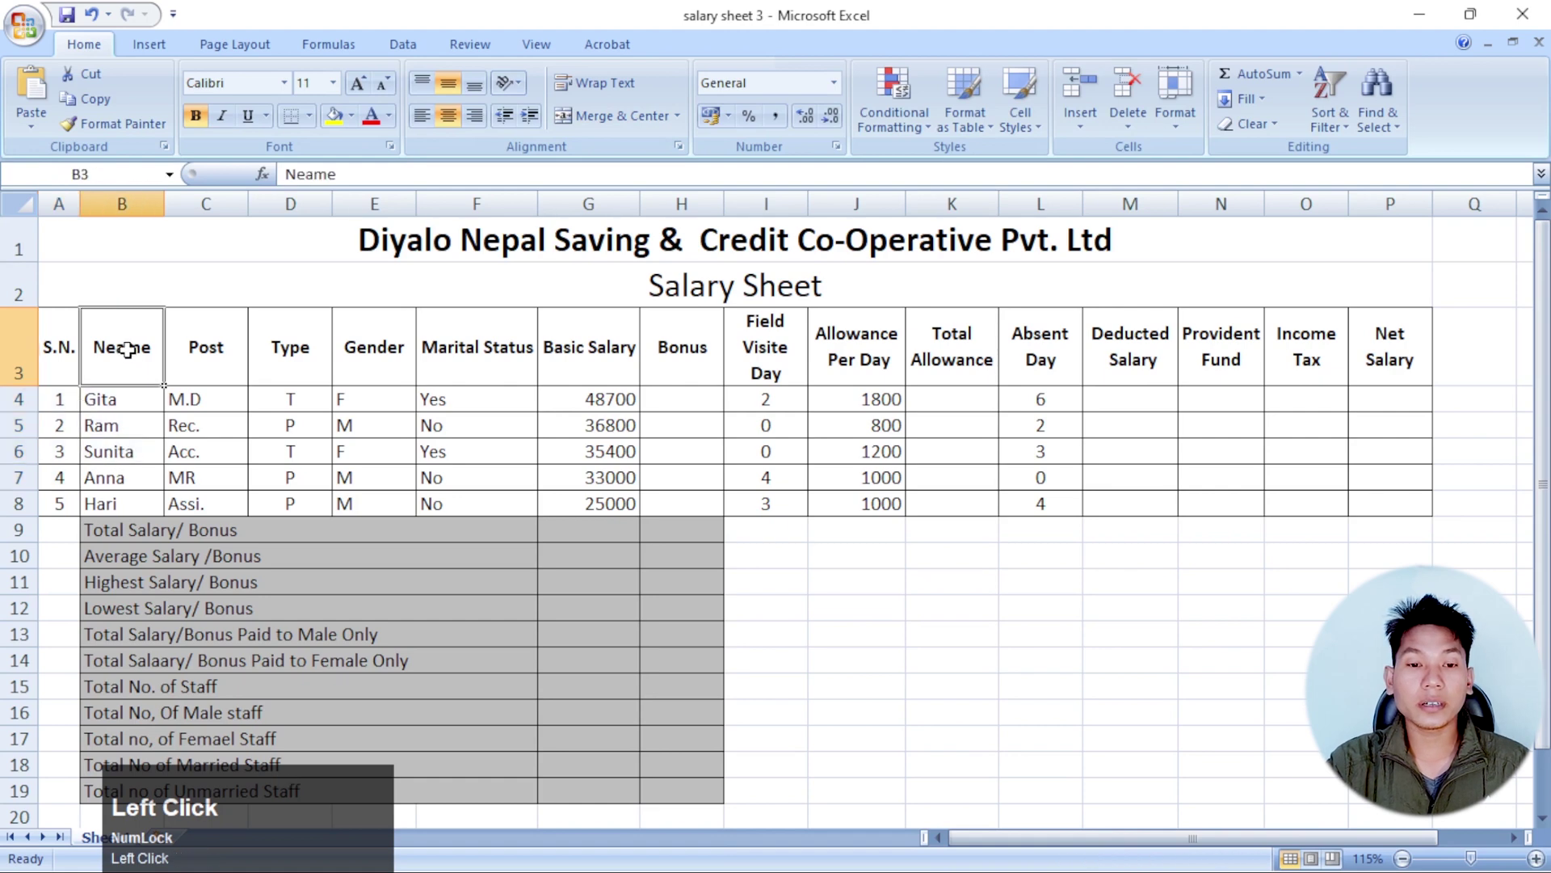
- Correct the misspelled heading in B3 to read Name
{"action": "key", "text": "Left"}
{"action": "key", "text": "BackSpace"}
{"action": "key", "text": "Return"}
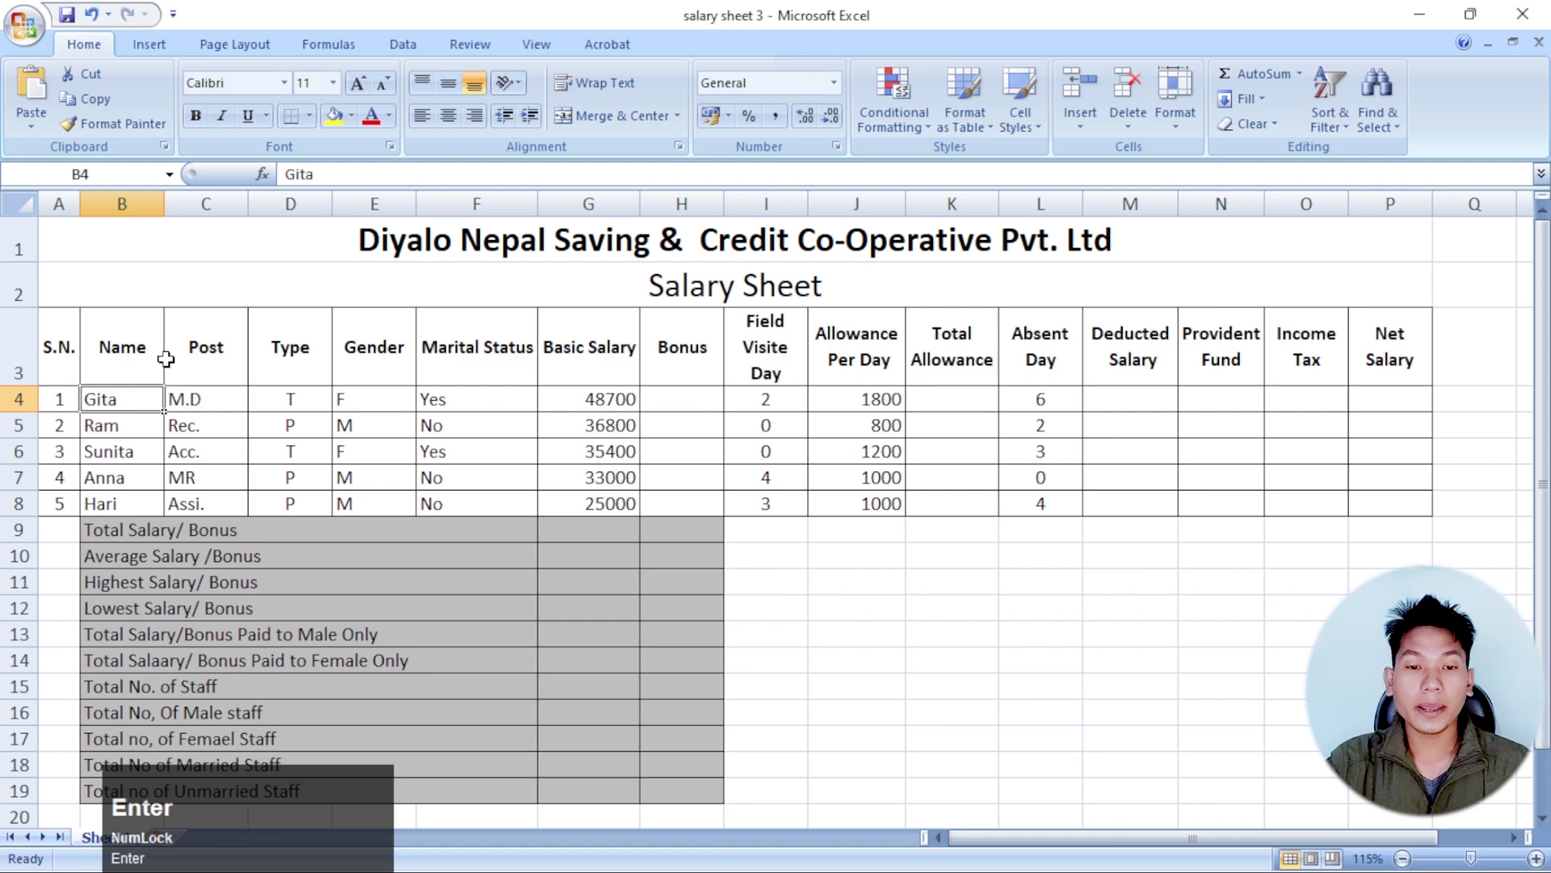
- Relabel the H3 column heading as Bonus 5%
{"action": "left_click", "coordinate": [230, 356]}
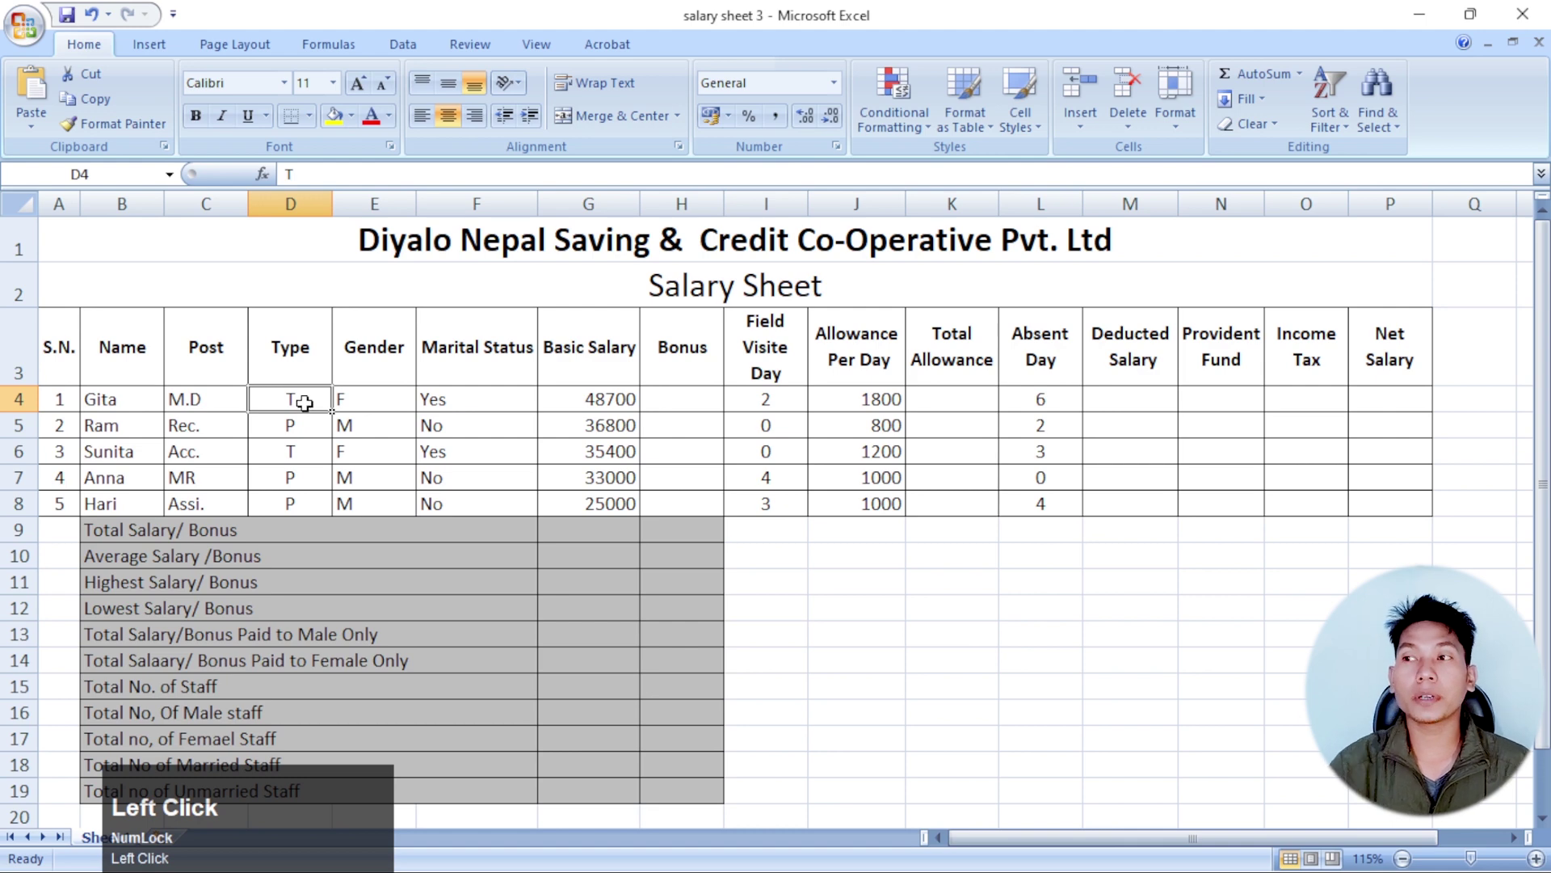
{"action": "double_click", "coordinate": [316, 431]}
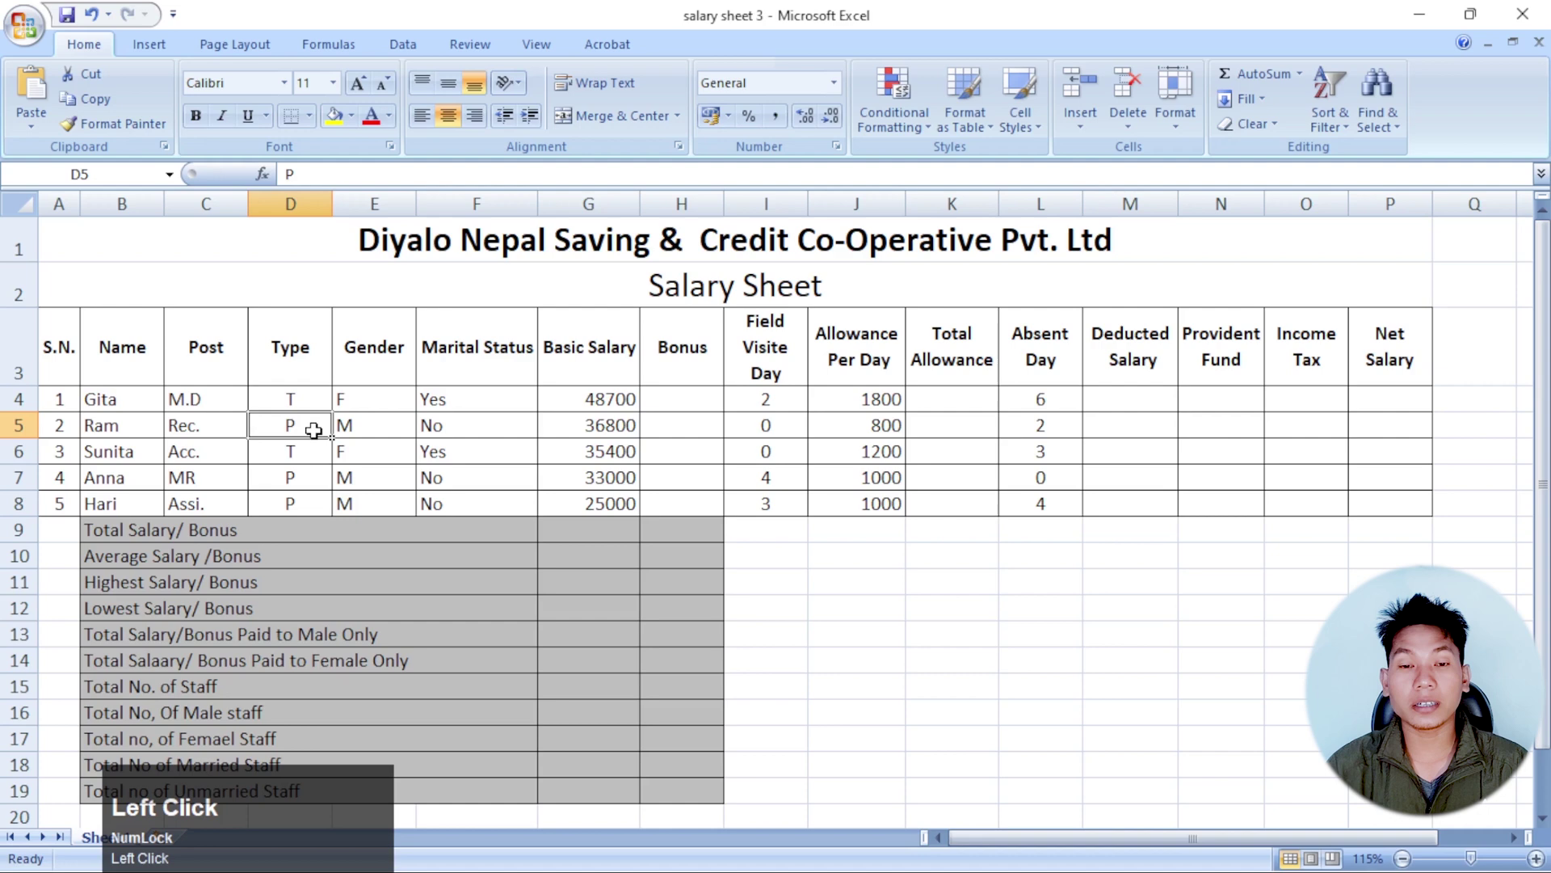
{"action": "left_click_drag", "start_coordinate": [315, 404], "coordinate": [469, 403]}
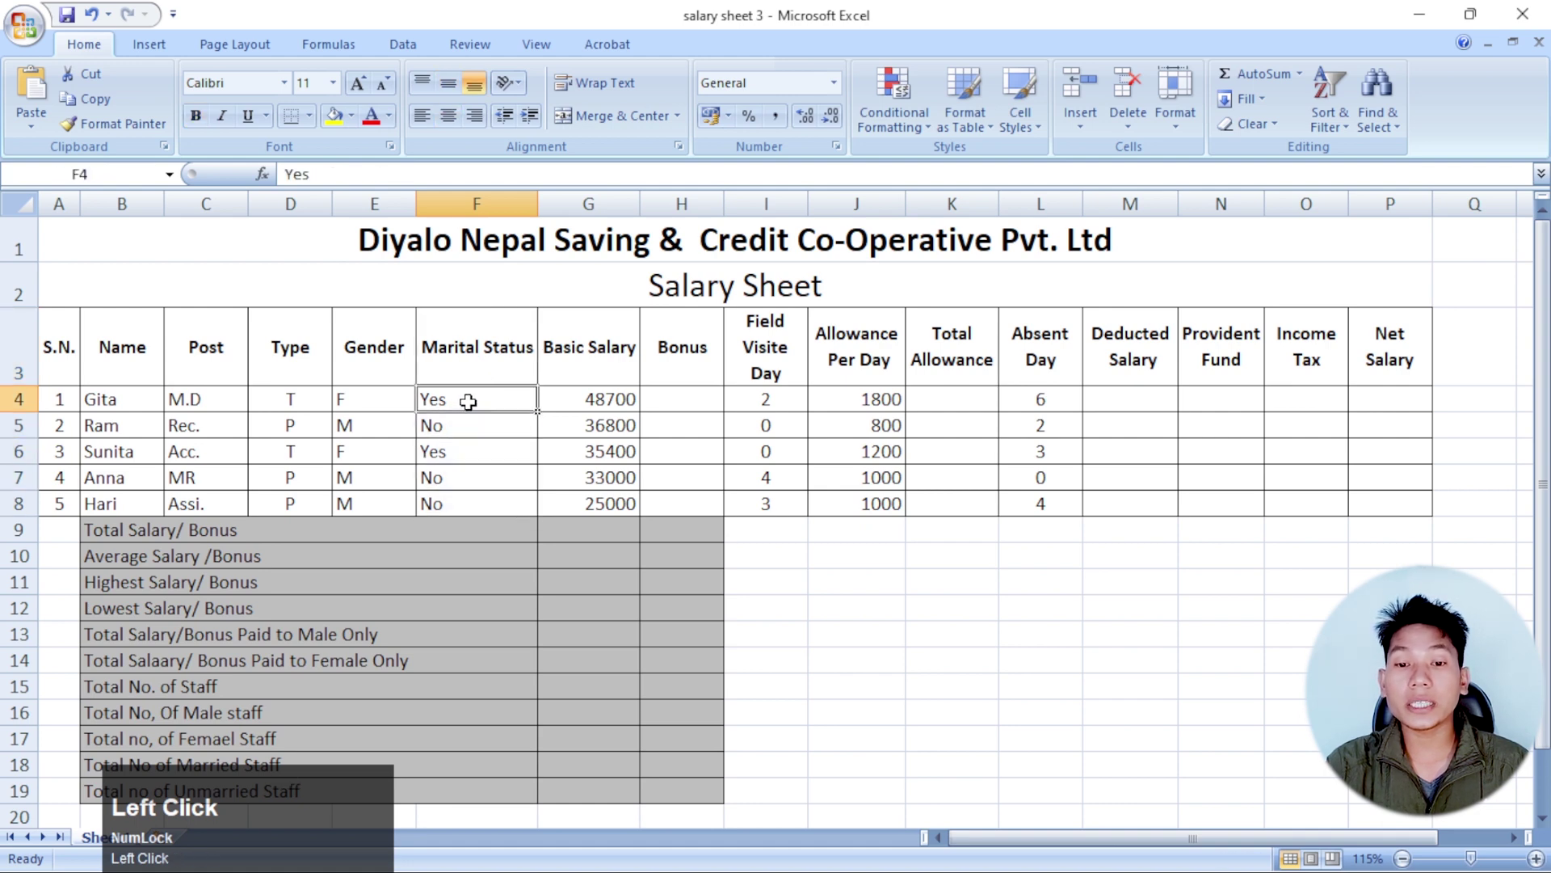
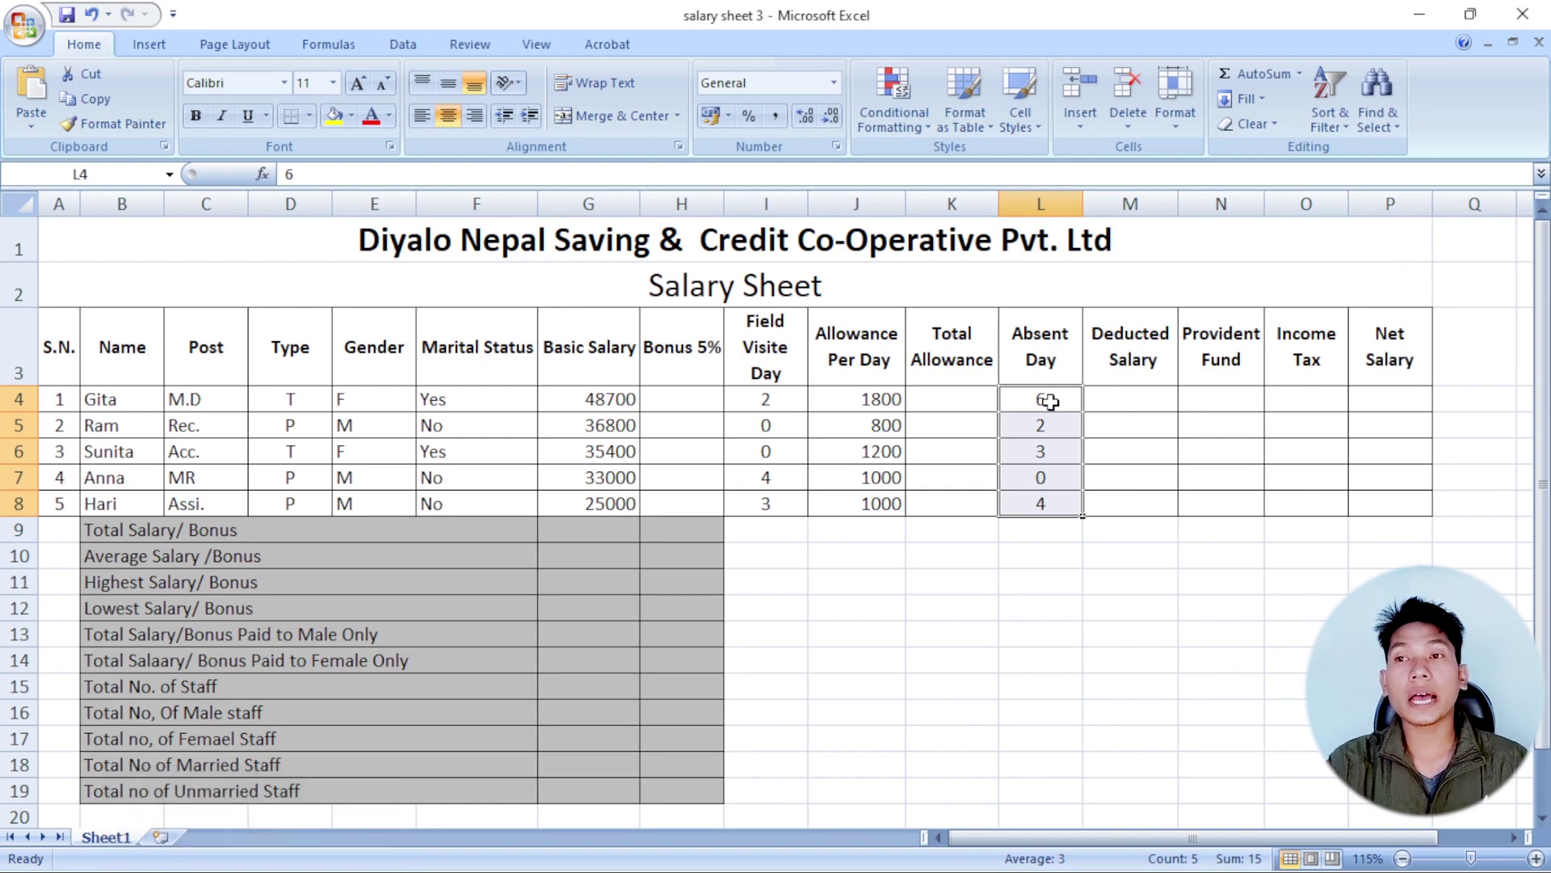
{"action": "left_click", "coordinate": [1052, 402]}
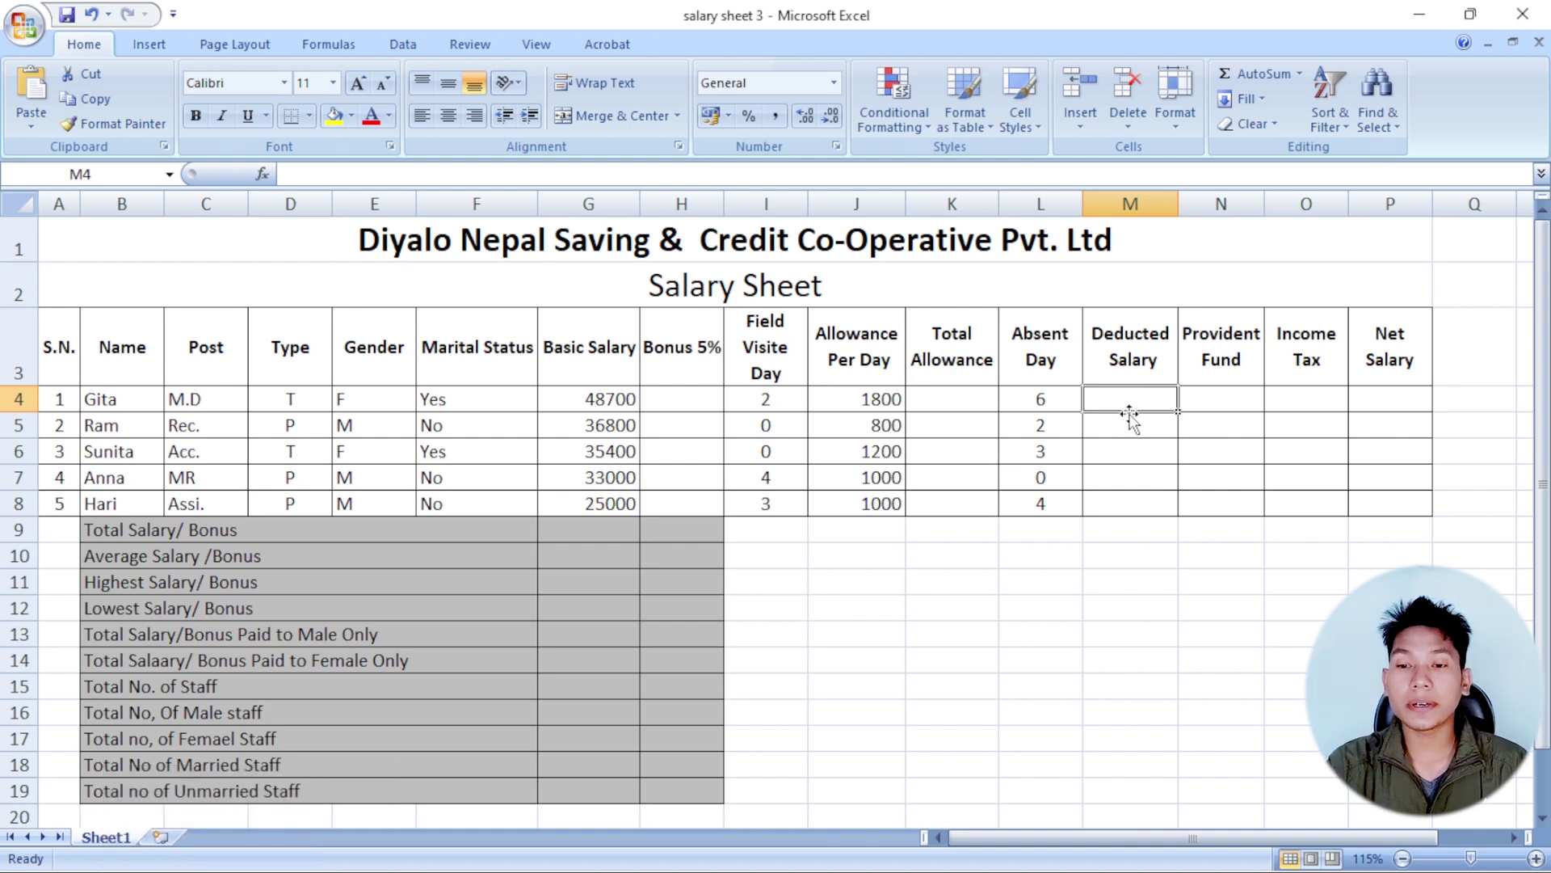
{"action": "left_click", "coordinate": [982, 403]}
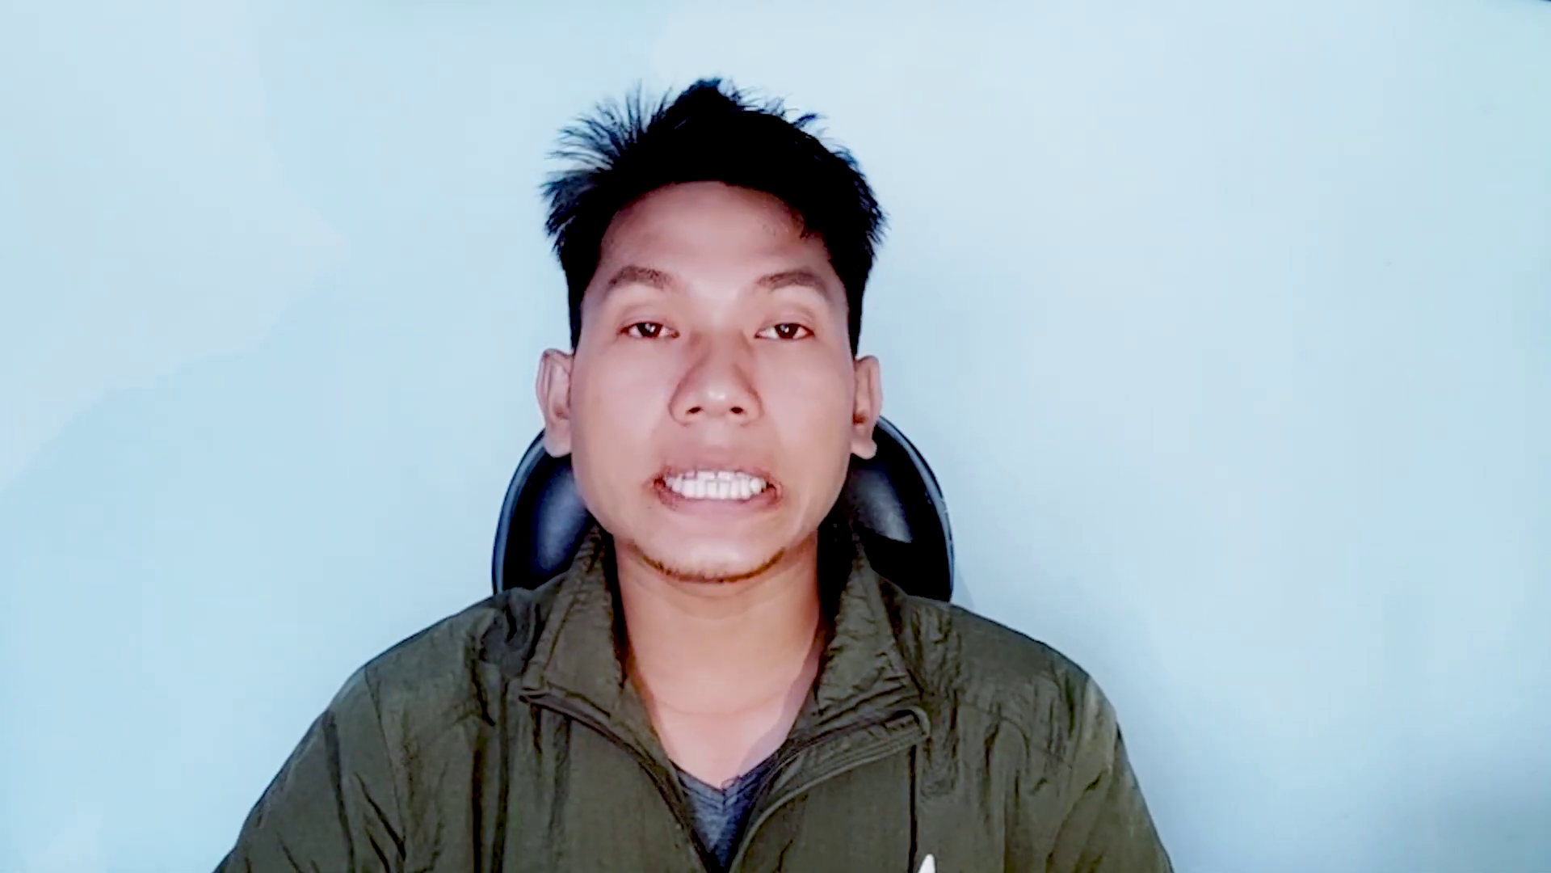
{"action": "left_click", "coordinate": [1231, 425]}
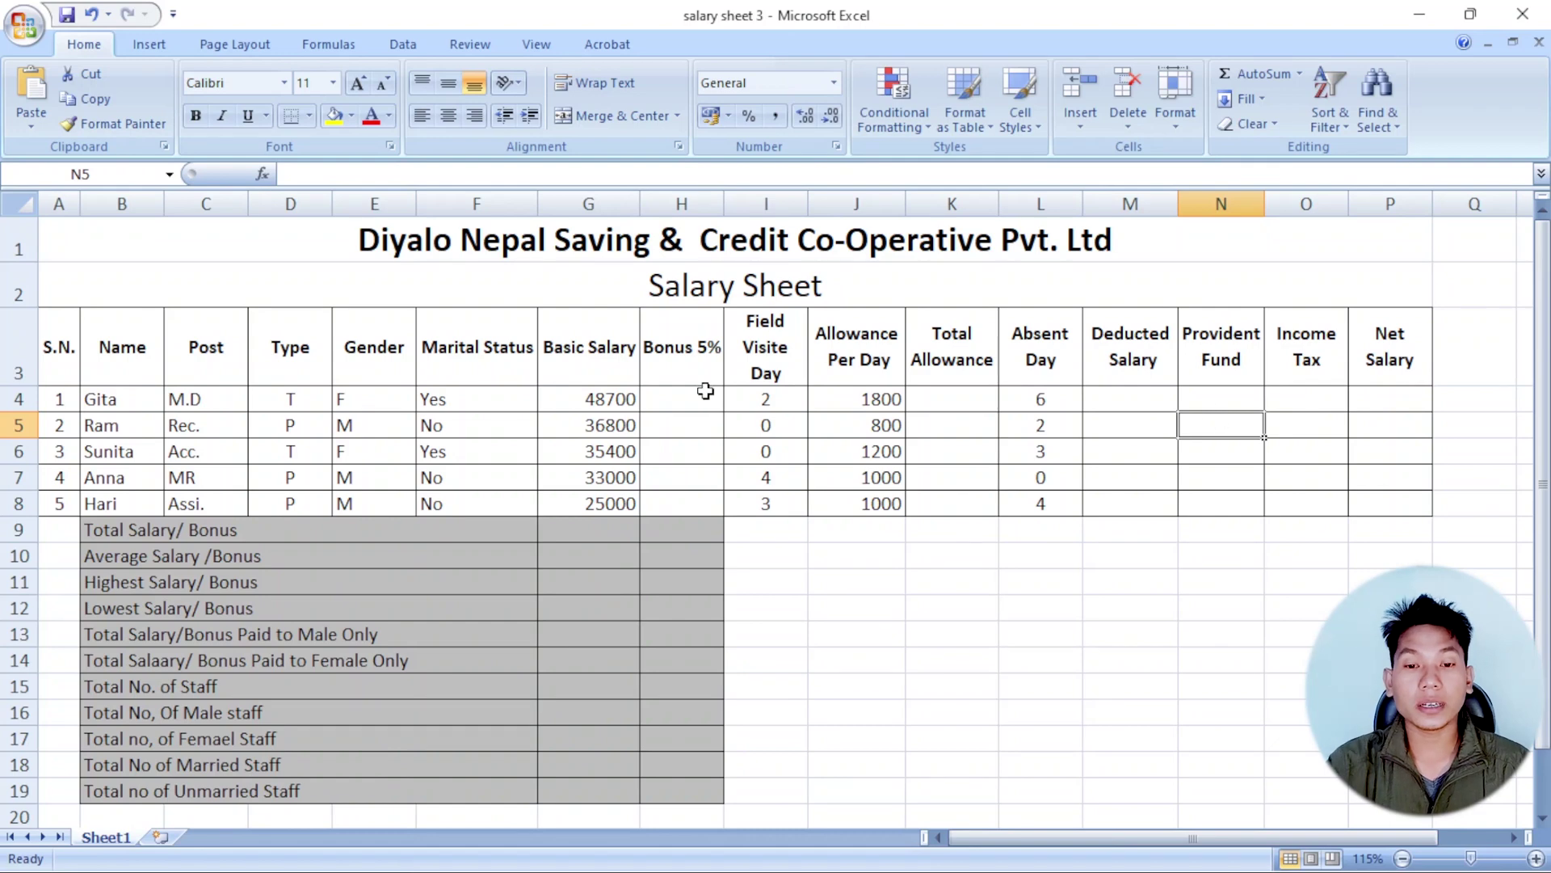
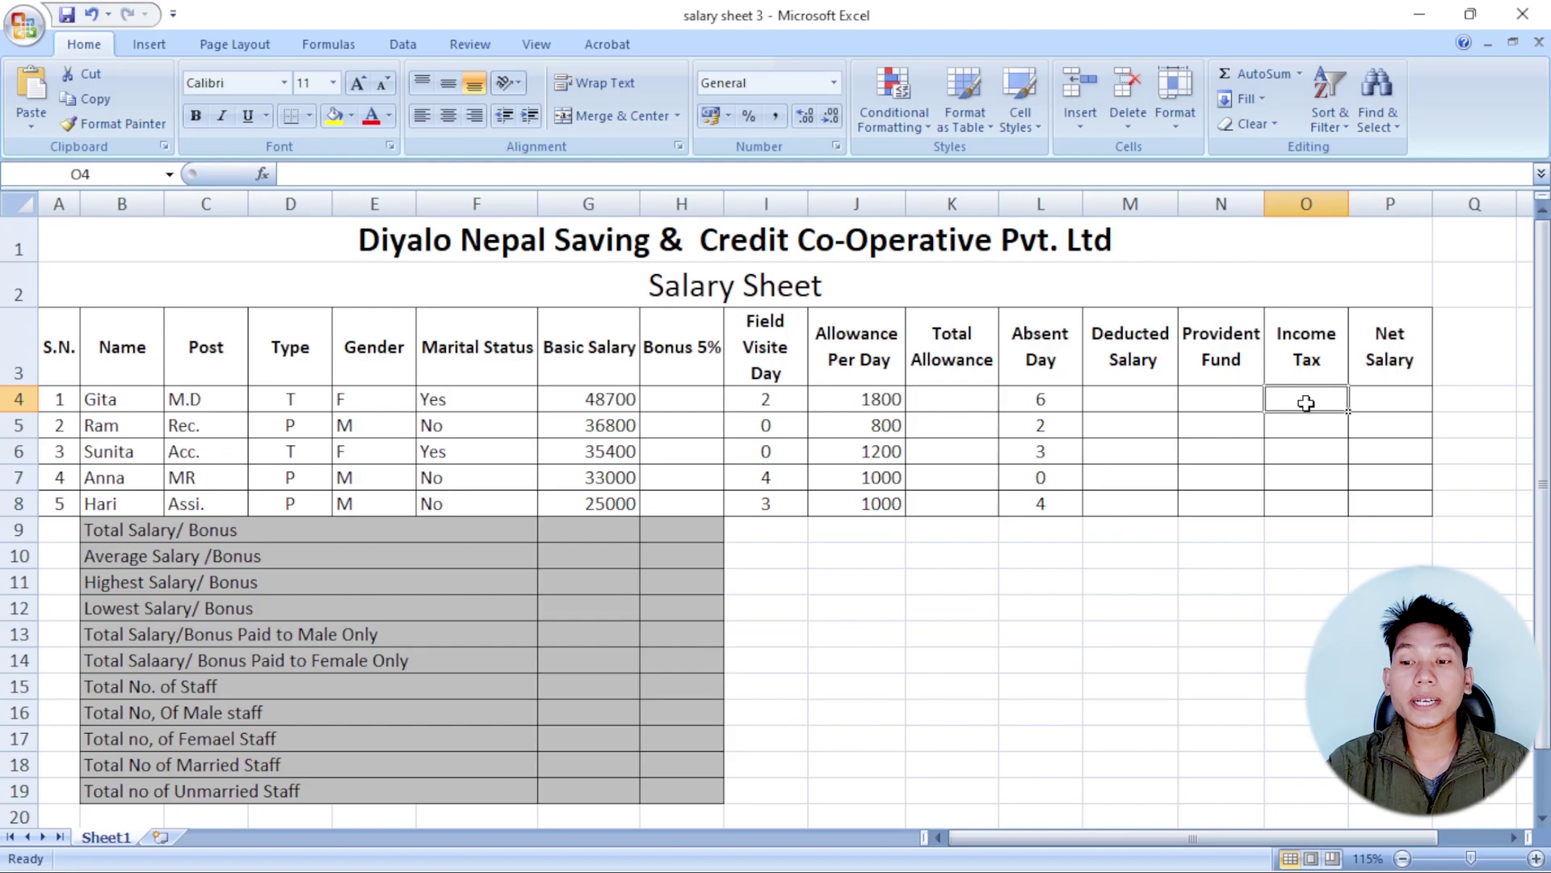
{"action": "left_click", "coordinate": [1310, 401]}
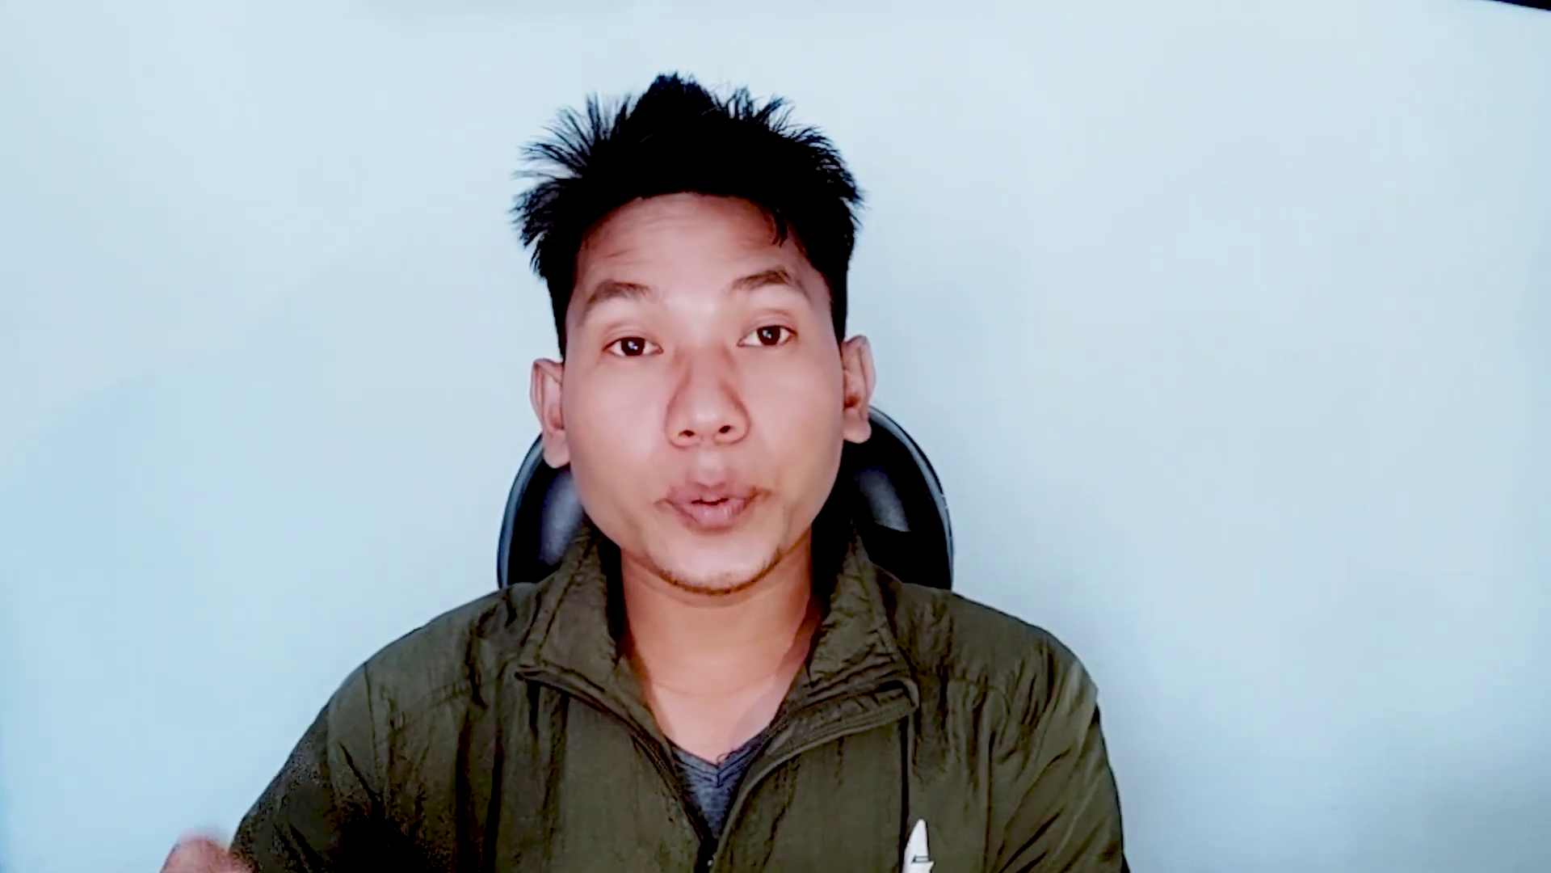
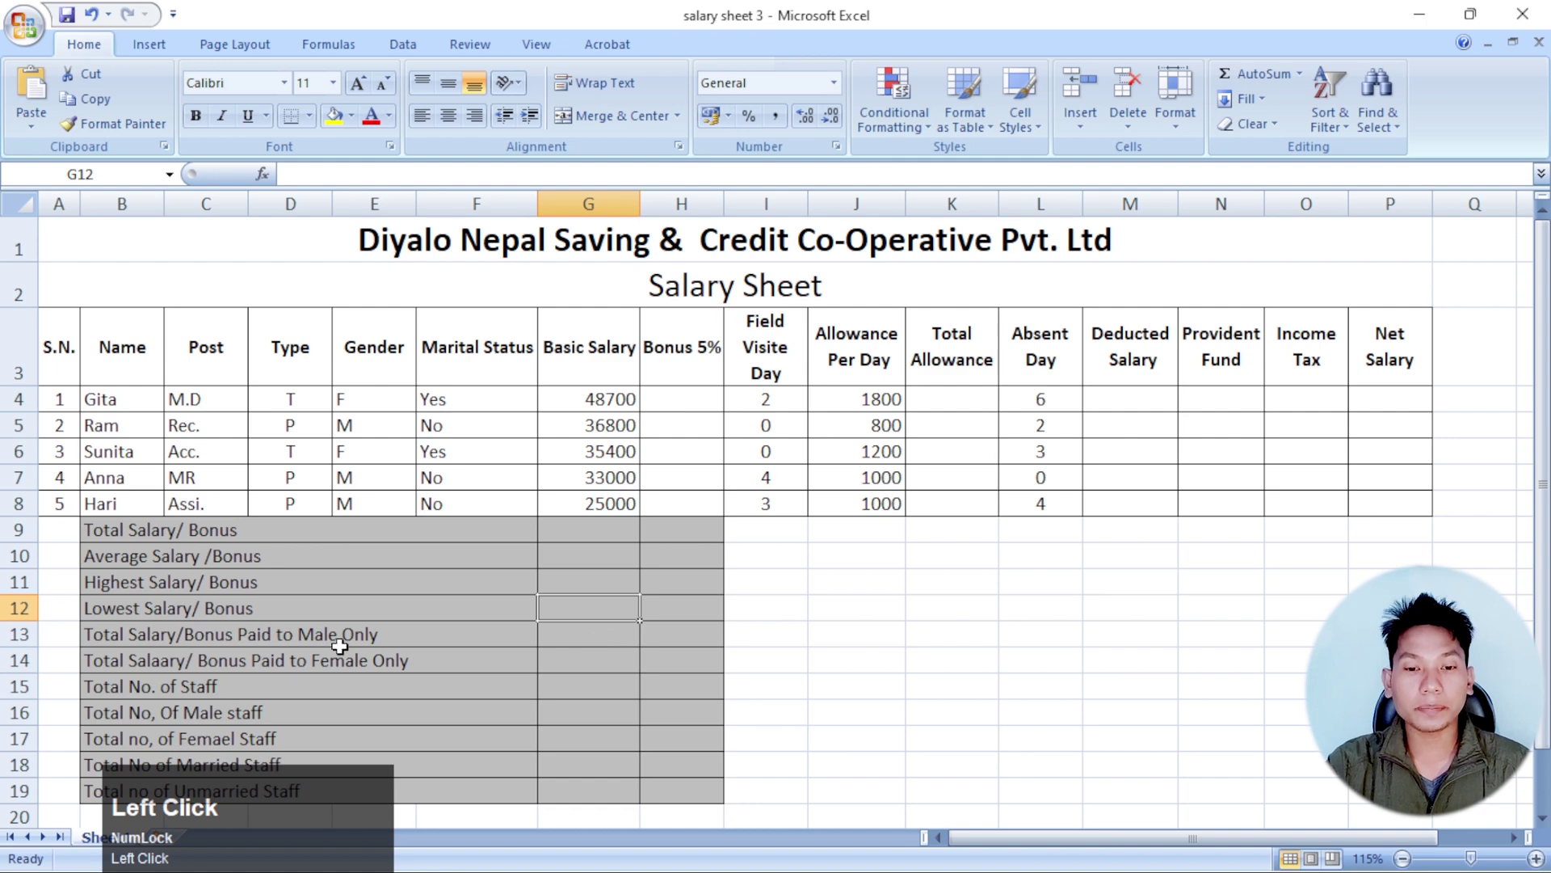
{"action": "left_click", "coordinate": [323, 638]}
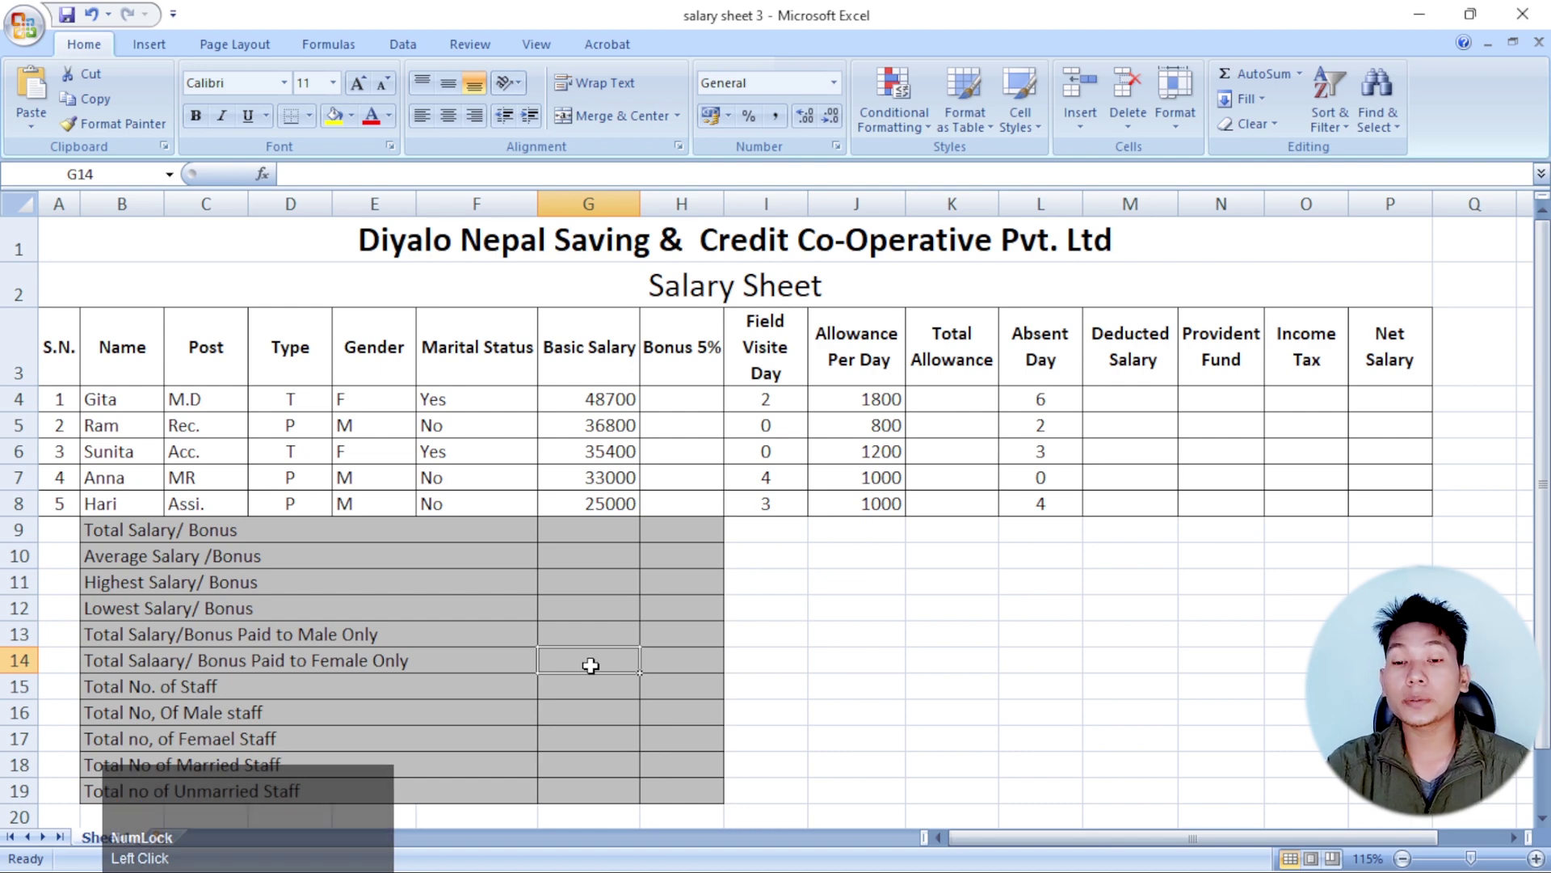
{"action": "left_click", "coordinate": [329, 691]}
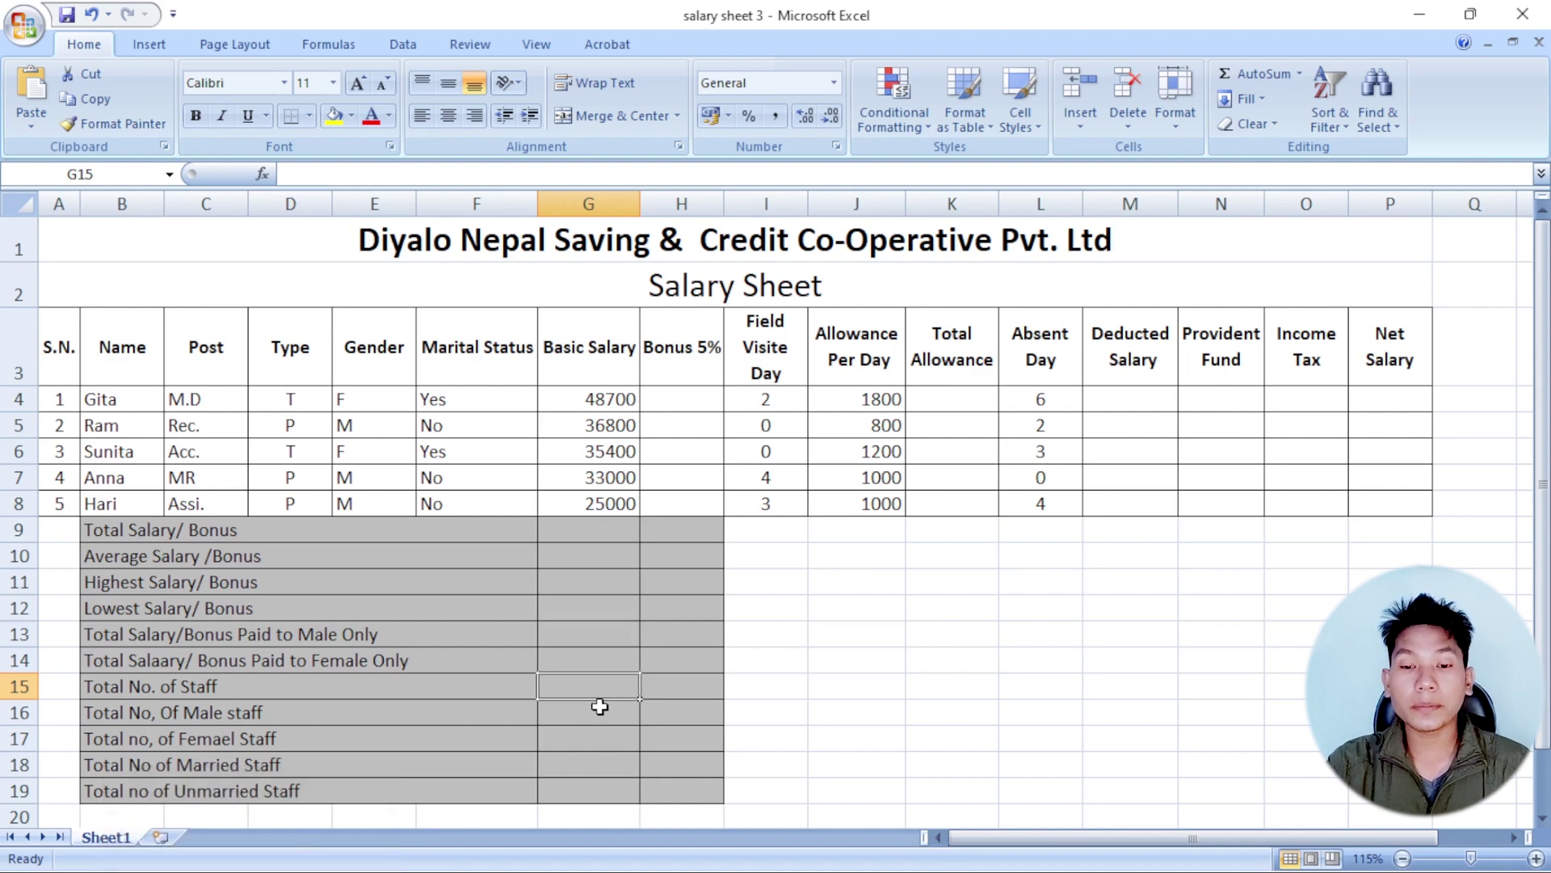
{"action": "left_click", "coordinate": [603, 720]}
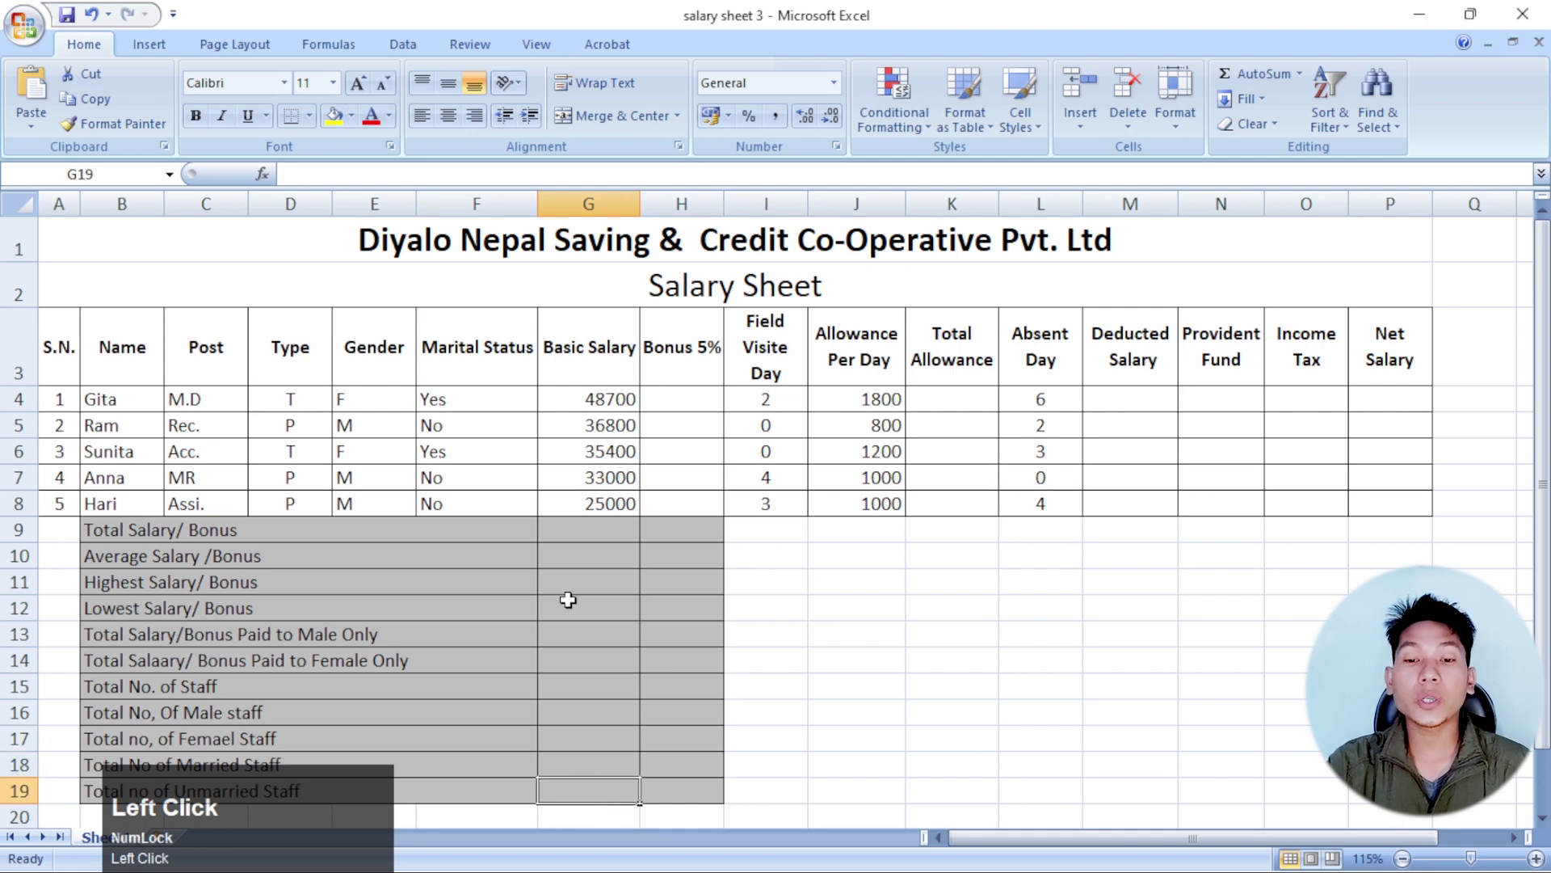
{"action": "left_click_drag", "start_coordinate": [588, 534], "coordinate": [652, 789]}
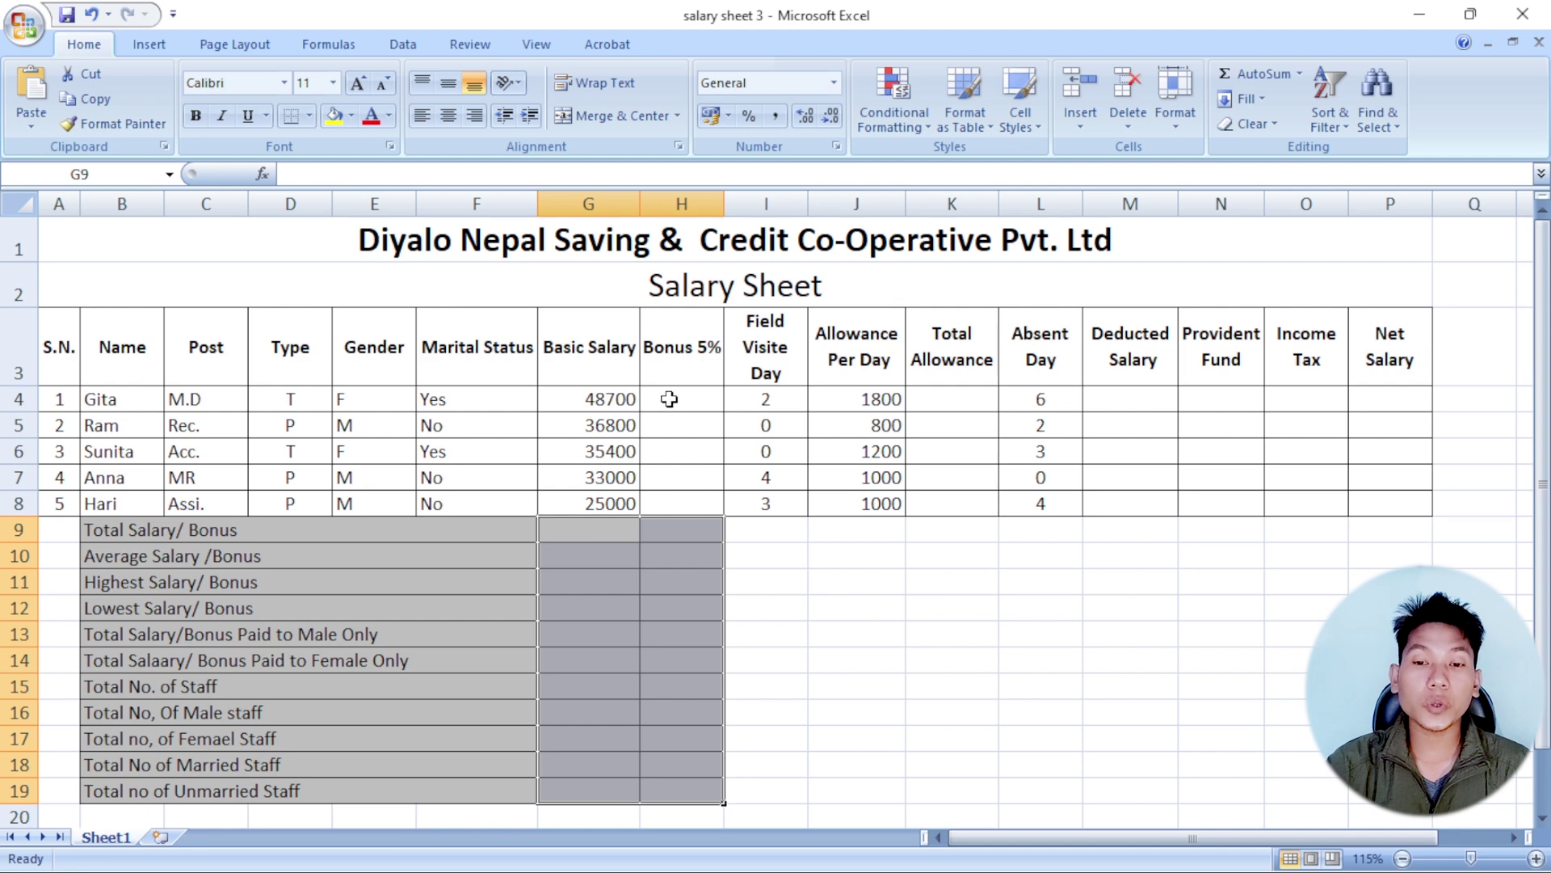
- Compute Bonus 5% in H4 as =G4*5% and fill it down to H8
{"action": "left_click", "coordinate": [671, 398]}
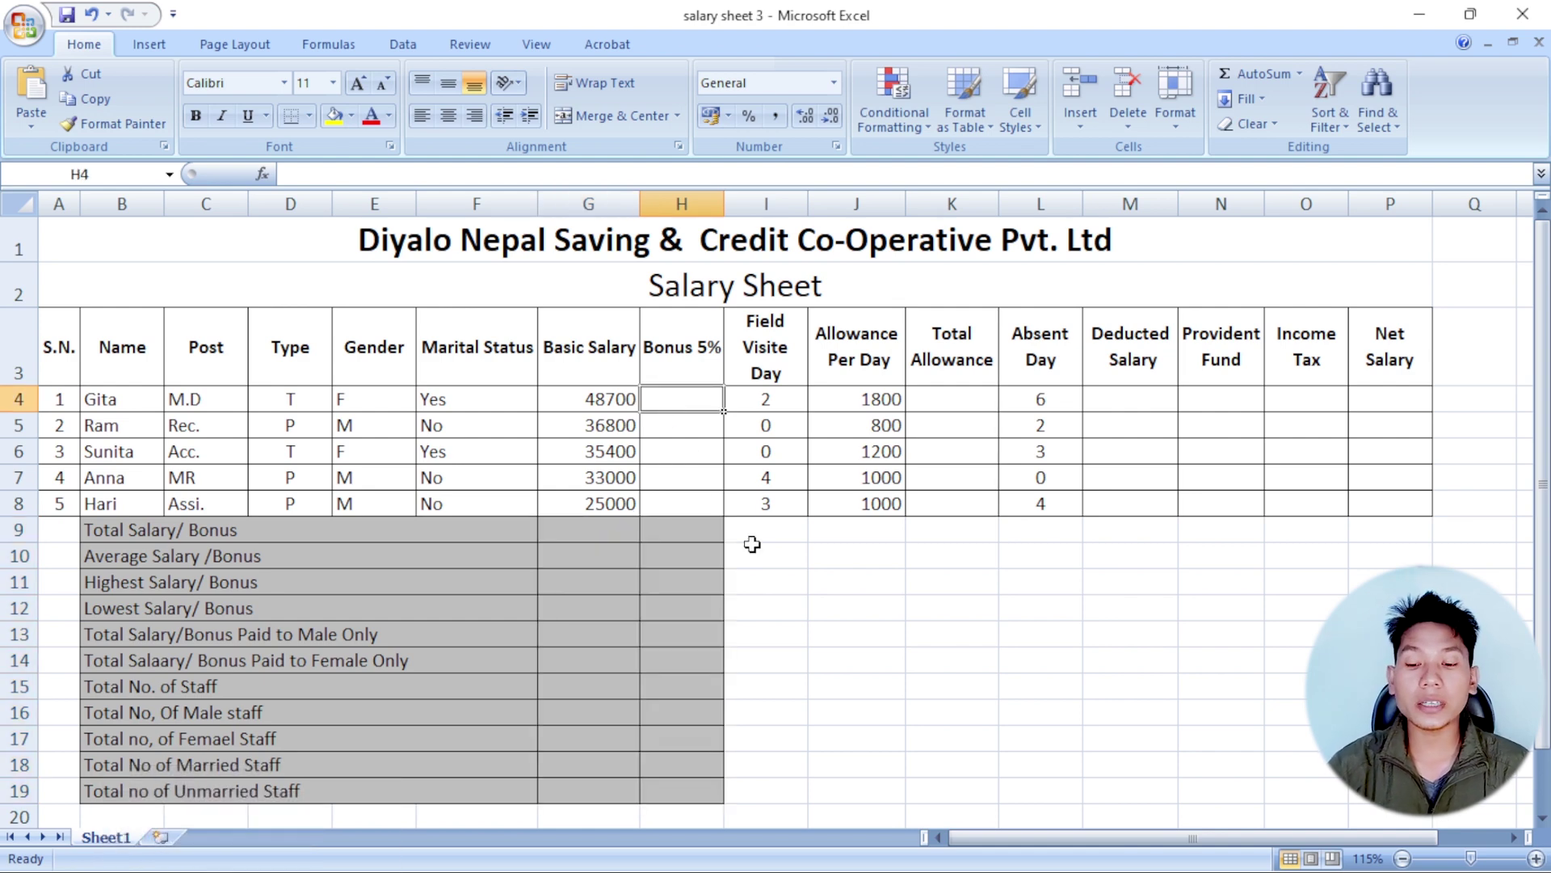
{"action": "key", "text": "="}
{"action": "left_click", "coordinate": [603, 399]}
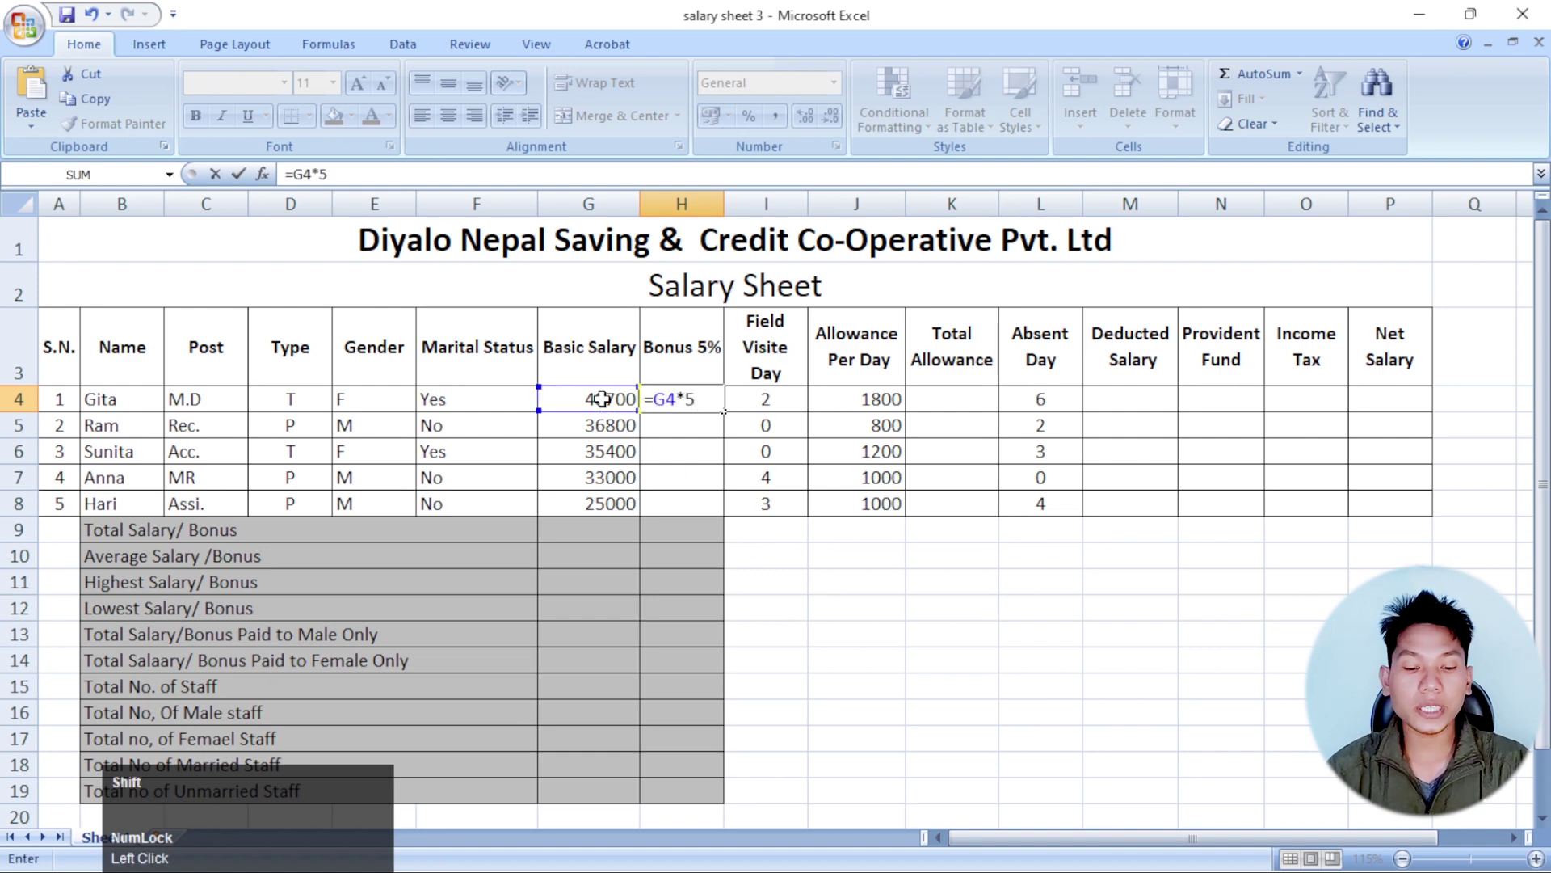
{"action": "key", "text": "shift+5"}
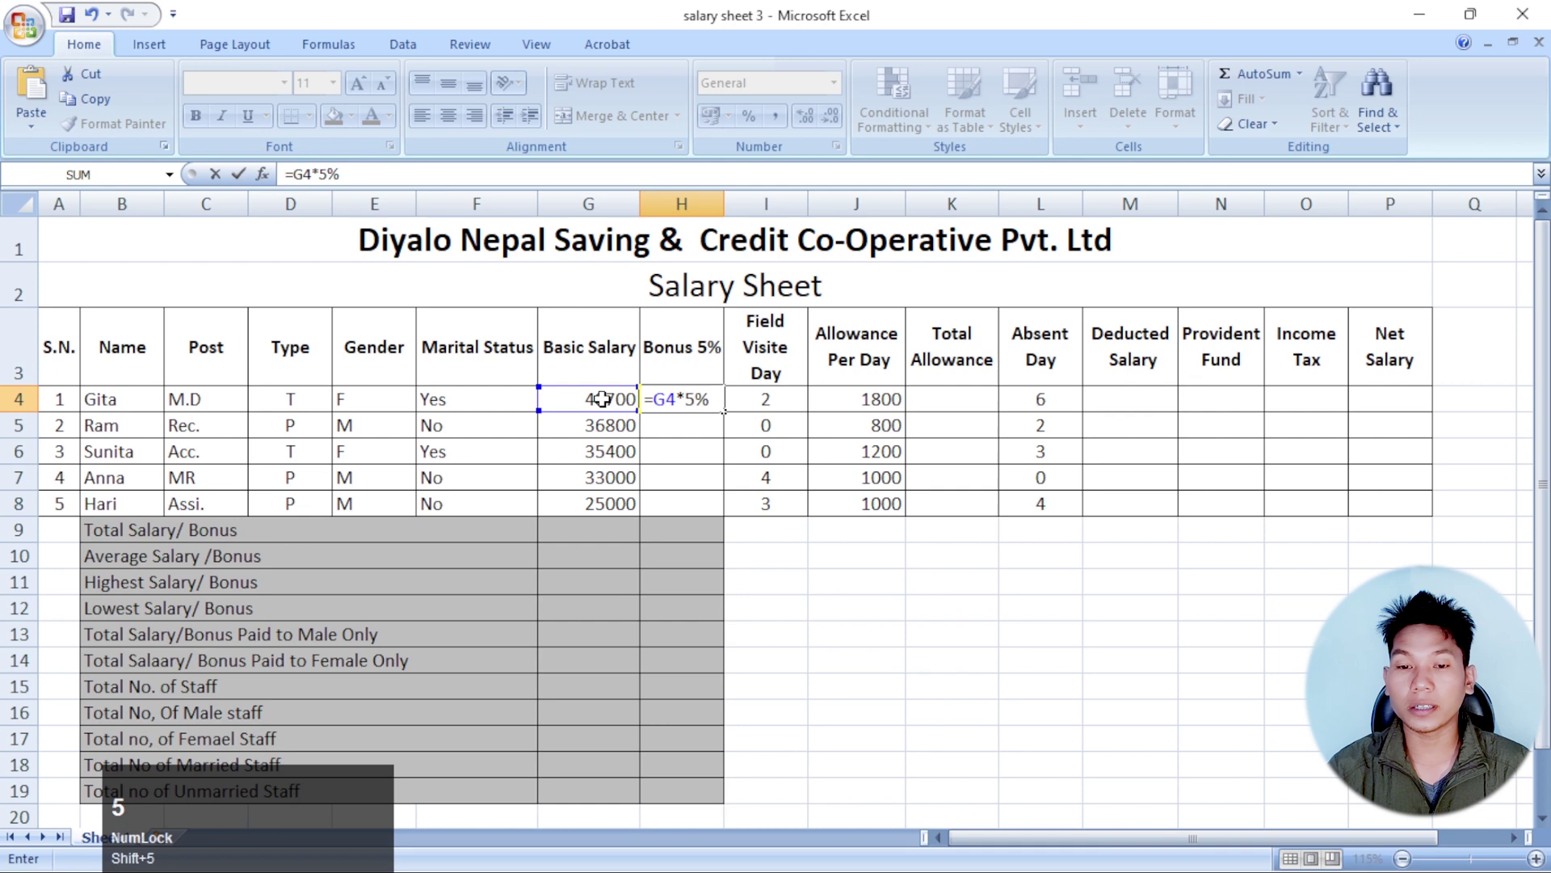
{"action": "key", "text": "Return"}
{"action": "left_click_drag", "start_coordinate": [704, 394], "coordinate": [960, 395]}
{"action": "left_click", "coordinate": [966, 392]}
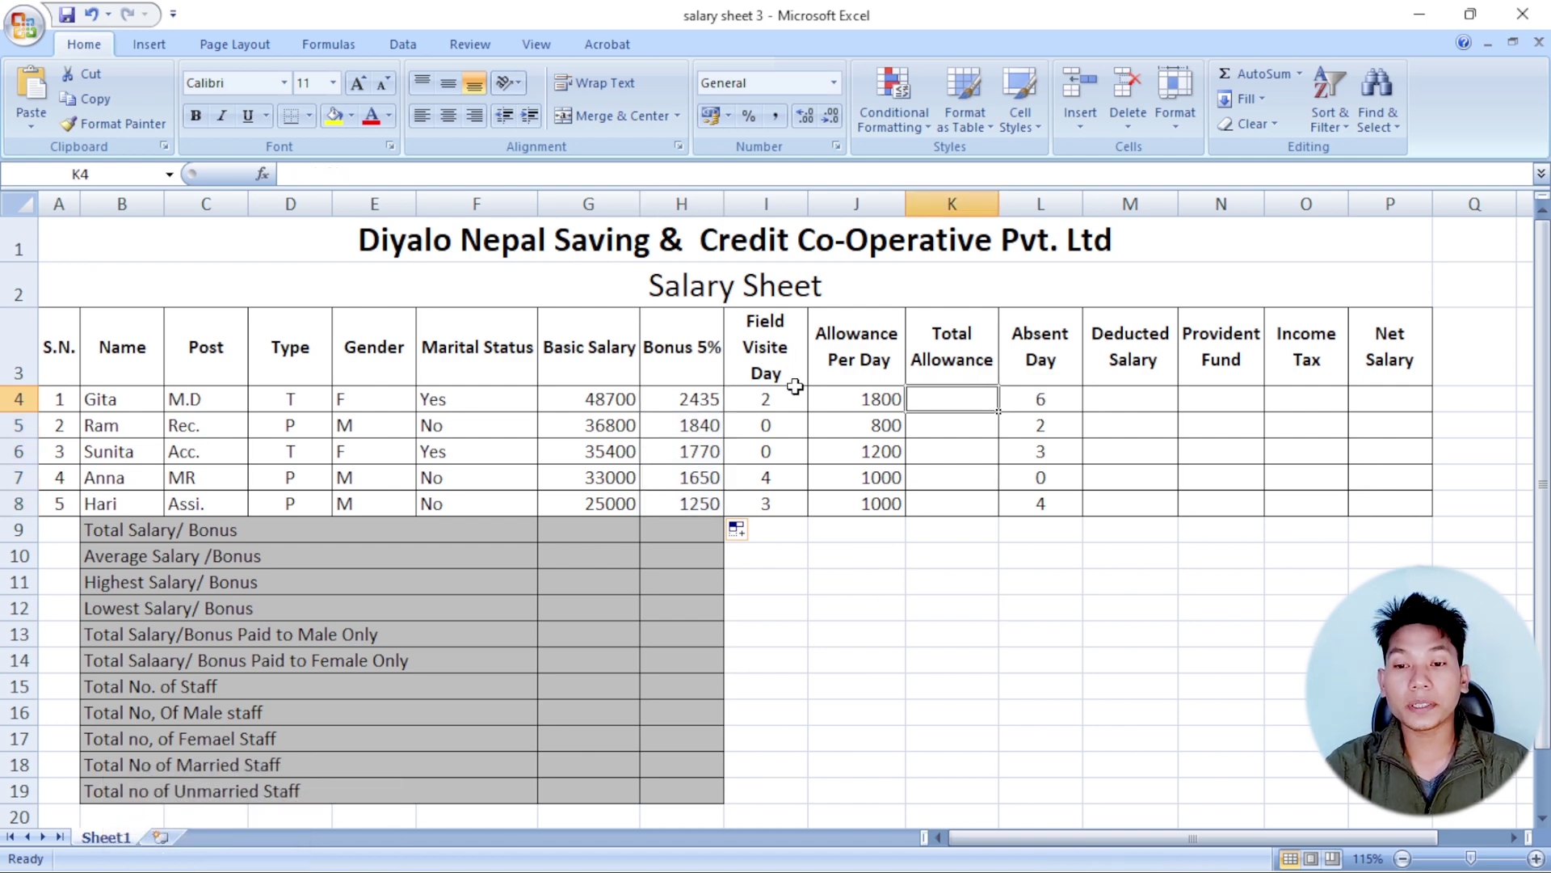
- Enter Gita's Total Allowance in K4 as =J4*I4, giving 3600
{"action": "left_click", "coordinate": [861, 397]}
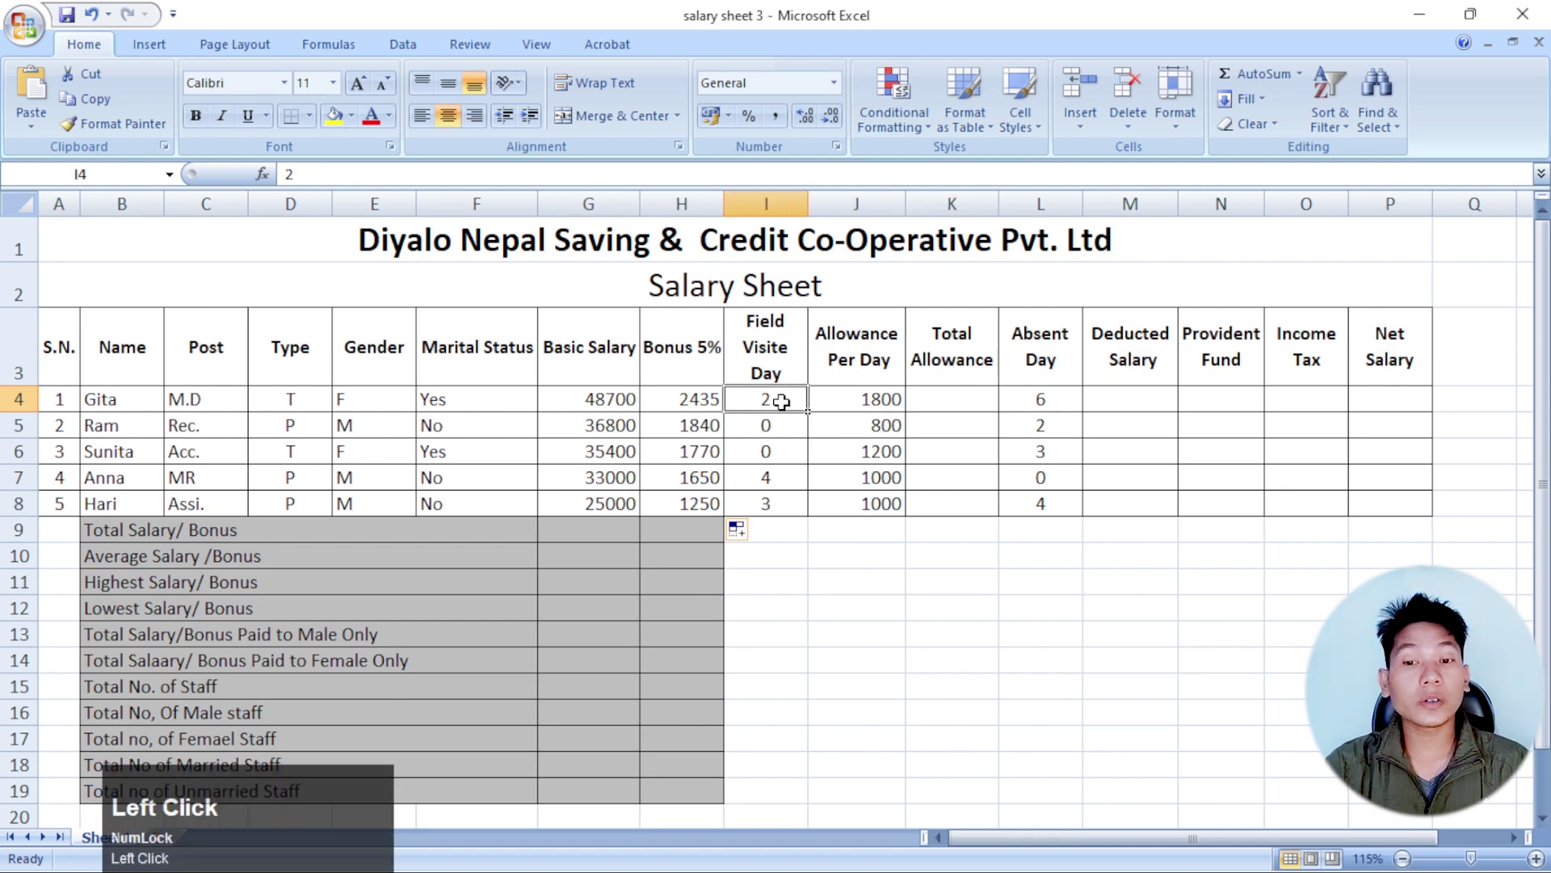
{"action": "key", "text": "="}
{"action": "left_click", "coordinate": [888, 401]}
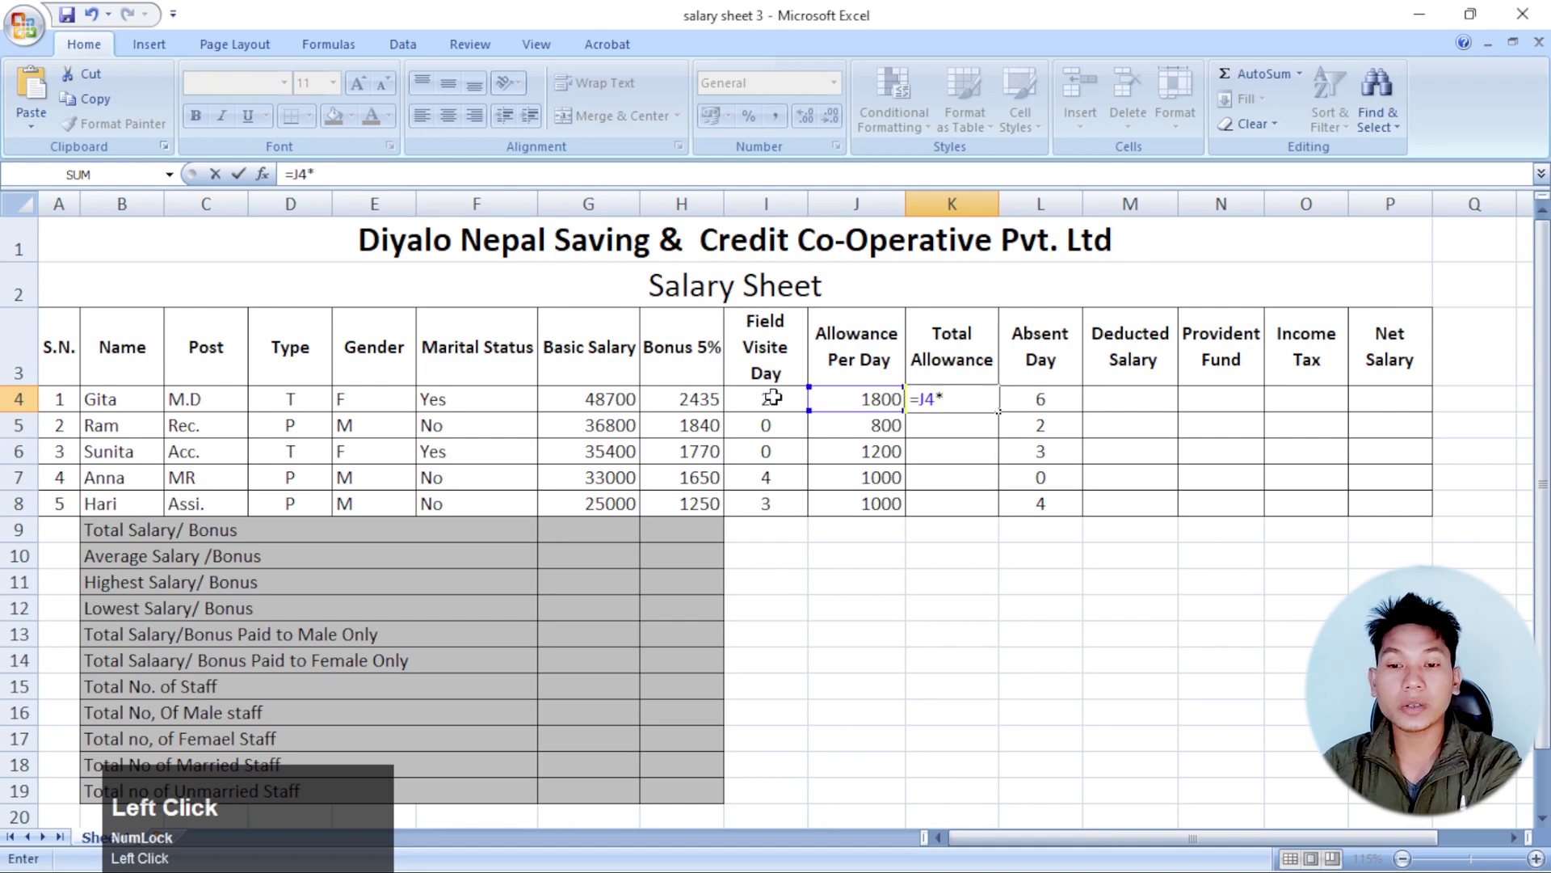
{"action": "key", "text": "Return"}
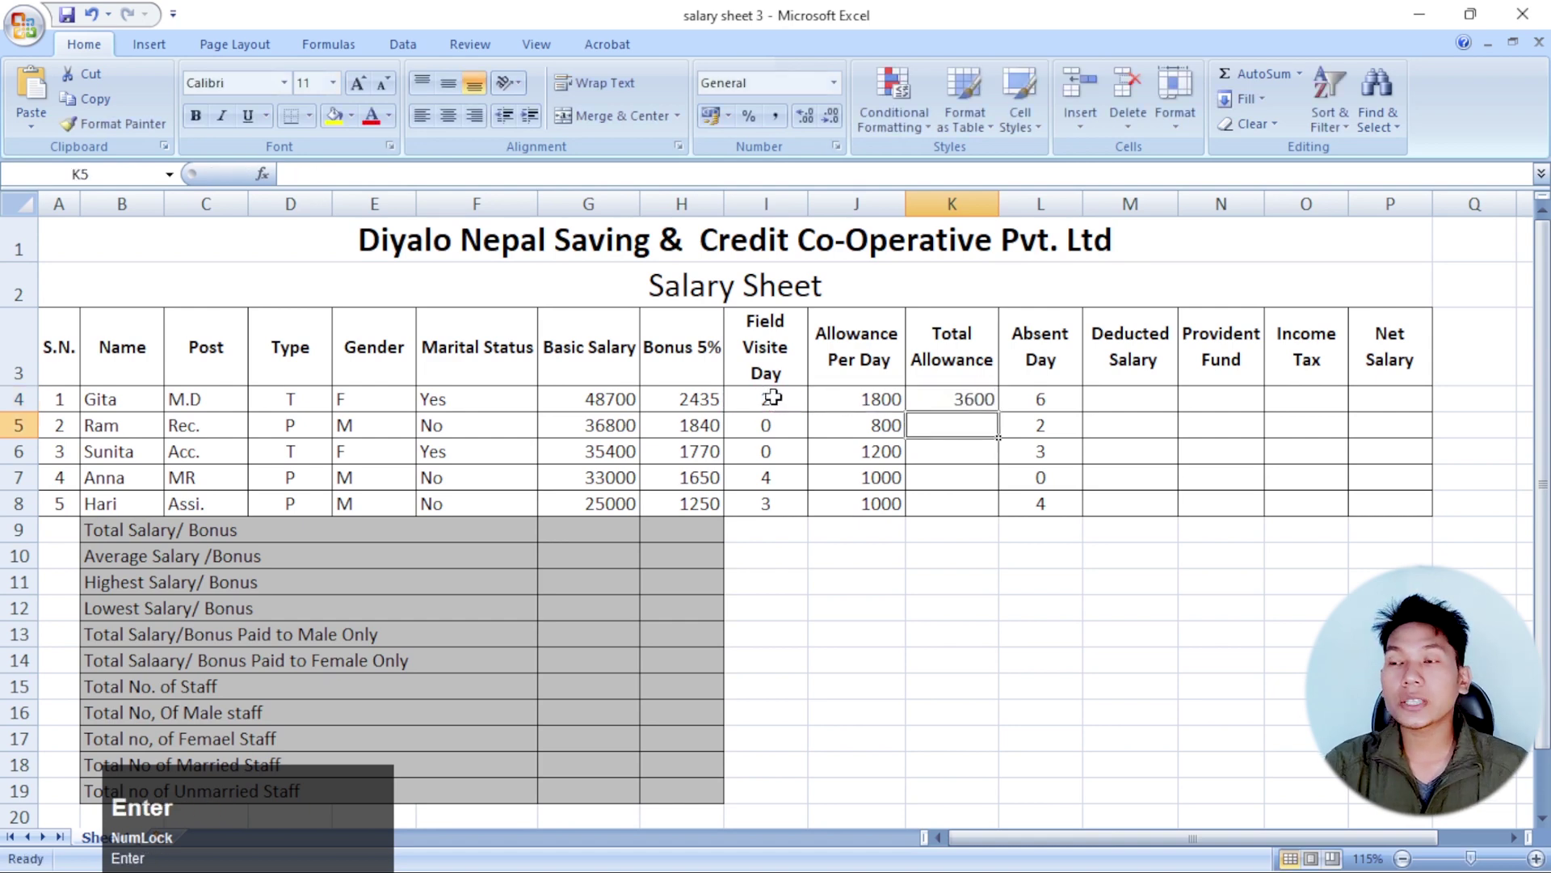
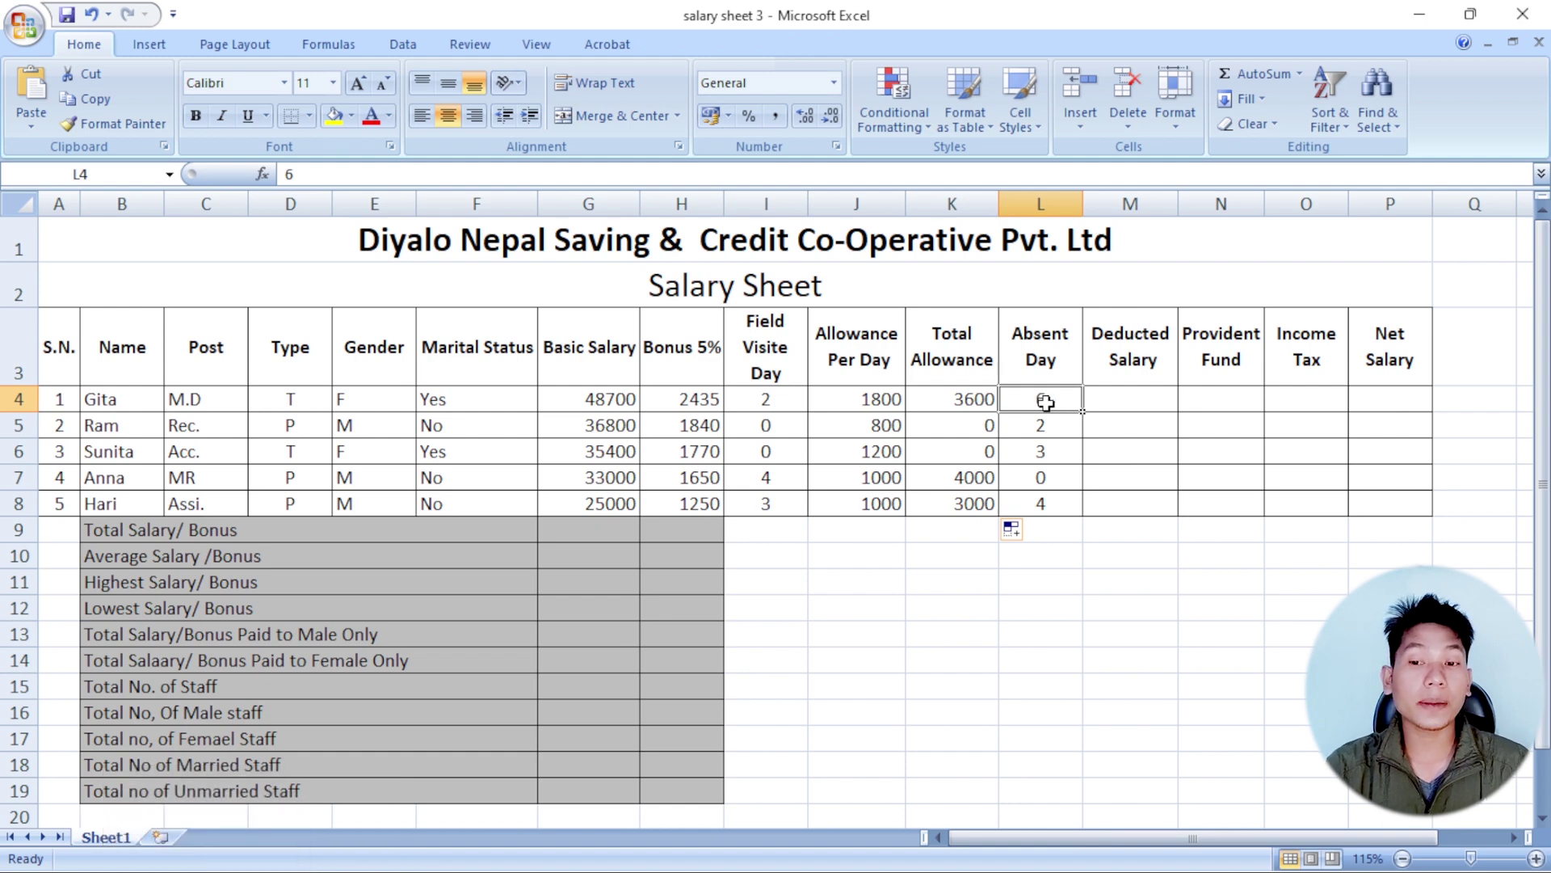
- Compute Deducted Salary in M4 as =G4/30*L4 and fill it down to M8
{"action": "left_click", "coordinate": [1148, 406]}
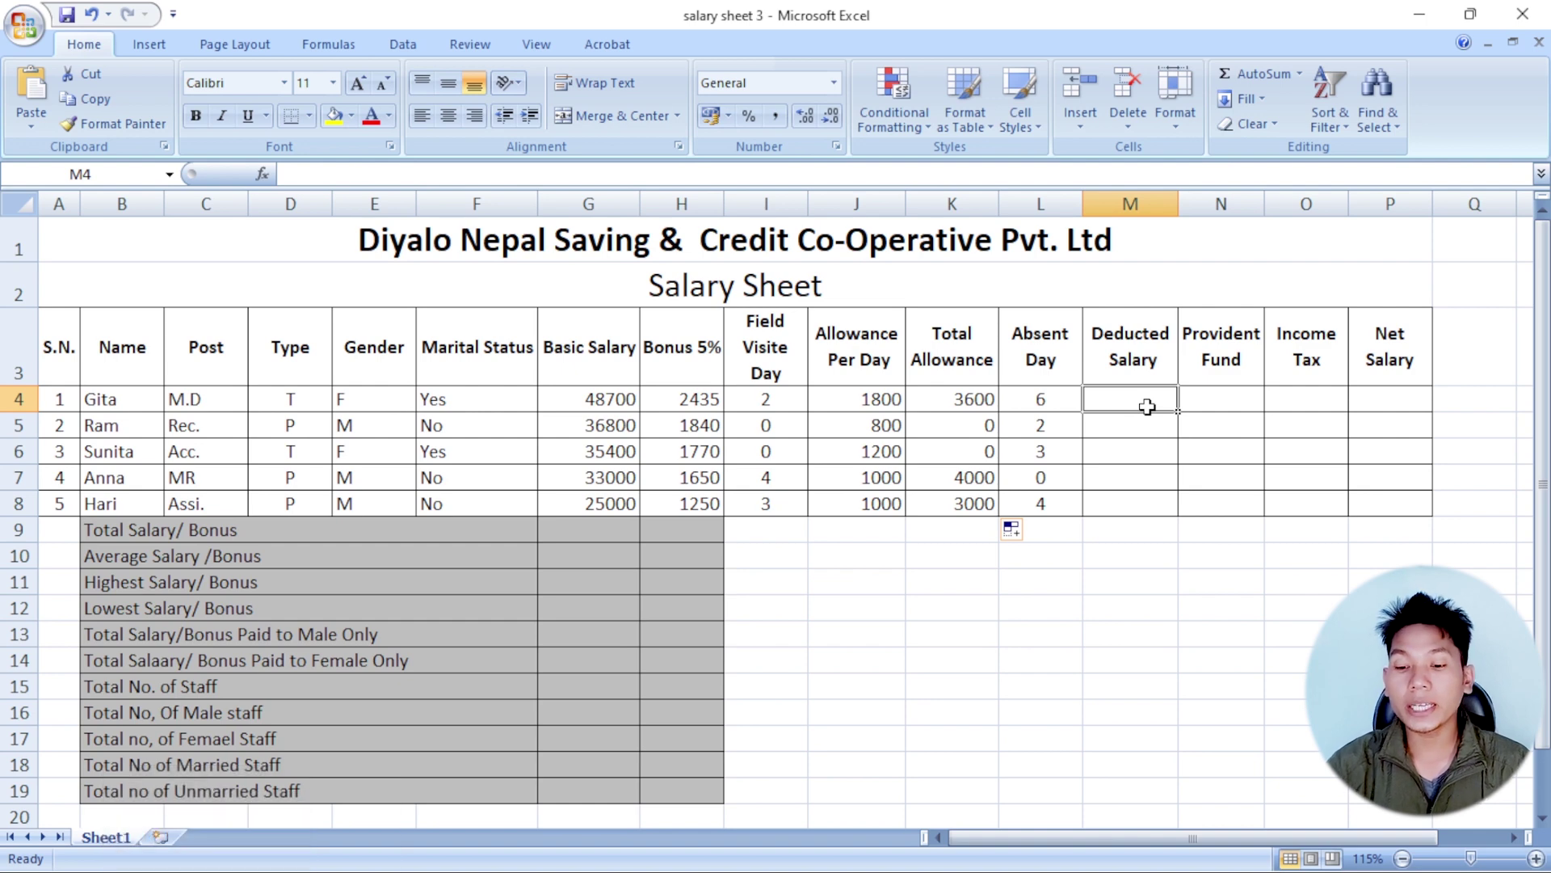
{"action": "key", "text": "="}
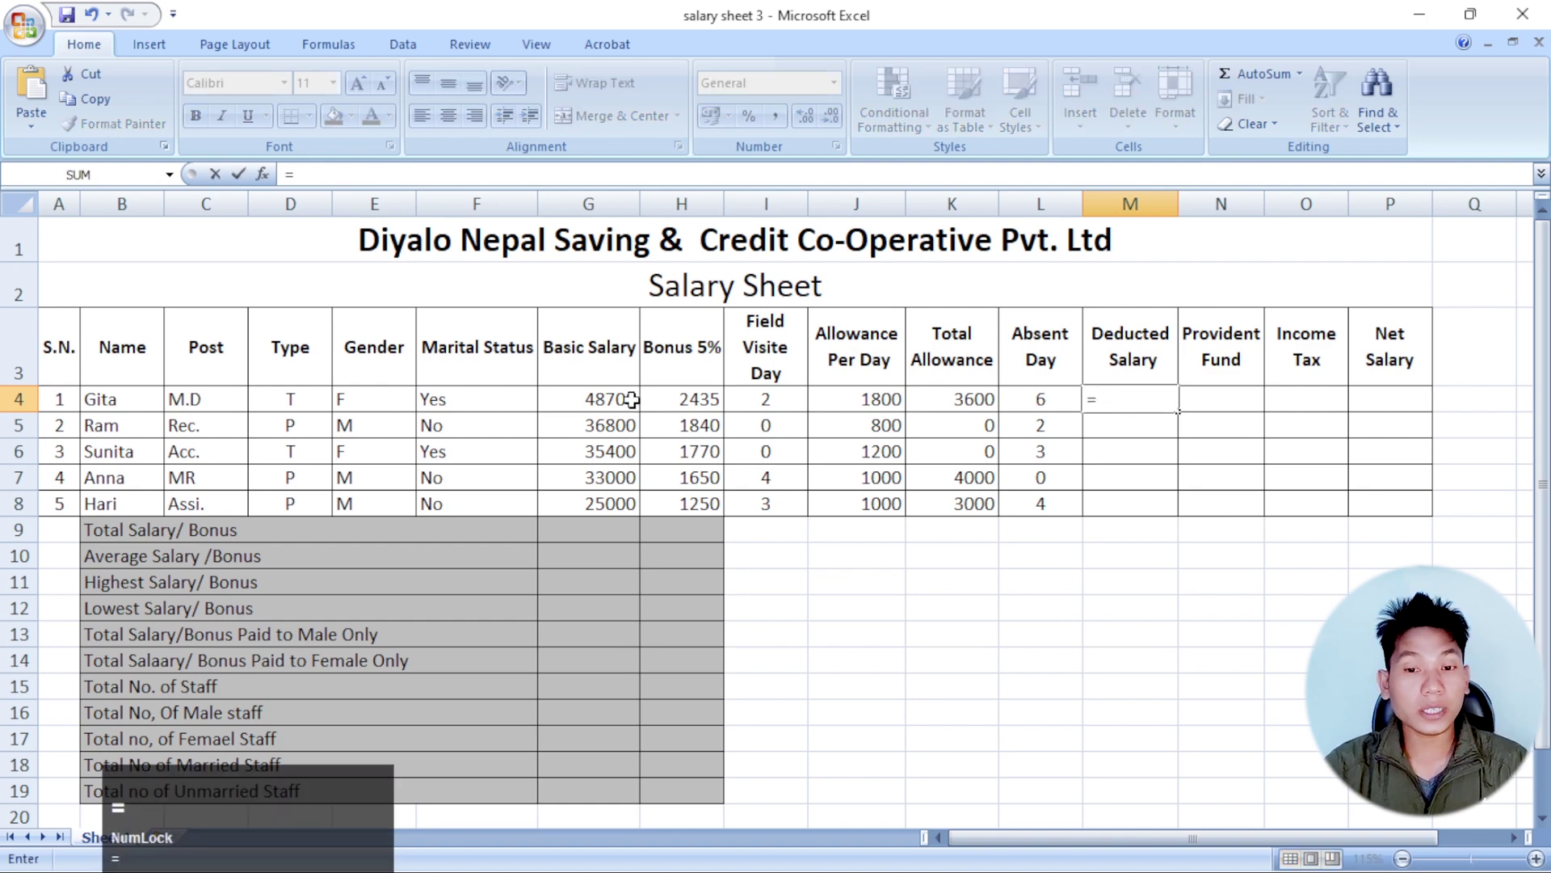
{"action": "left_click", "coordinate": [627, 398]}
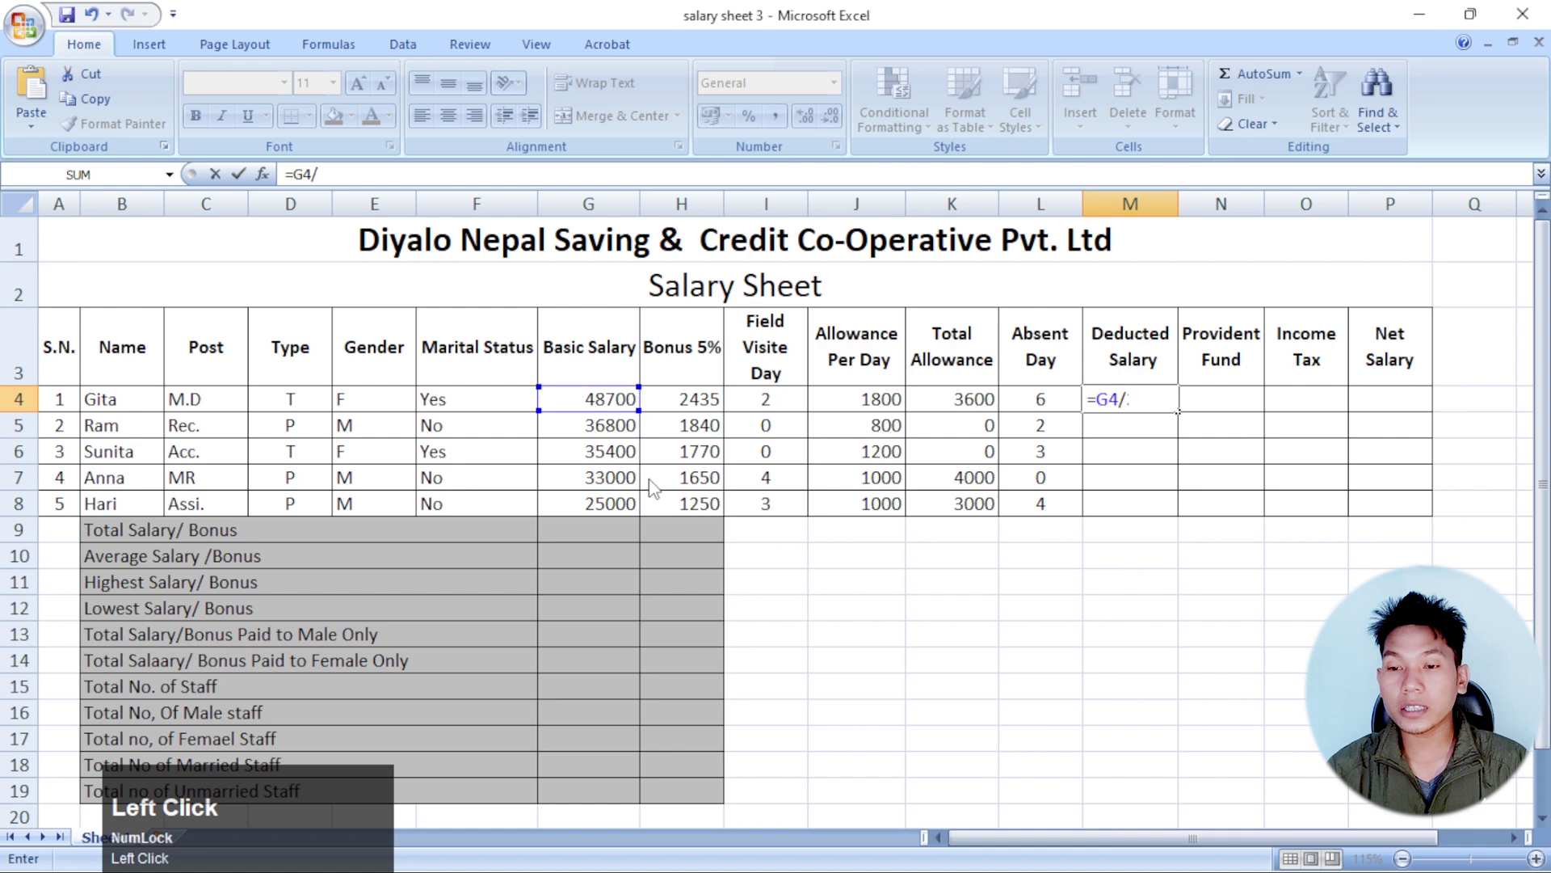
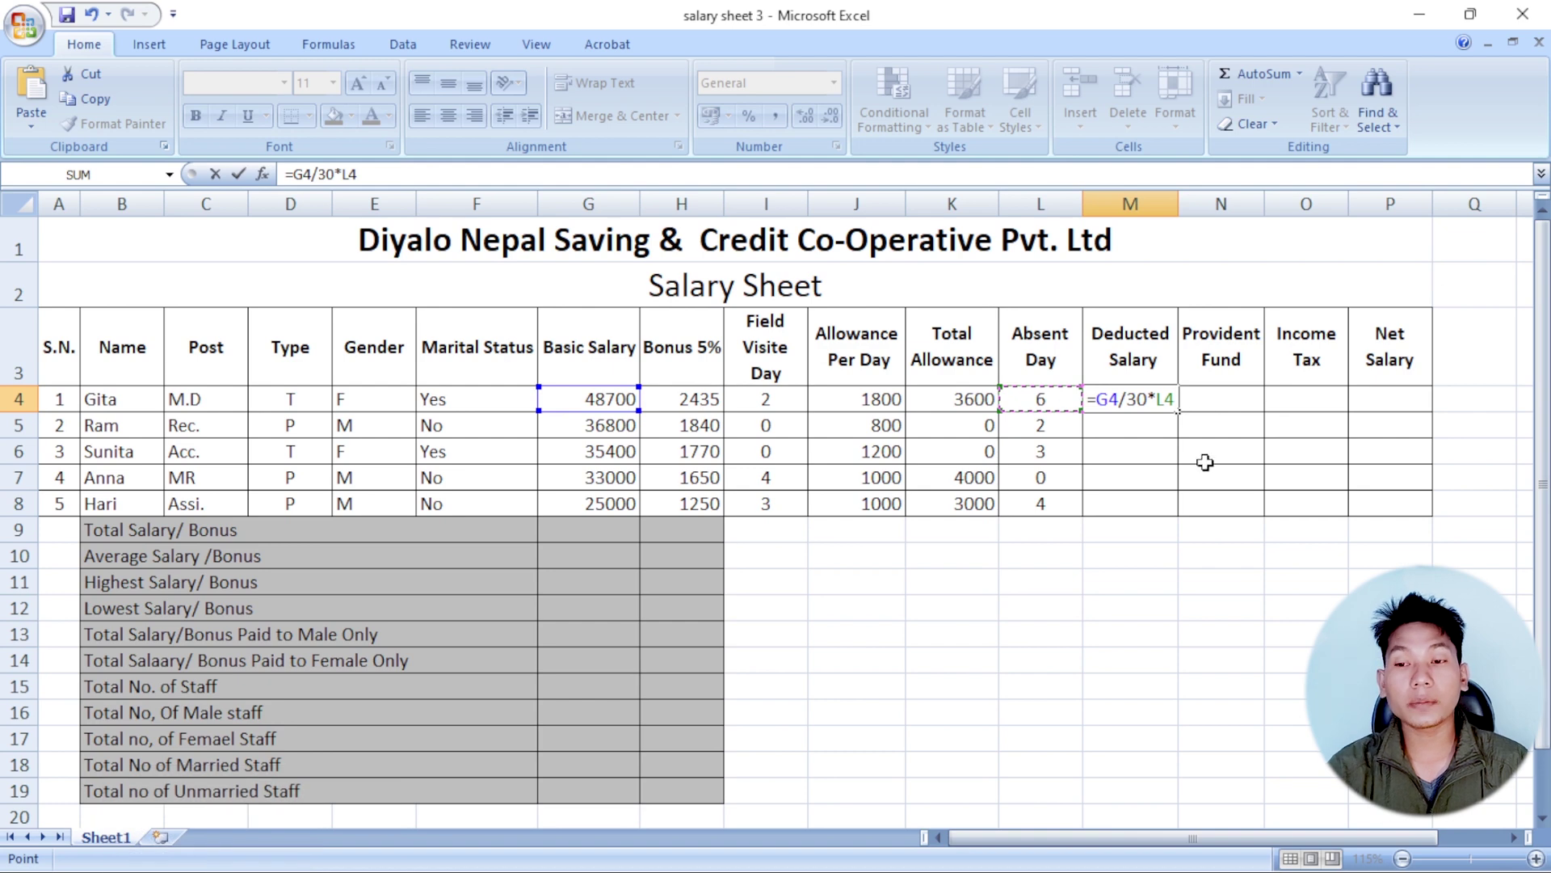
{"action": "left_click", "coordinate": [1150, 401]}
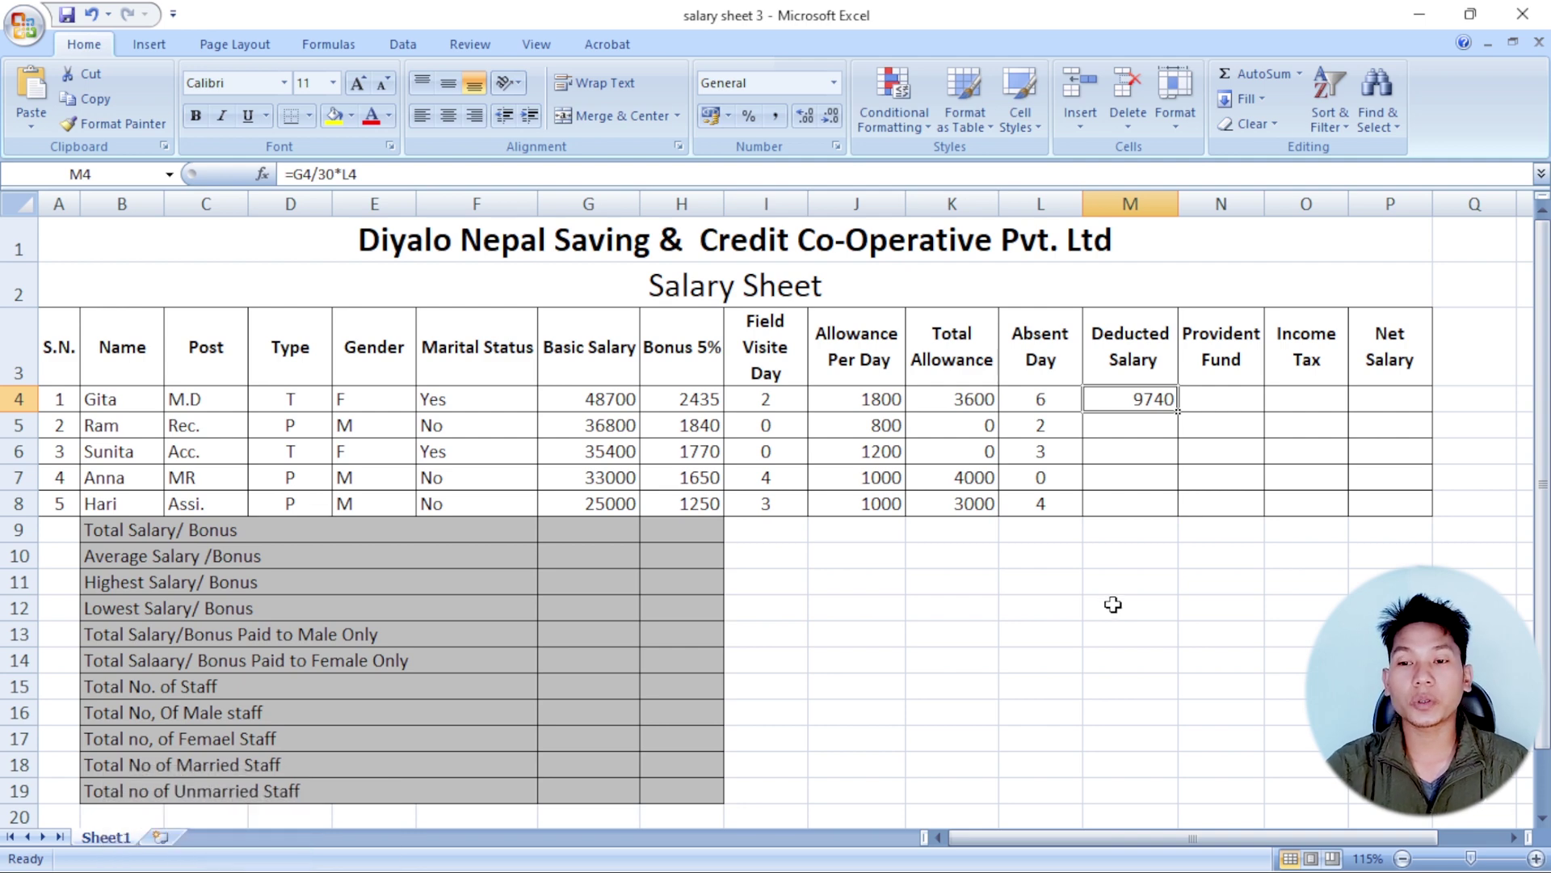
{"action": "left_click_drag", "start_coordinate": [1047, 397], "coordinate": [1171, 529]}
{"action": "left_click", "coordinate": [1212, 403]}
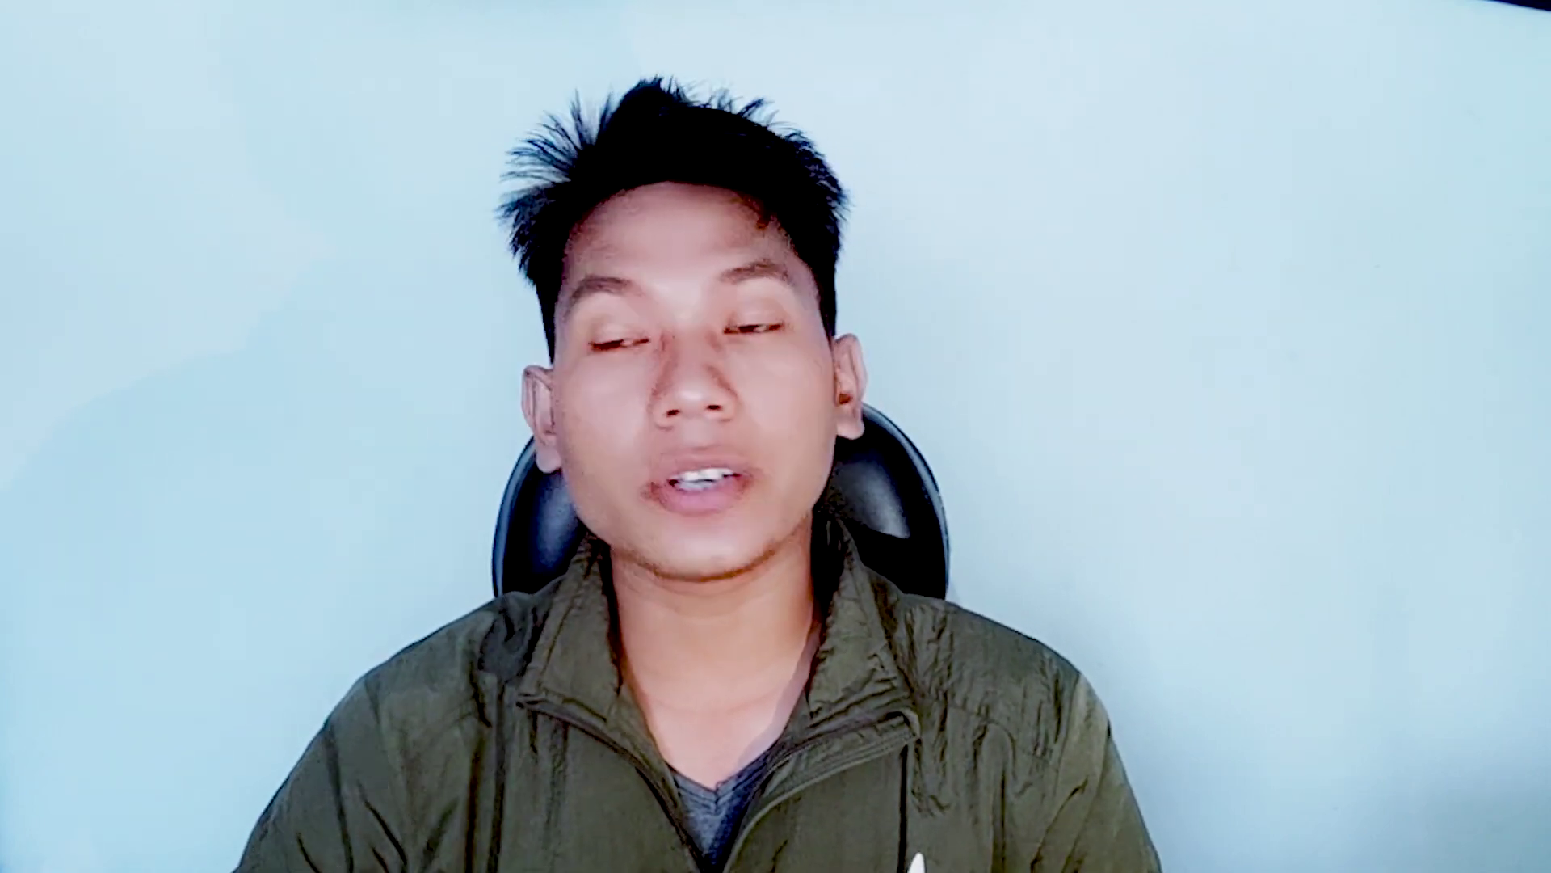
- Begin the Provident Fund formula in N4 with the condition IF(D4="P",
{"action": "key", "text": "="}
{"action": "type", "text": "=if"}
{"action": "key", "text": "shift+9"}
{"action": "left_click", "coordinate": [305, 400]}
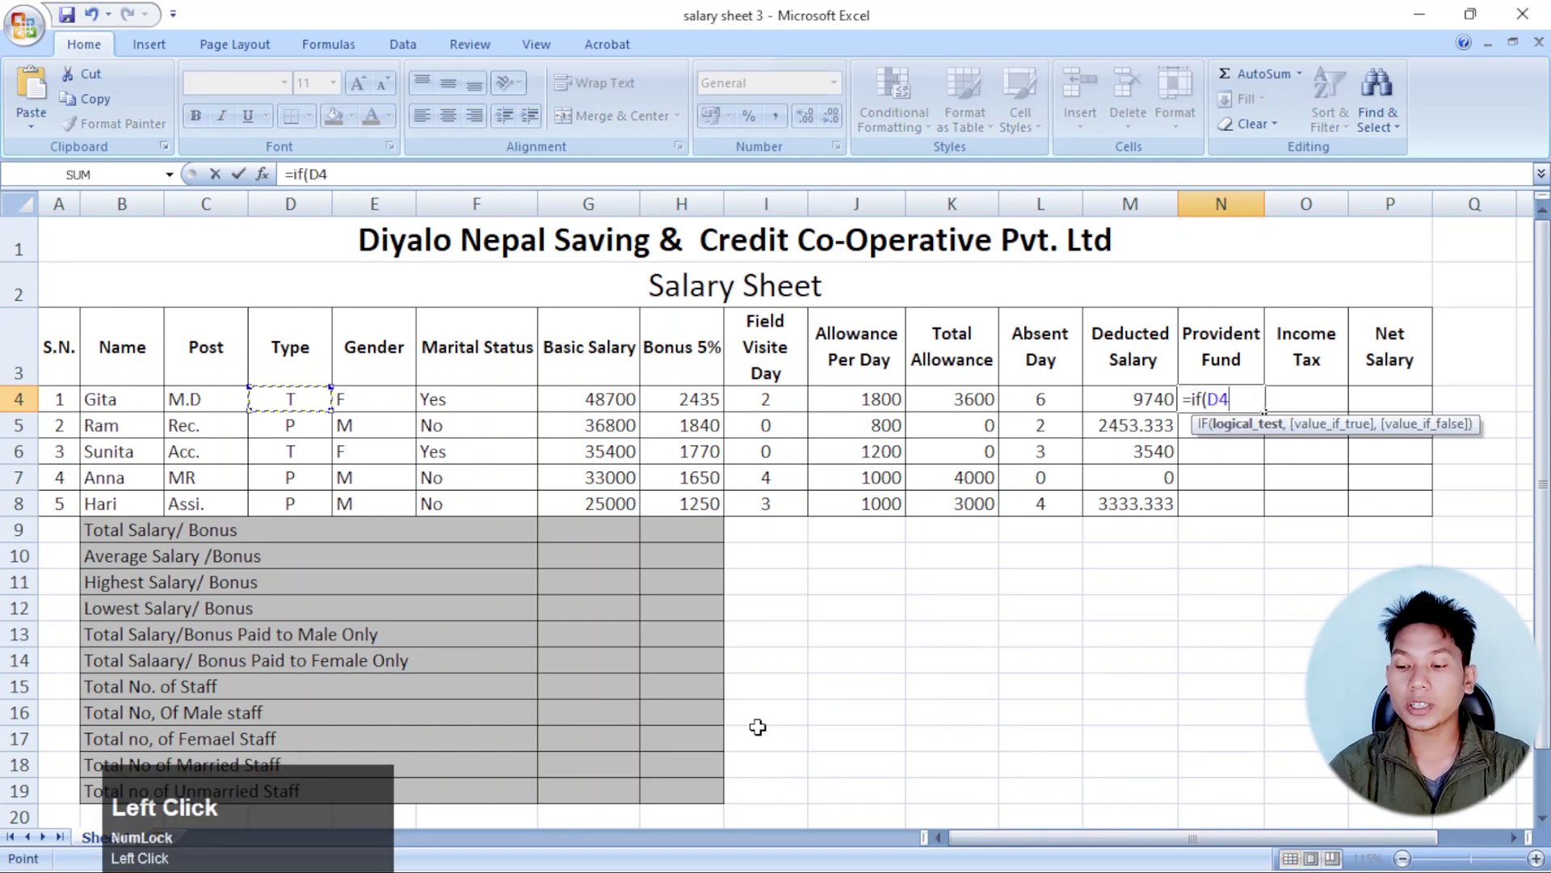
{"action": "key", "text": "BackSpace"}
{"action": "key", "text": "shift+p"}
{"action": "key", "text": "shift+'"}
{"action": "key", "text": ","}
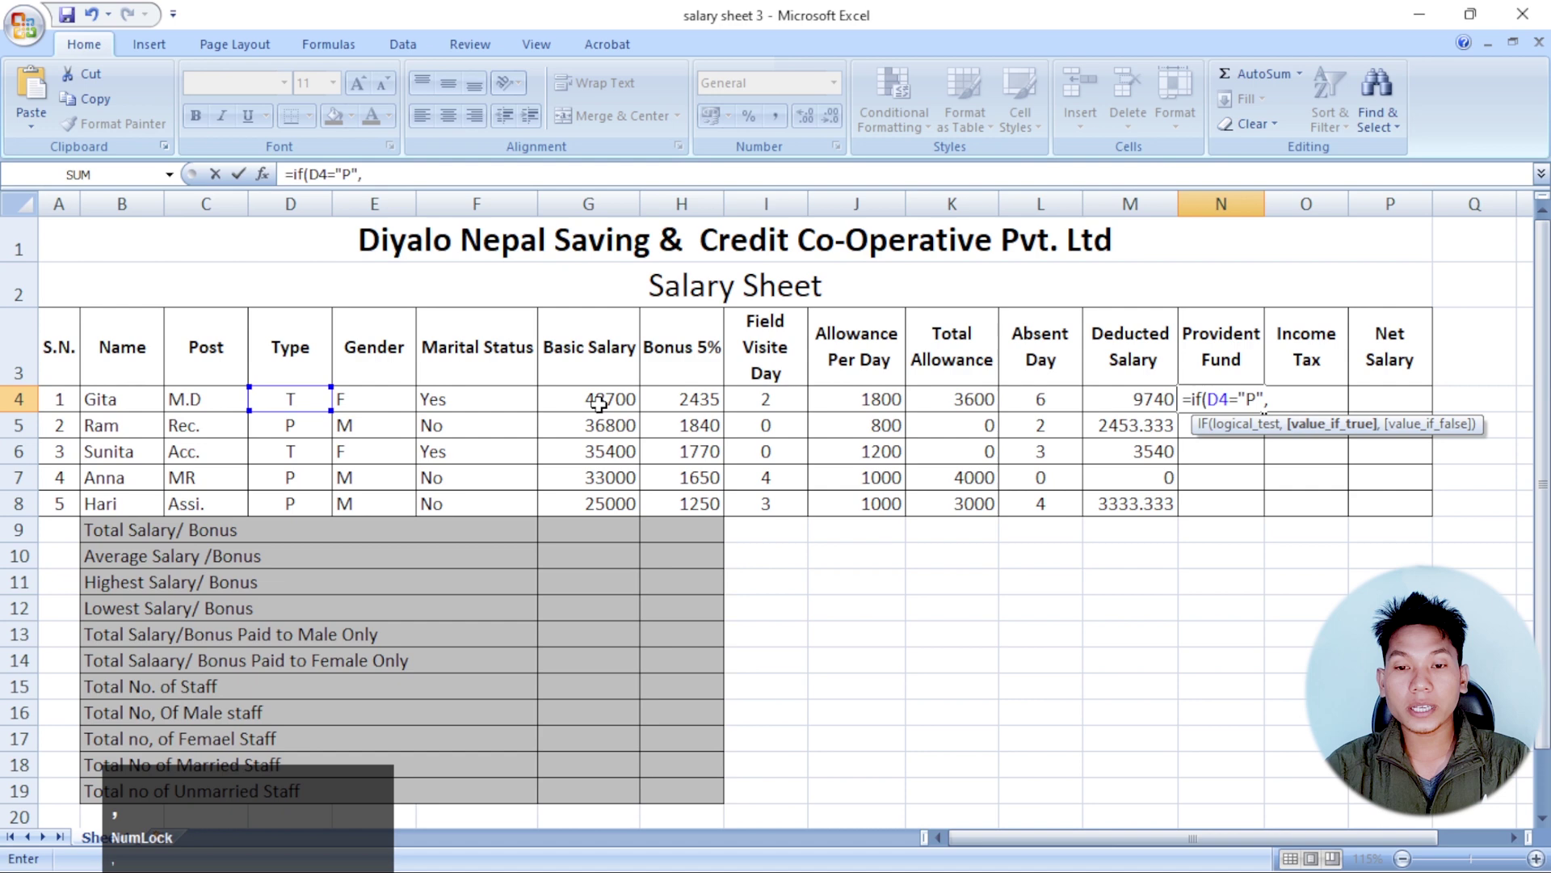
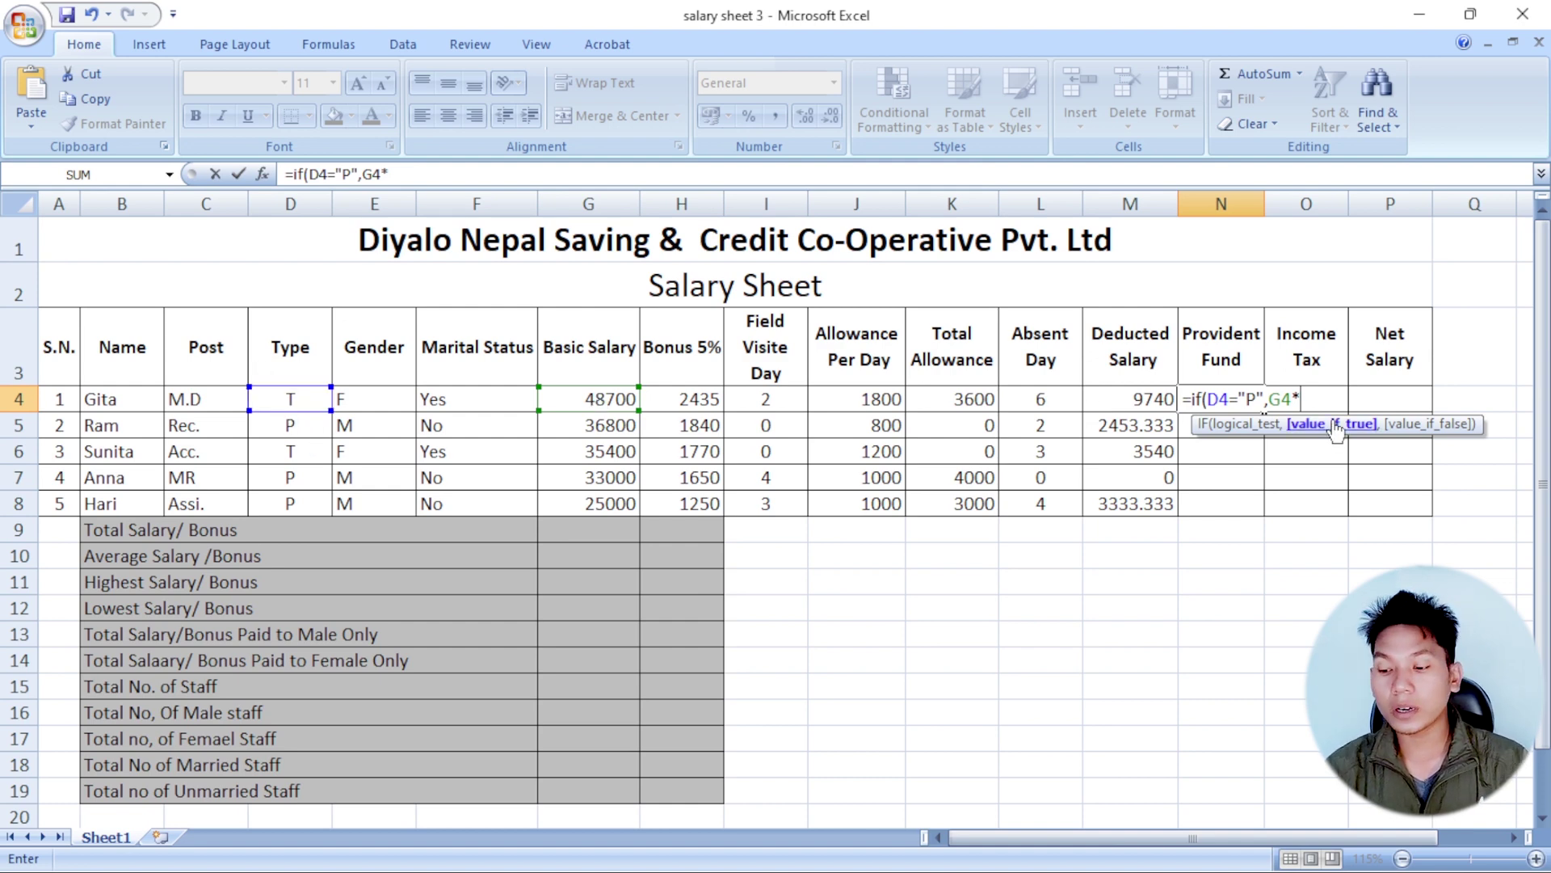
- Complete it as G4*10% when true and 0 otherwise, closing the IF formula
{"action": "key", "text": "shift+Num_Lock"}
{"action": "key", "text": "shift+5"}
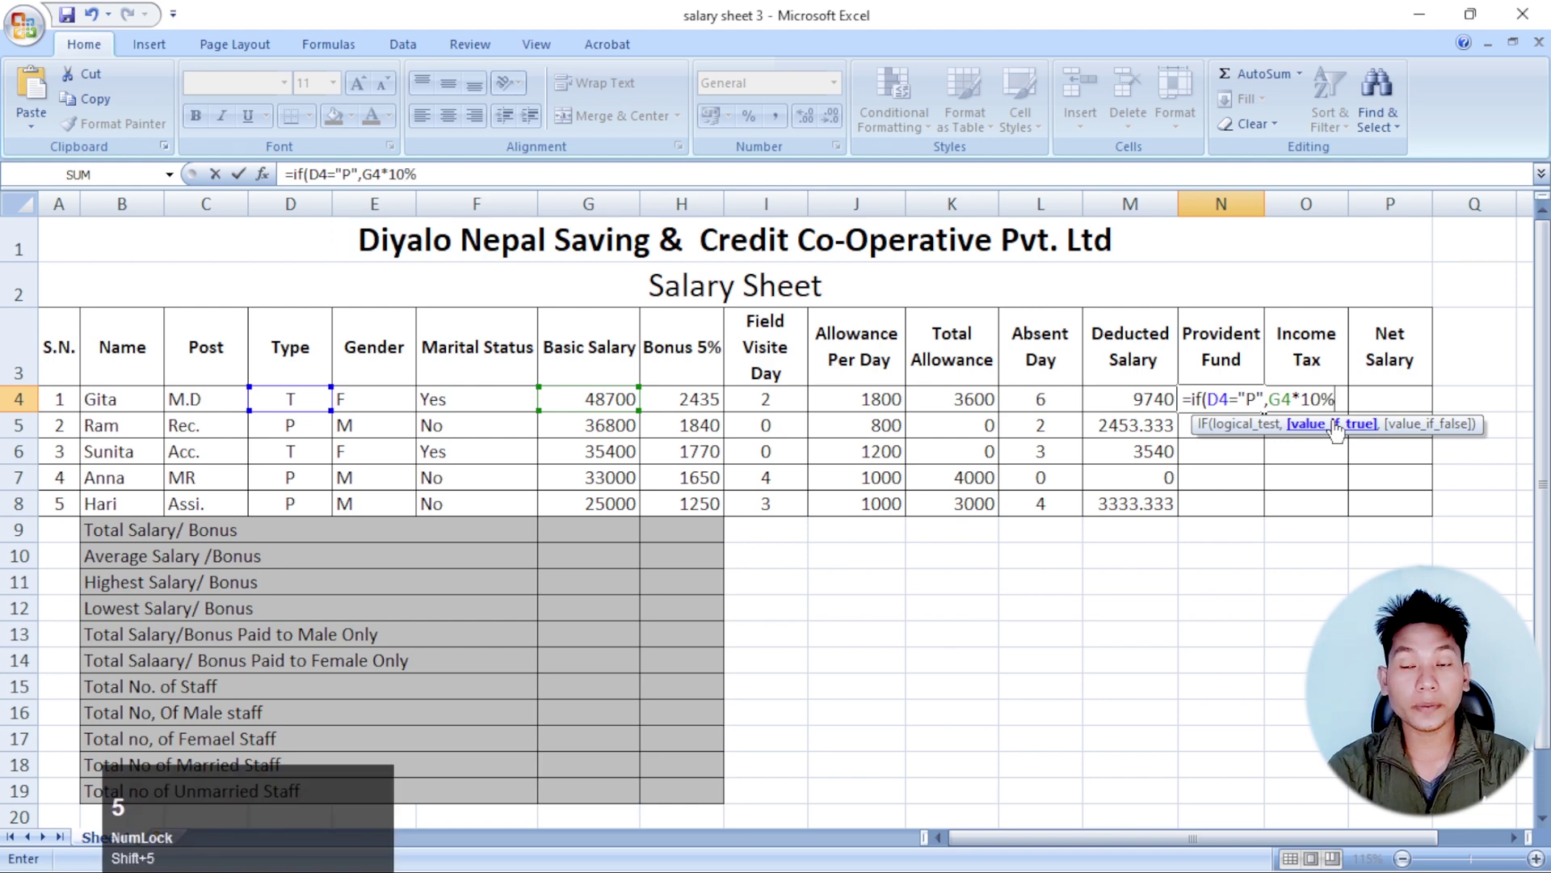
{"action": "key", "text": ","}
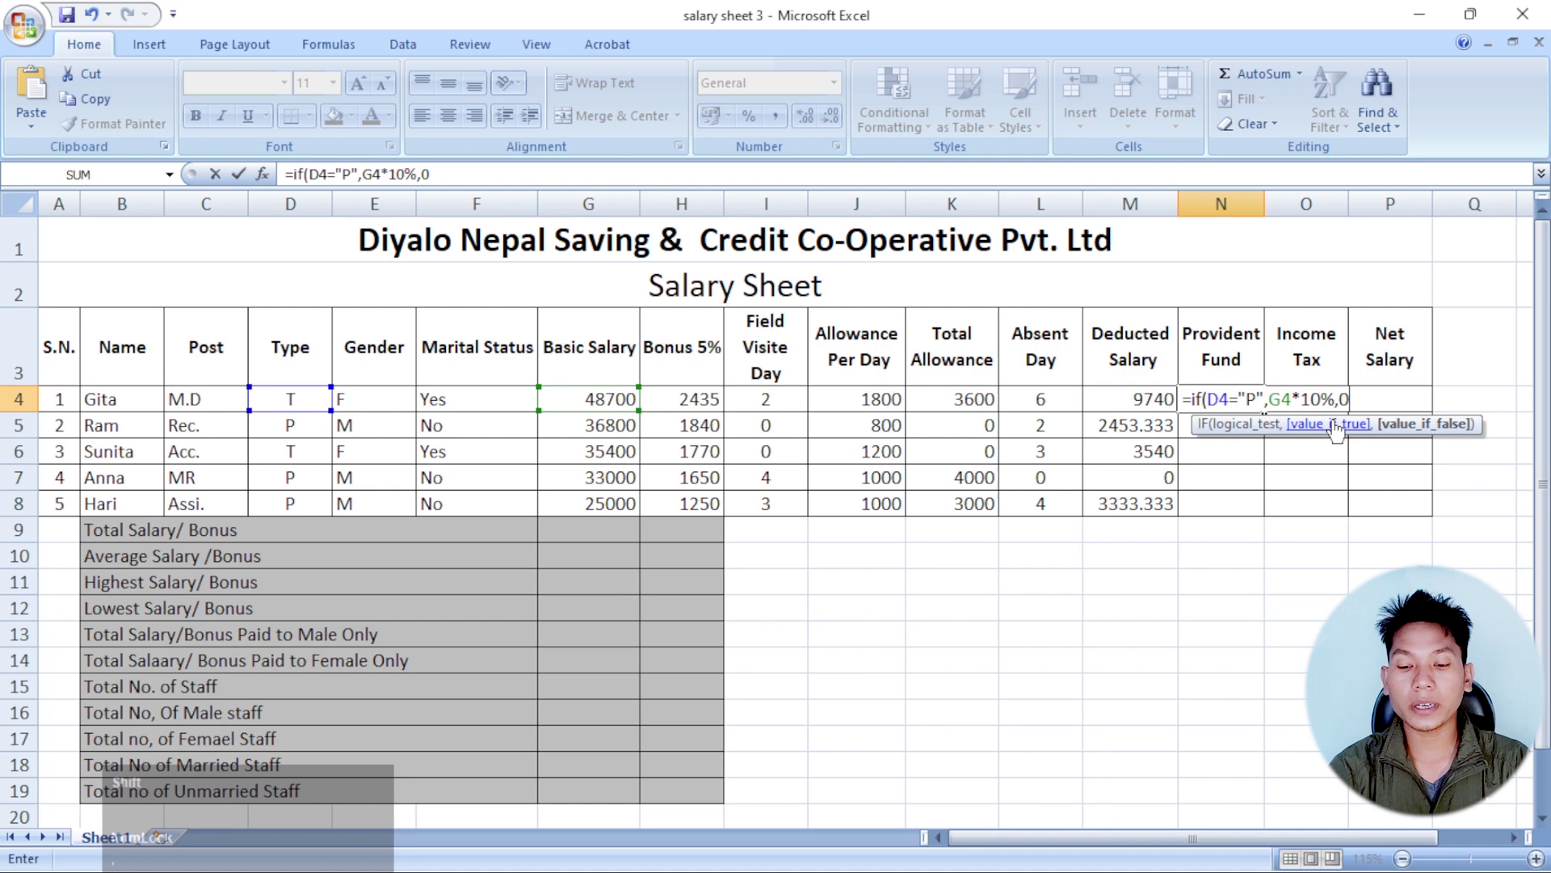
{"action": "key", "text": "shift+0"}
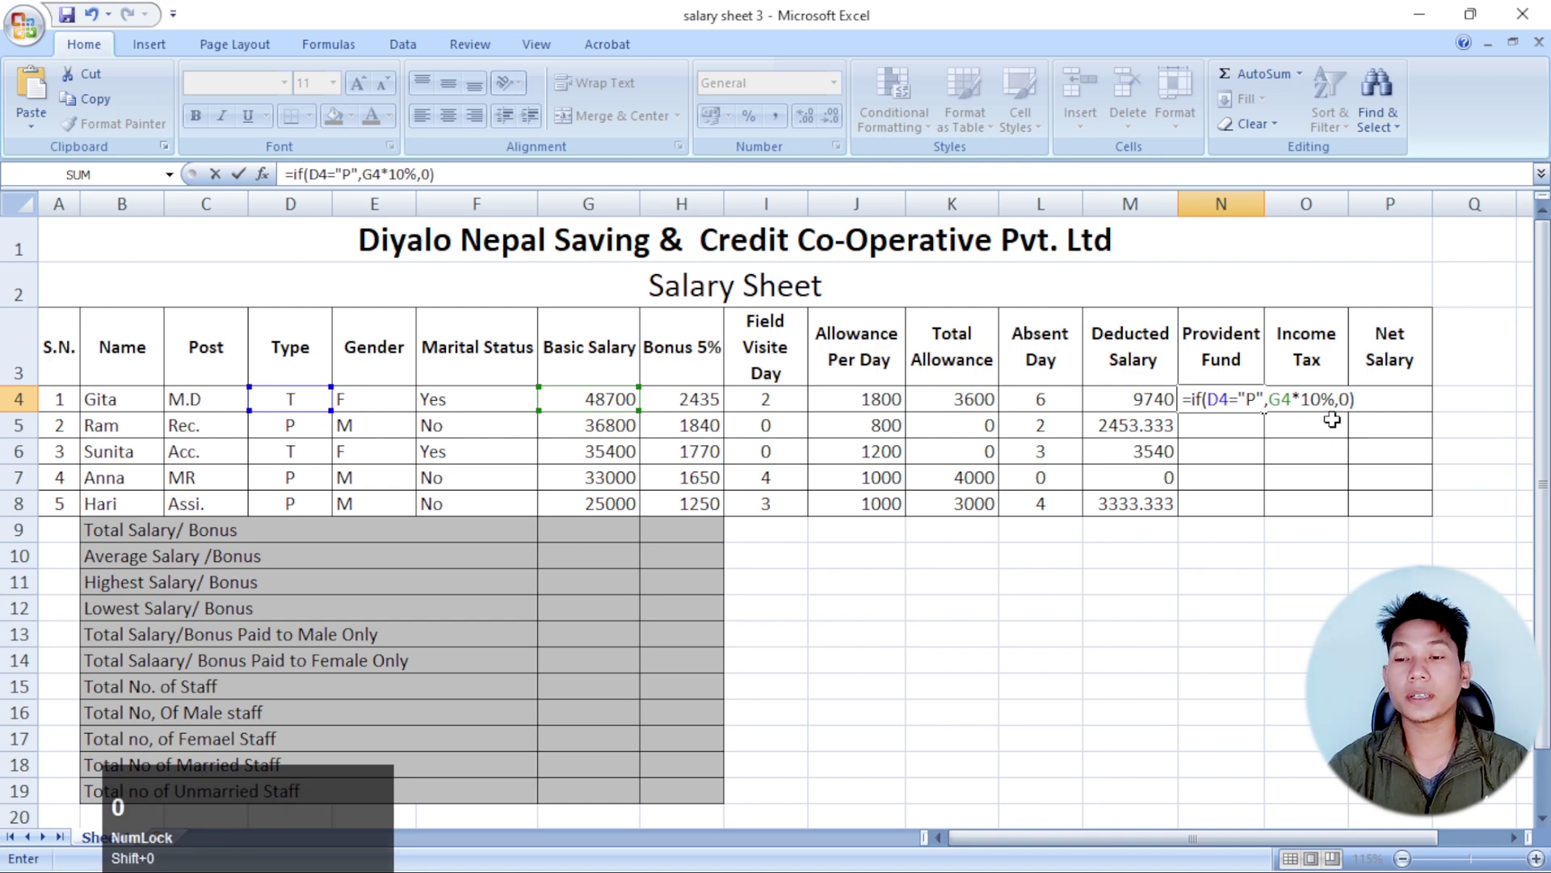
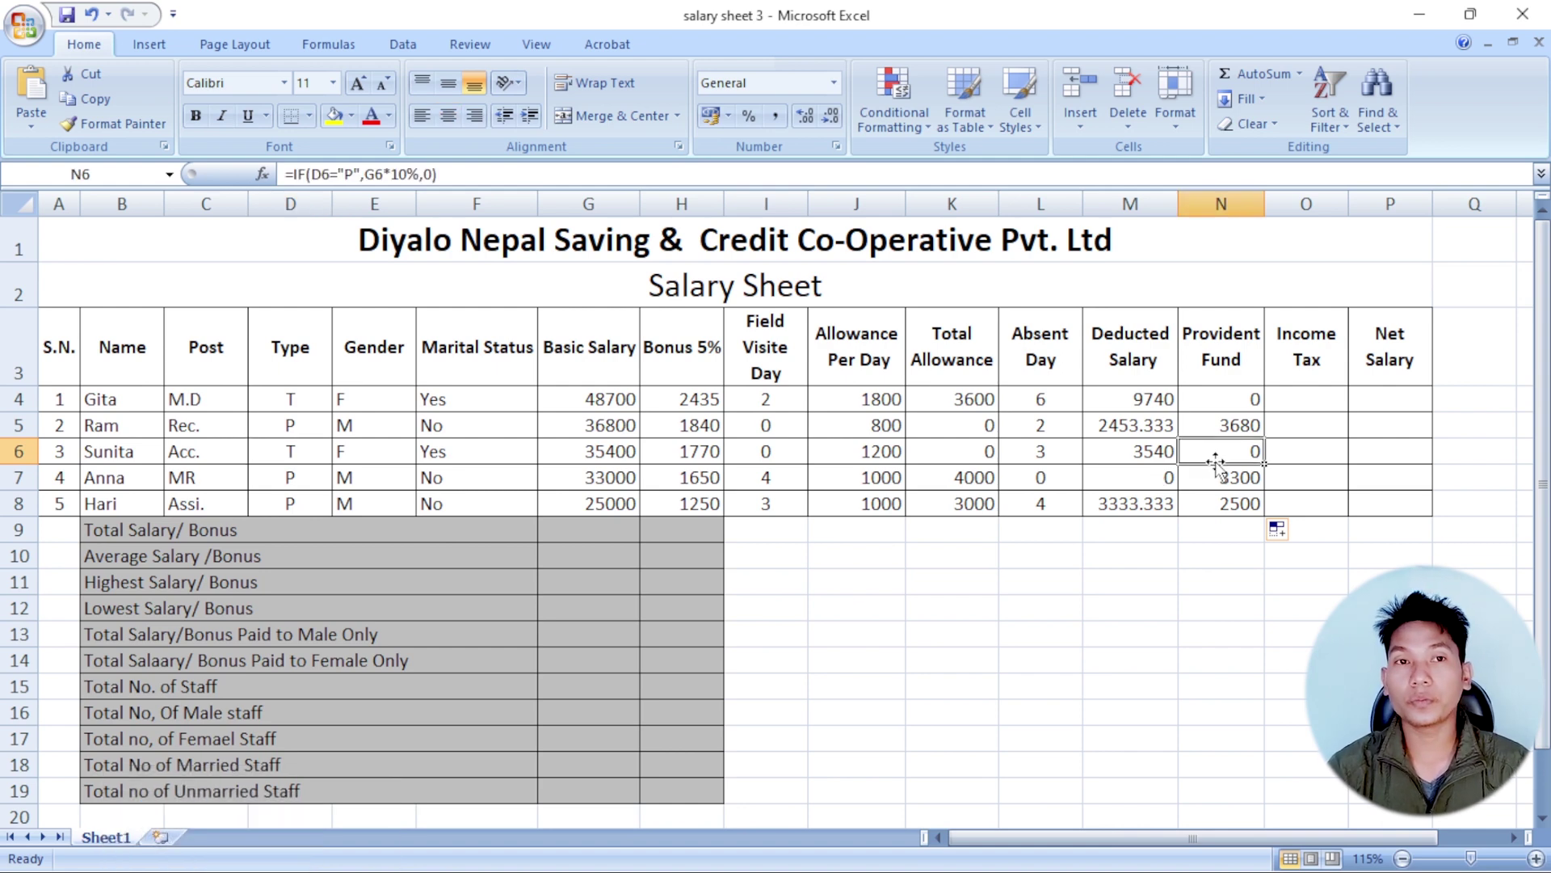
- Select Gita's Income Tax cell O4 to start its formula
{"action": "left_click", "coordinate": [1304, 400]}
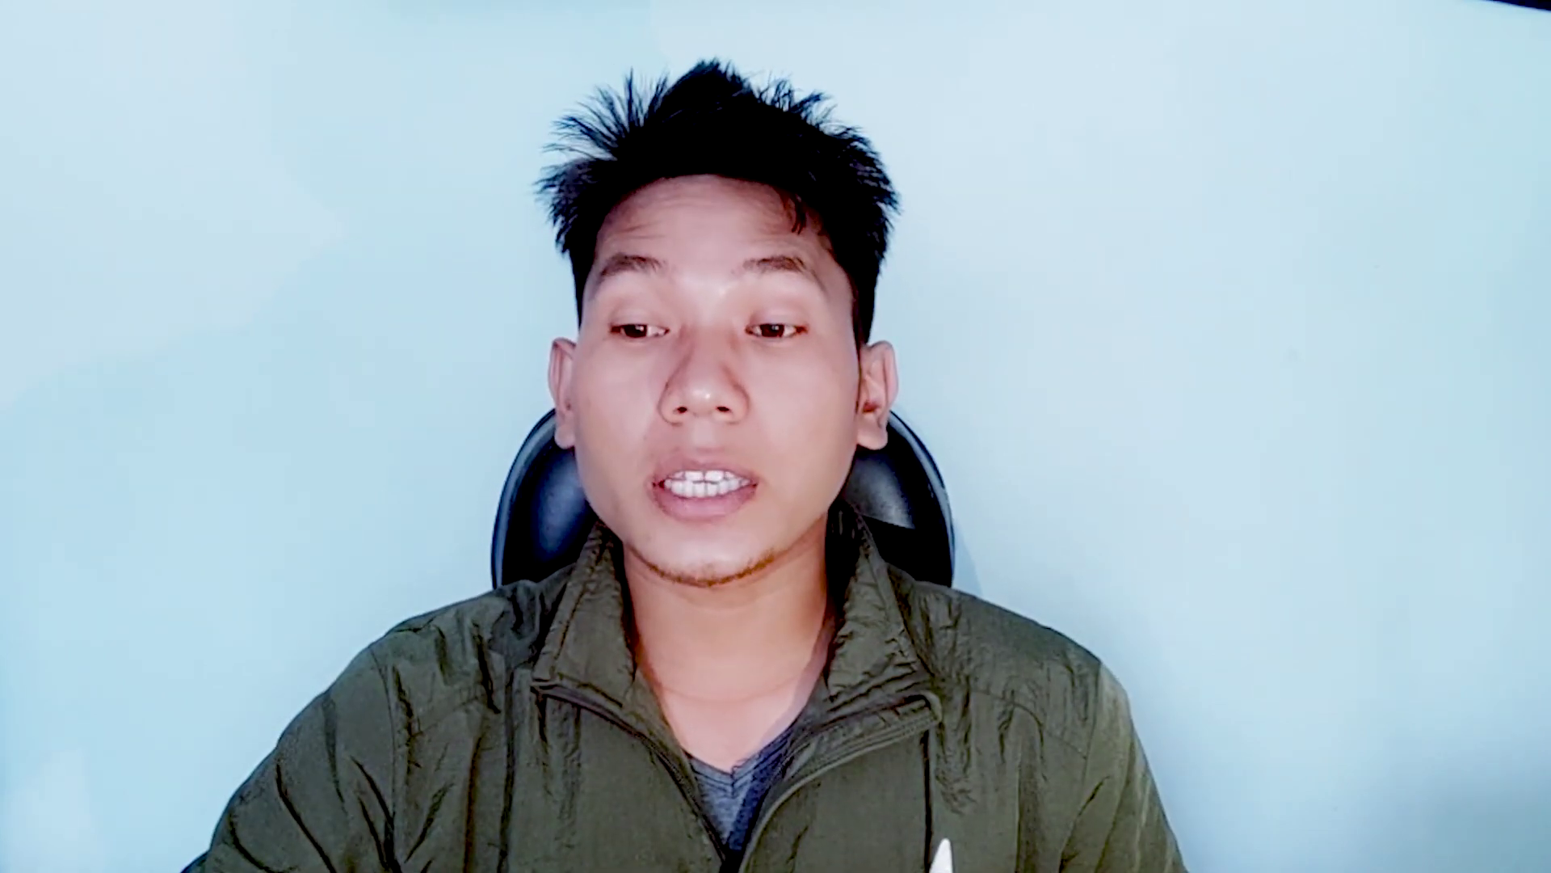
- Write the first condition IF(AND(E4="M",G4>=30000)) for the Income Tax formula in O4
{"action": "type", "text": "=if"}
{"action": "key", "text": "shift+9"}
{"action": "type", "text": "nd"}
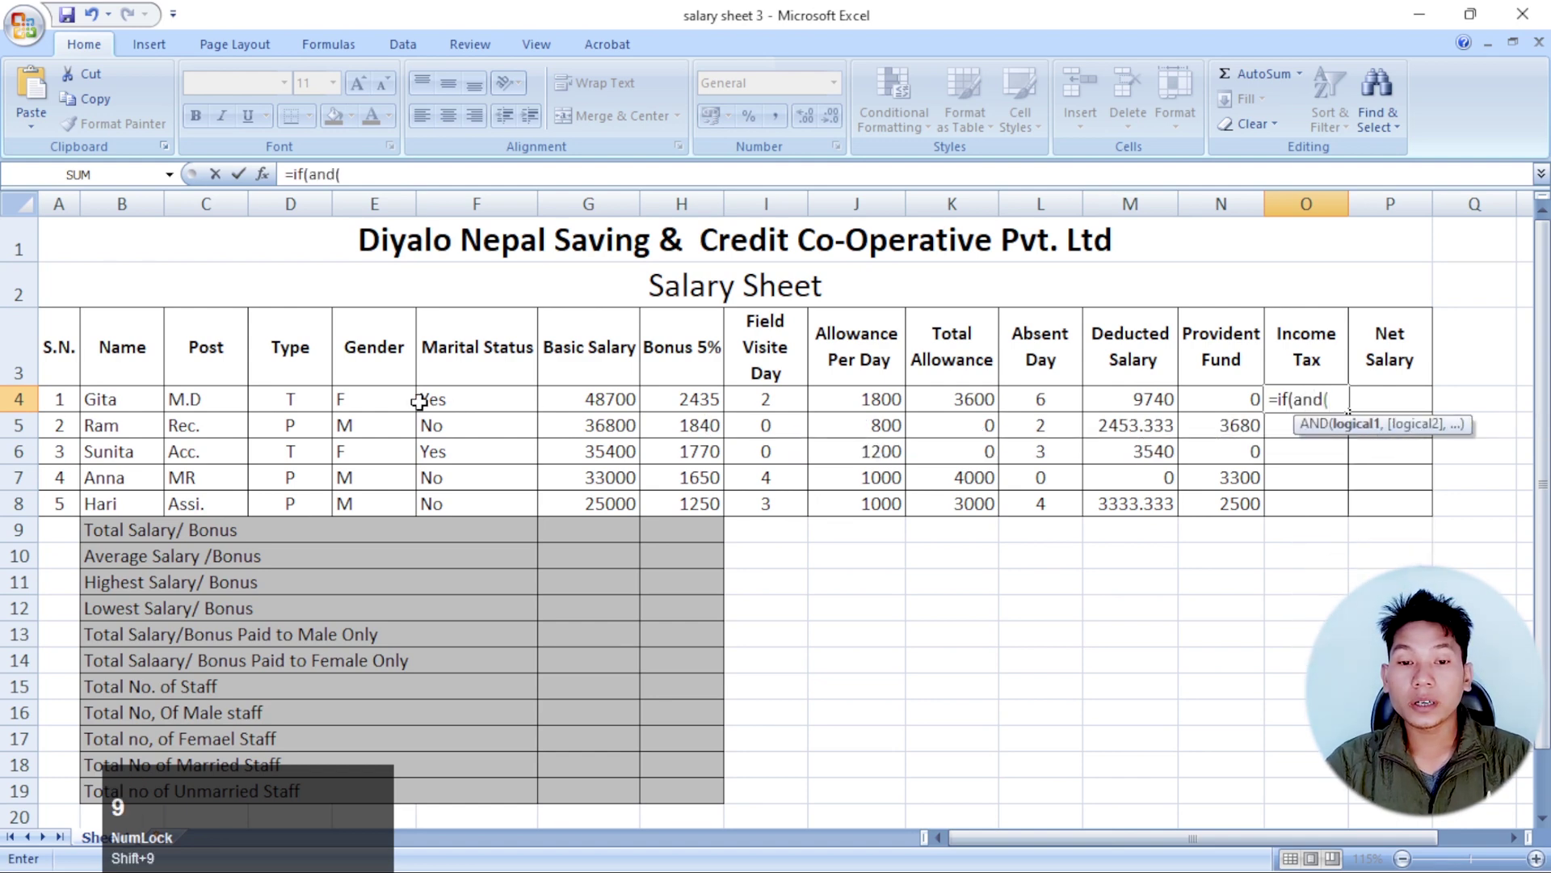
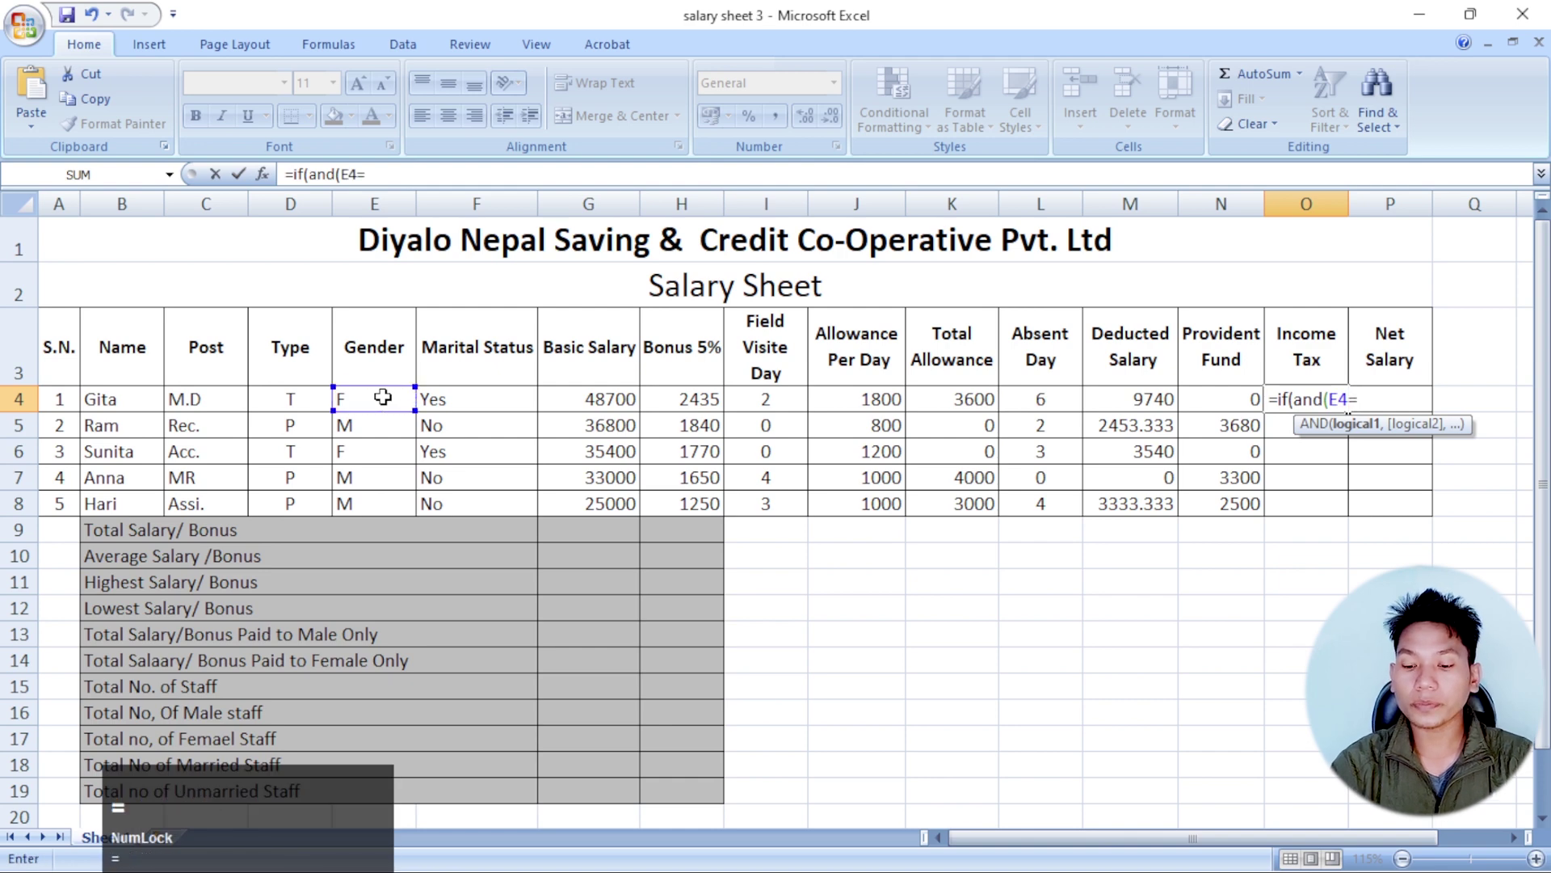
{"action": "key", "text": "shift+'"}
{"action": "key", "text": "shift+m"}
{"action": "key", "text": "shift+'"}
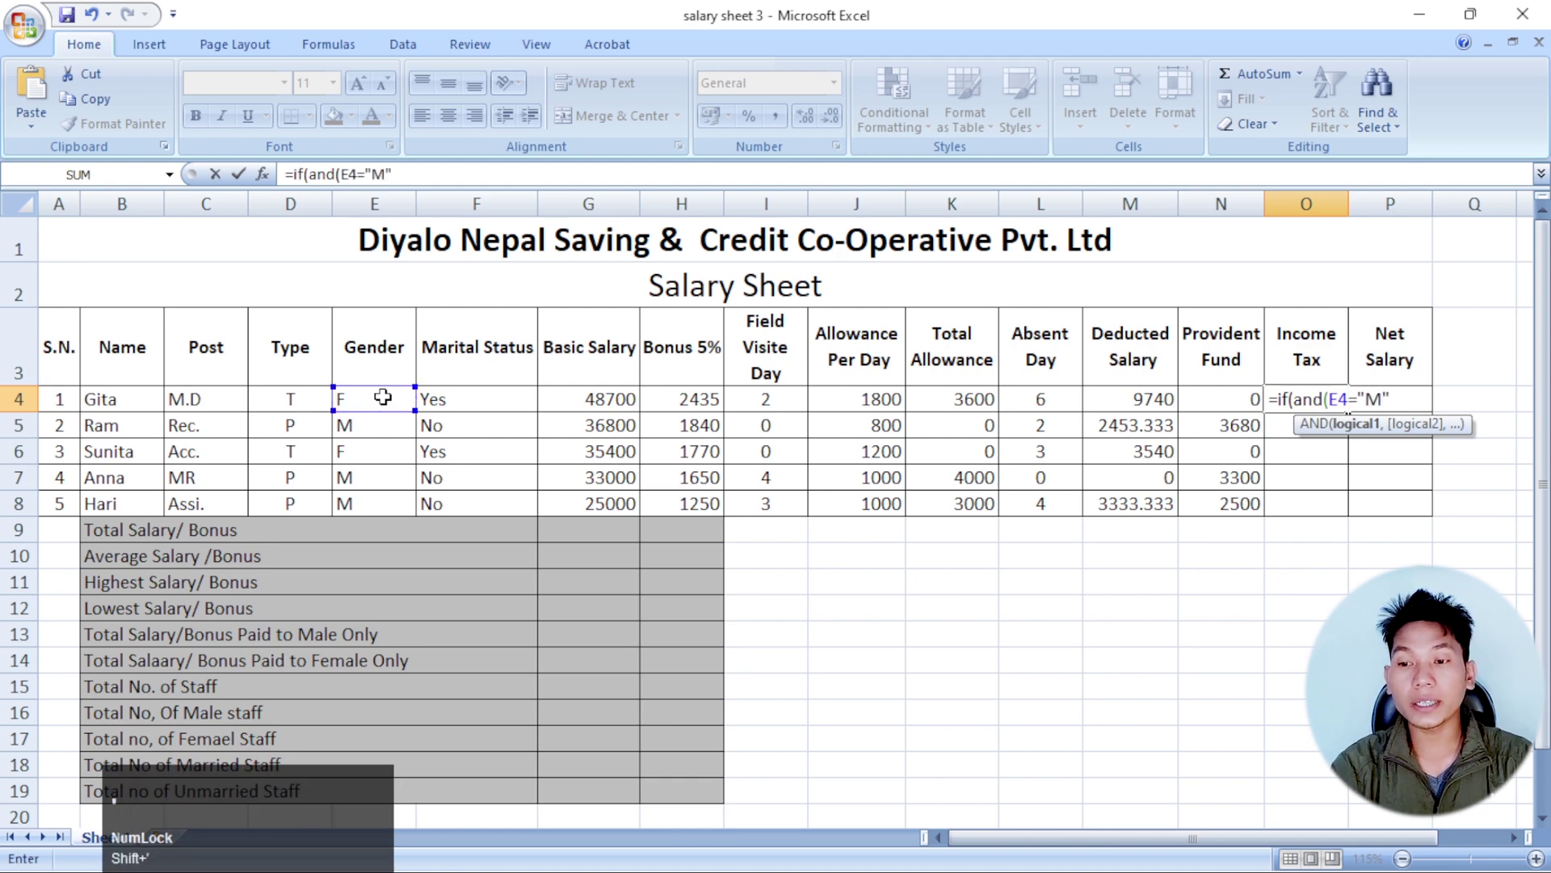
{"action": "key", "text": ","}
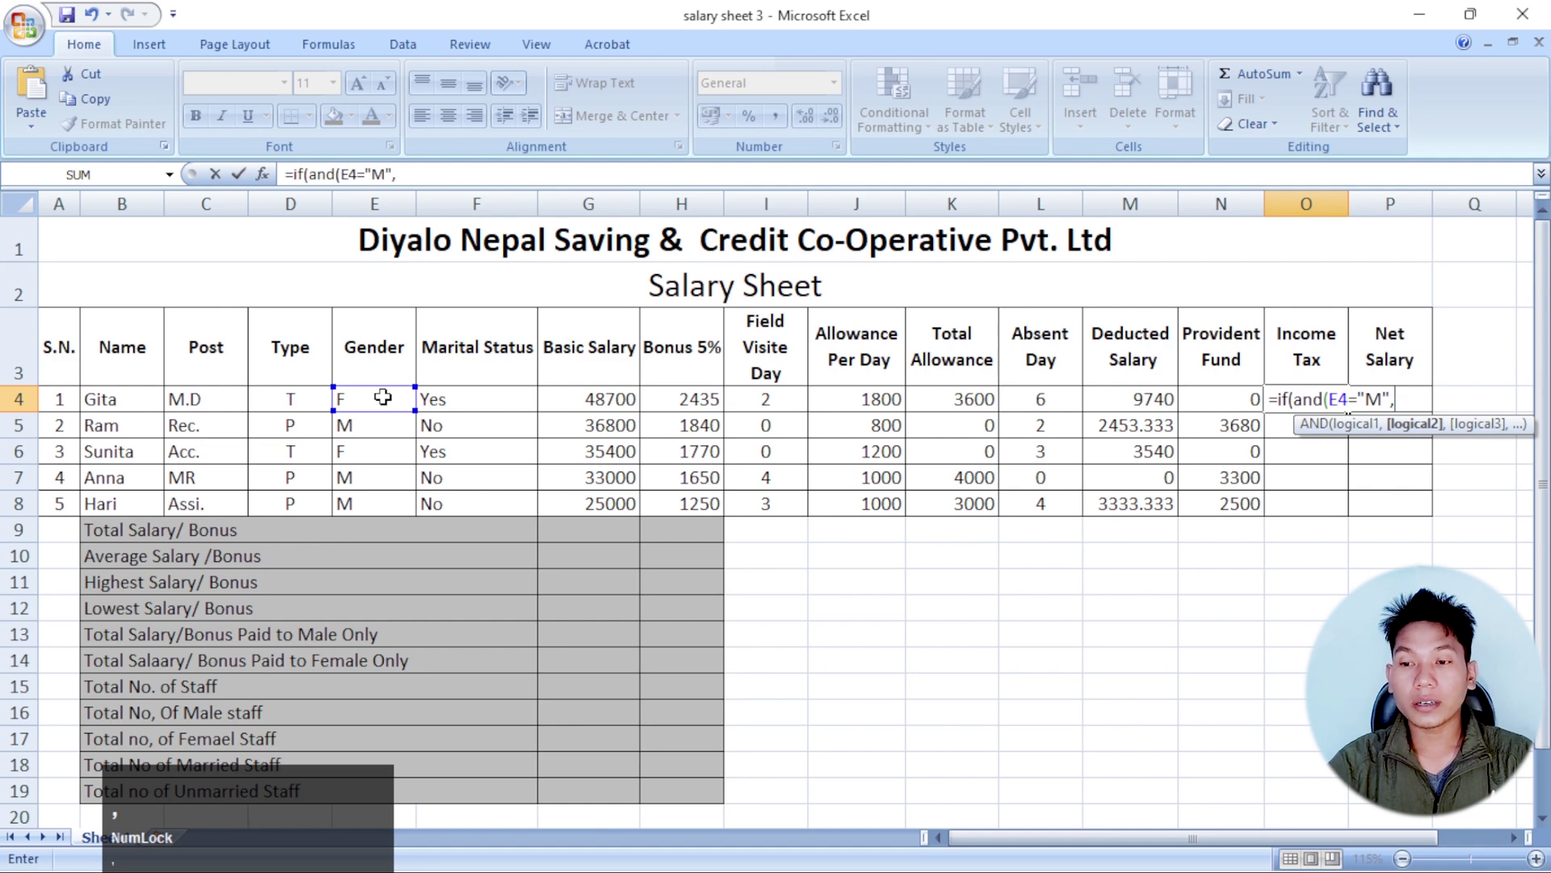
{"action": "left_click", "coordinate": [611, 403]}
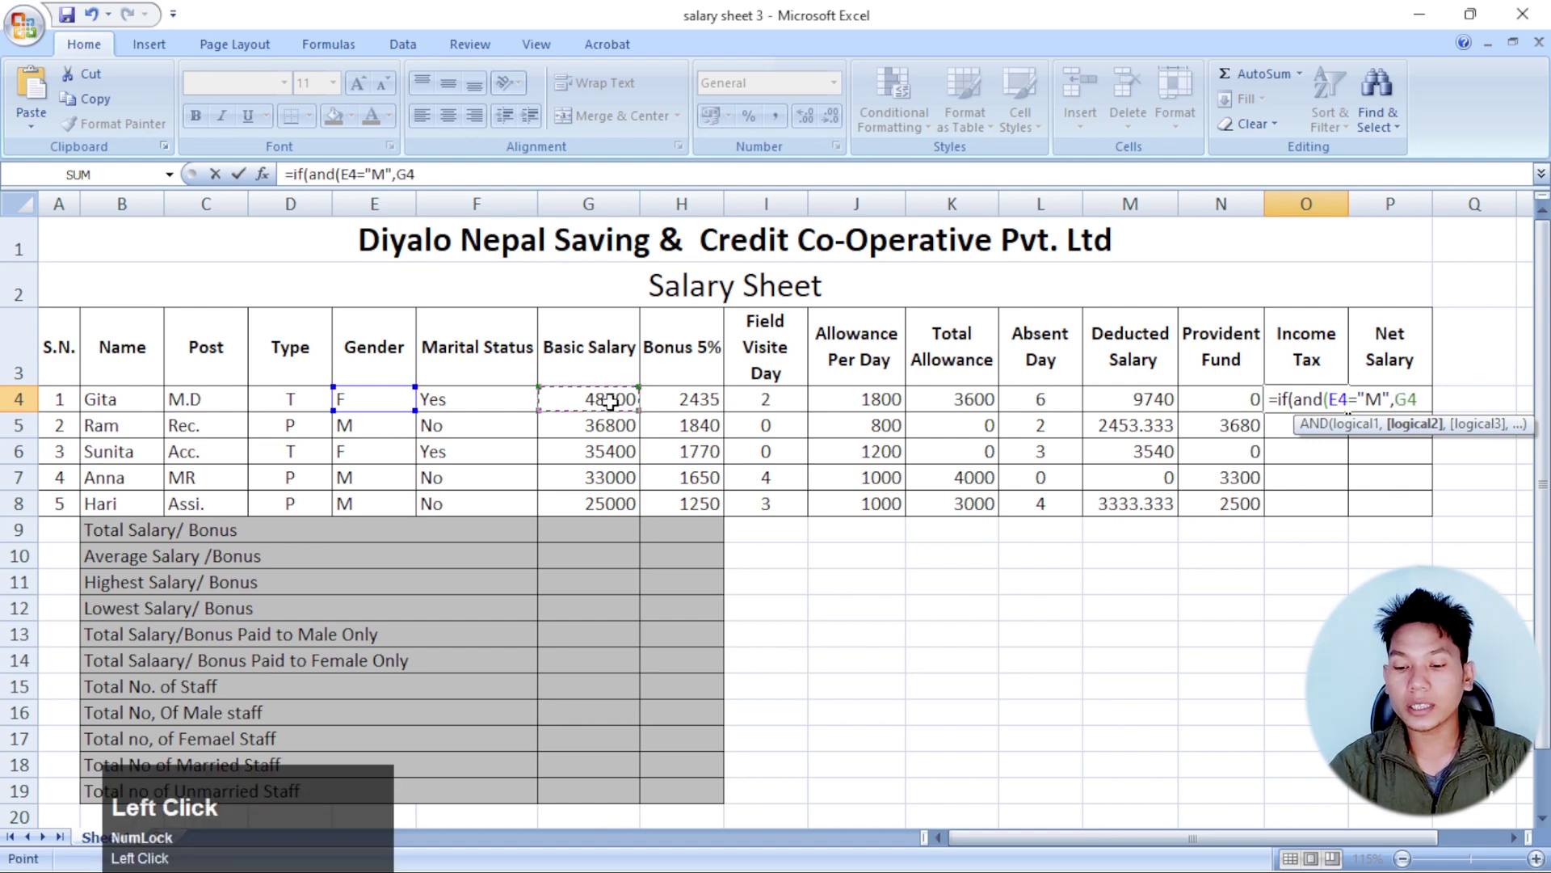
{"action": "key", "text": "shift+."}
{"action": "key", "text": "="}
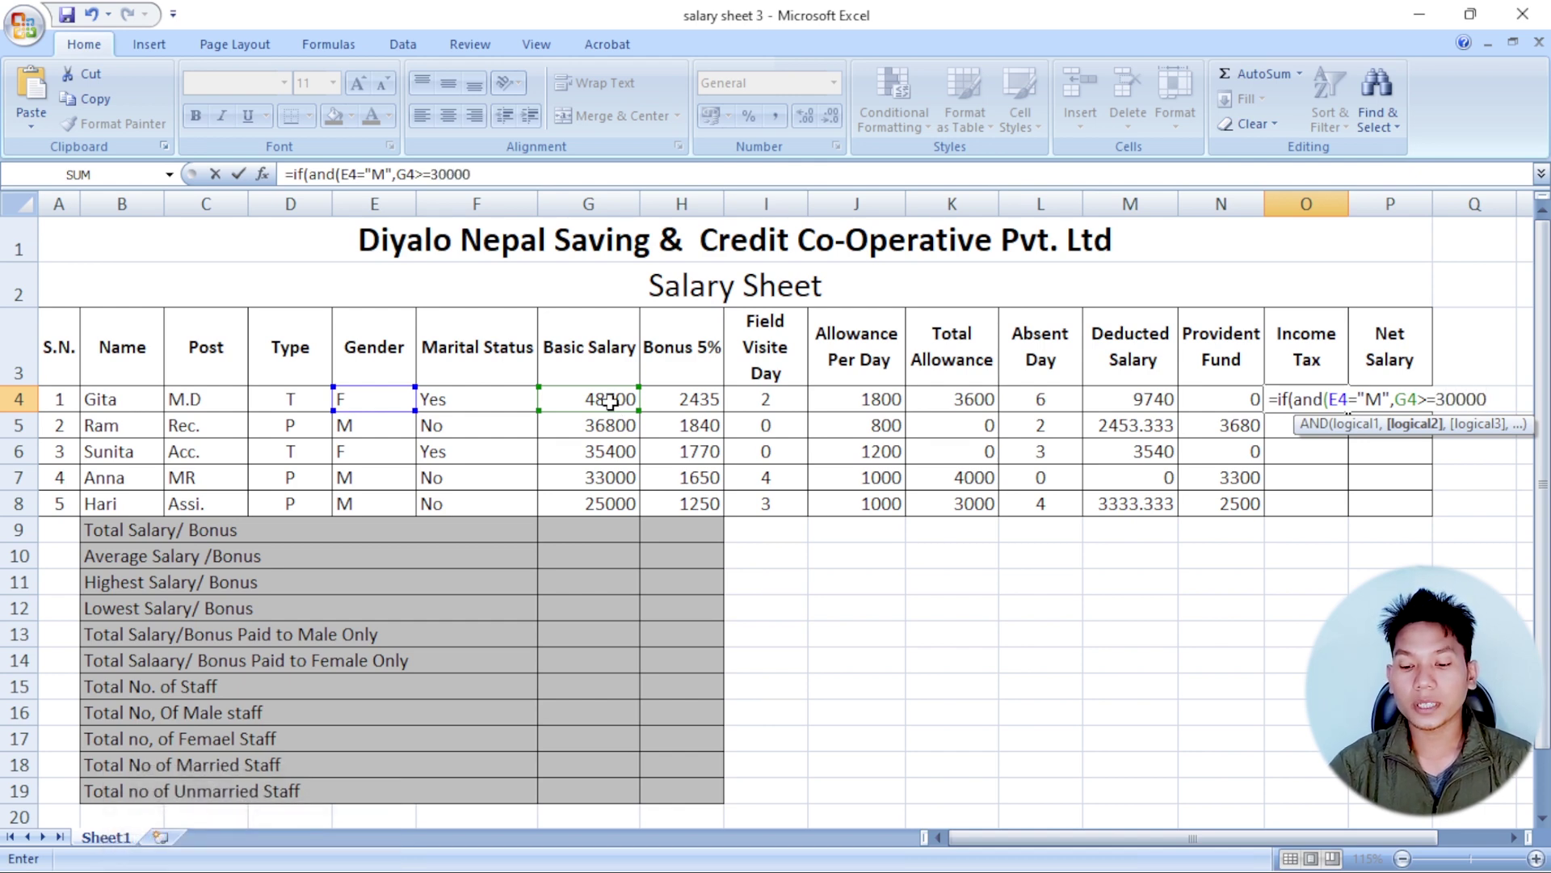
{"action": "key", "text": "="}
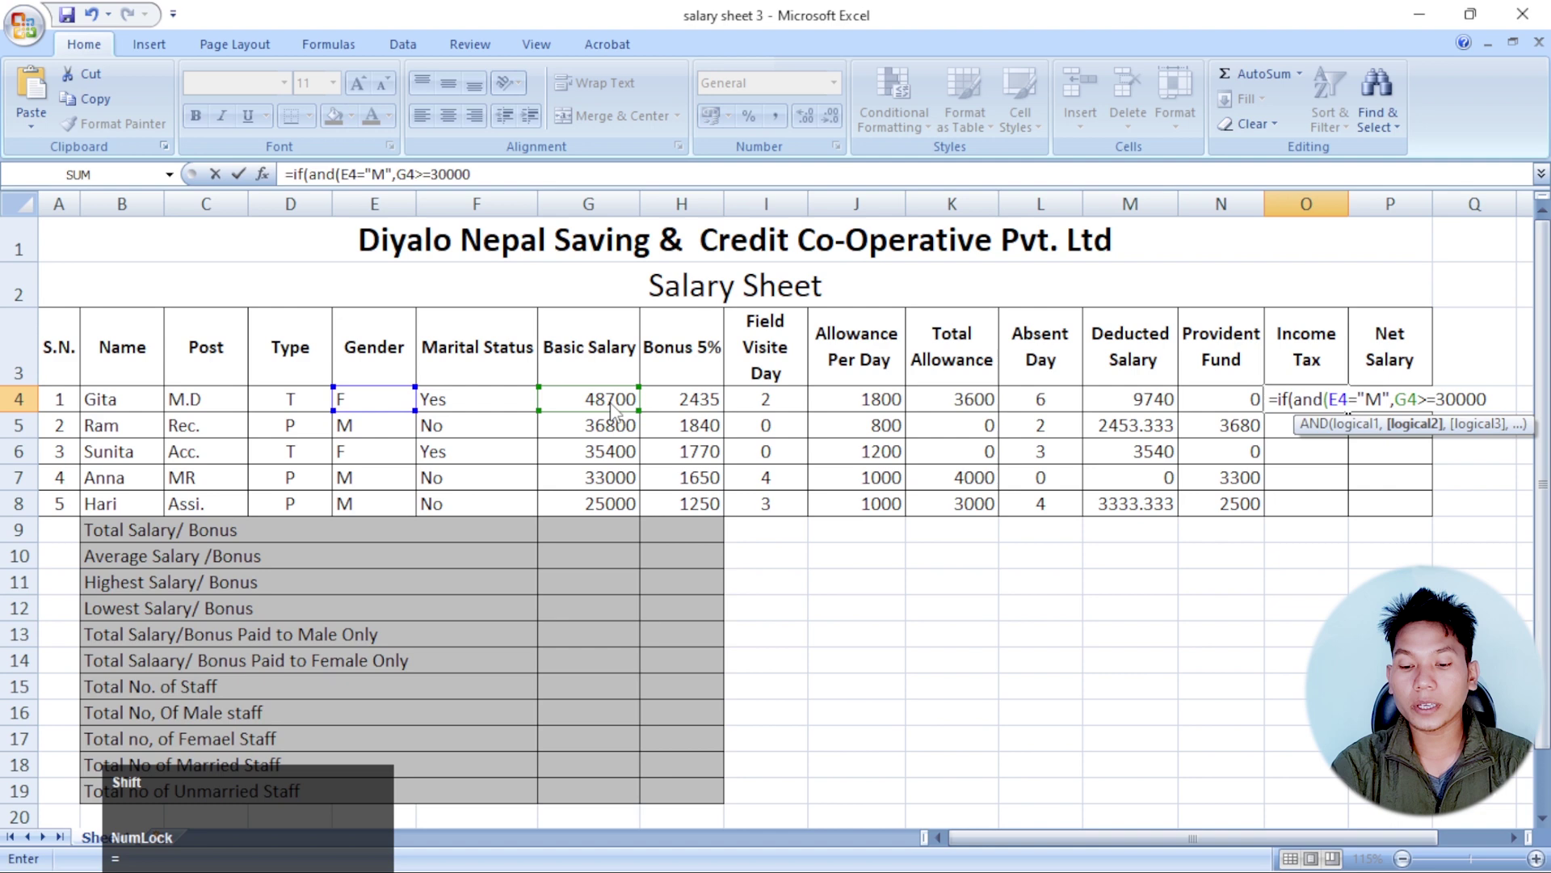
{"action": "key", "text": "shift+0"}
- Add the true value G4*10% as the male tax and move to the false branch
{"action": "left_click", "coordinate": [604, 402]}
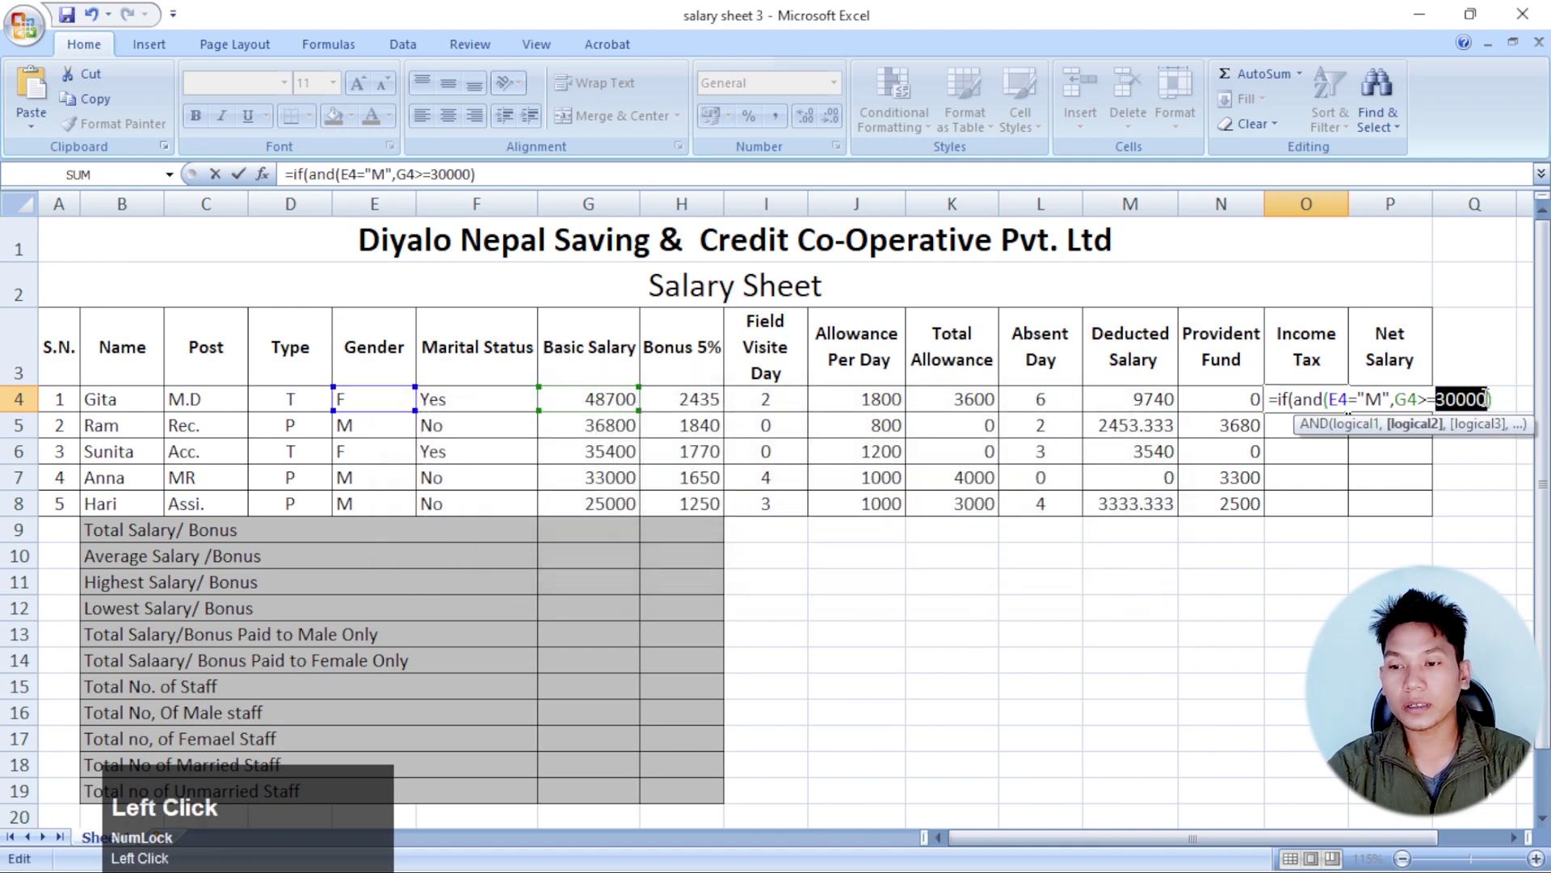
{"action": "key", "text": "Right"}
{"action": "key", "text": ","}
{"action": "left_click", "coordinate": [623, 395]}
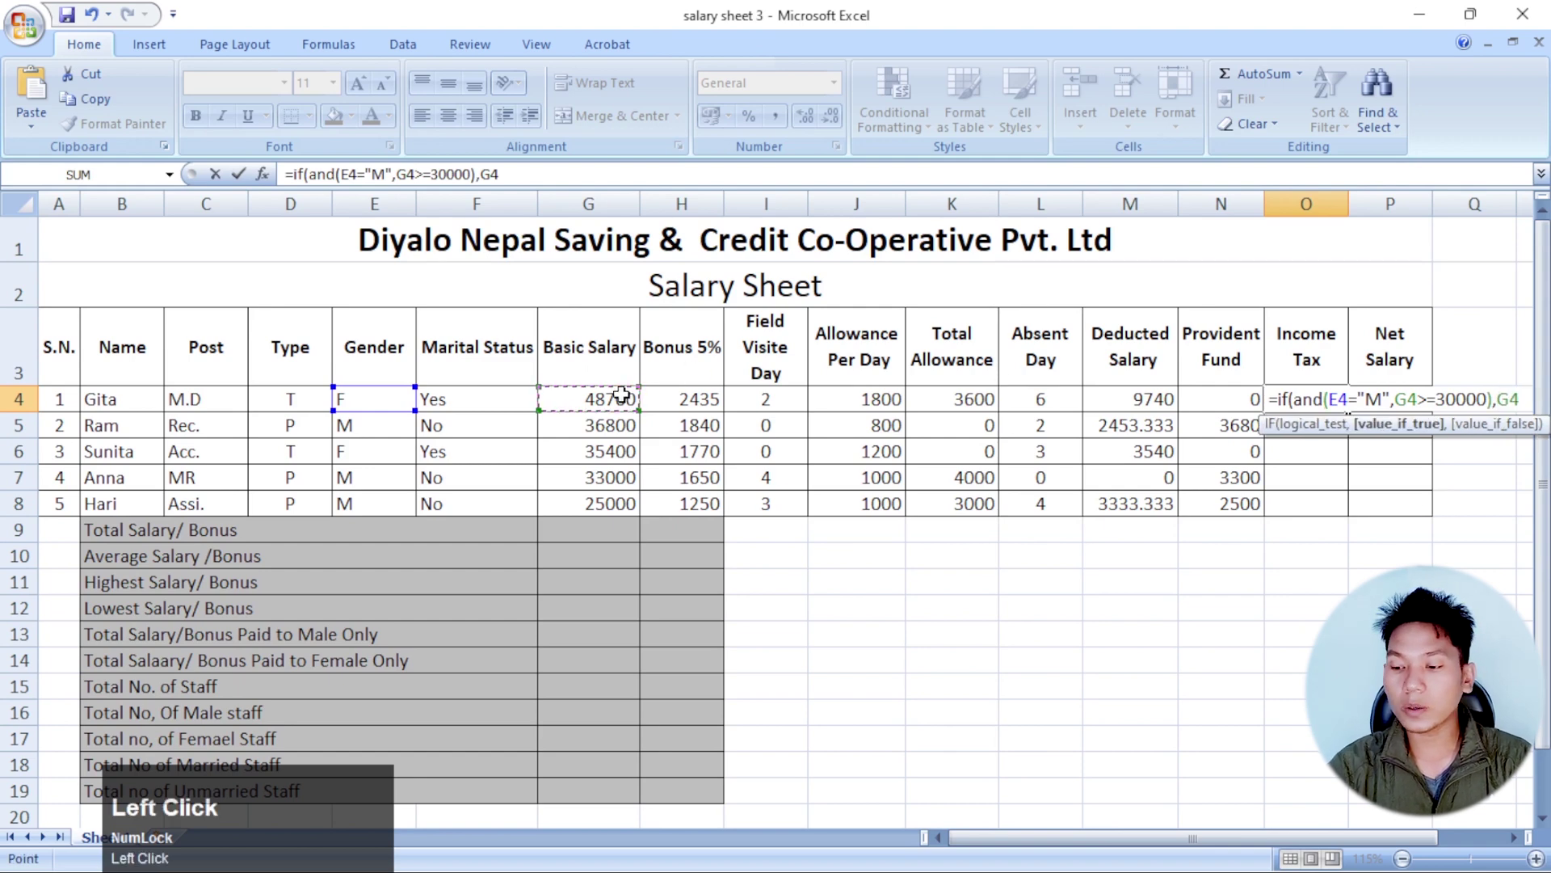
{"action": "key", "text": "shift+5"}
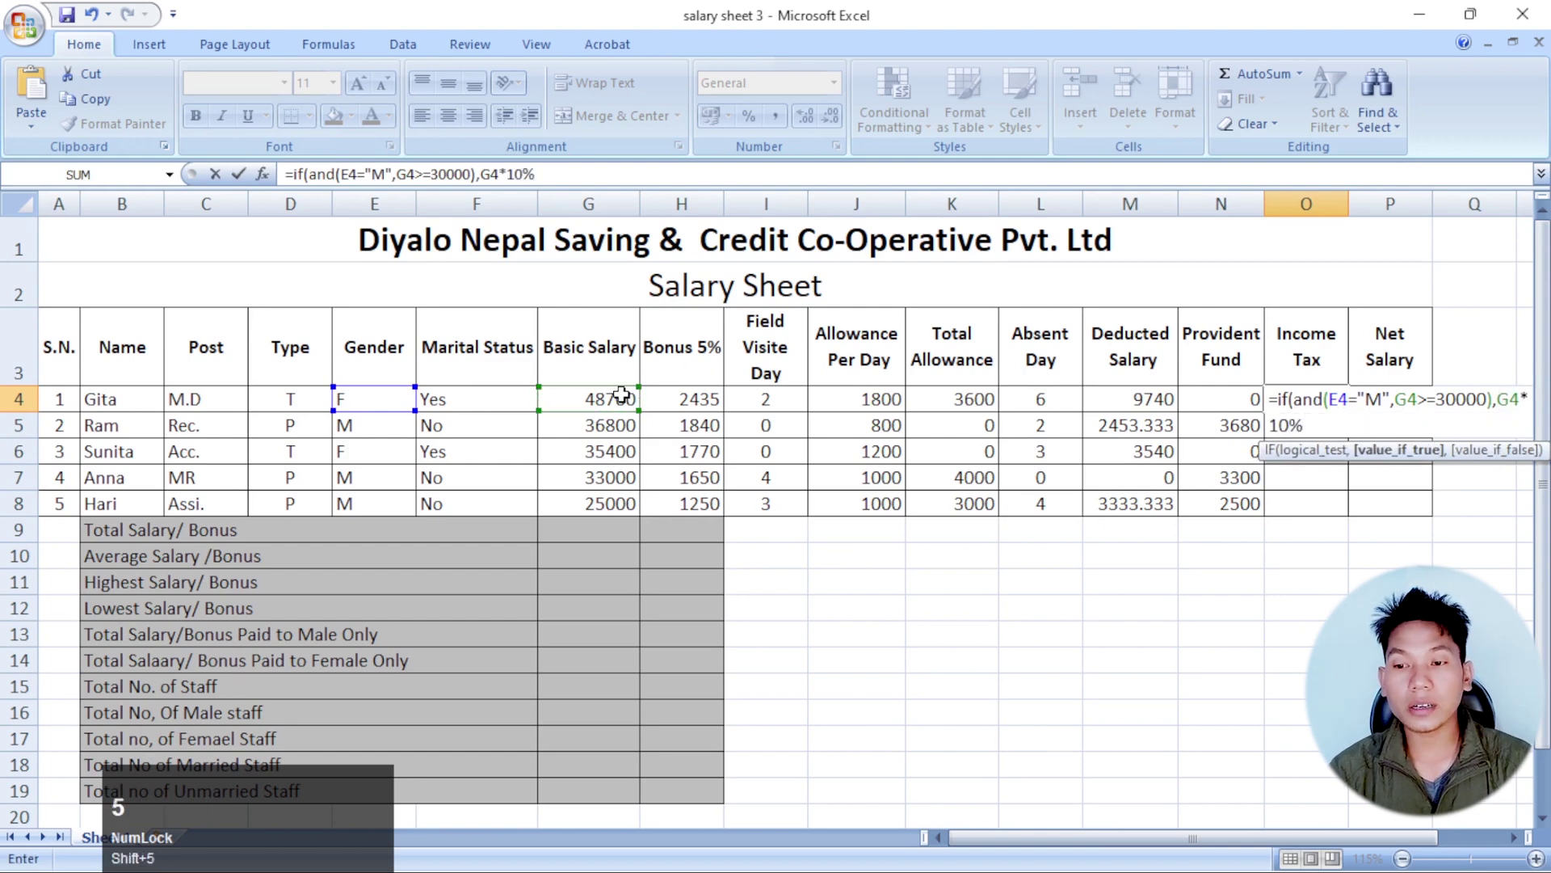
{"action": "key", "text": ","}
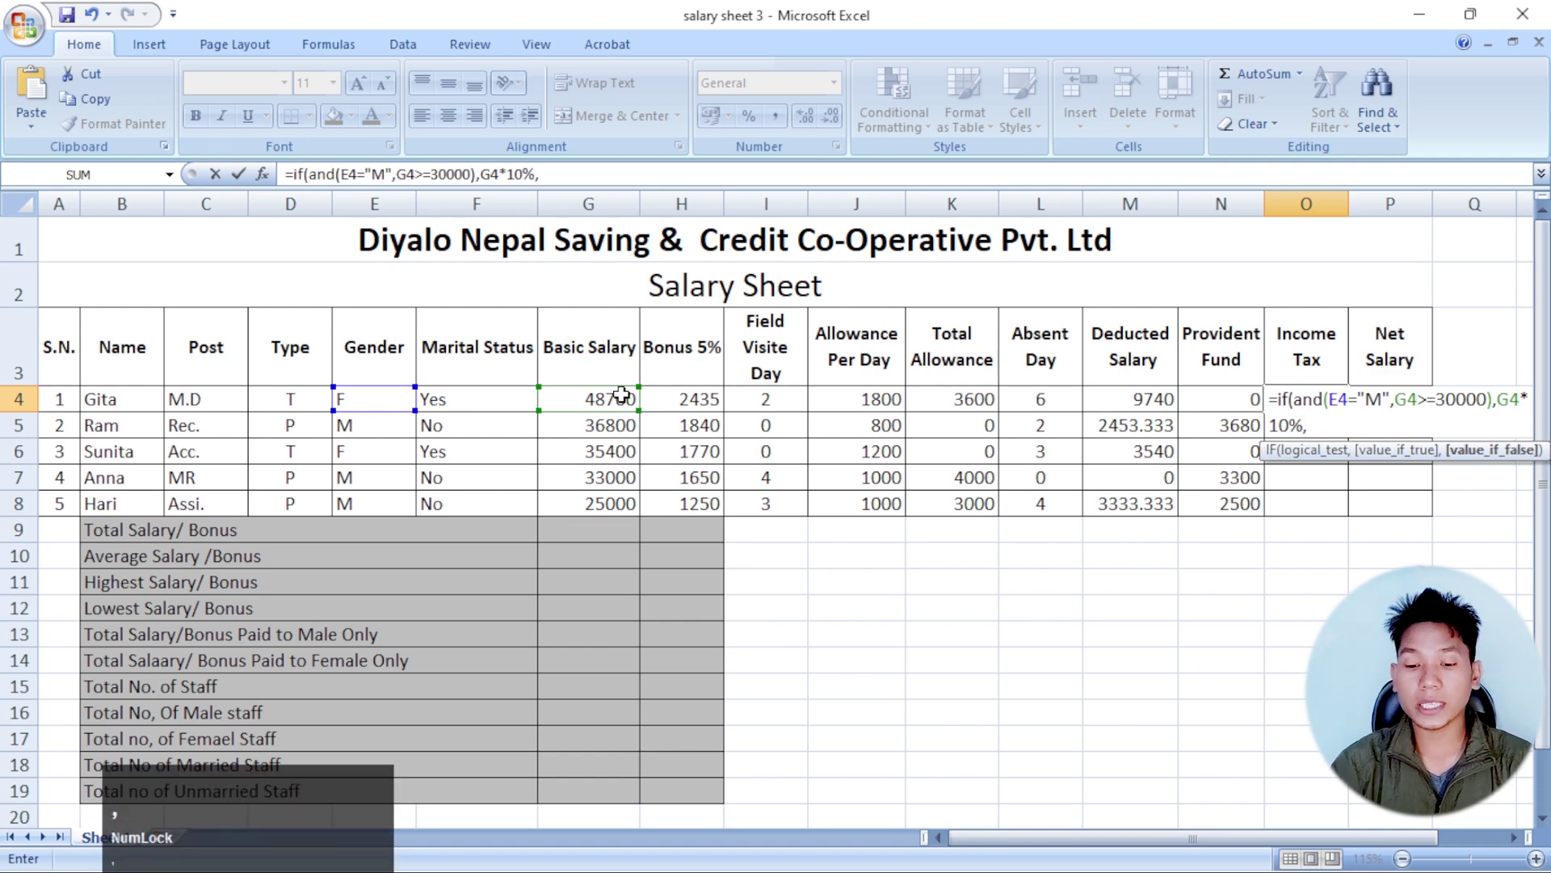
- Nest a second condition IF(AND(E4="F",G4>=40000)) with G4*10% for qualifying females
{"action": "type", "text": "if"}
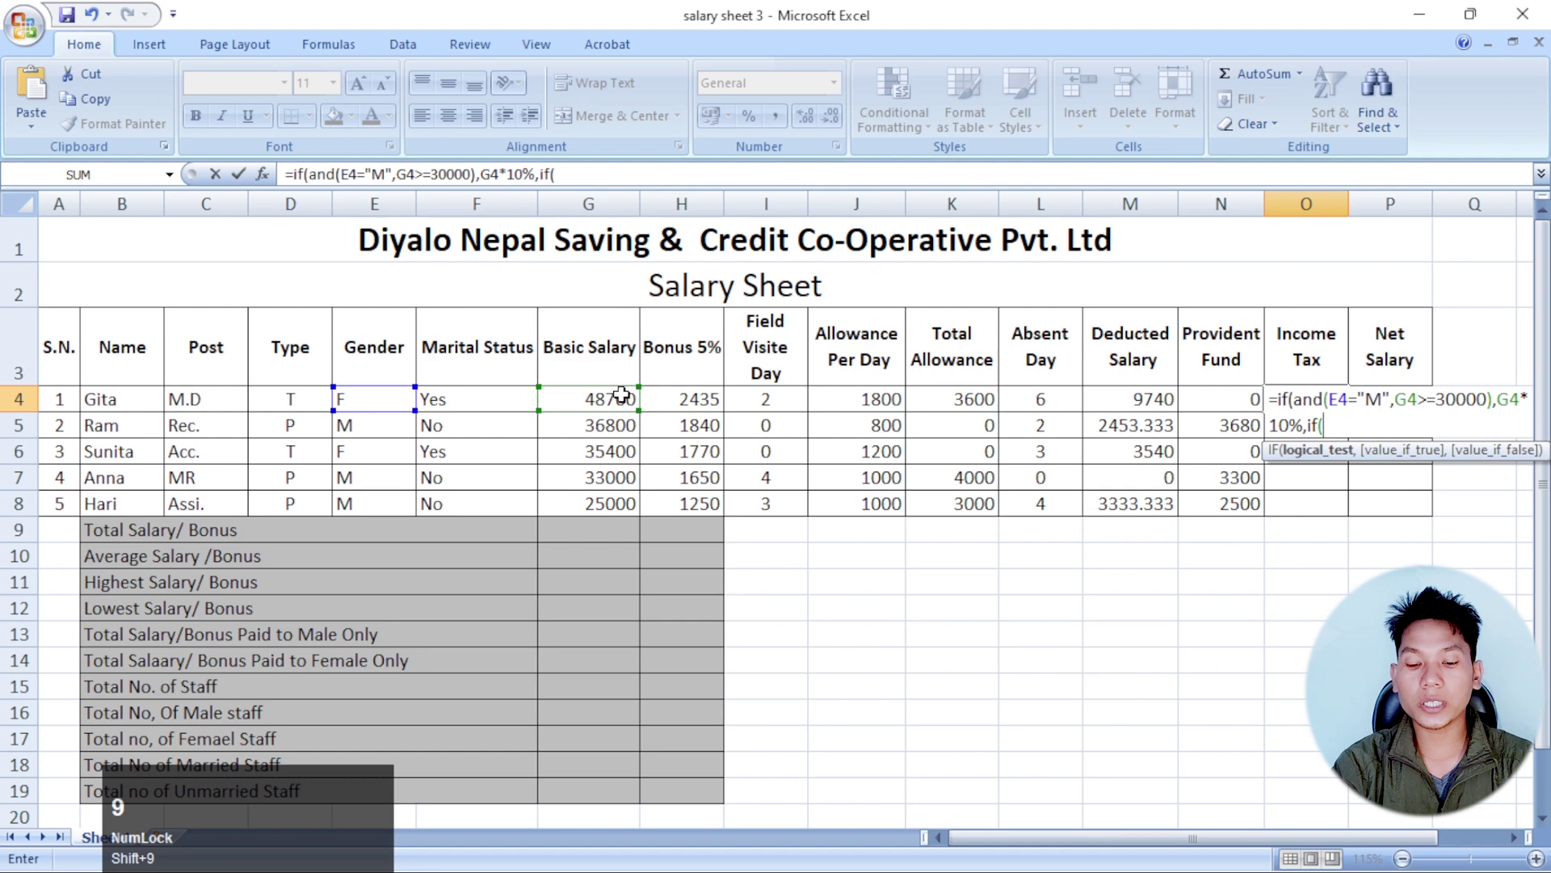
{"action": "type", "text": "and"}
{"action": "key", "text": "shift+9"}
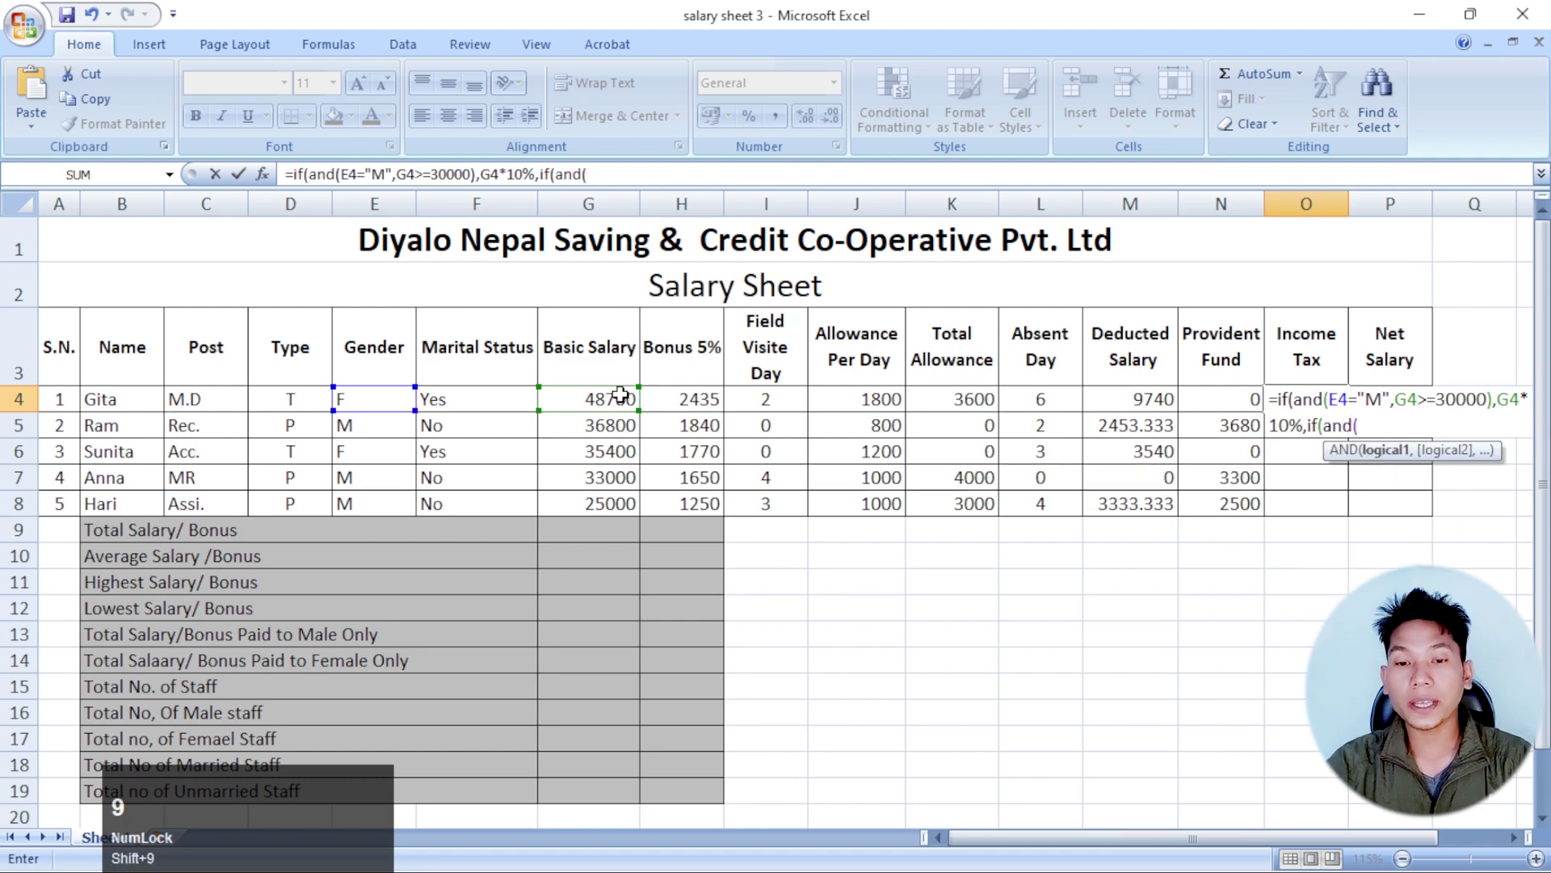
{"action": "left_click", "coordinate": [382, 398]}
{"action": "key", "text": "="}
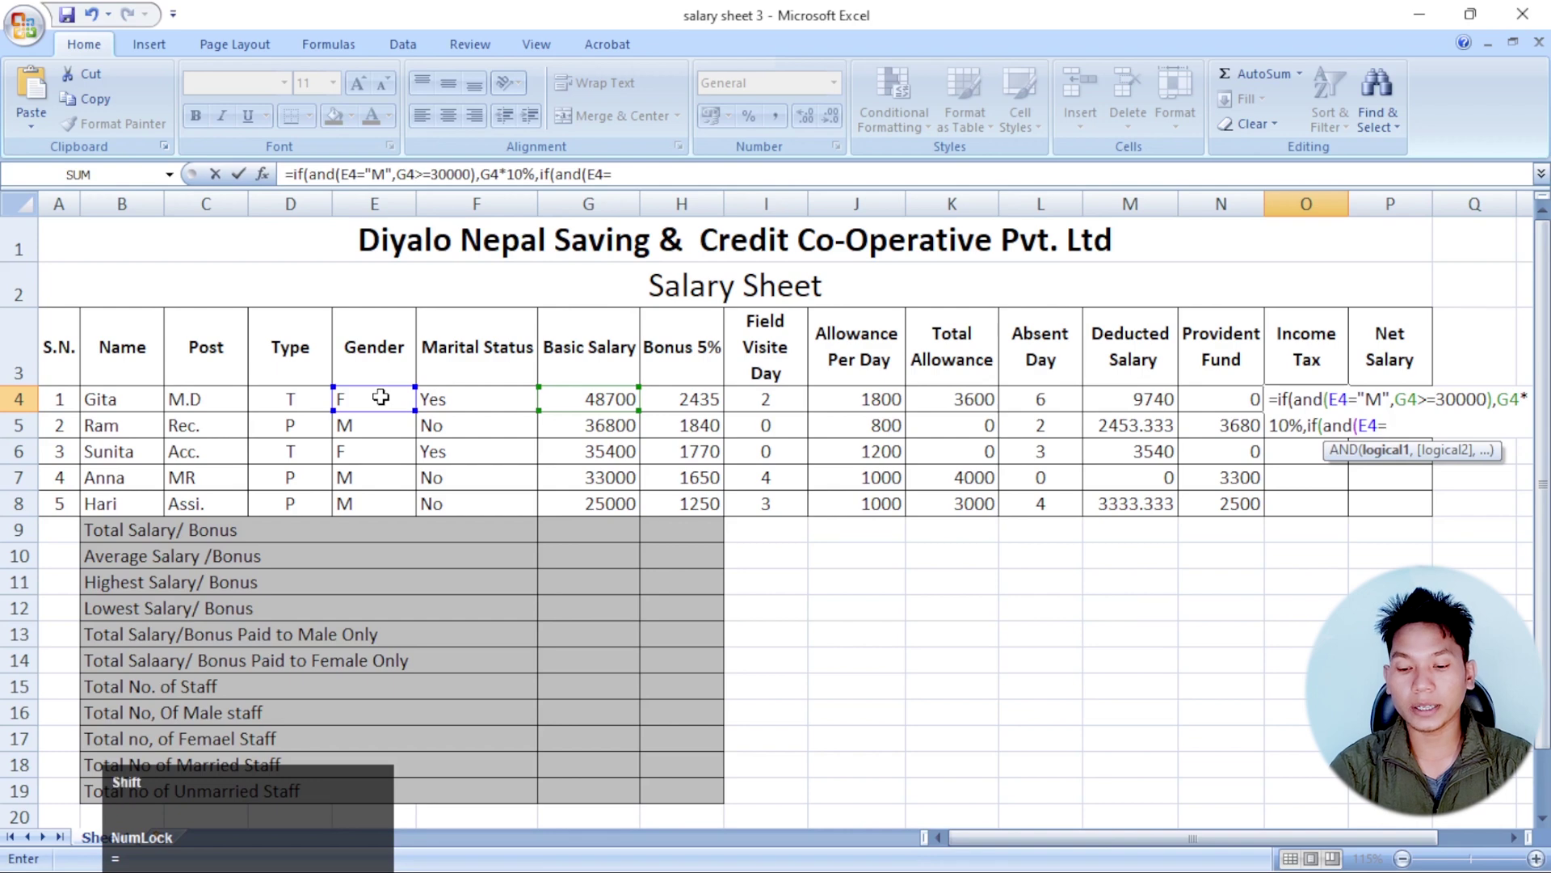
{"action": "key", "text": "shift+'"}
{"action": "key", "text": "shift+f"}
{"action": "key", "text": "shift+'"}
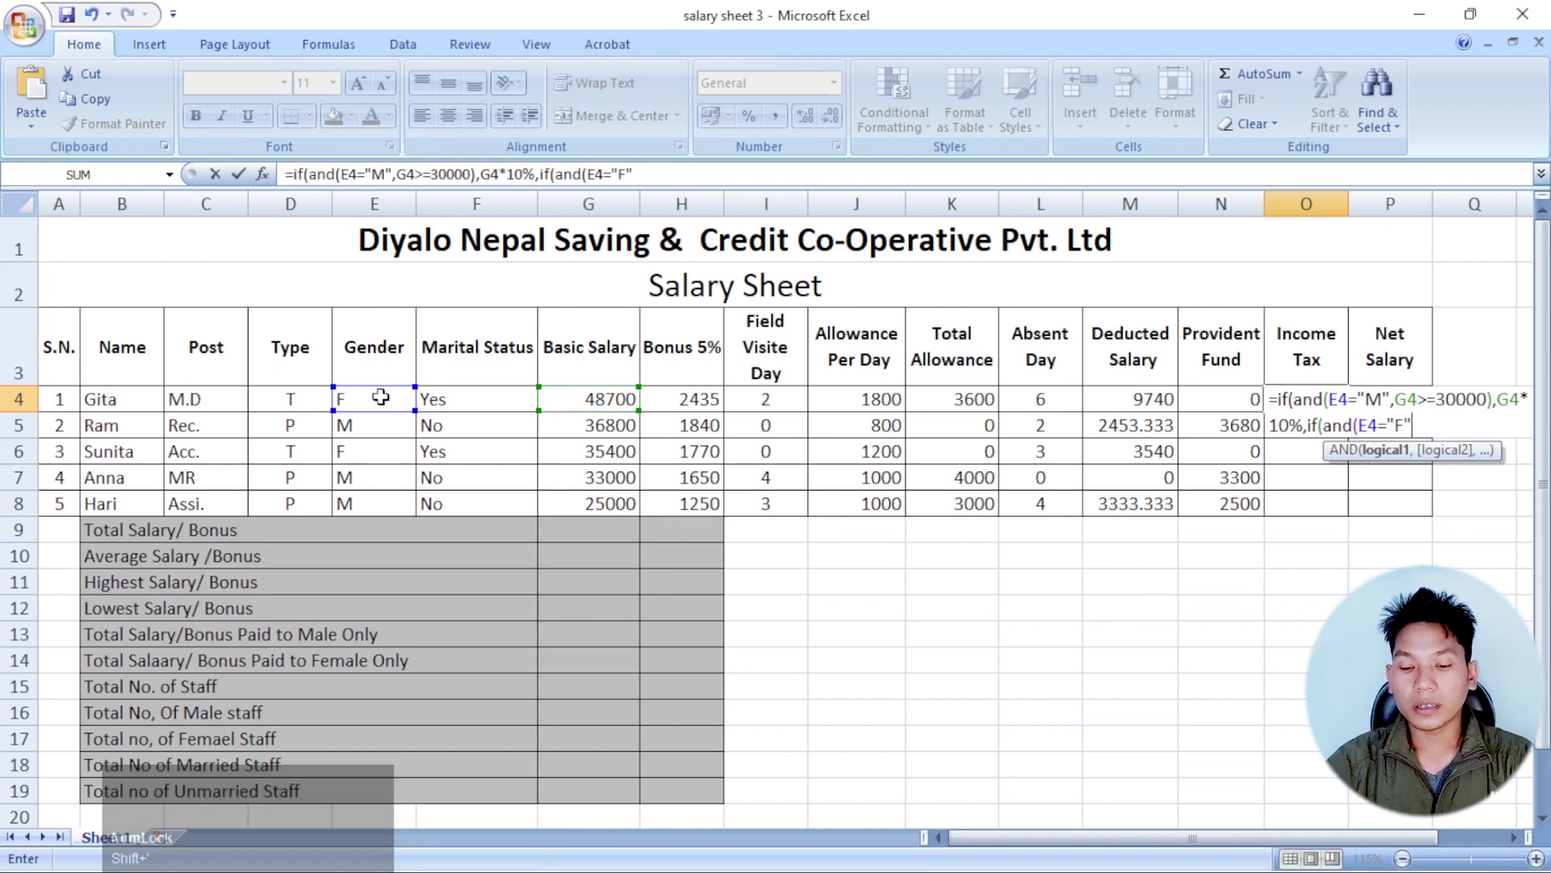
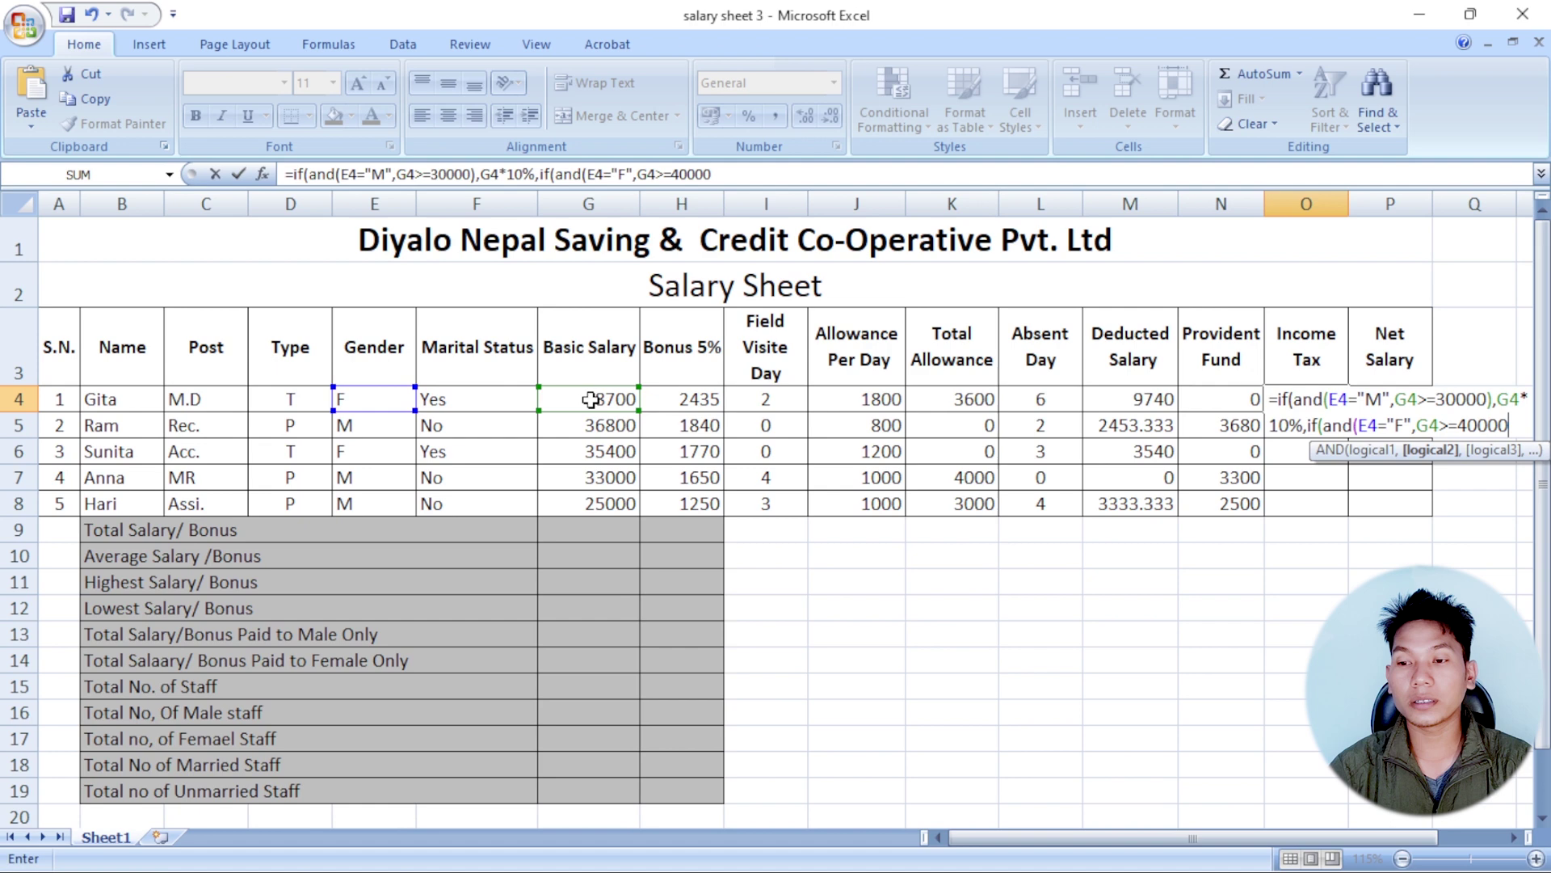
{"action": "key", "text": "="}
{"action": "key", "text": "shift+0"}
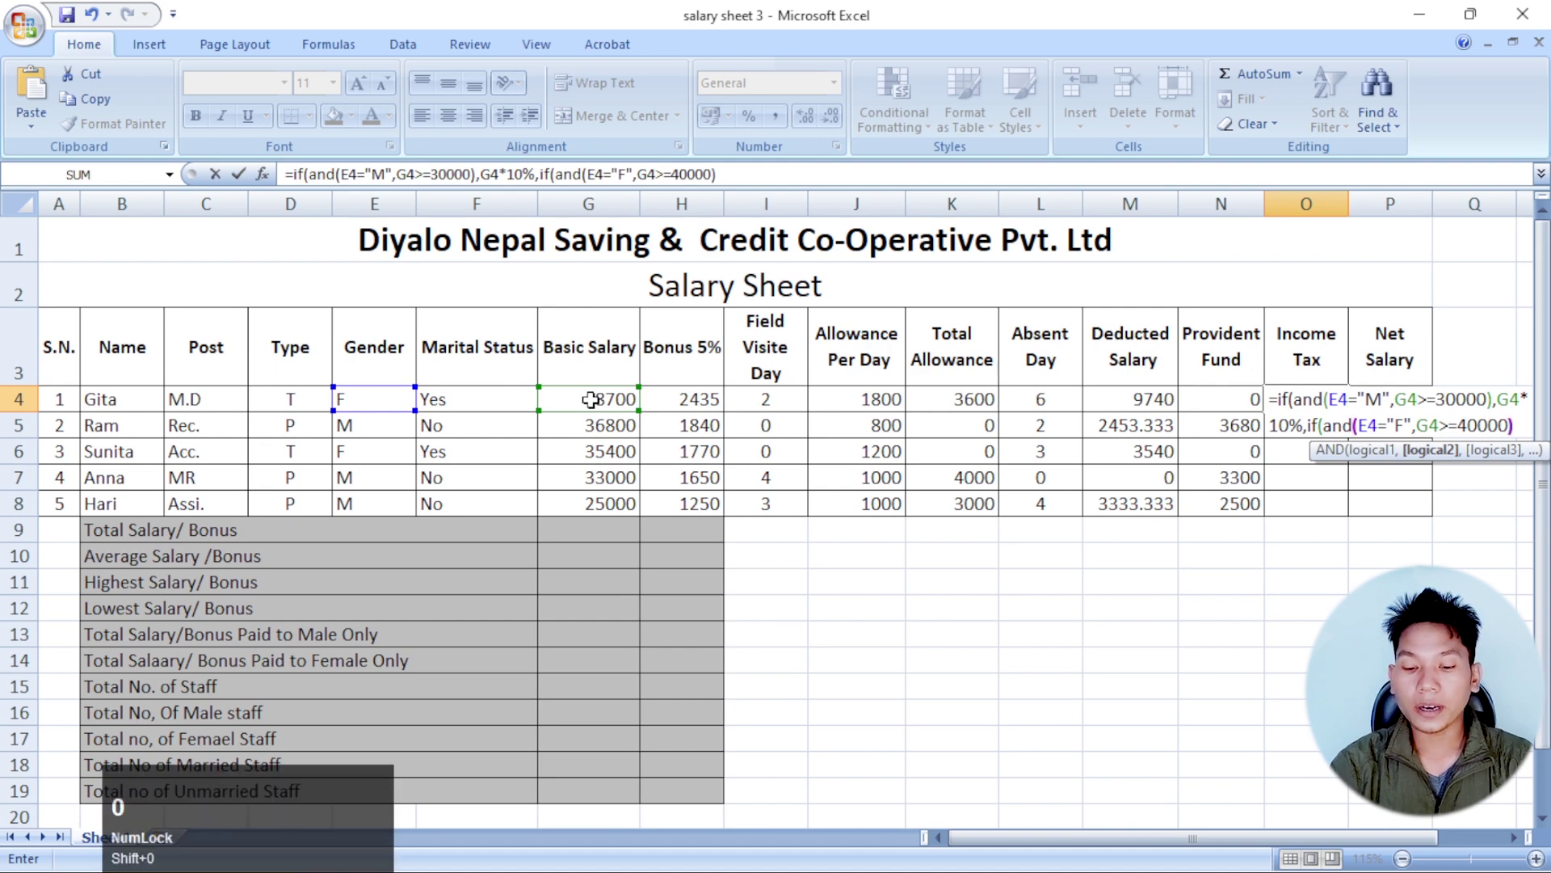
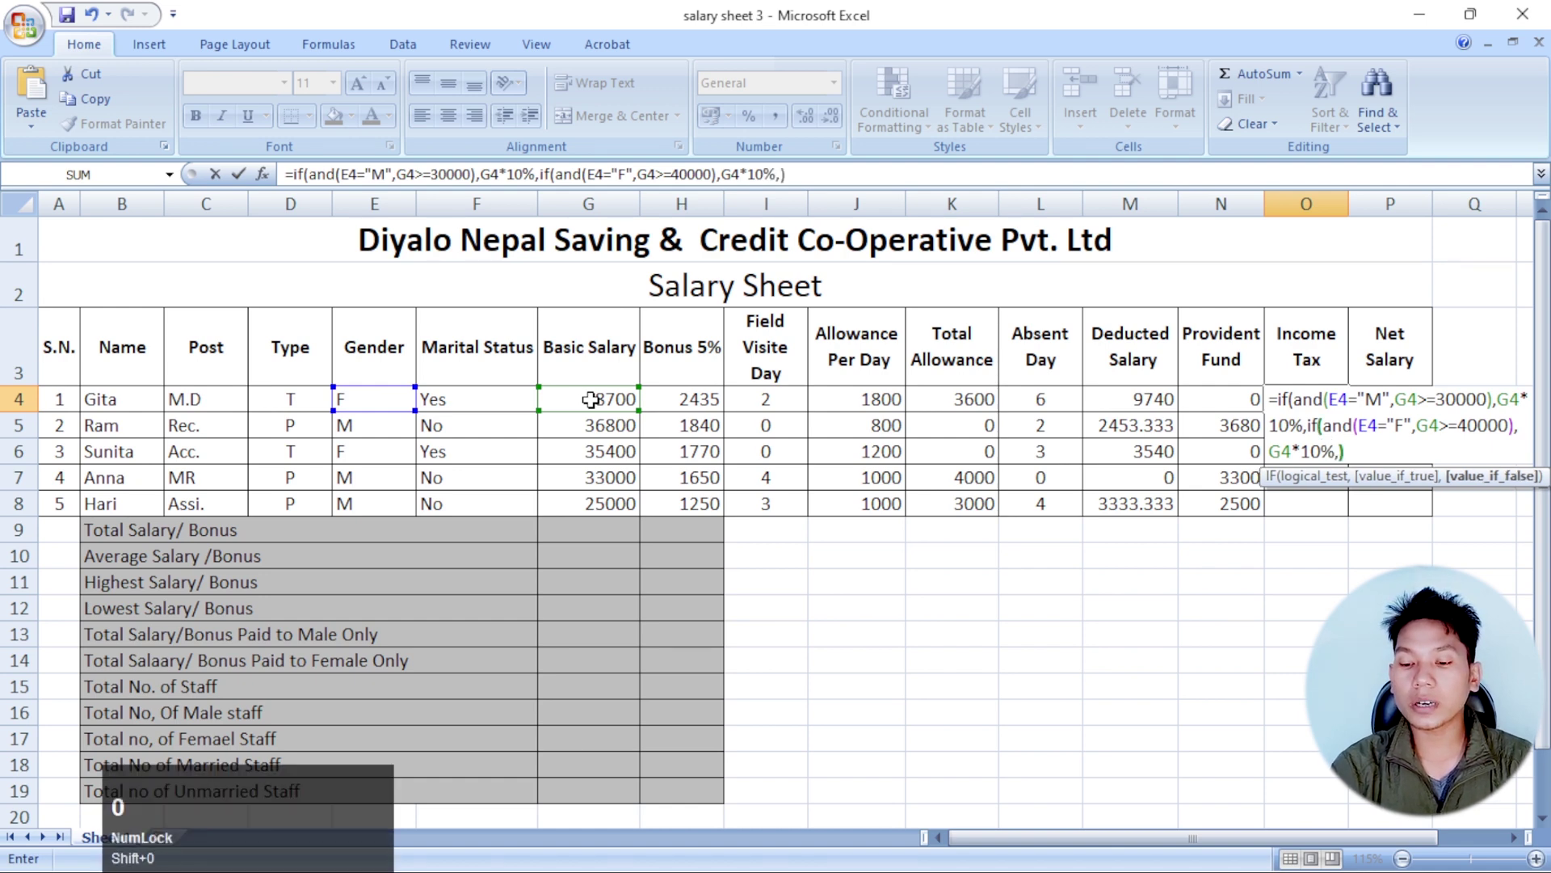
- Finish with 0 as the fallback tax and fill the formula down to O8
{"action": "key", "text": "BackSpace"}
{"action": "key", "text": "0"}
{"action": "key", "text": "shift+0"}
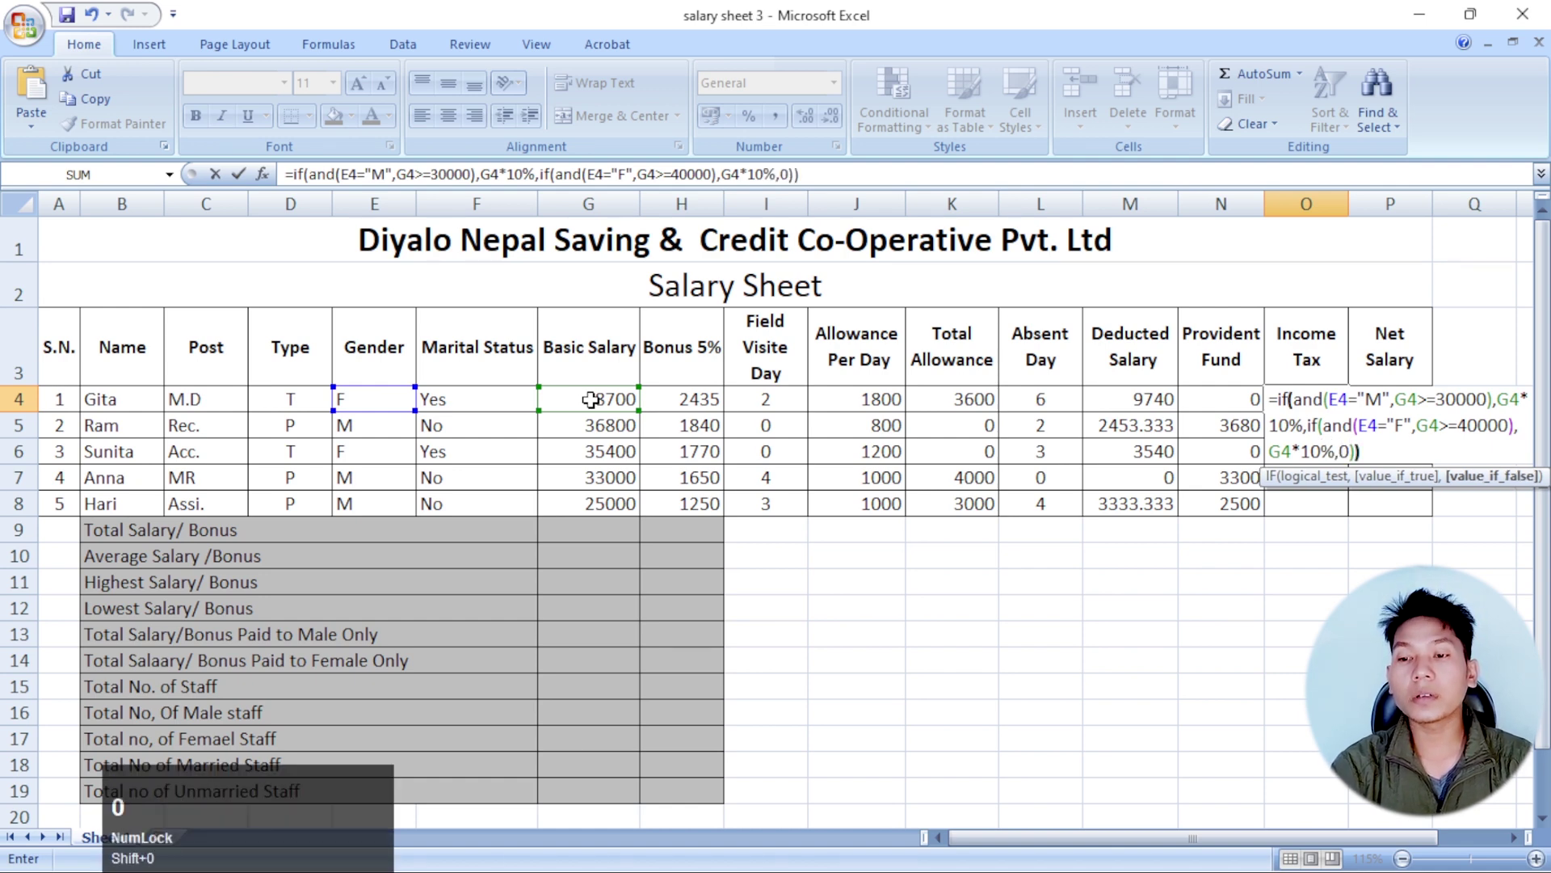
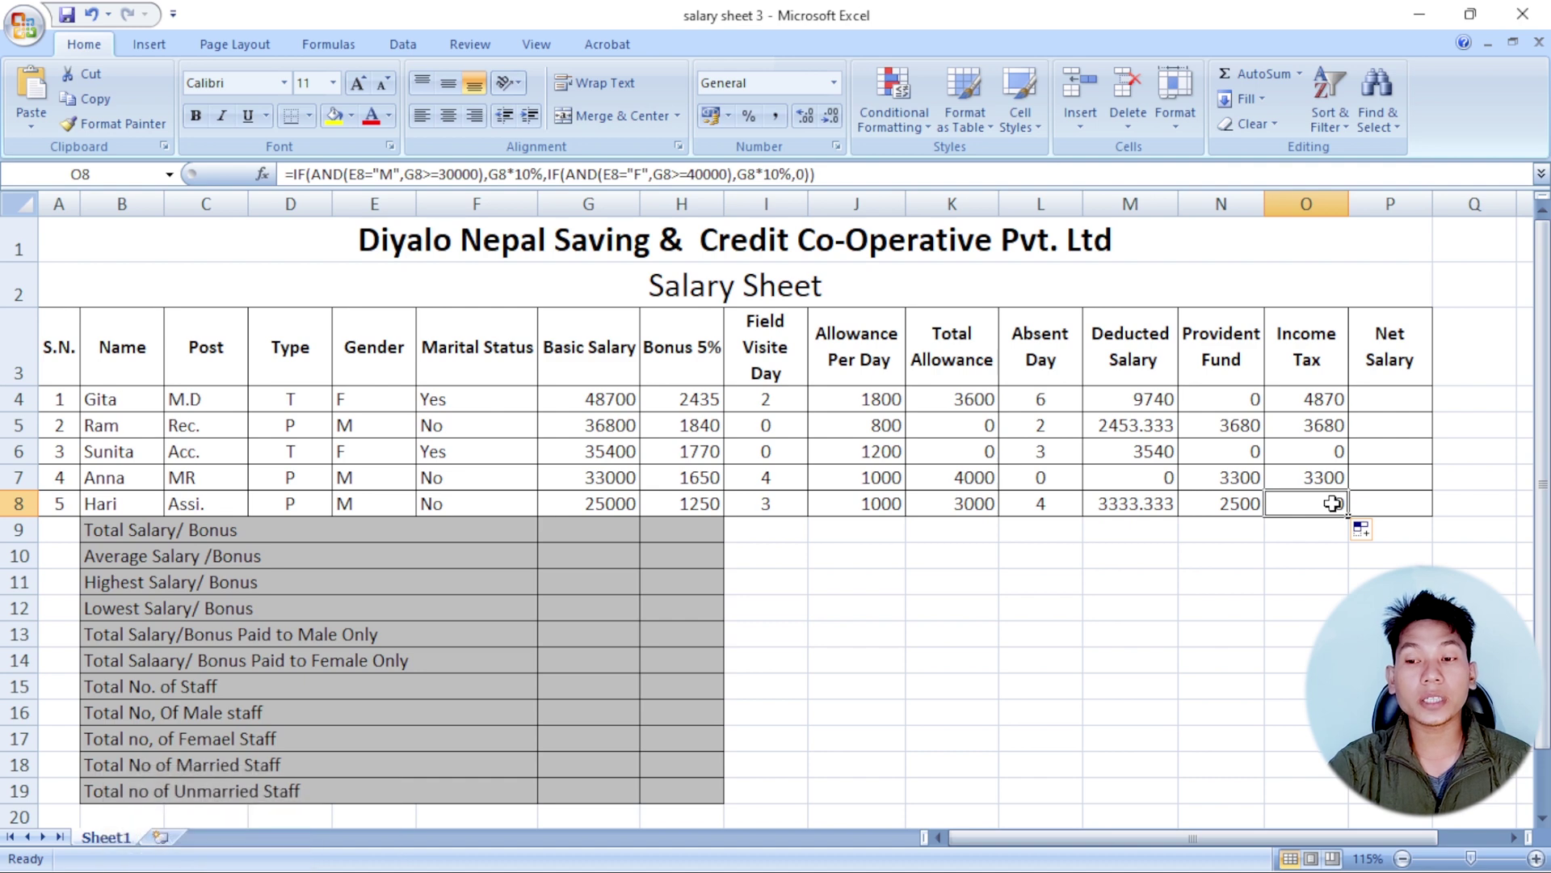
{"action": "left_click", "coordinate": [1341, 451]}
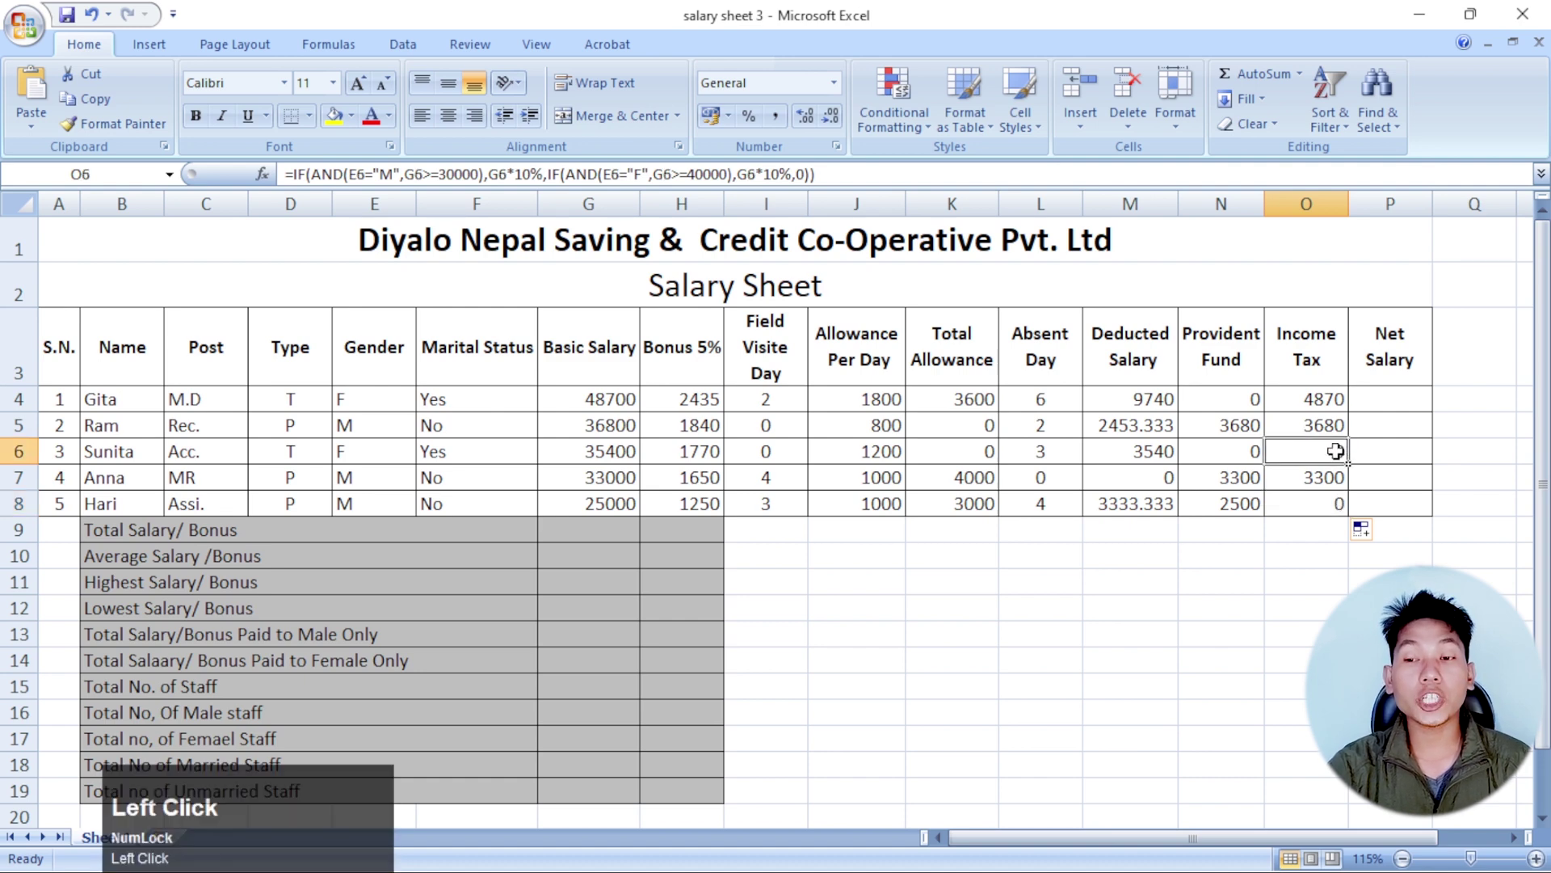
- Compute Net Salary in P4 as =G4+H4+K4-M4-N4-O4 and fill it down to P8
{"action": "left_click", "coordinate": [1405, 406]}
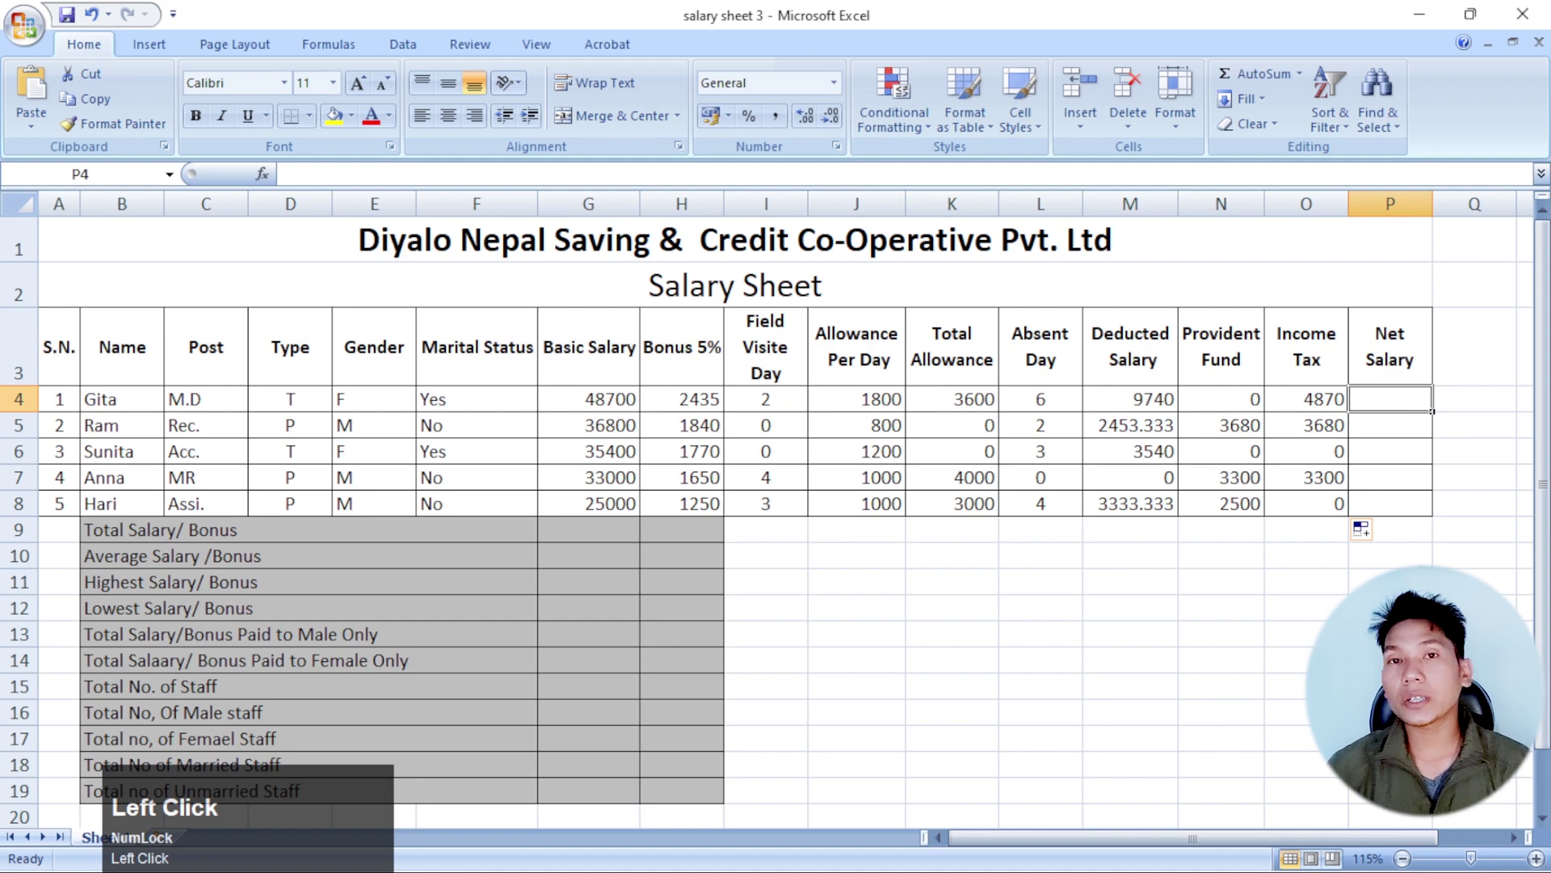
{"action": "key", "text": "="}
{"action": "left_click", "coordinate": [607, 400]}
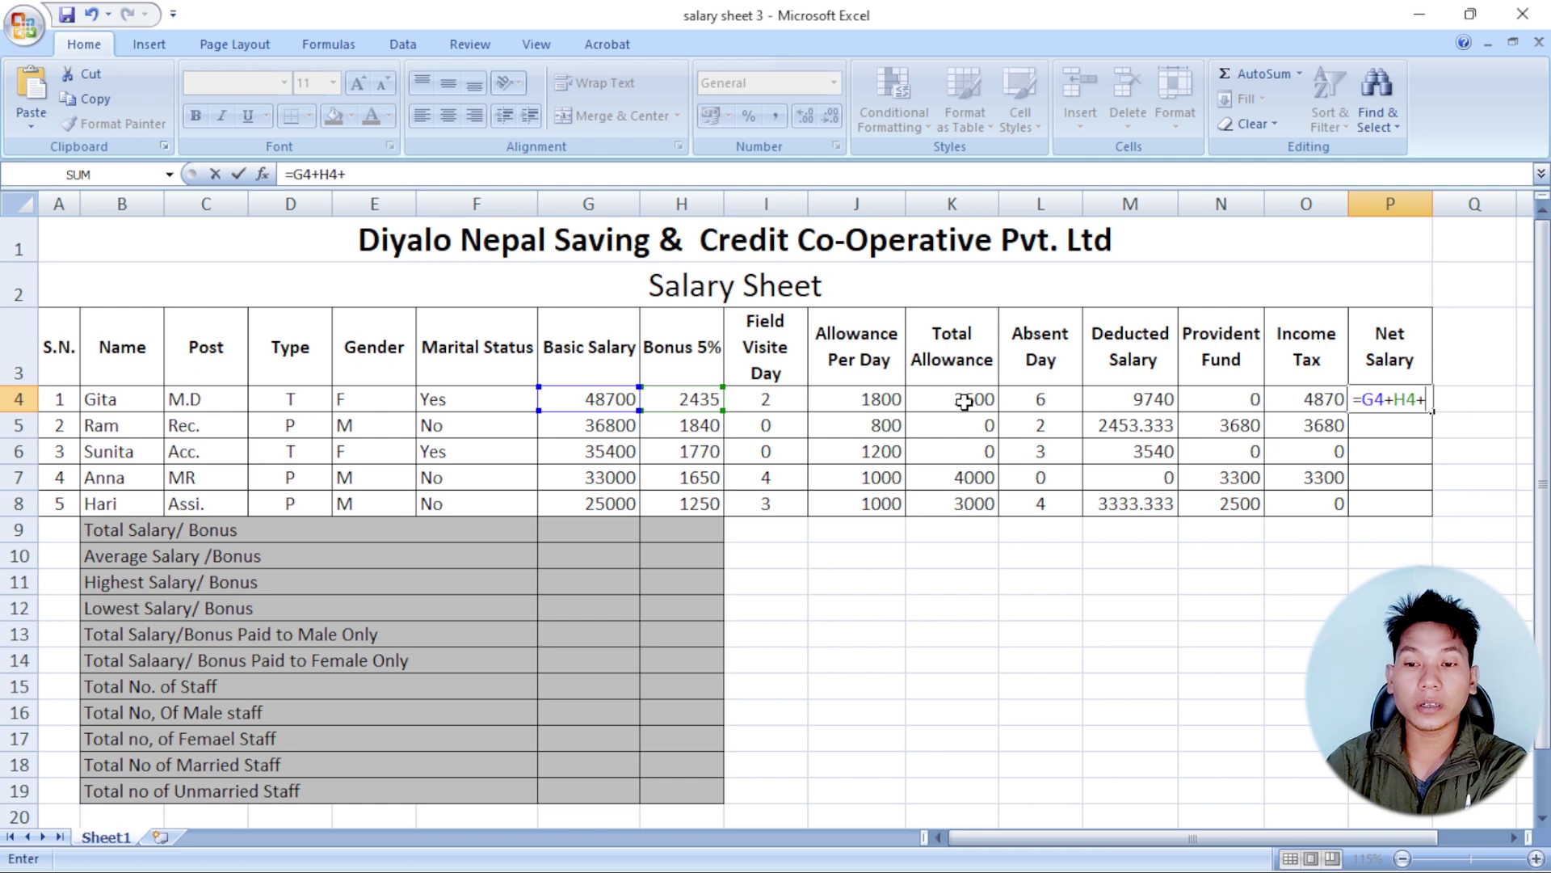
{"action": "left_click", "coordinate": [968, 400]}
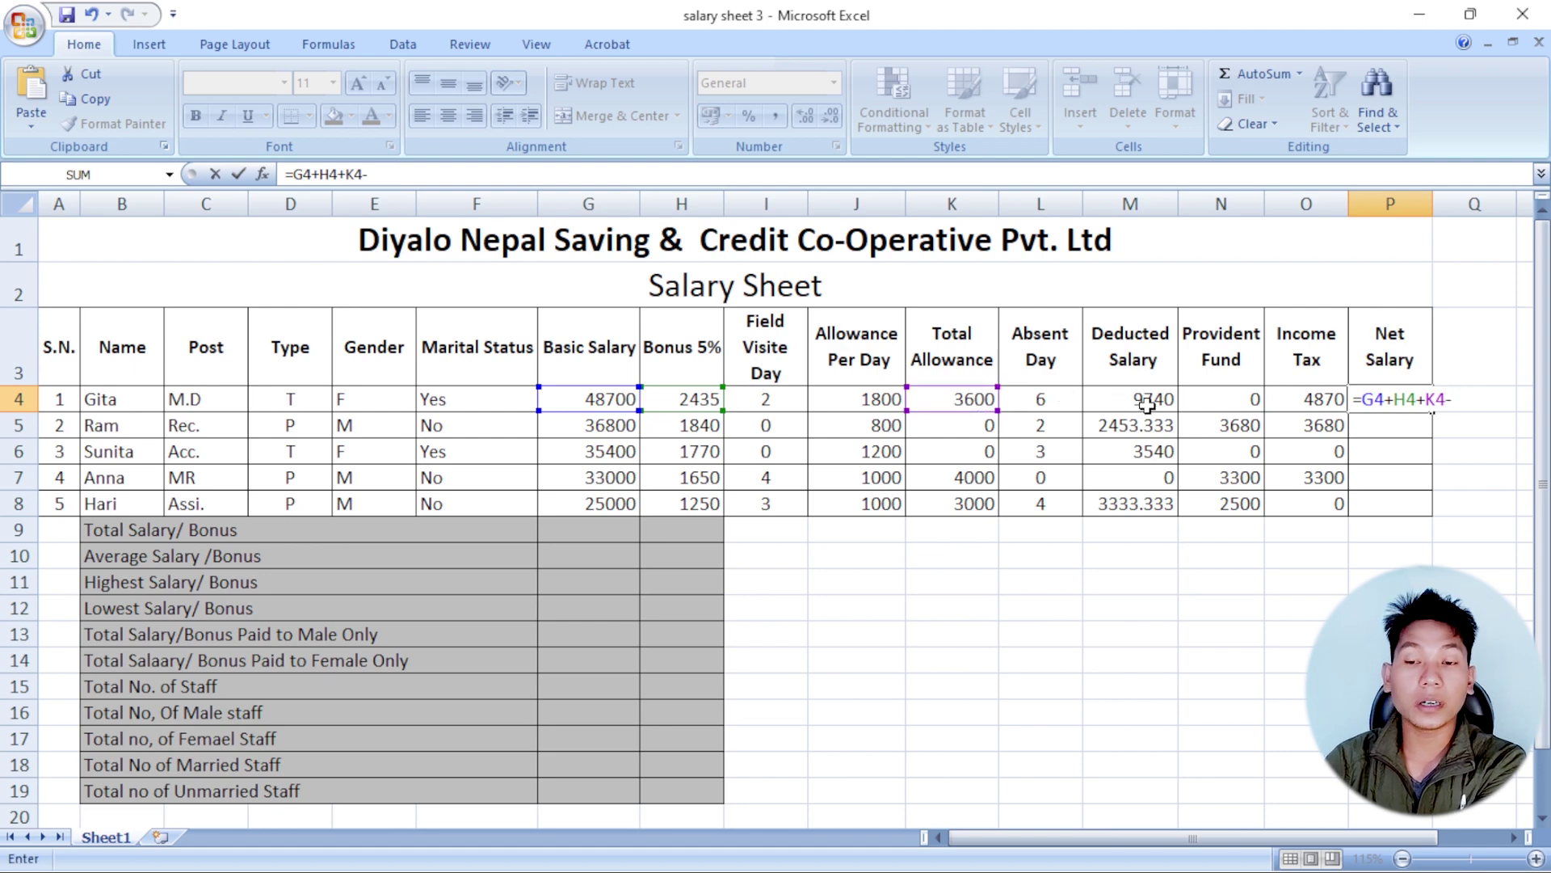
{"action": "left_click", "coordinate": [1148, 405]}
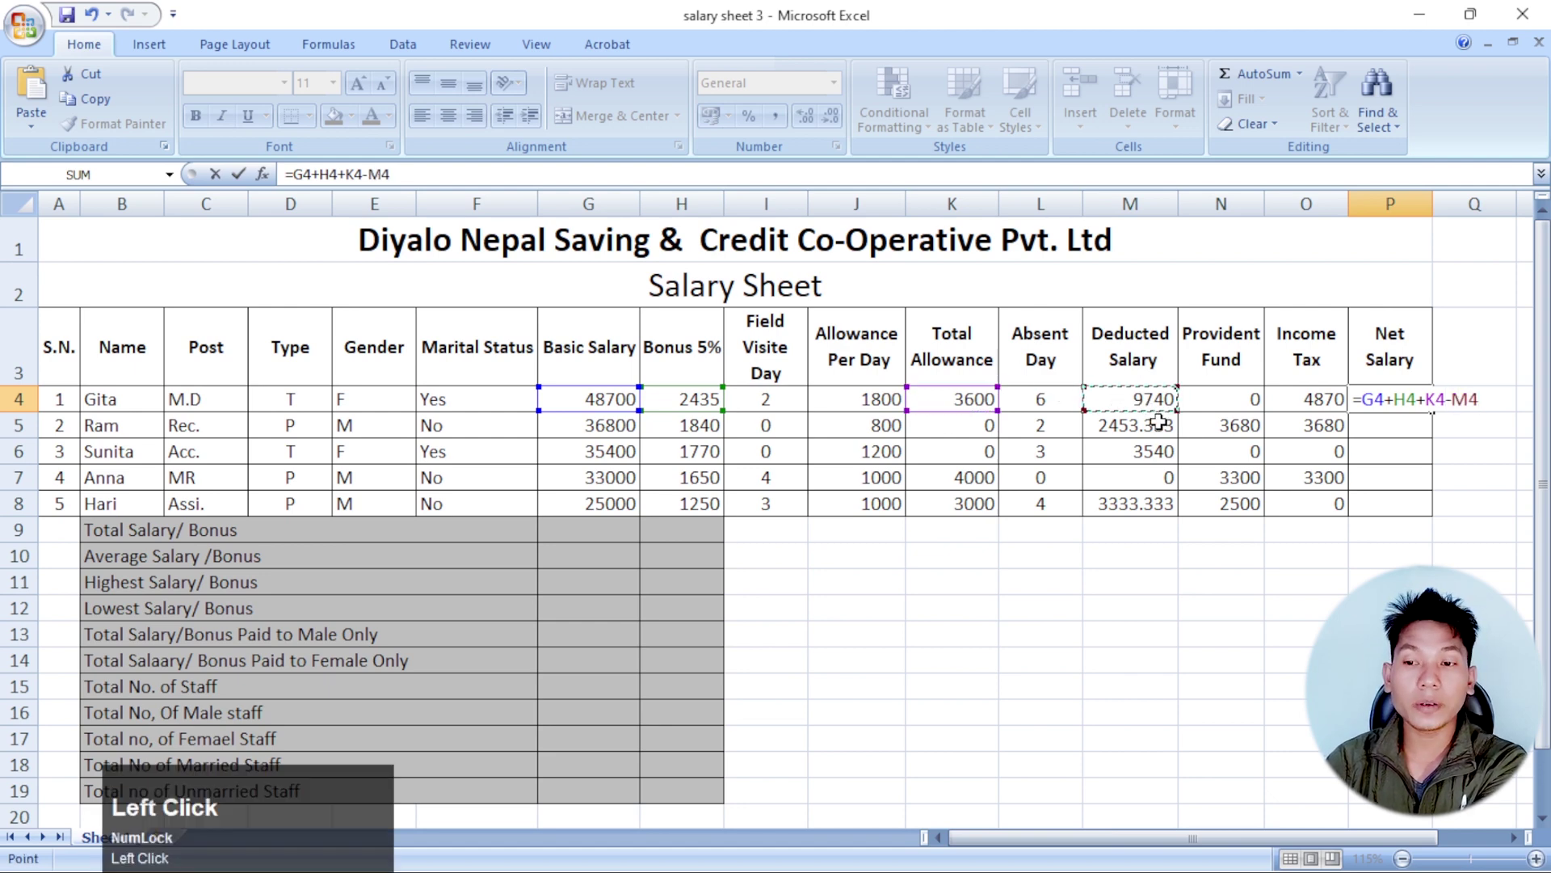
{"action": "left_click", "coordinate": [1227, 403]}
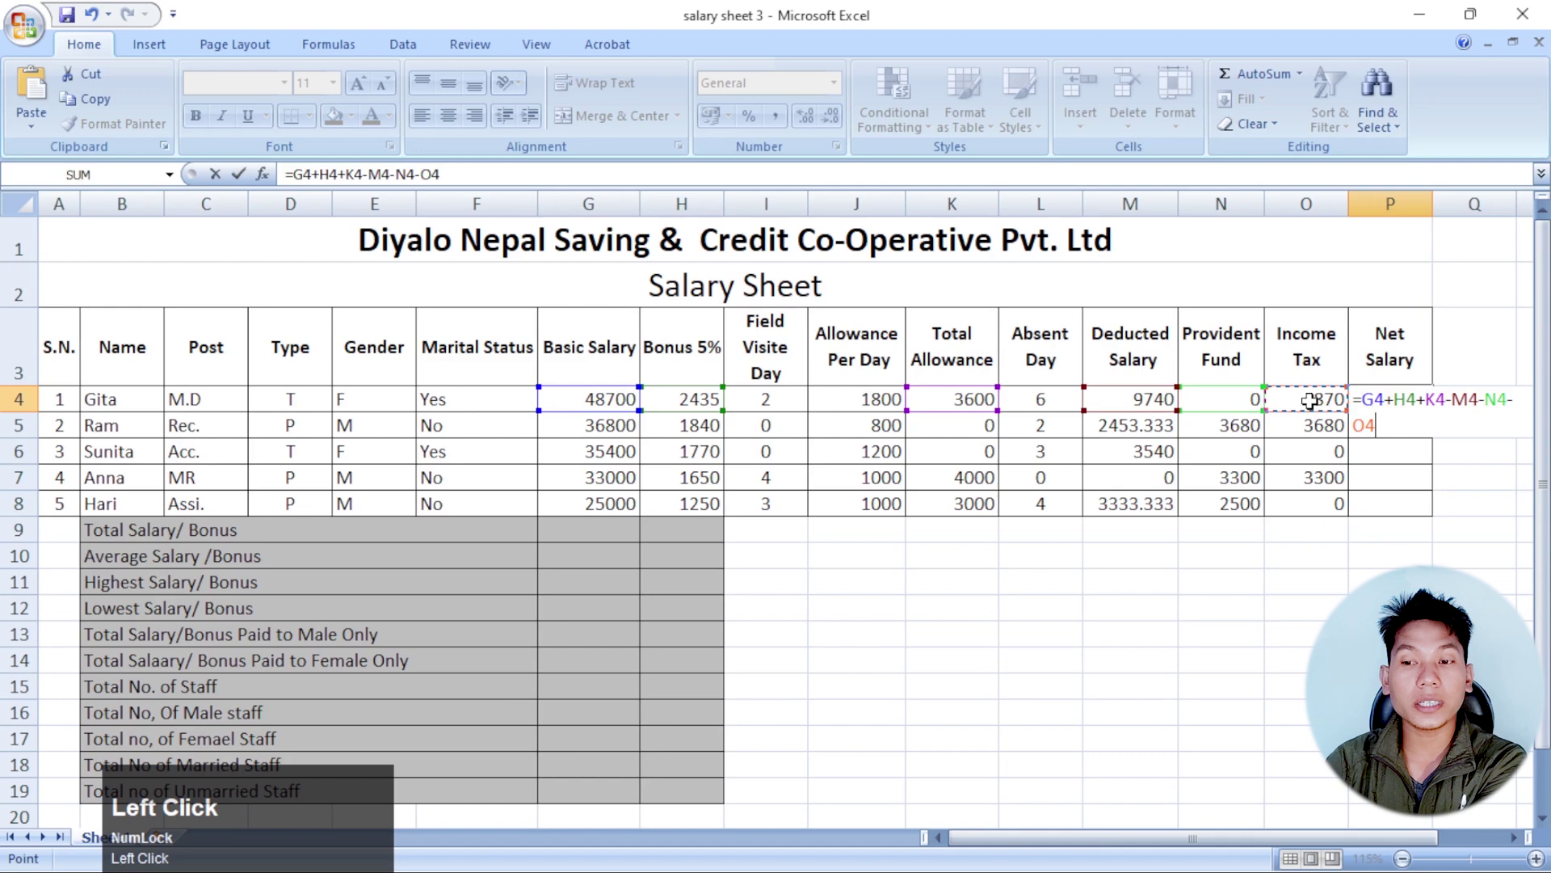
{"action": "key", "text": "Return"}
{"action": "left_click", "coordinate": [1407, 403]}
{"action": "left_click_drag", "start_coordinate": [1406, 403], "coordinate": [1438, 507]}
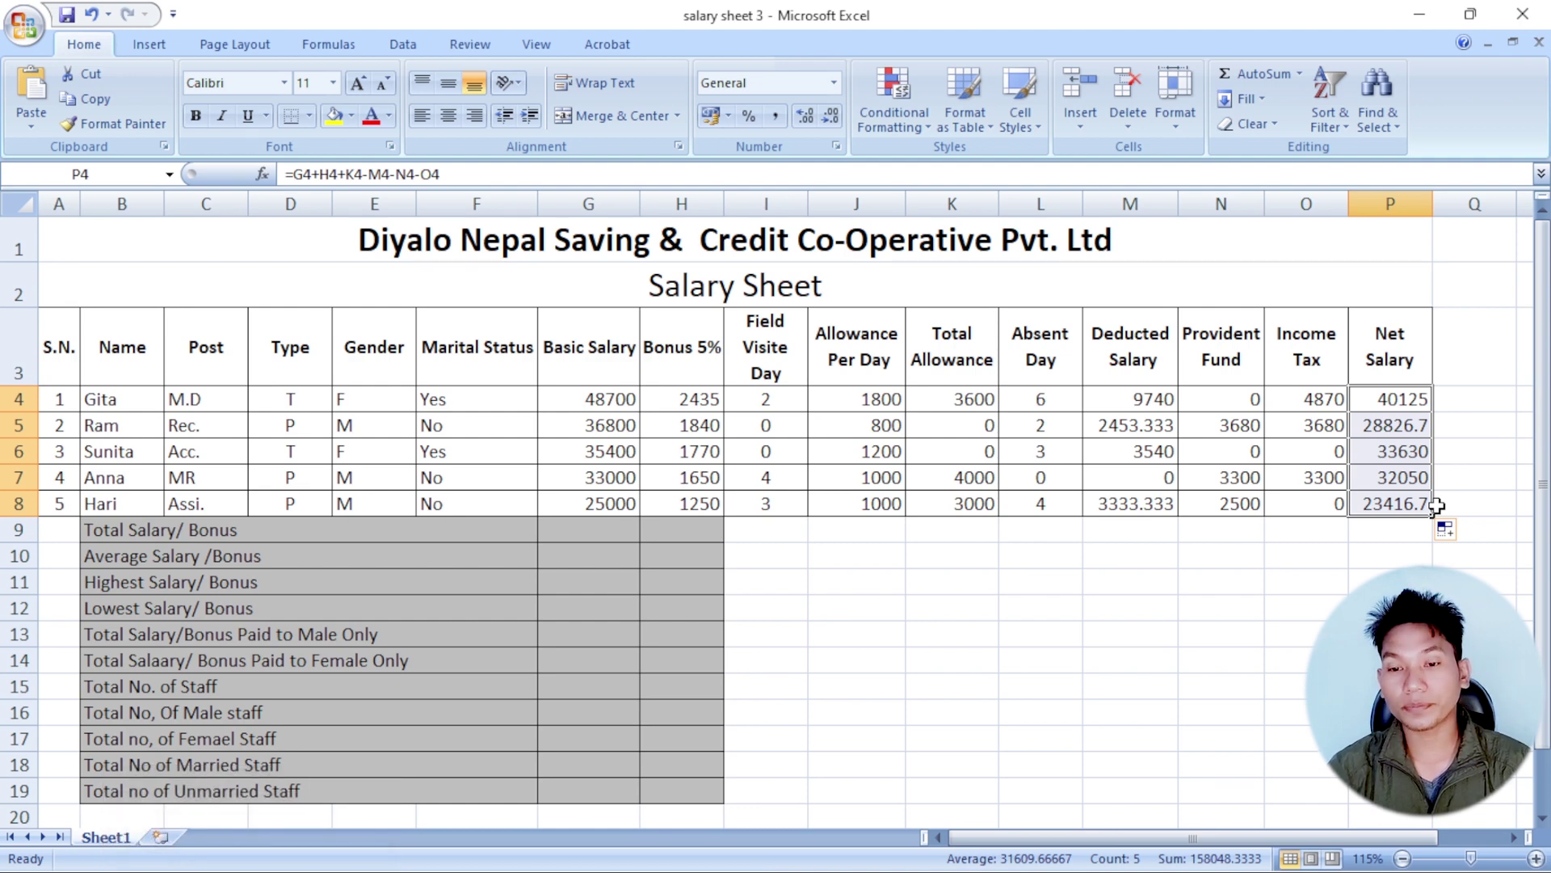
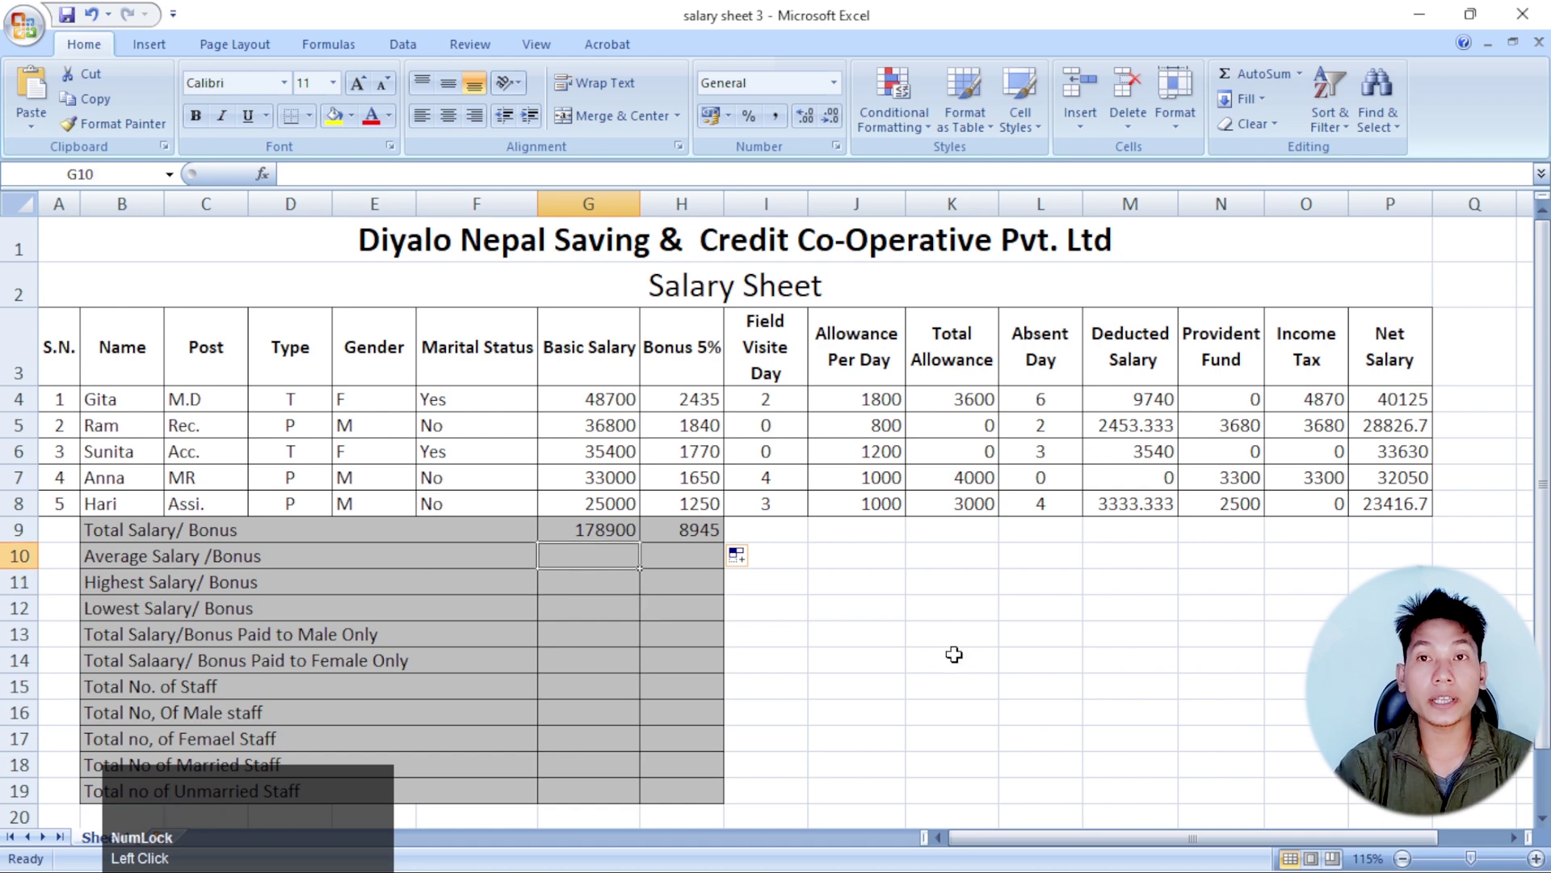
- Enter =AVERAGE(G4:G8) for the average salary and fill it right to the bonus column
{"action": "type", "text": "=average"}
{"action": "key", "text": "shift+9"}
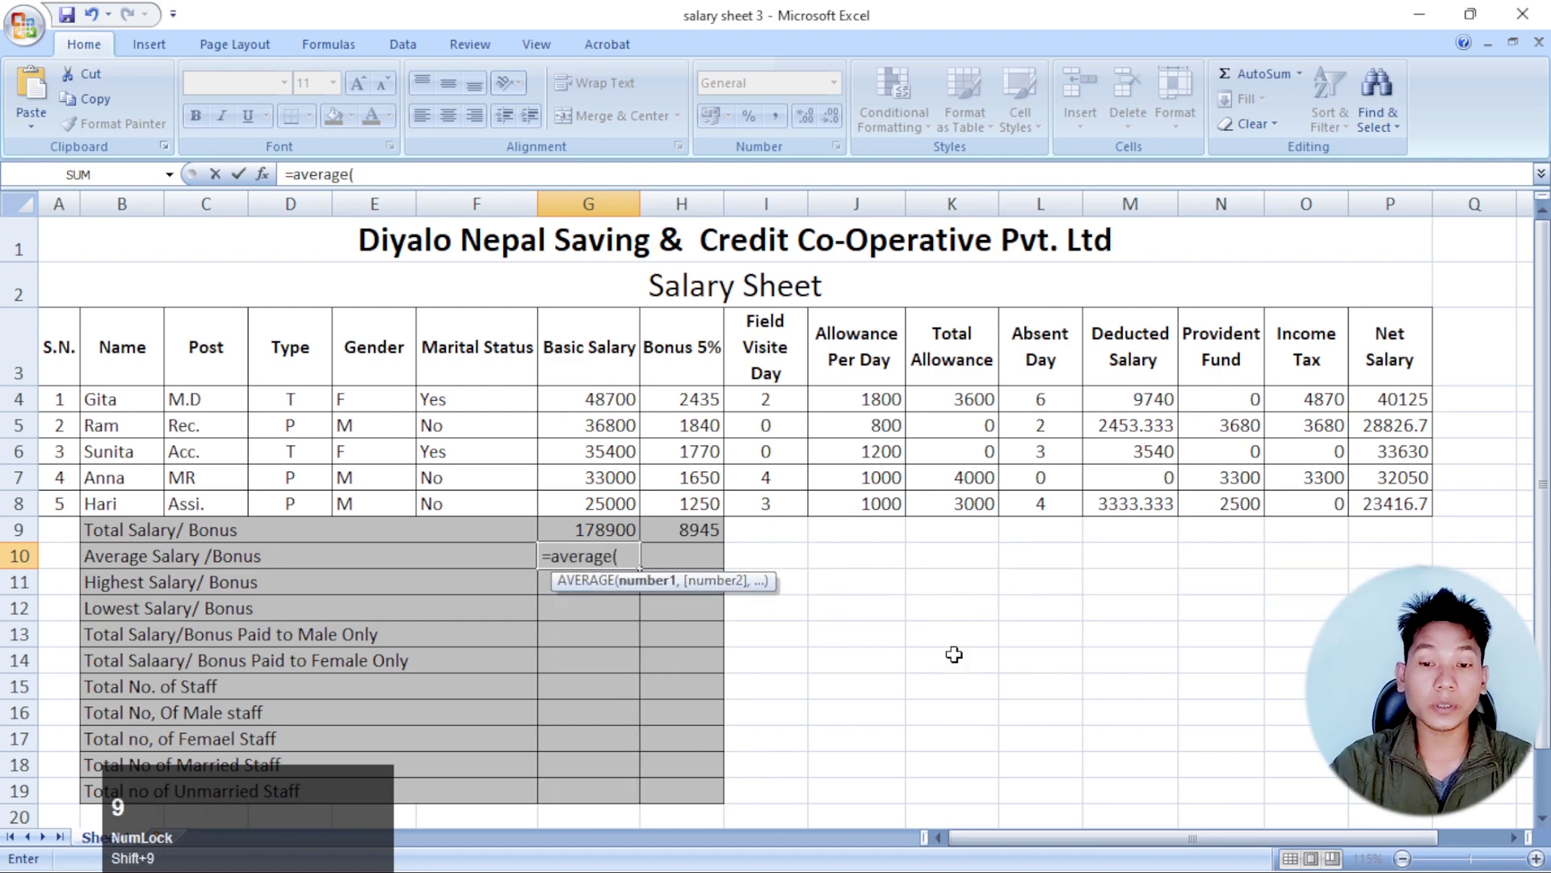
{"action": "left_click_drag", "start_coordinate": [604, 402], "coordinate": [662, 529]}
{"action": "key", "text": "shift+0"}
{"action": "key", "text": "Return"}
{"action": "left_click_drag", "start_coordinate": [590, 552], "coordinate": [605, 582]}
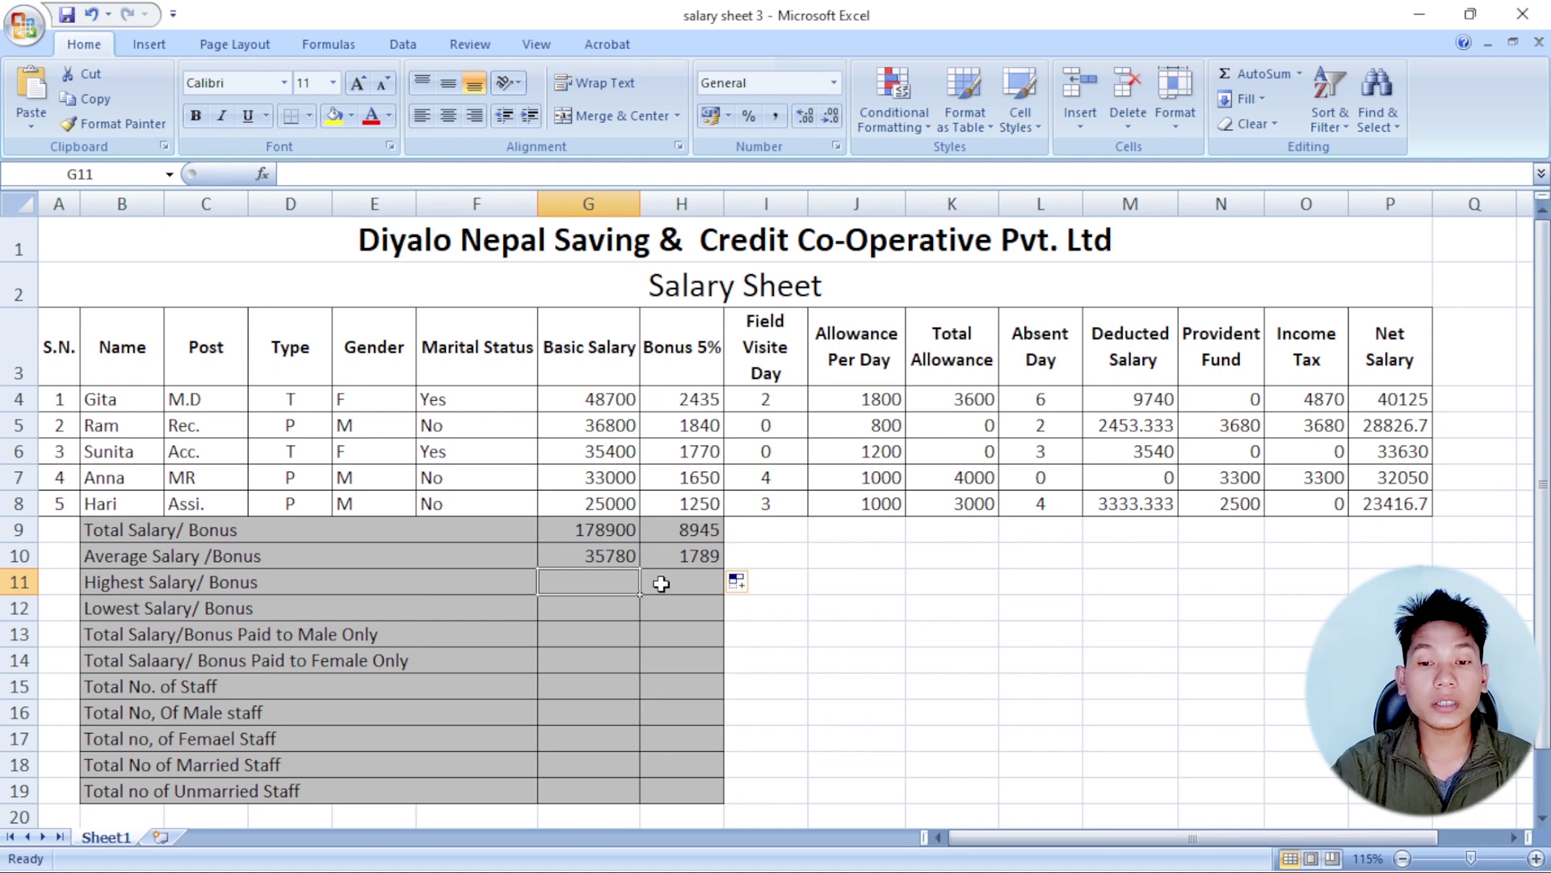
- Enter =MAX(G4:G8) for the highest salary and fill it right to the bonus column
{"action": "left_click", "coordinate": [679, 588]}
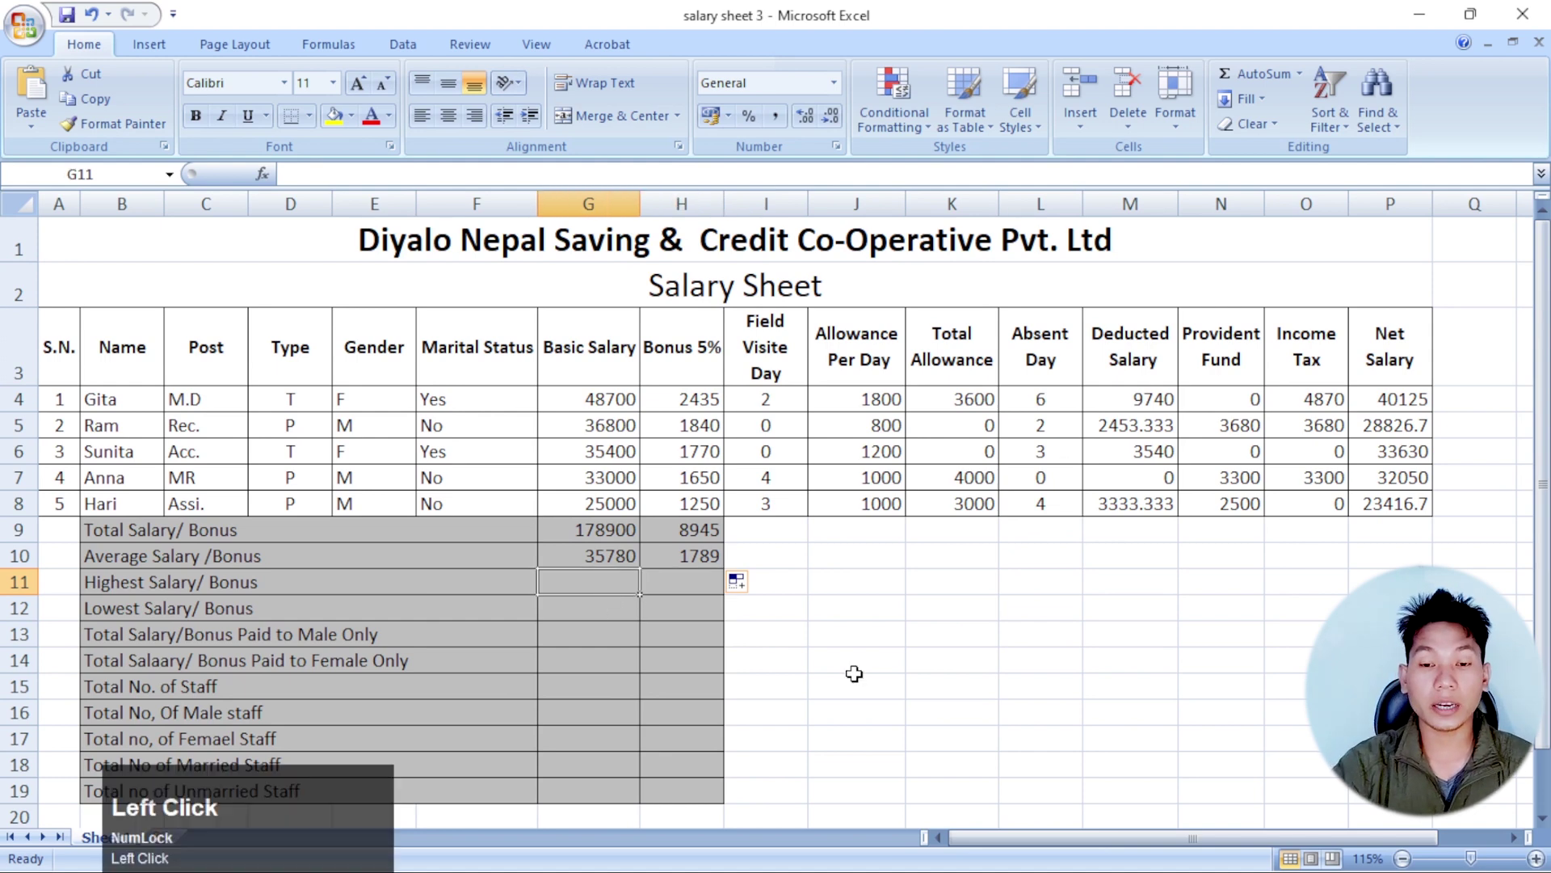
{"action": "type", "text": "="}
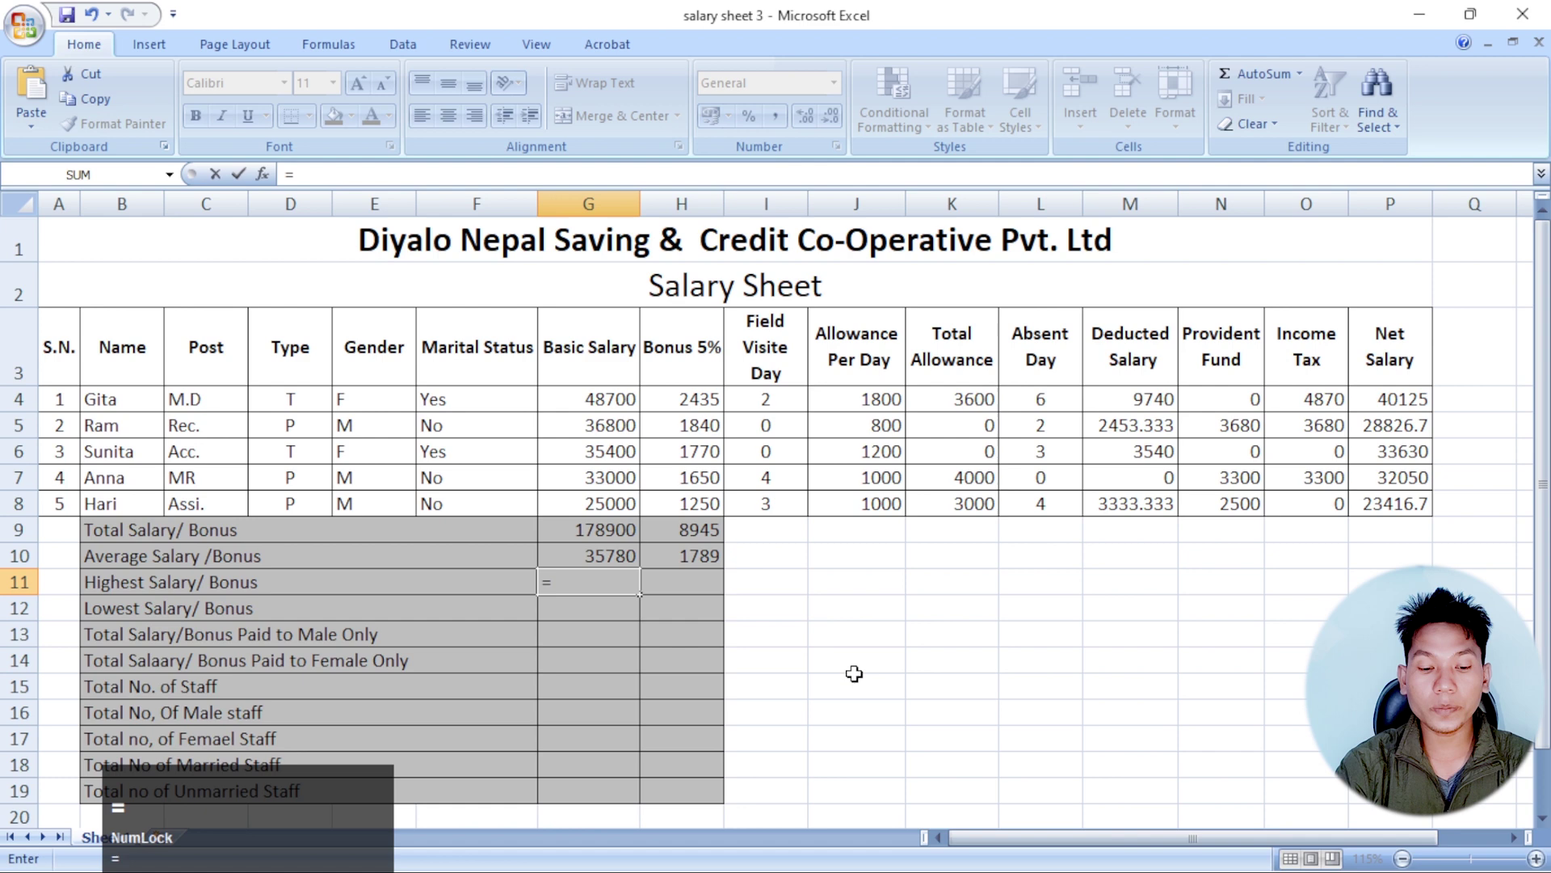
{"action": "type", "text": "ax"}
{"action": "key", "text": "shift+9"}
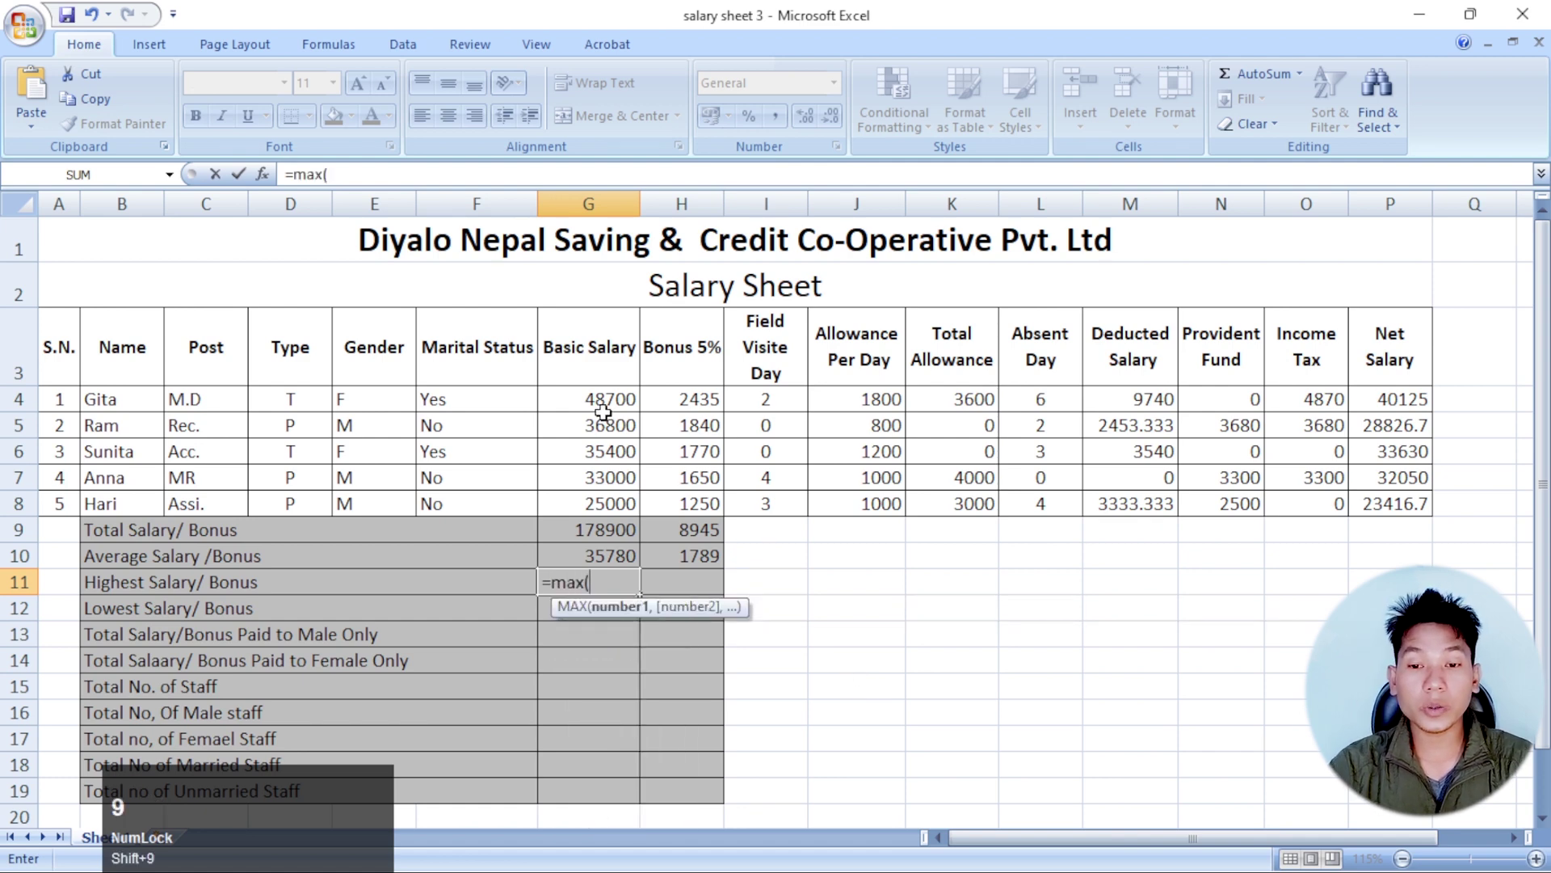
{"action": "left_click_drag", "start_coordinate": [601, 401], "coordinate": [588, 501]}
{"action": "key", "text": "shift+0"}
{"action": "key", "text": "Return"}
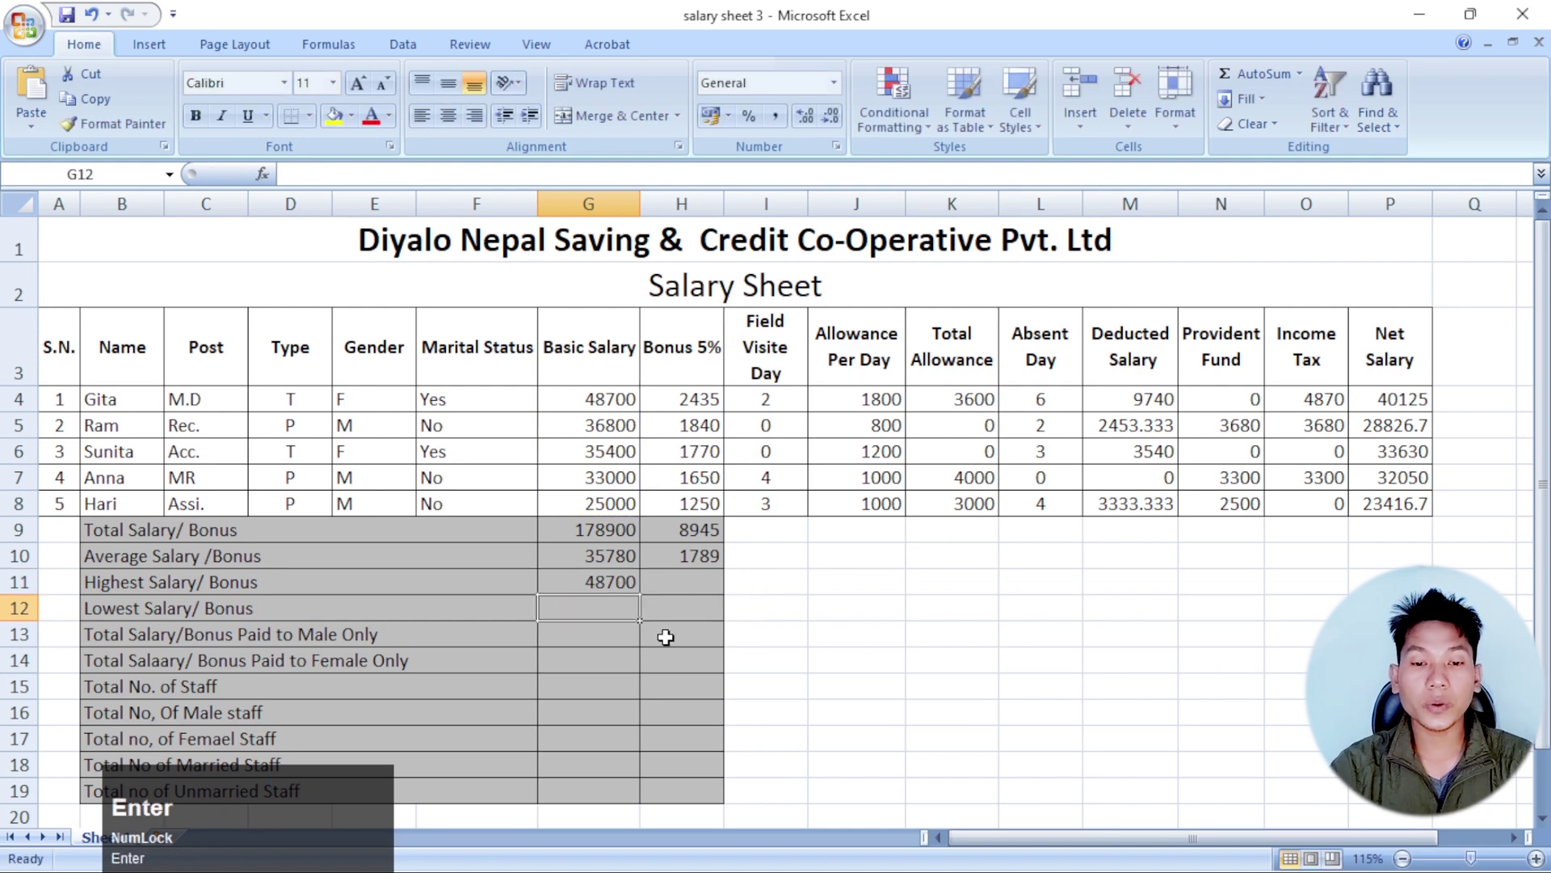
{"action": "left_click_drag", "start_coordinate": [620, 587], "coordinate": [205, 619]}
- Enter =MIN(G4:G8) for the lowest salary and select it to copy across
{"action": "left_click", "coordinate": [617, 613]}
{"action": "type", "text": "="}
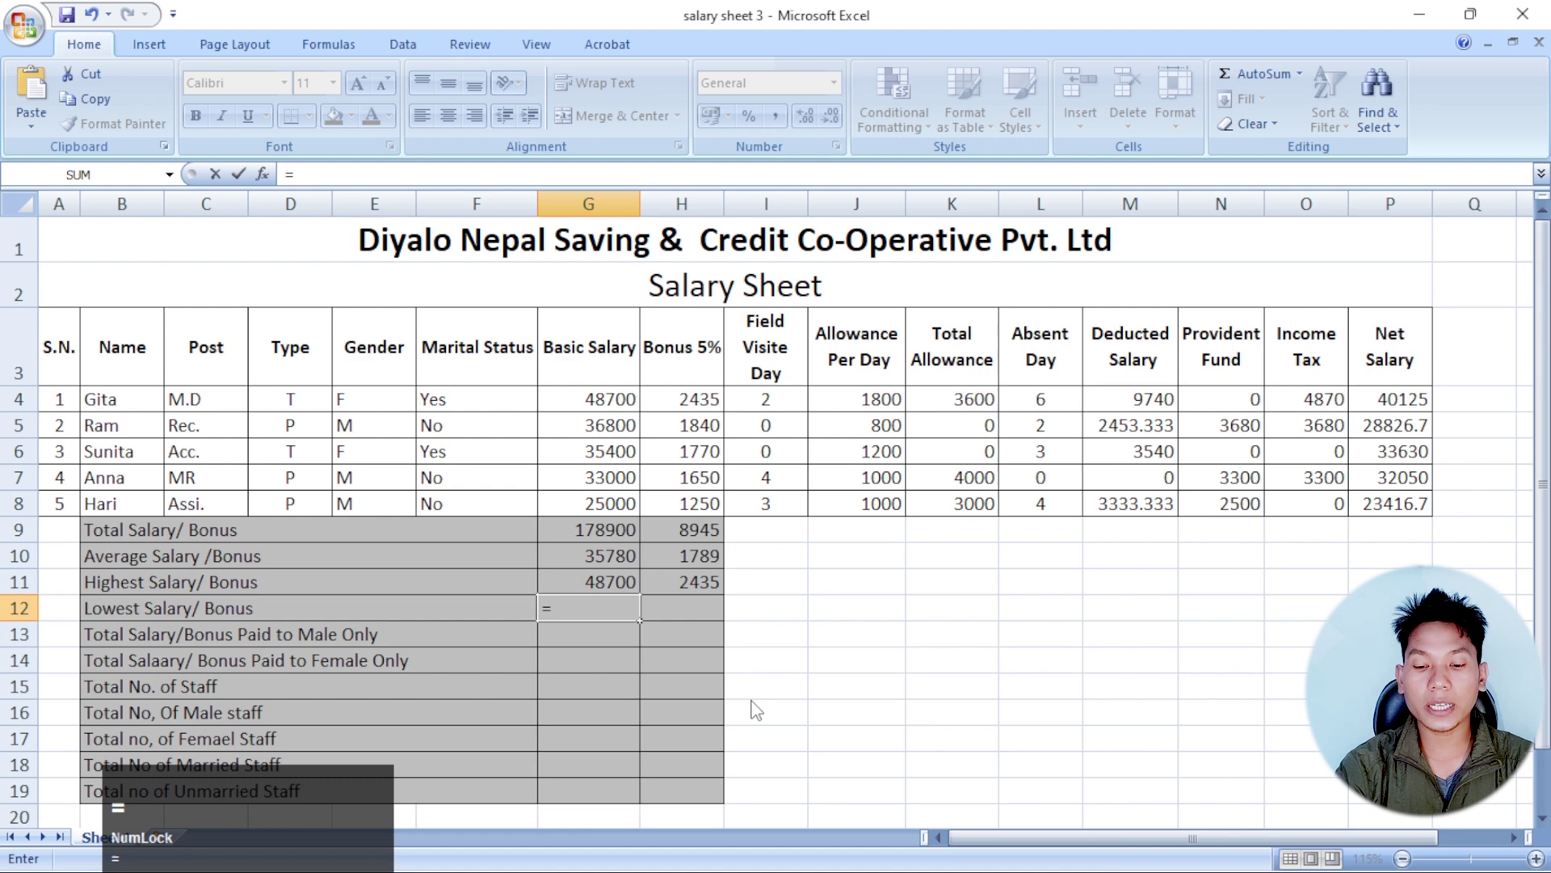
{"action": "type", "text": "min"}
{"action": "key", "text": "shift+9"}
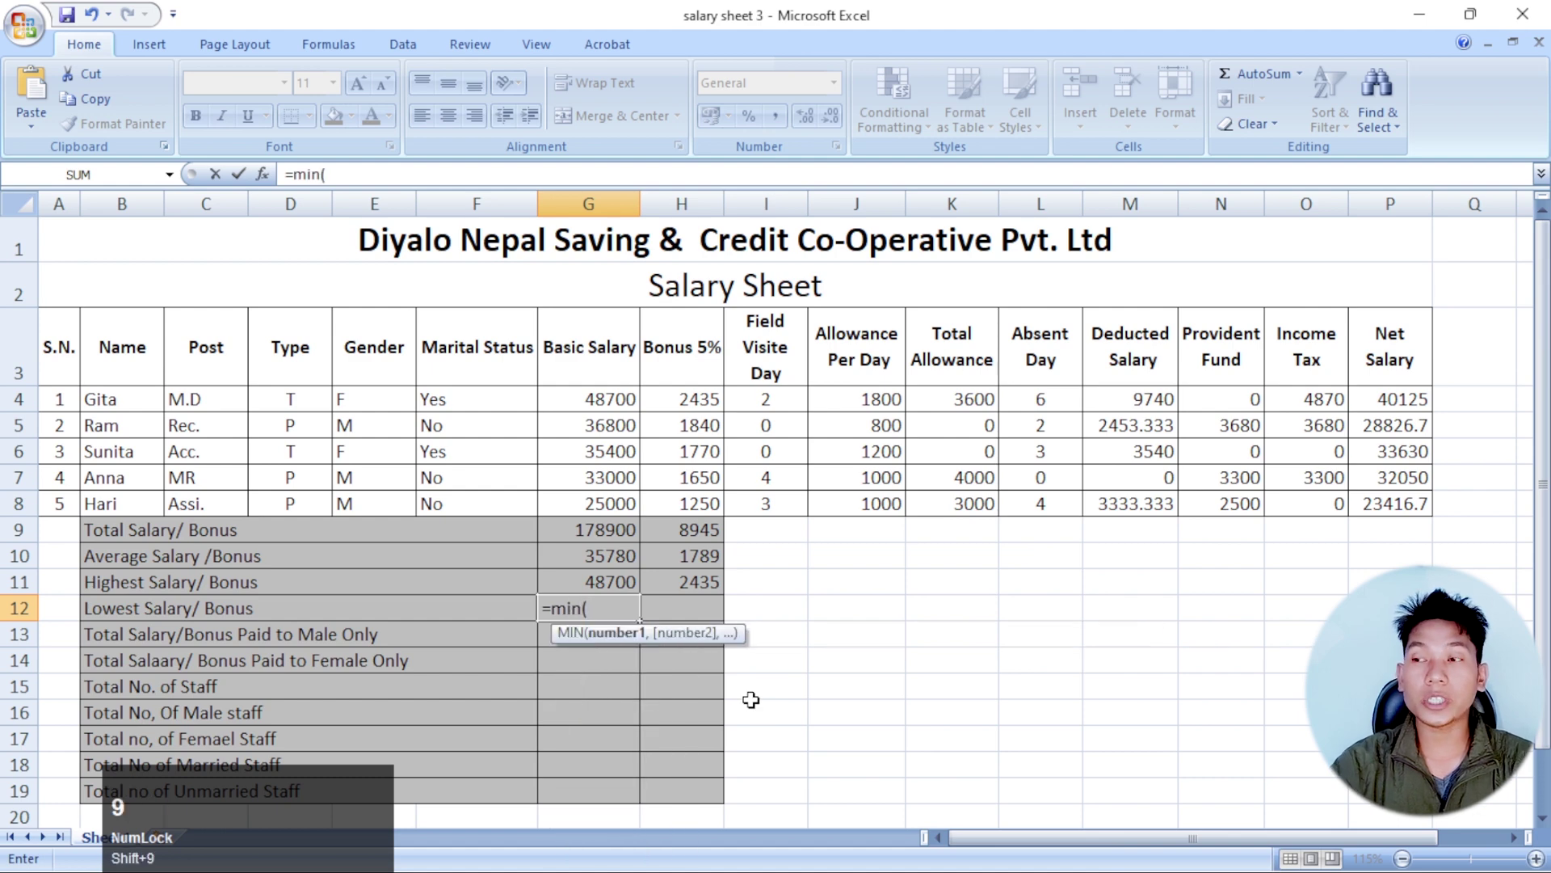
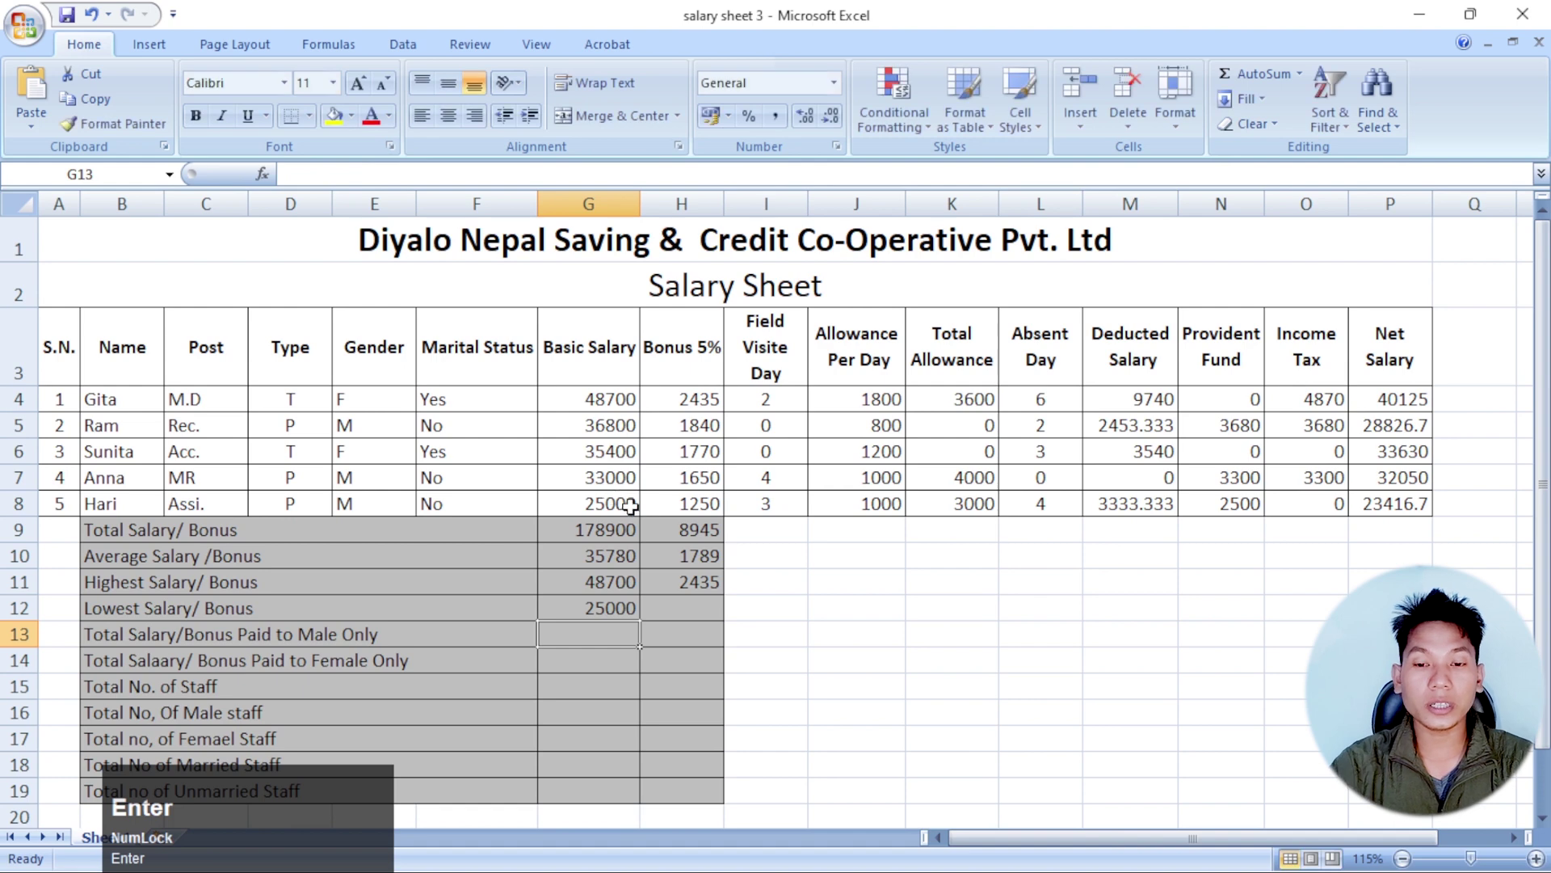
{"action": "left_click", "coordinate": [618, 612]}
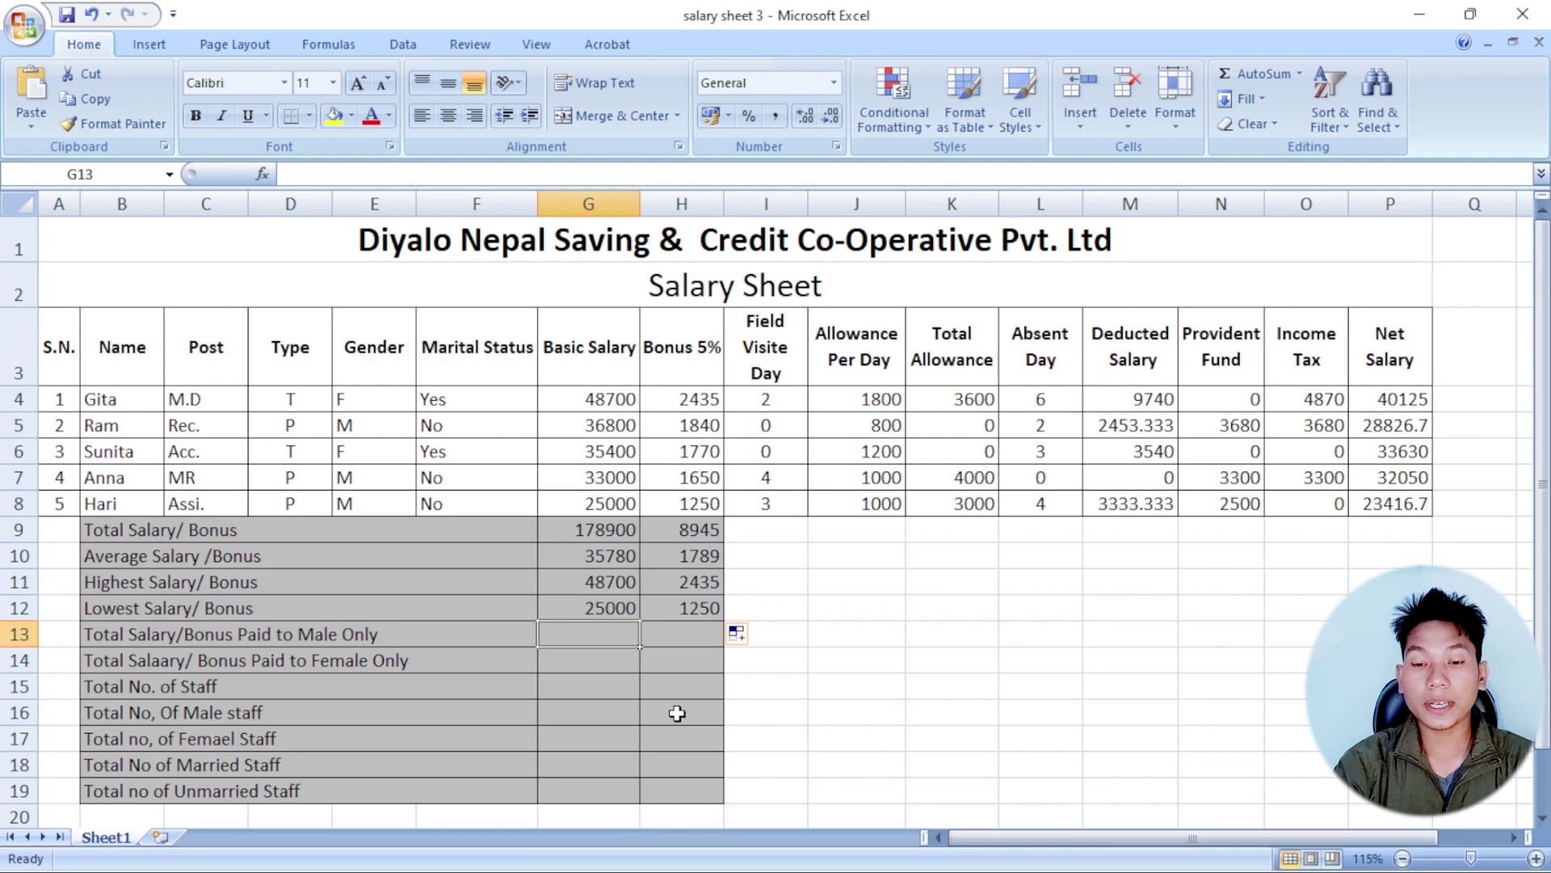
- Enter =SUMIF(E4:E8,"M",G4:G8) for the male basic salary total, 94800
{"action": "key", "text": "="}
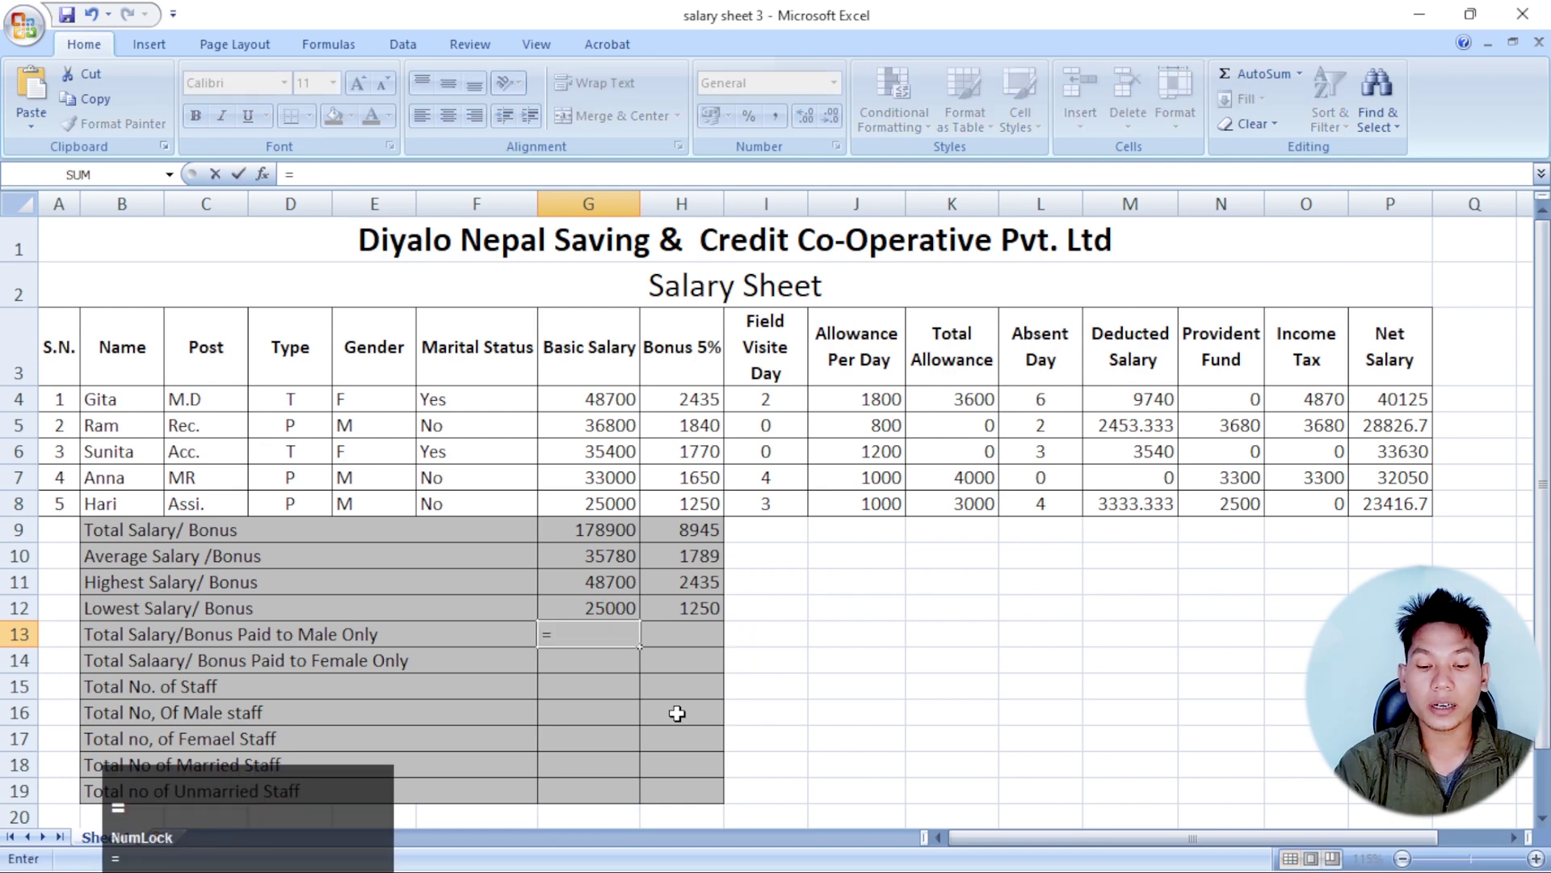
{"action": "type", "text": "sumif"}
{"action": "key", "text": "shift+9"}
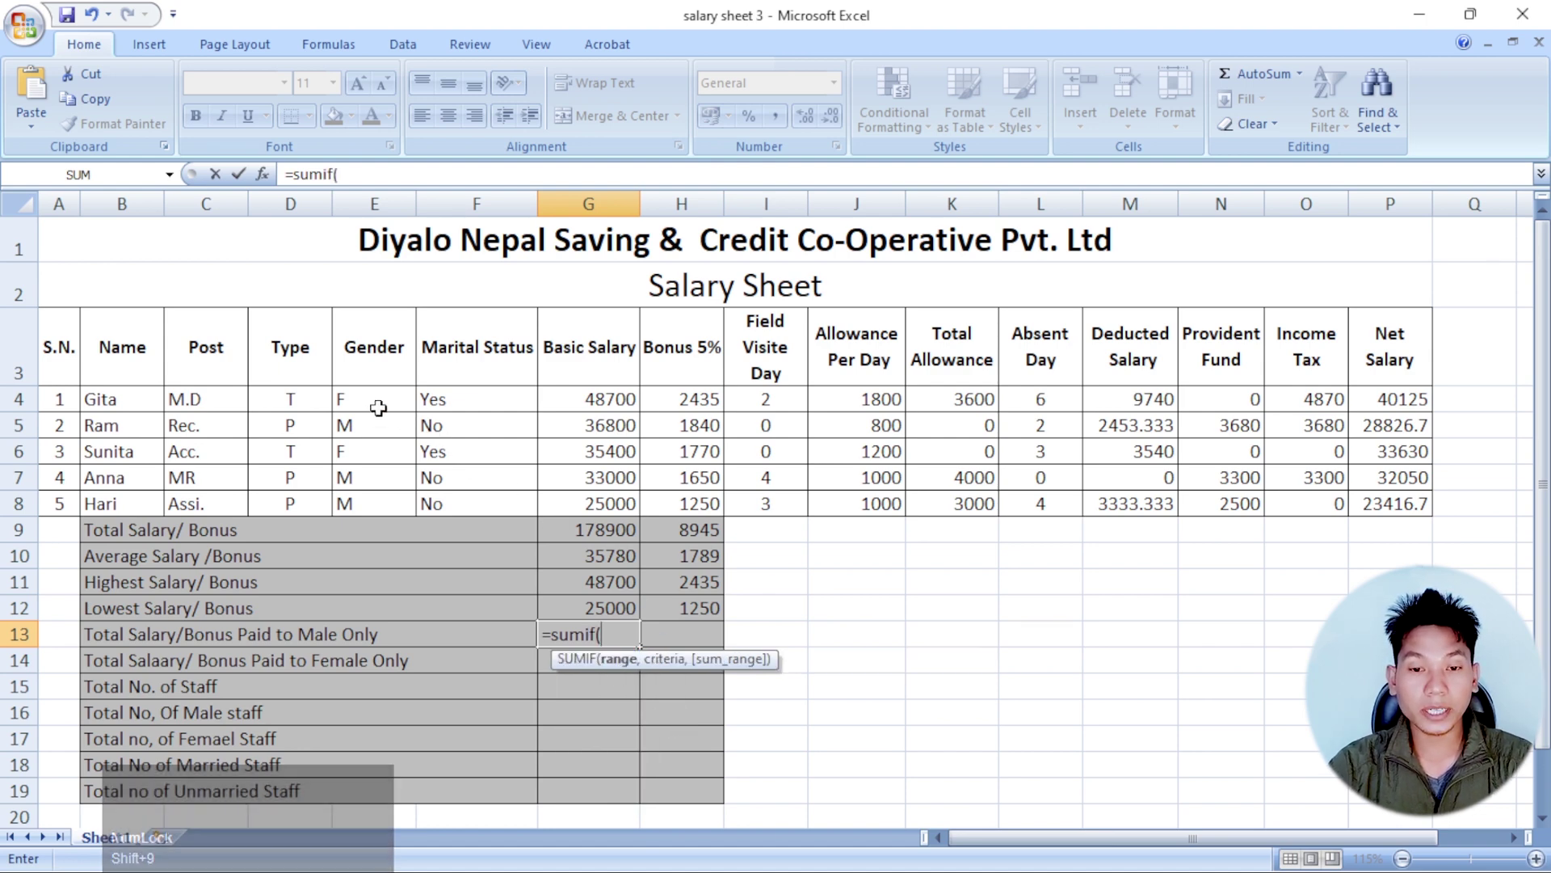
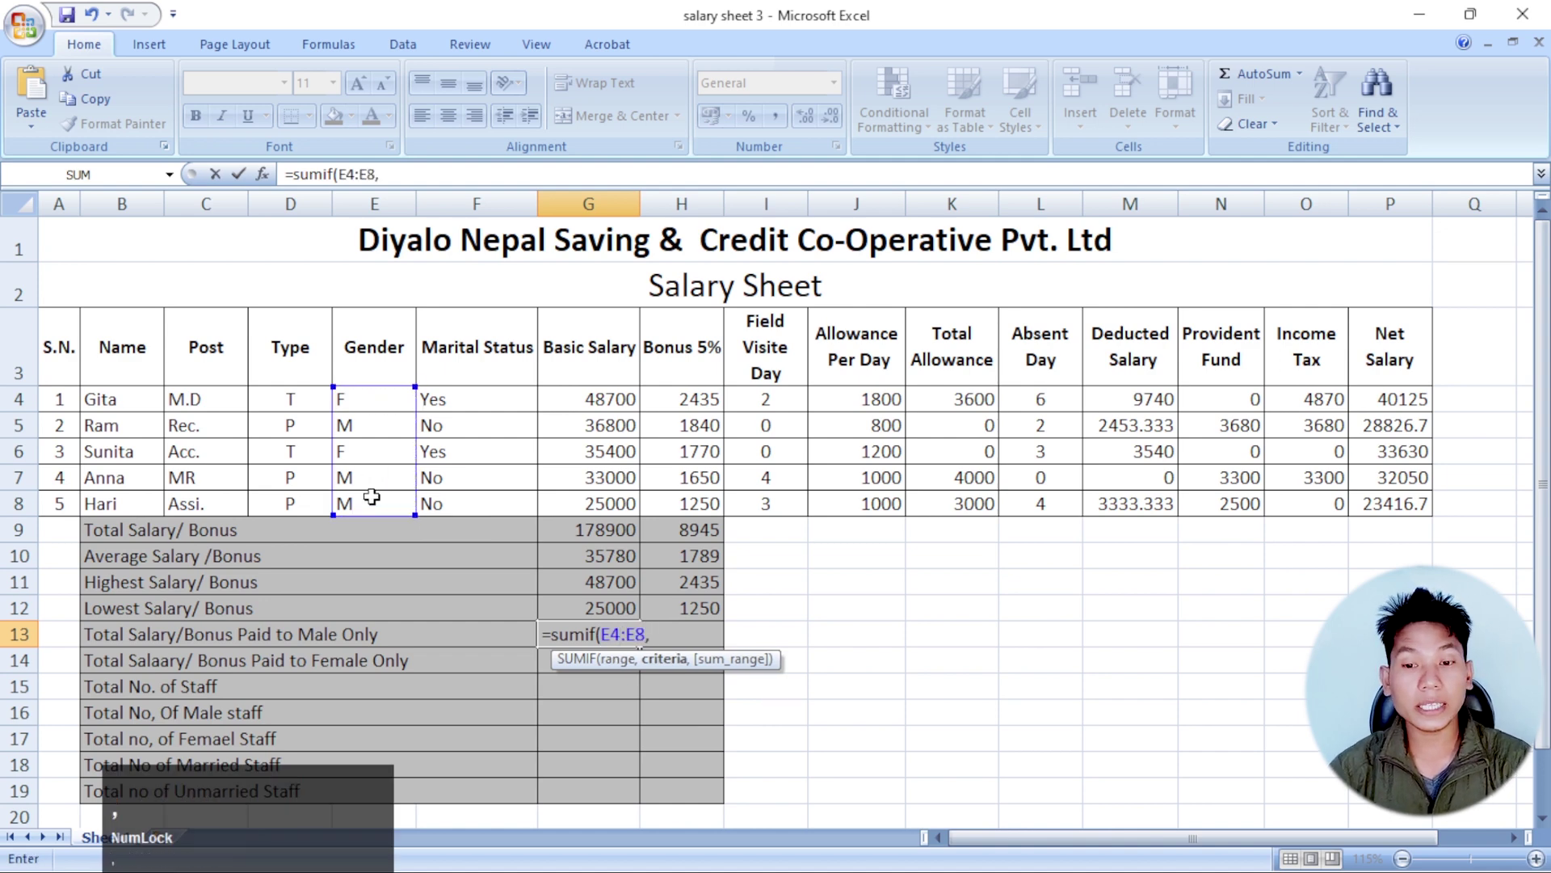
{"action": "key", "text": "'"}
{"action": "key", "text": "shift+m"}
{"action": "key", "text": "shift+'"}
{"action": "key", "text": ","}
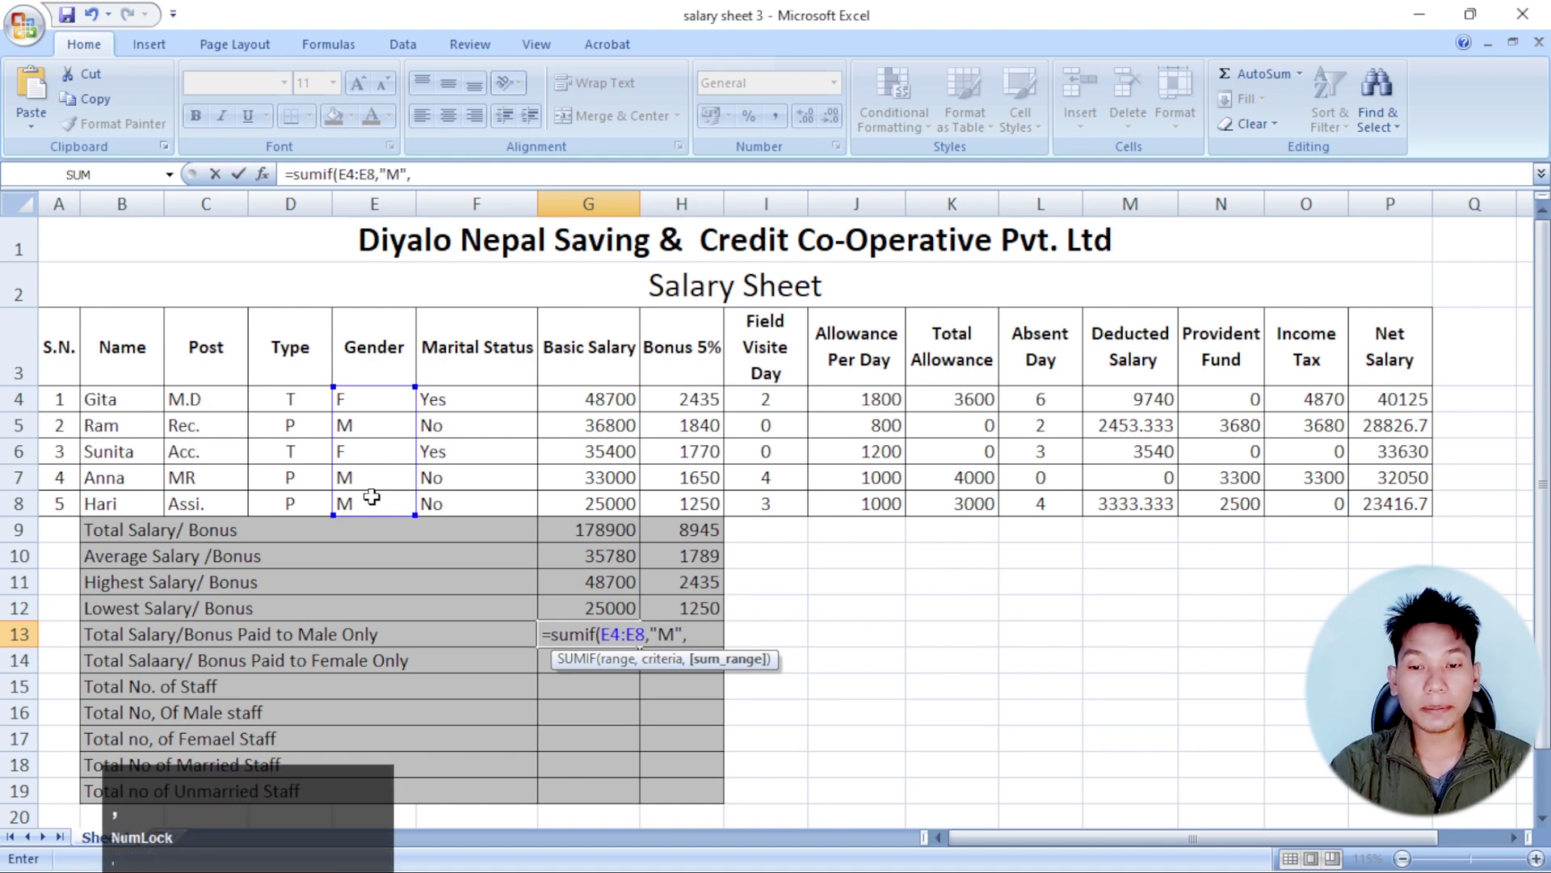
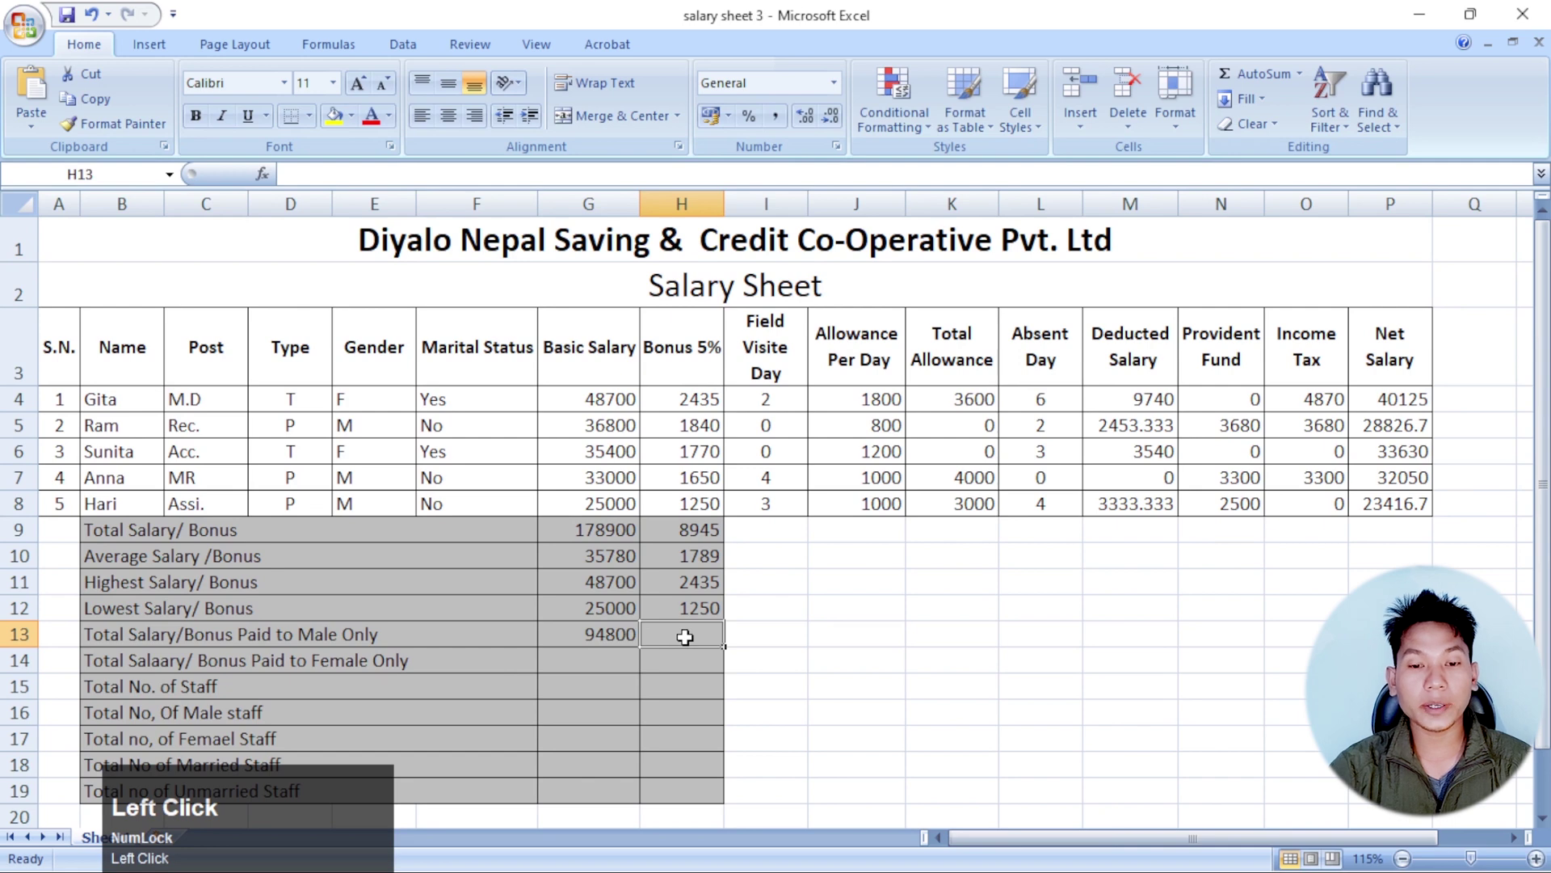
{"action": "left_click", "coordinate": [623, 661]}
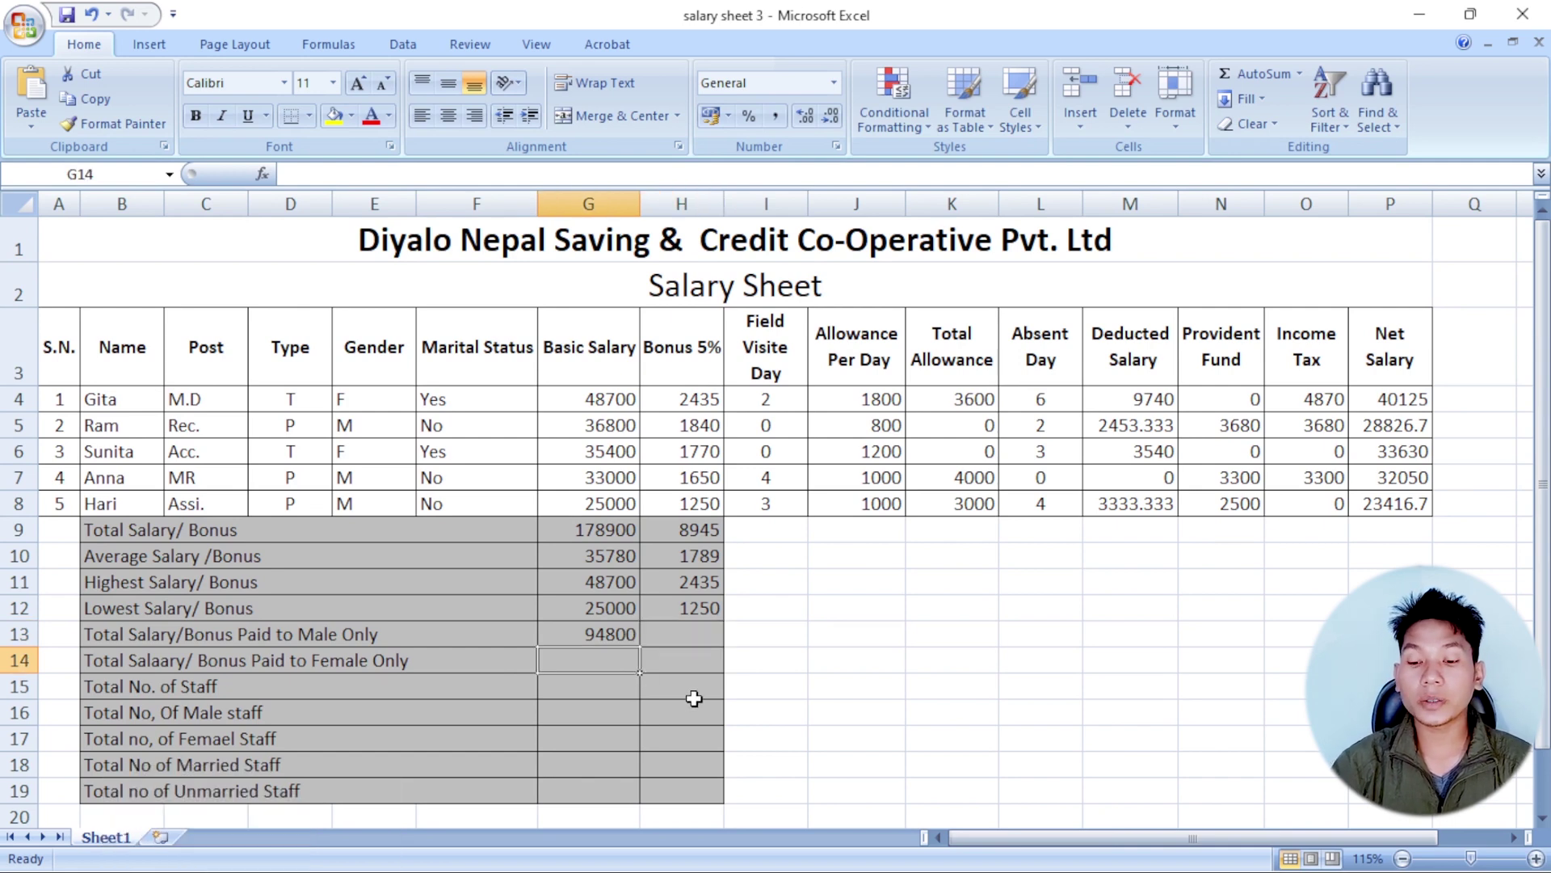
- Enter =SUMIF(E4:E8,"F",G4:G8) in G14 for the female basic salary total, 84100
{"action": "key", "text": "="}
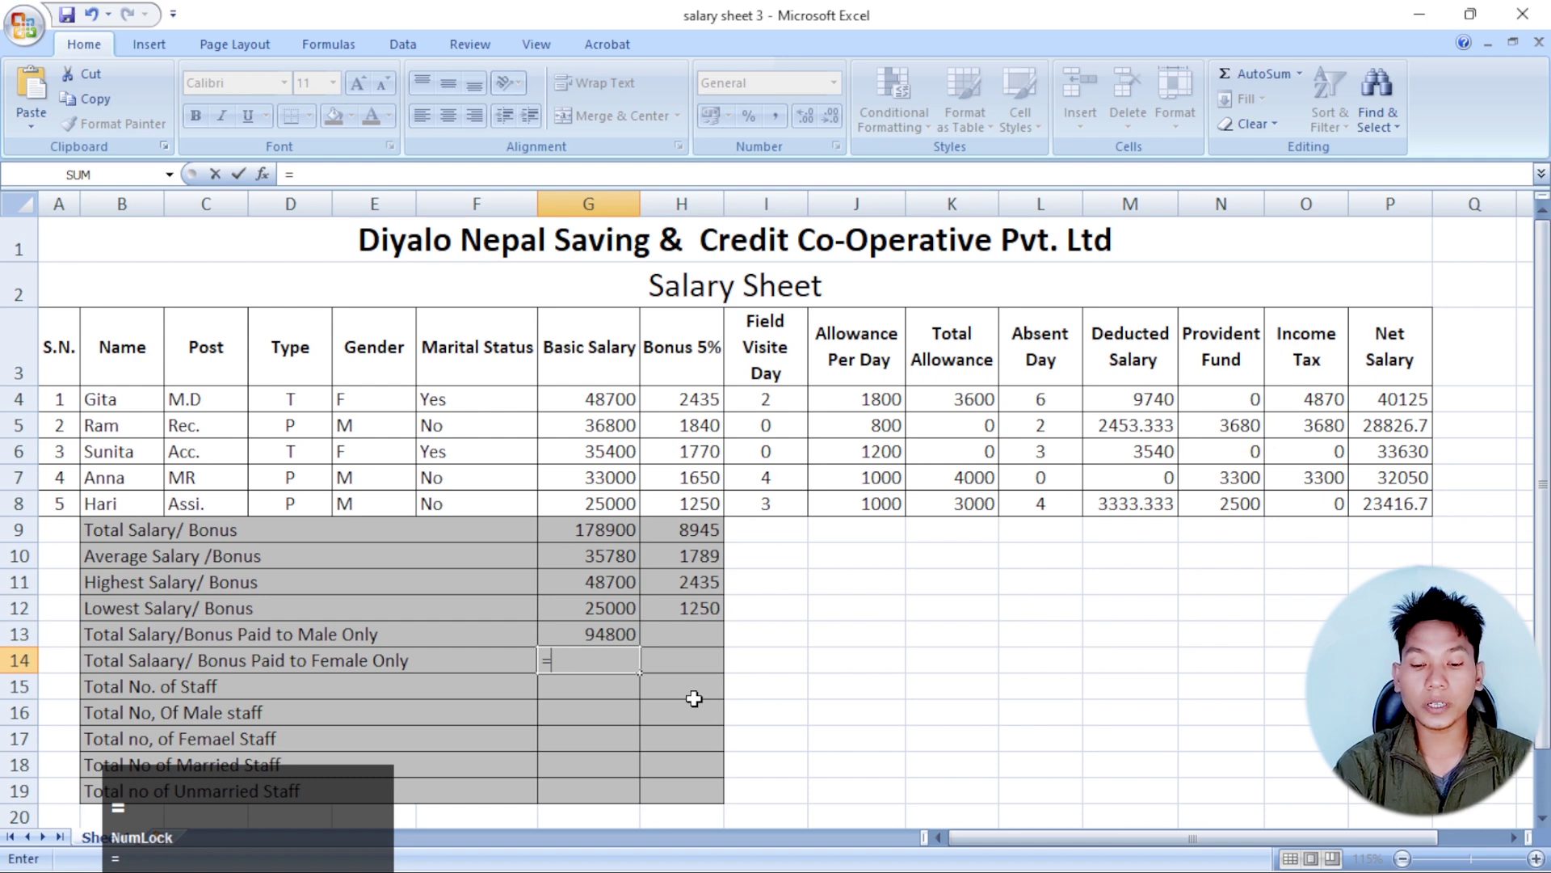
{"action": "type", "text": "sumif"}
{"action": "key", "text": "shift+9"}
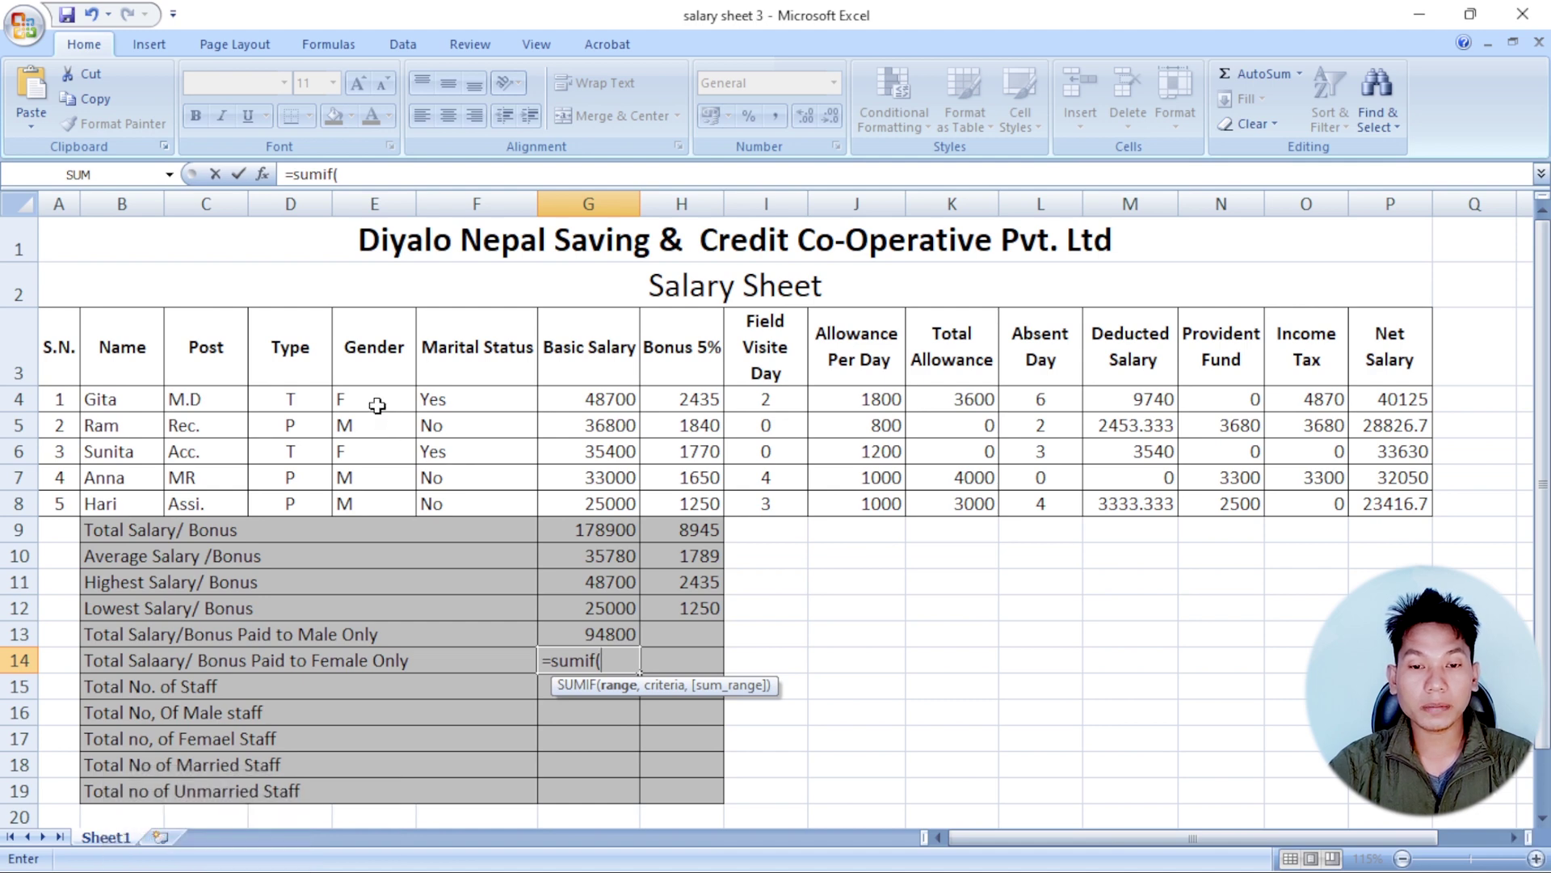
{"action": "left_click_drag", "start_coordinate": [376, 400], "coordinate": [389, 525]}
{"action": "key", "text": ","}
{"action": "key", "text": "shift+'"}
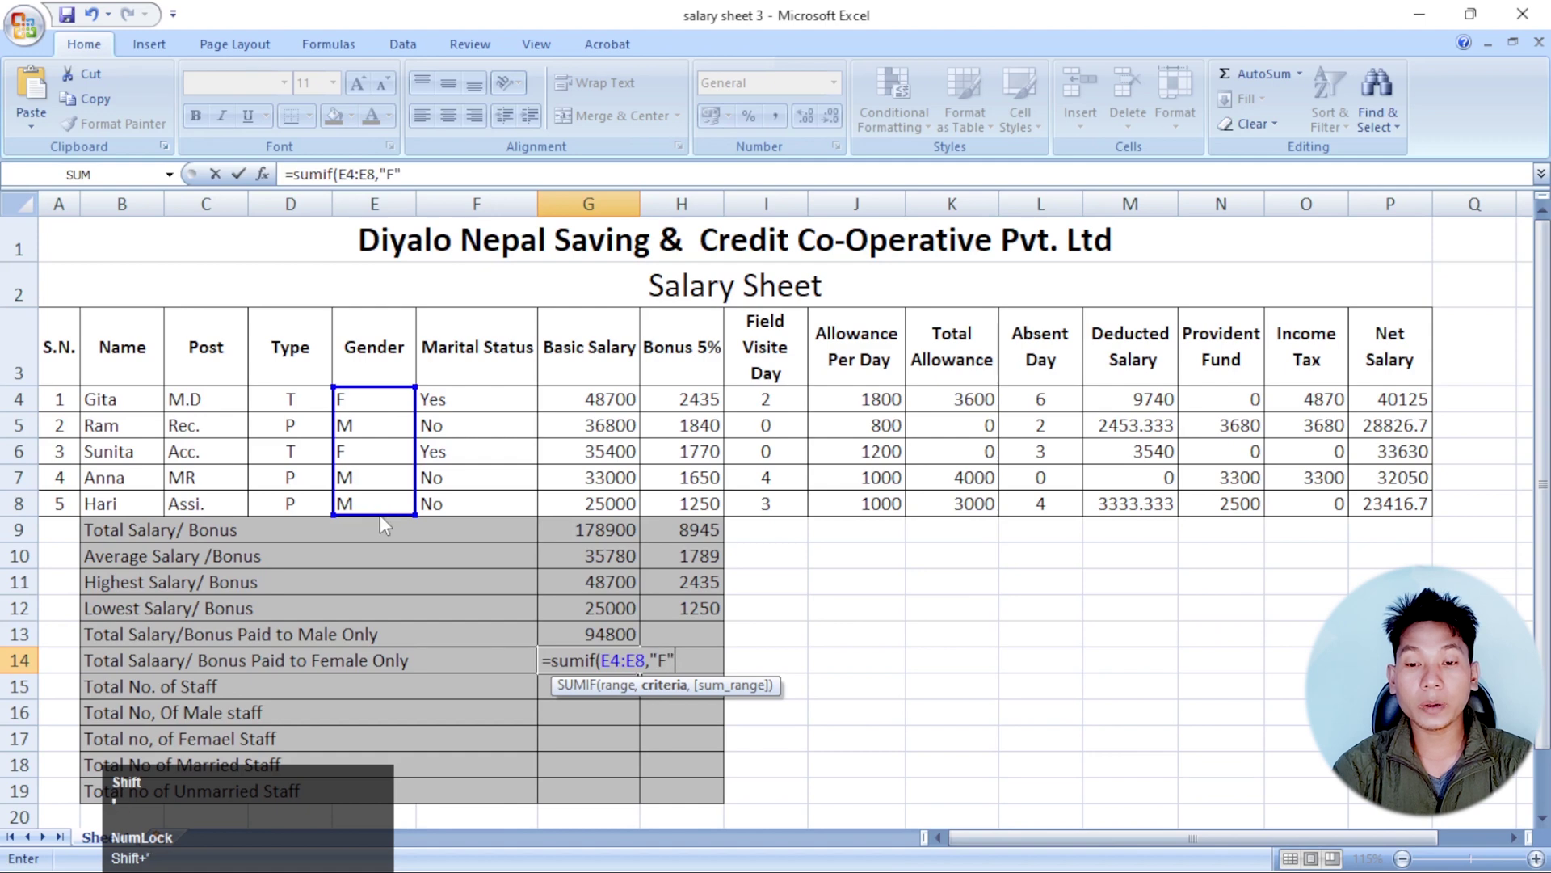
{"action": "key", "text": ","}
{"action": "left_click_drag", "start_coordinate": [590, 400], "coordinate": [590, 496]}
{"action": "key", "text": "shift+0"}
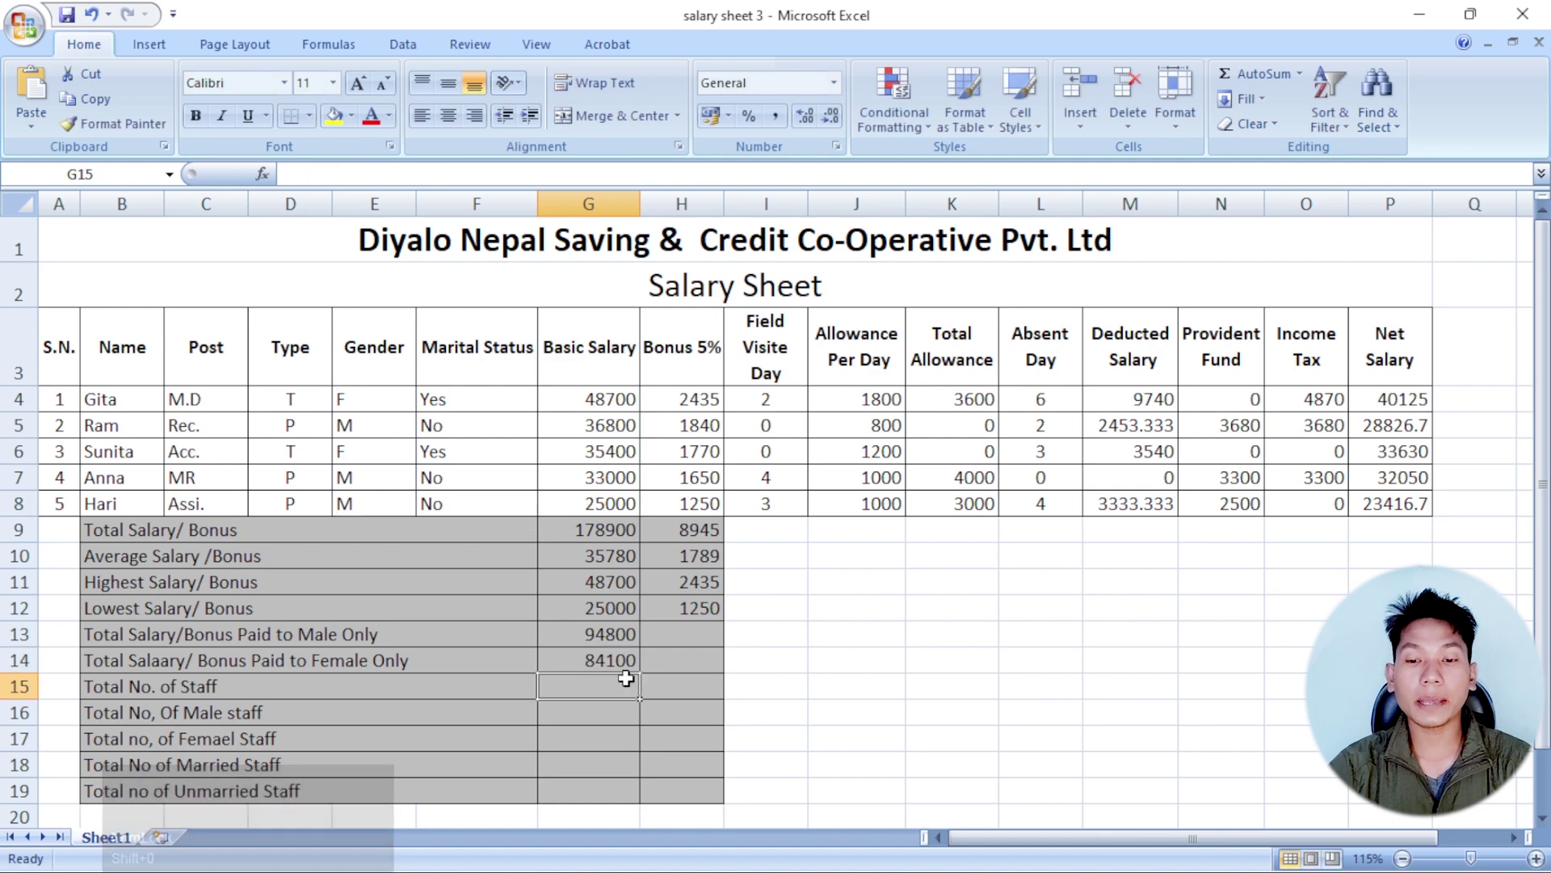
- Count male staff in G16 with =COUNTIF(E4:E8,"M"), giving 3, after reviewing G14
{"action": "left_click", "coordinate": [635, 681]}
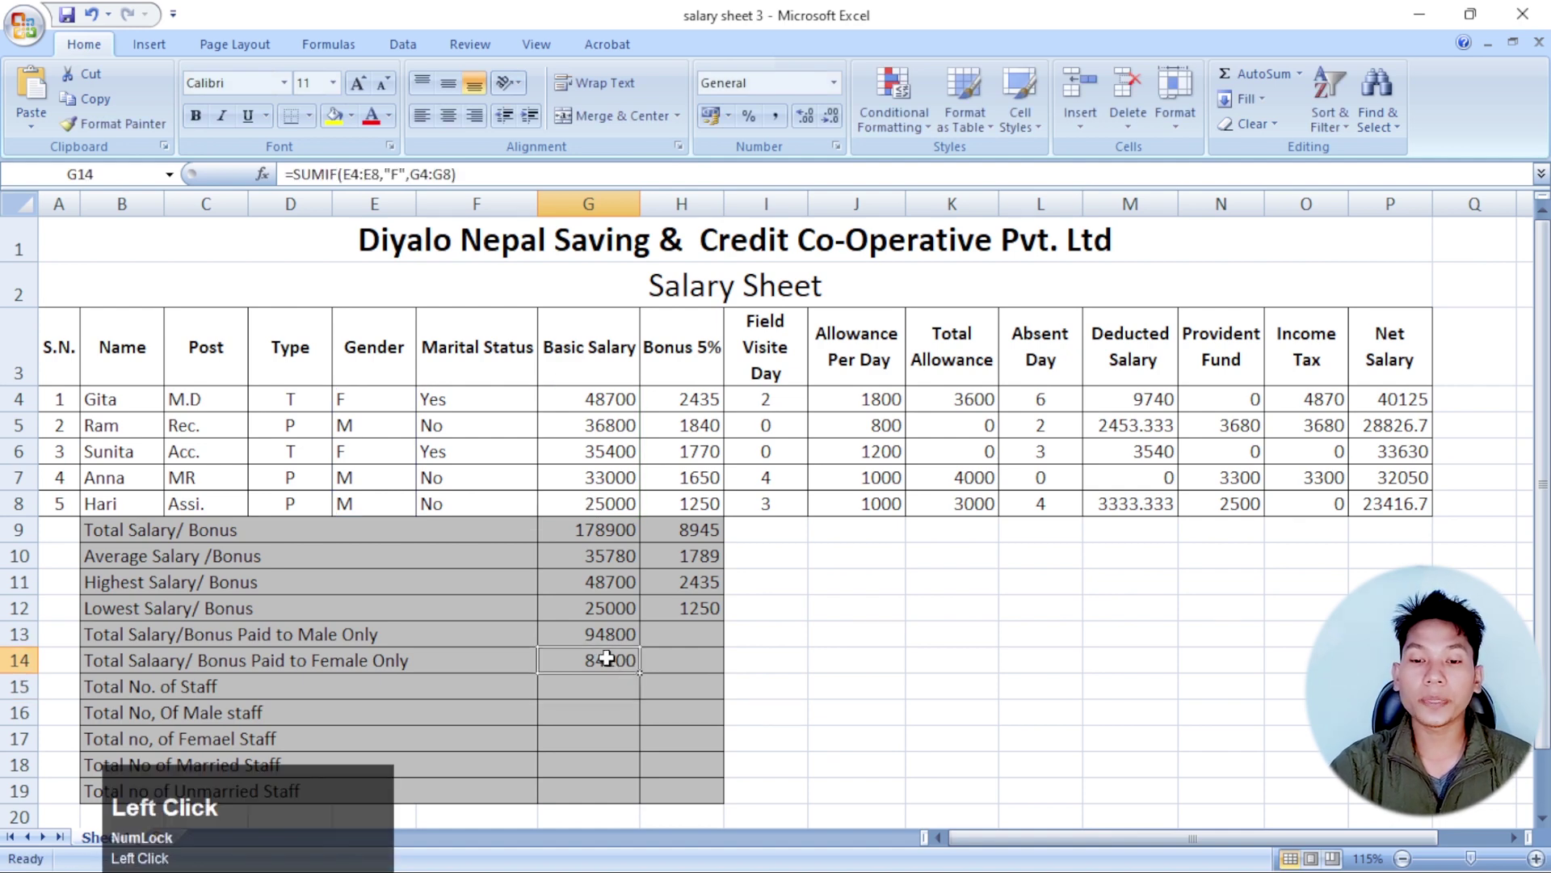
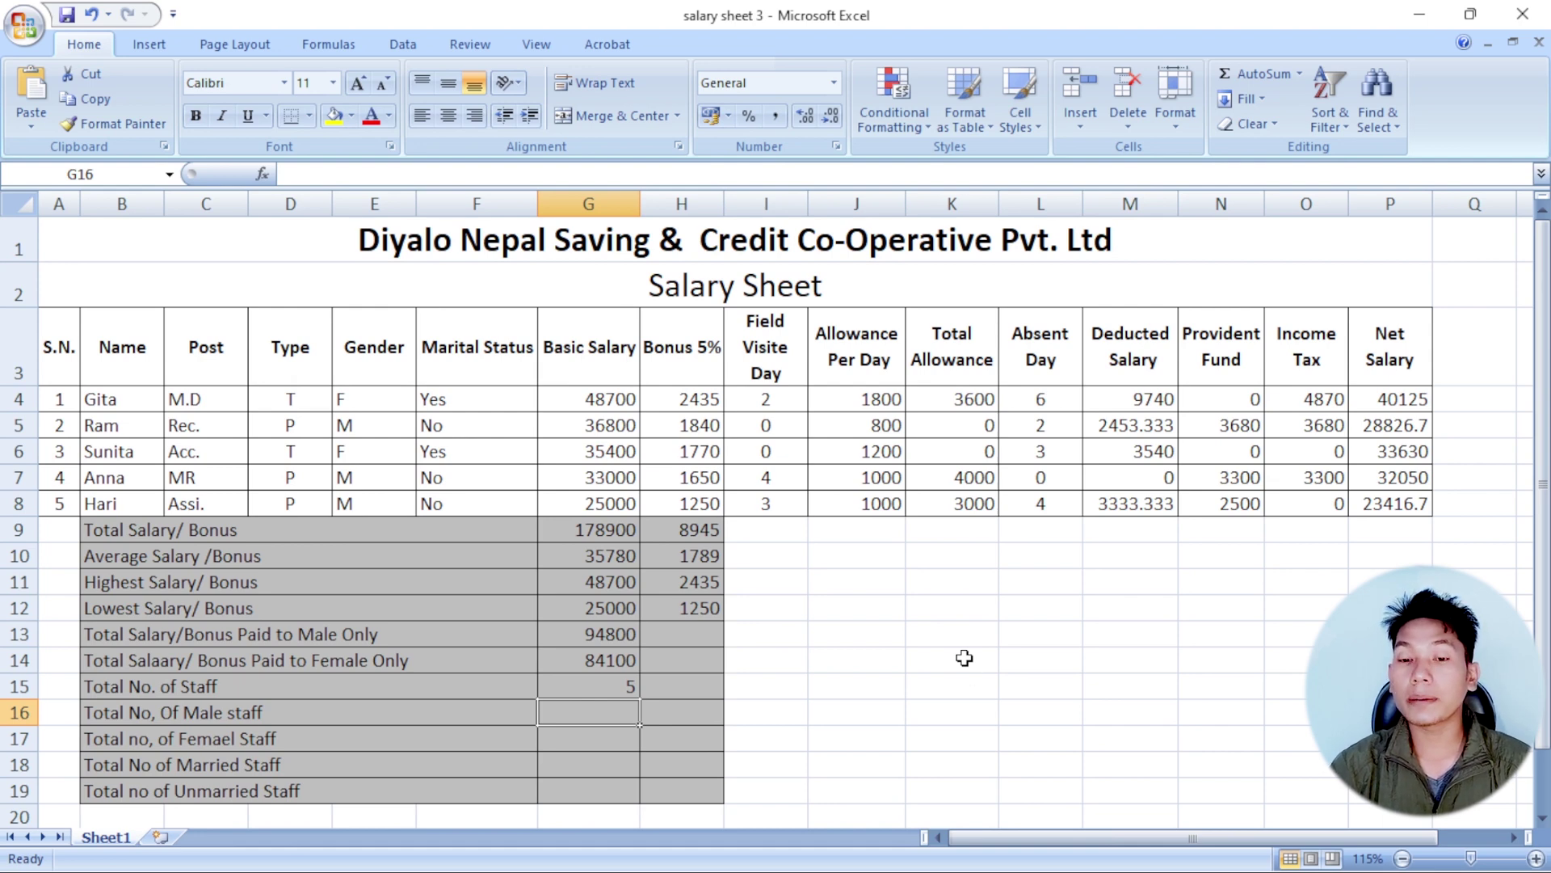
{"action": "type", "text": "="}
{"action": "type", "text": "ount"}
{"action": "type", "text": "f"}
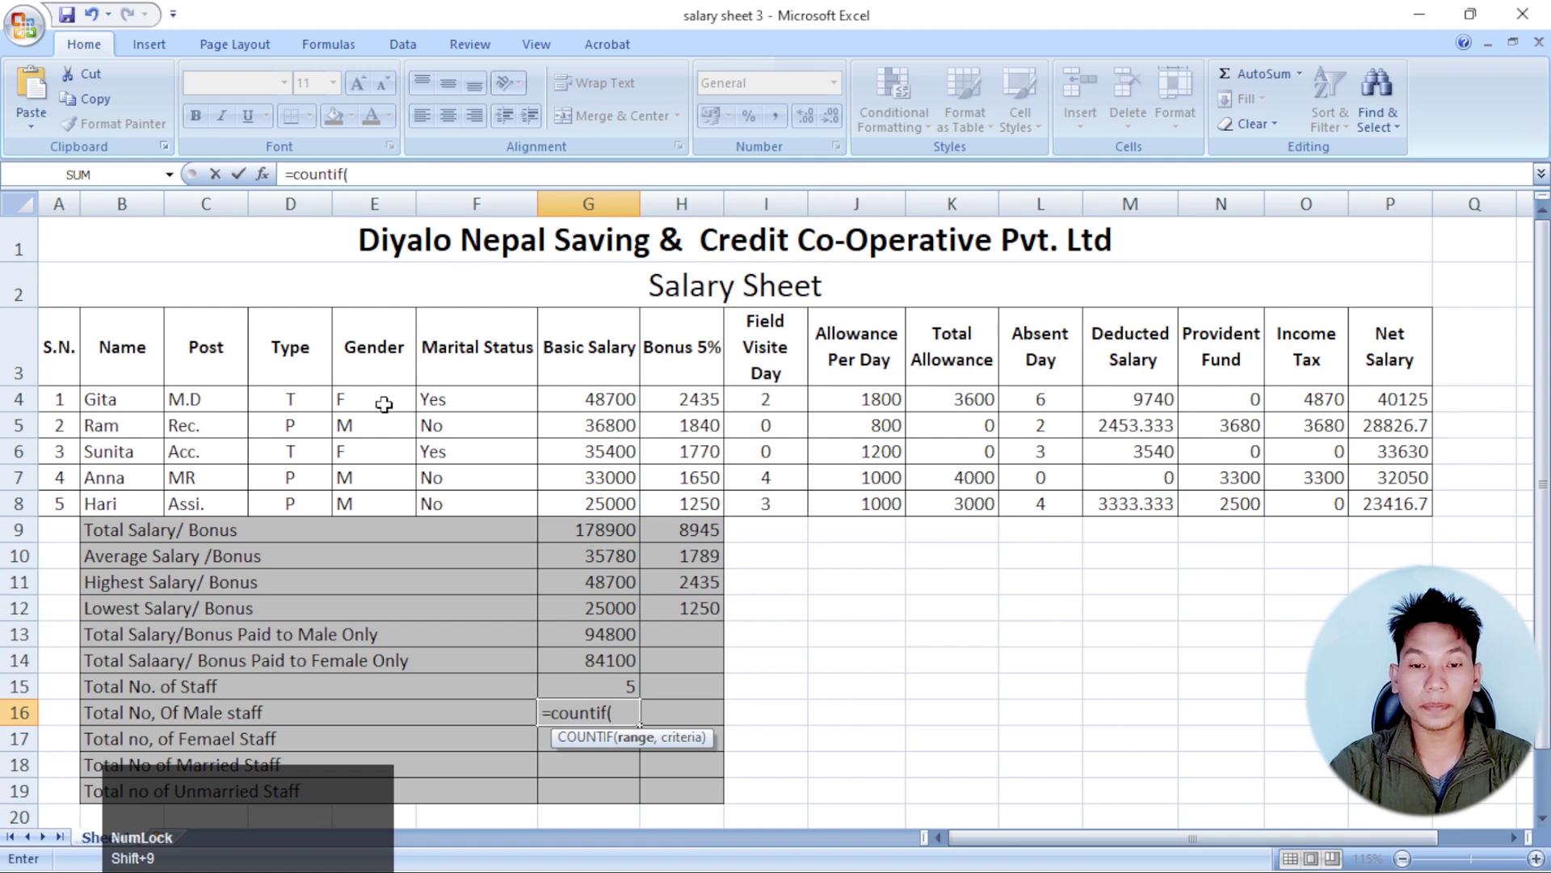
{"action": "left_click_drag", "start_coordinate": [383, 412], "coordinate": [698, 580]}
{"action": "key", "text": ","}
{"action": "key", "text": "shift+'"}
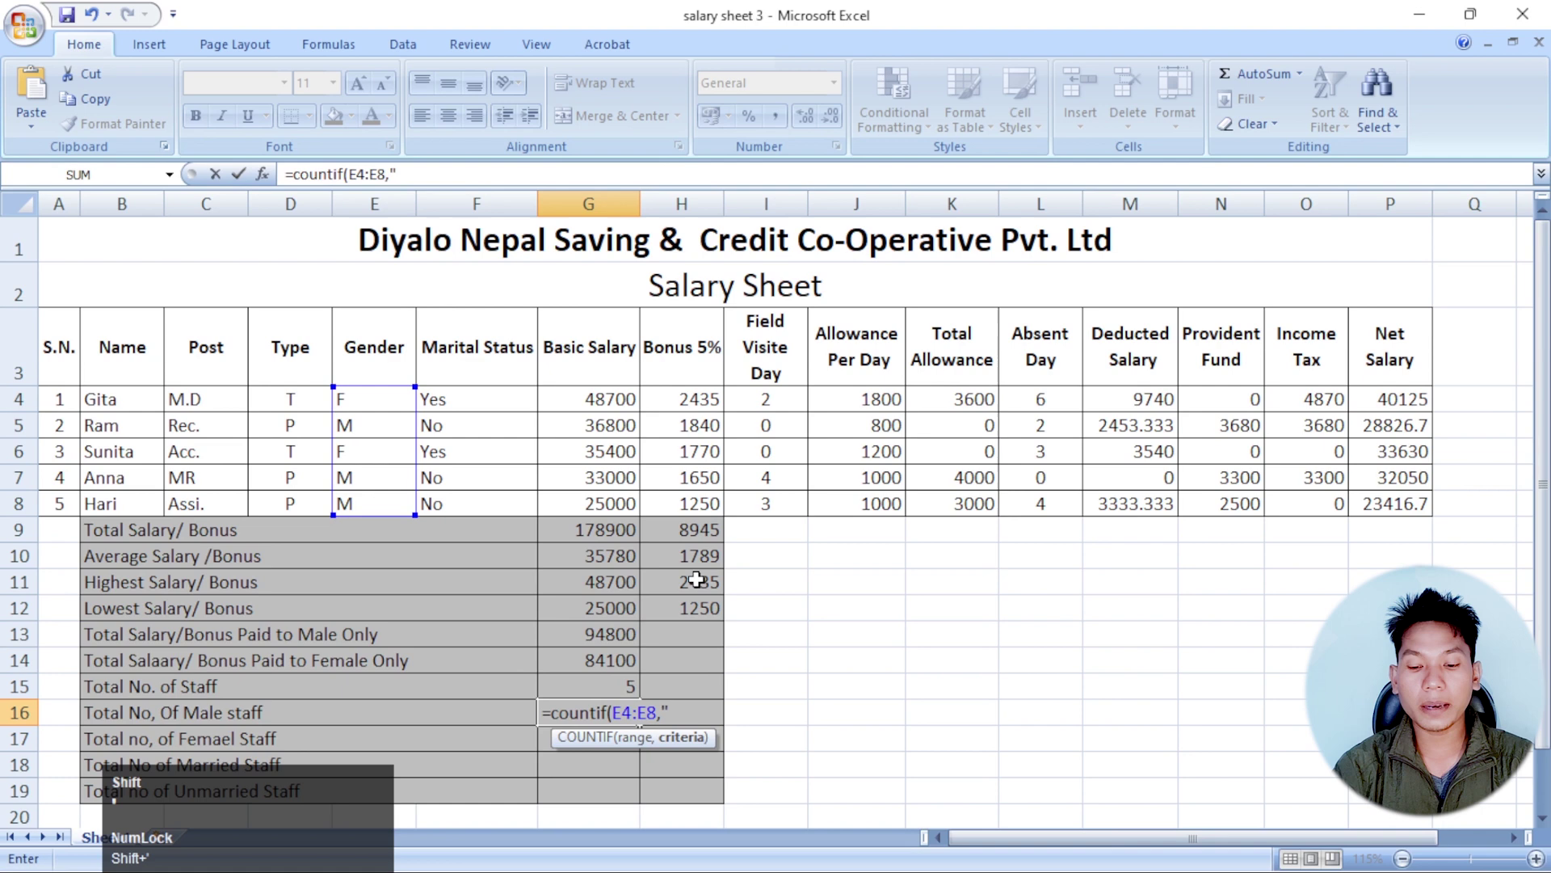
{"action": "key", "text": "shift+m"}
{"action": "key", "text": "shift+'"}
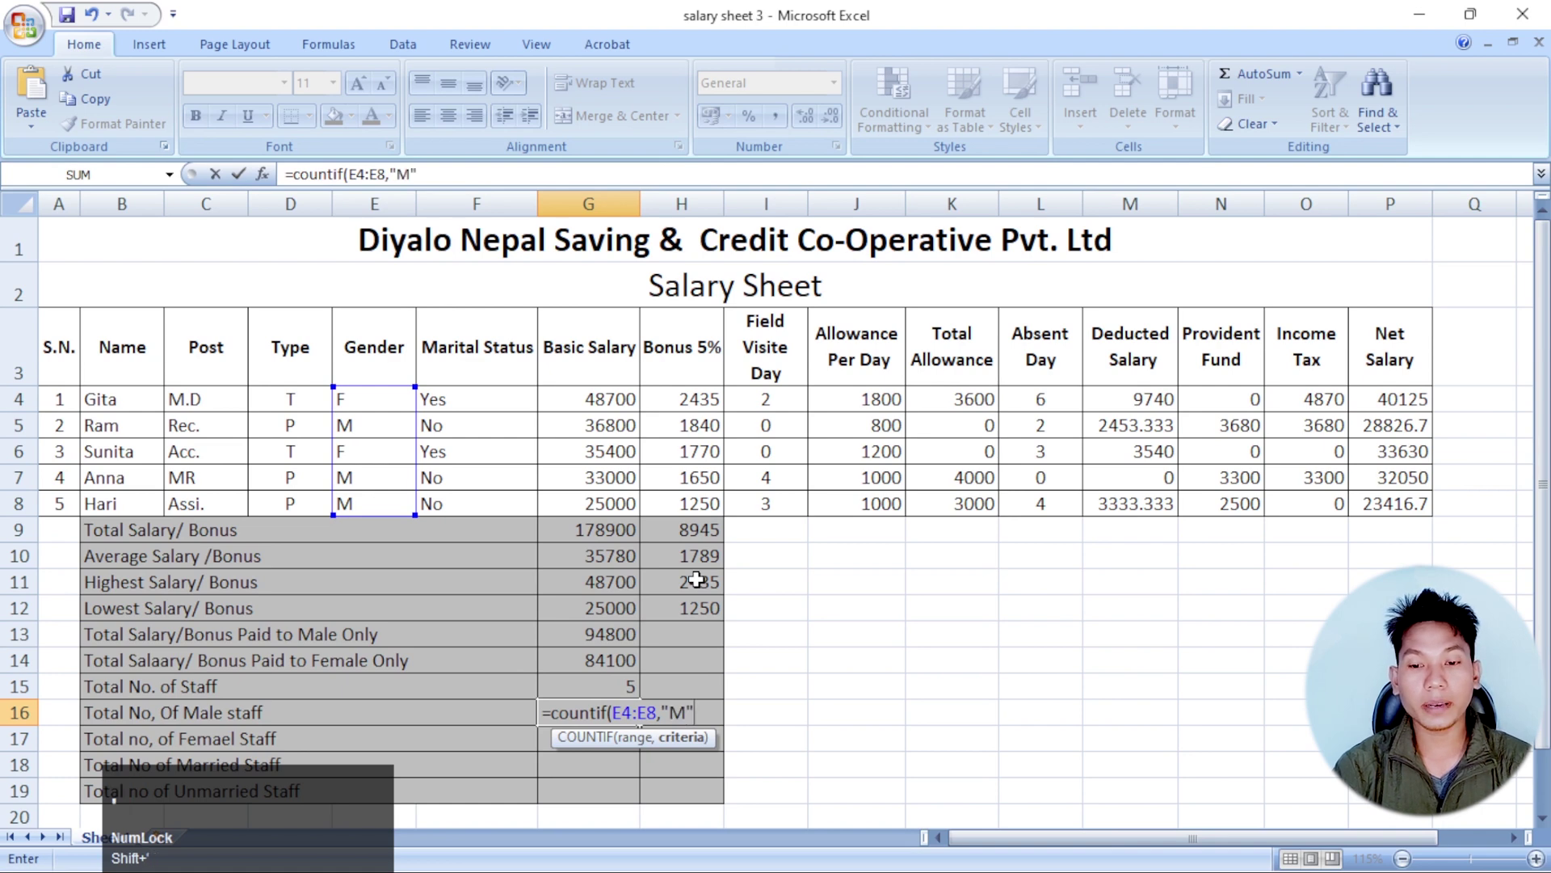
{"action": "key", "text": "shift+0"}
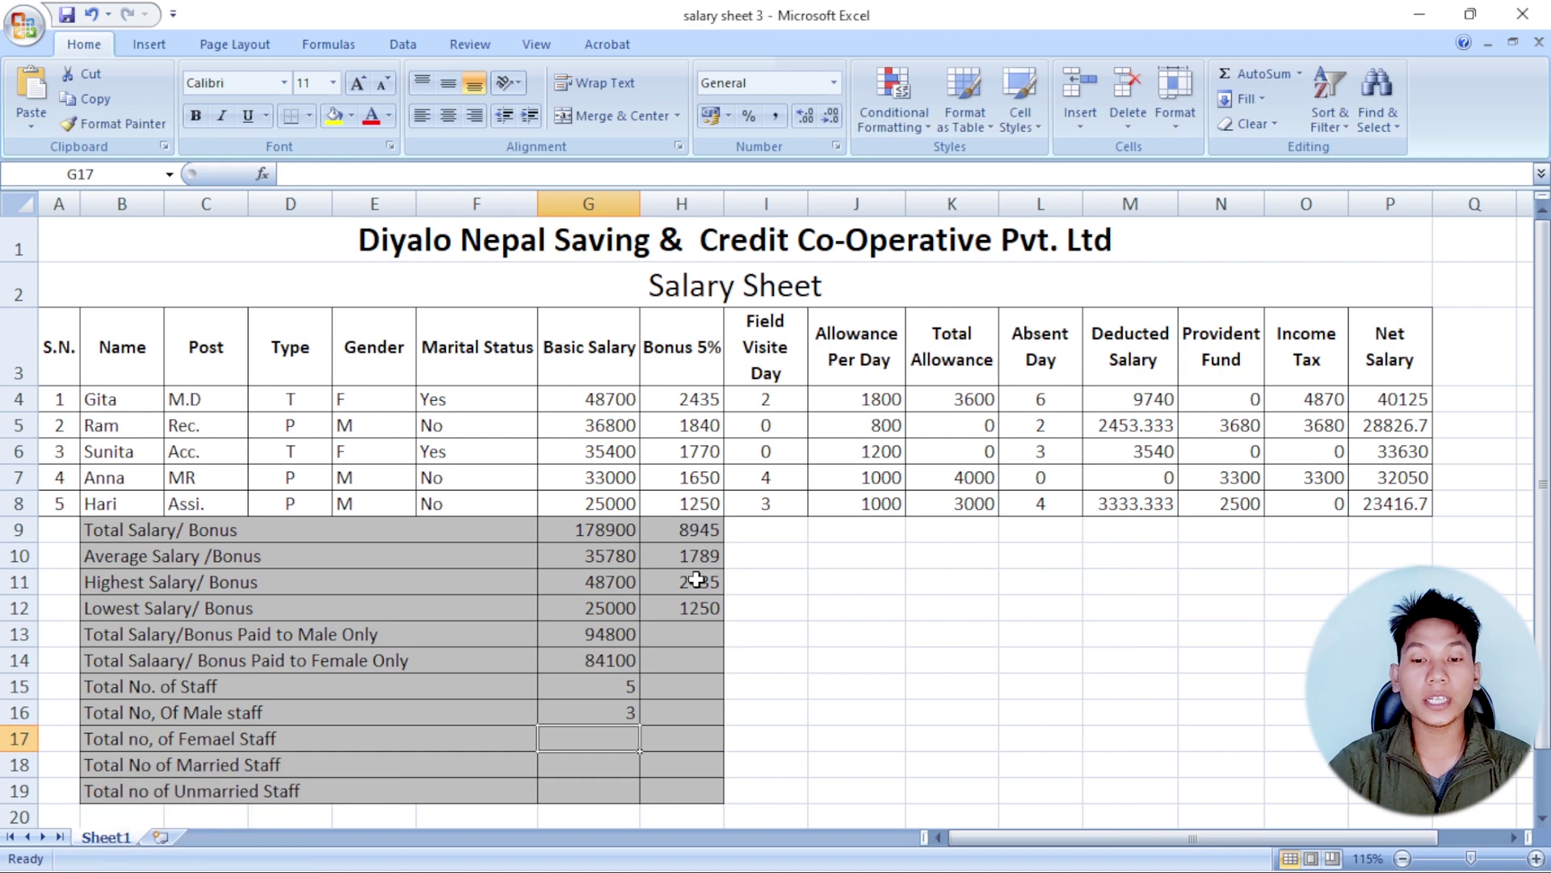
{"action": "left_click", "coordinate": [618, 712]}
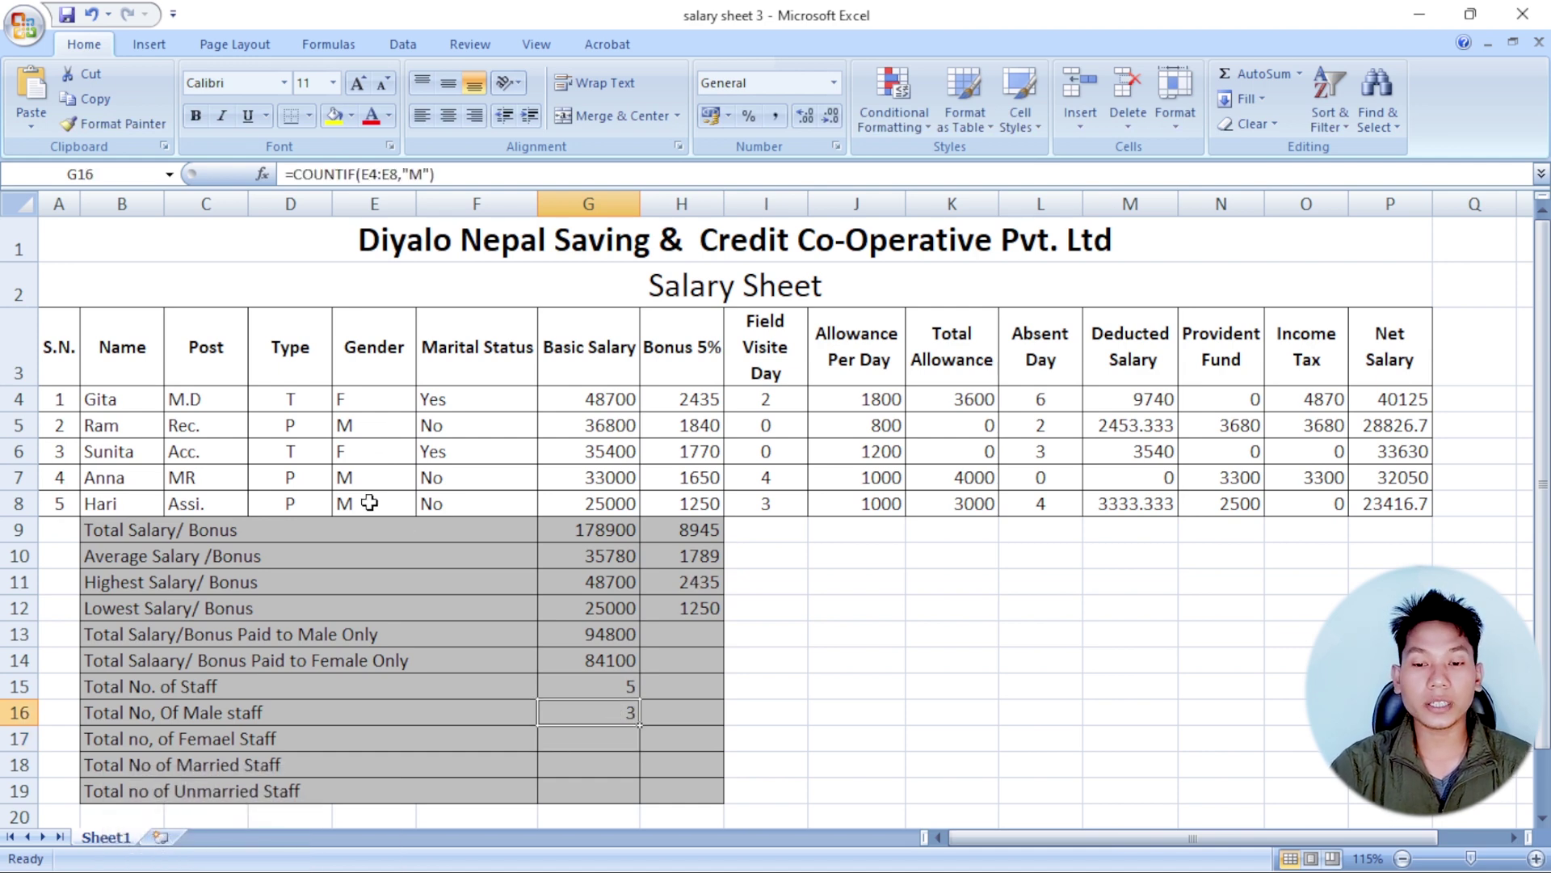
{"action": "left_click", "coordinate": [614, 738]}
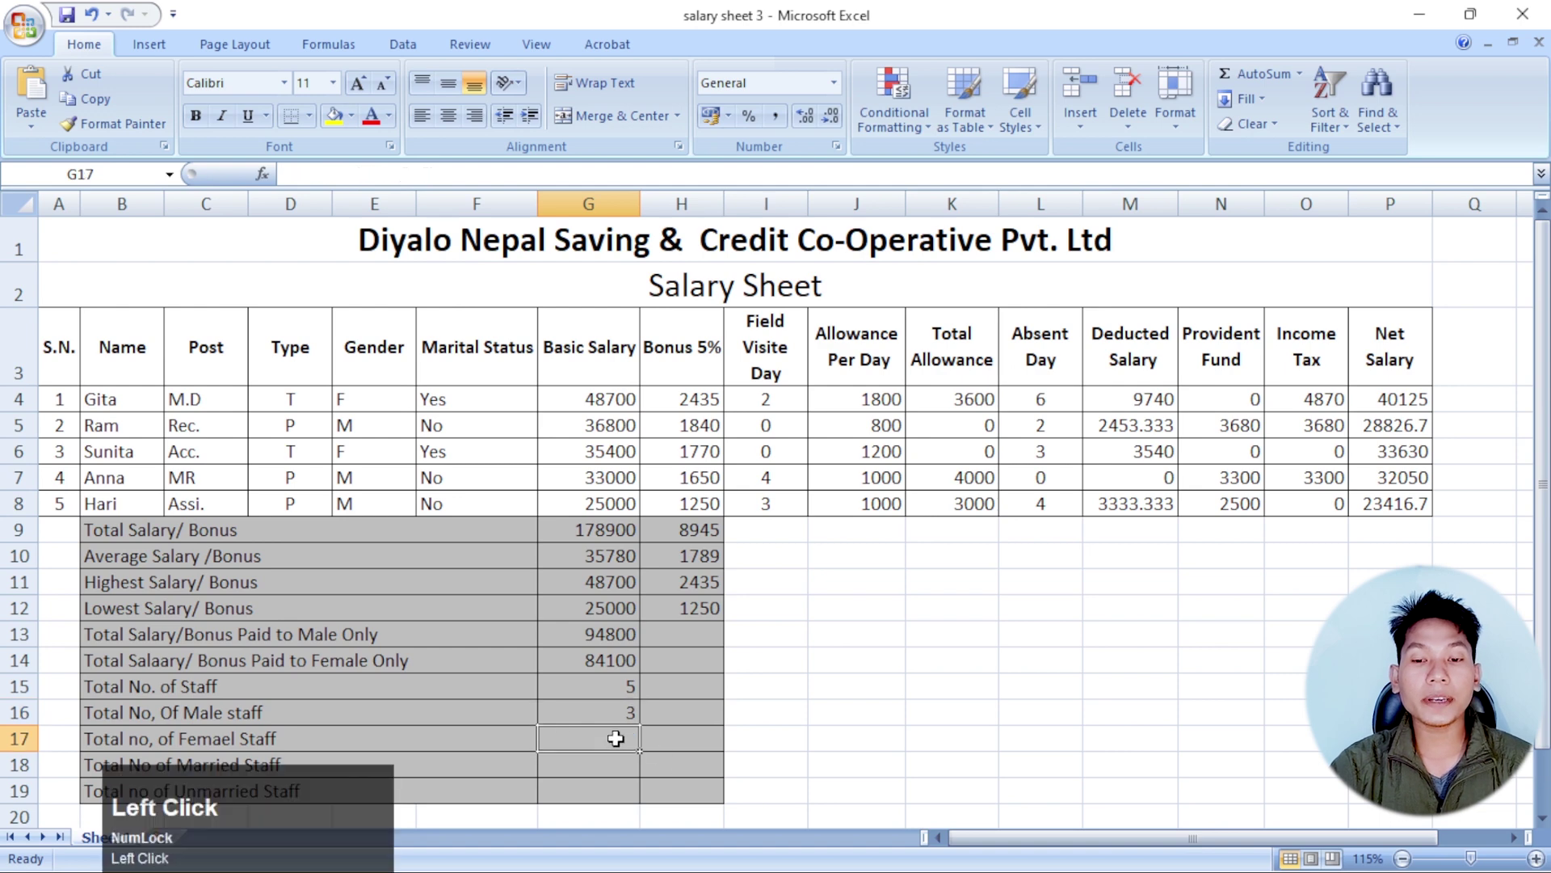
- Count female staff in G17 with =COUNTIF(E4:E8,"F"), giving 2
{"action": "type", "text": "=countif"}
{"action": "key", "text": "shift+9"}
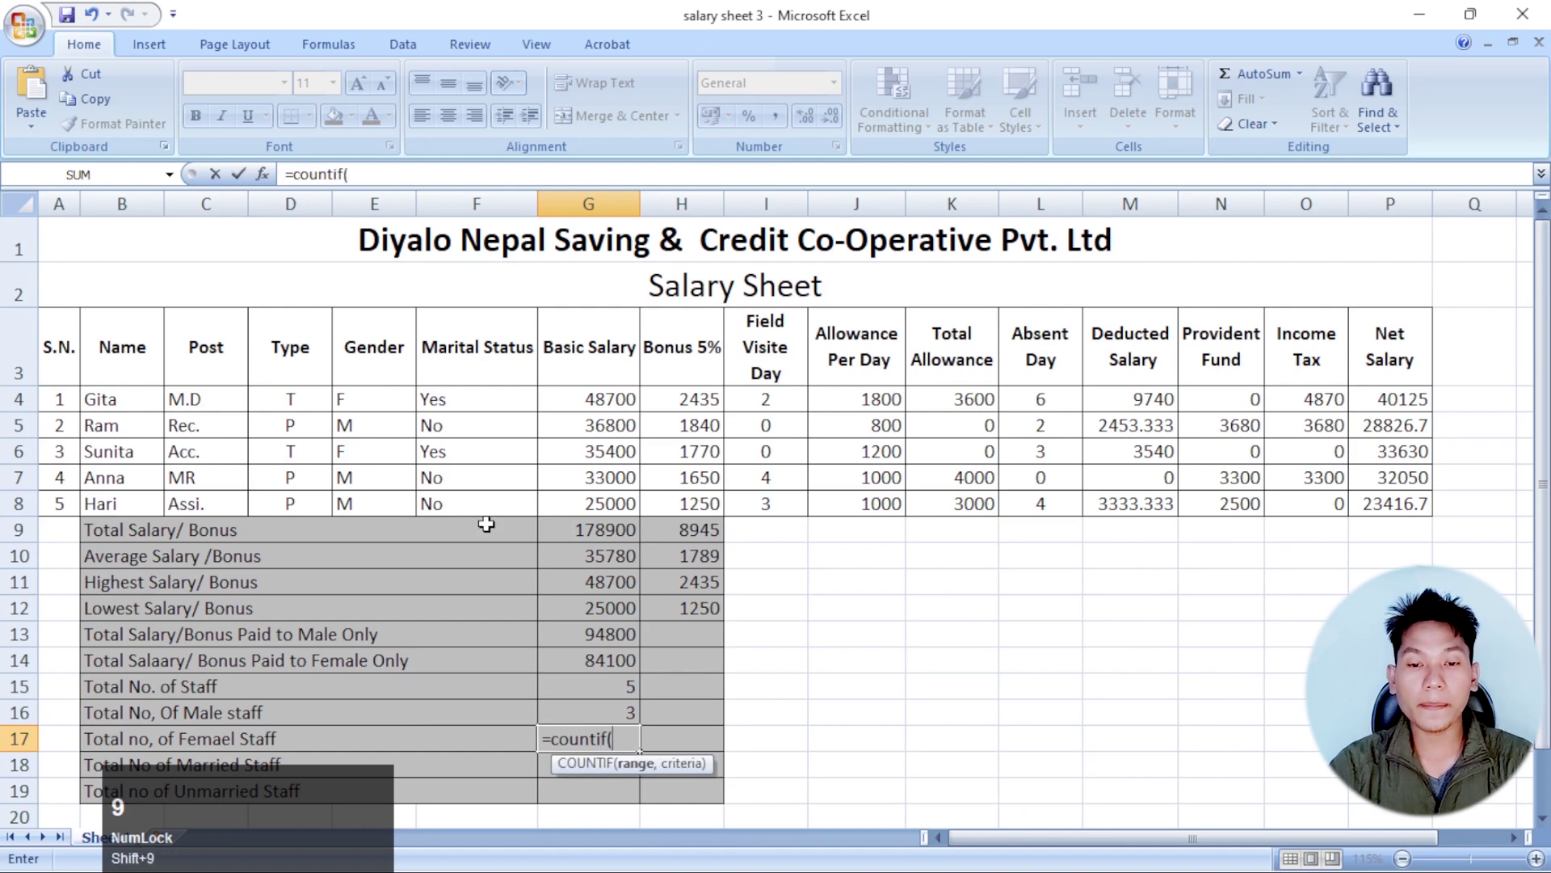
{"action": "left_click_drag", "start_coordinate": [380, 395], "coordinate": [472, 543]}
{"action": "key", "text": ","}
{"action": "key", "text": "shift+'"}
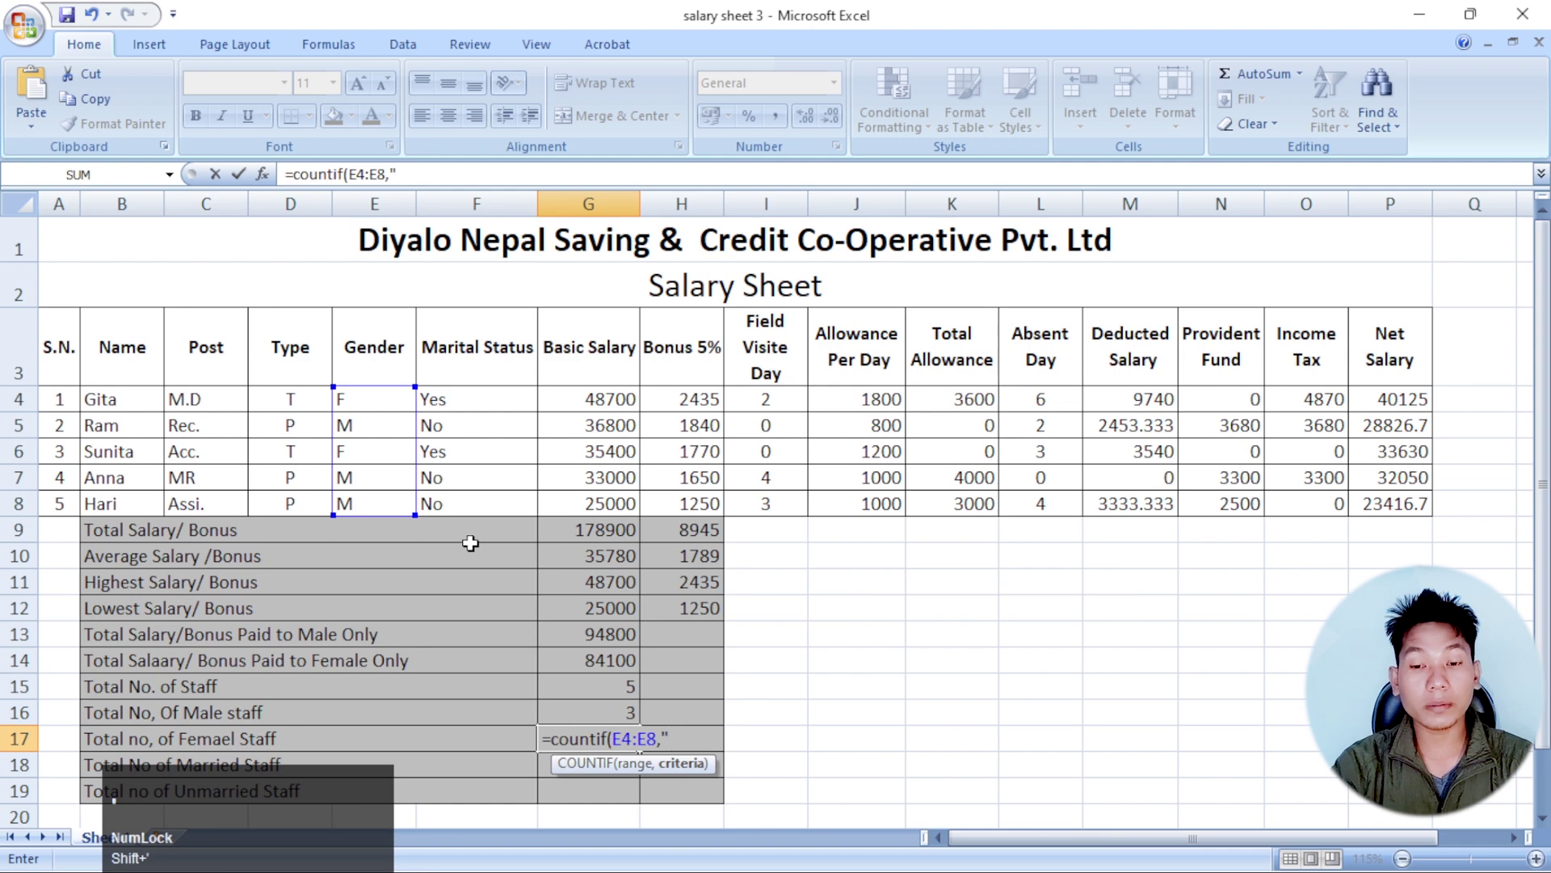
{"action": "key", "text": "shift+f"}
{"action": "key", "text": "shift+'"}
{"action": "key", "text": "shift+0"}
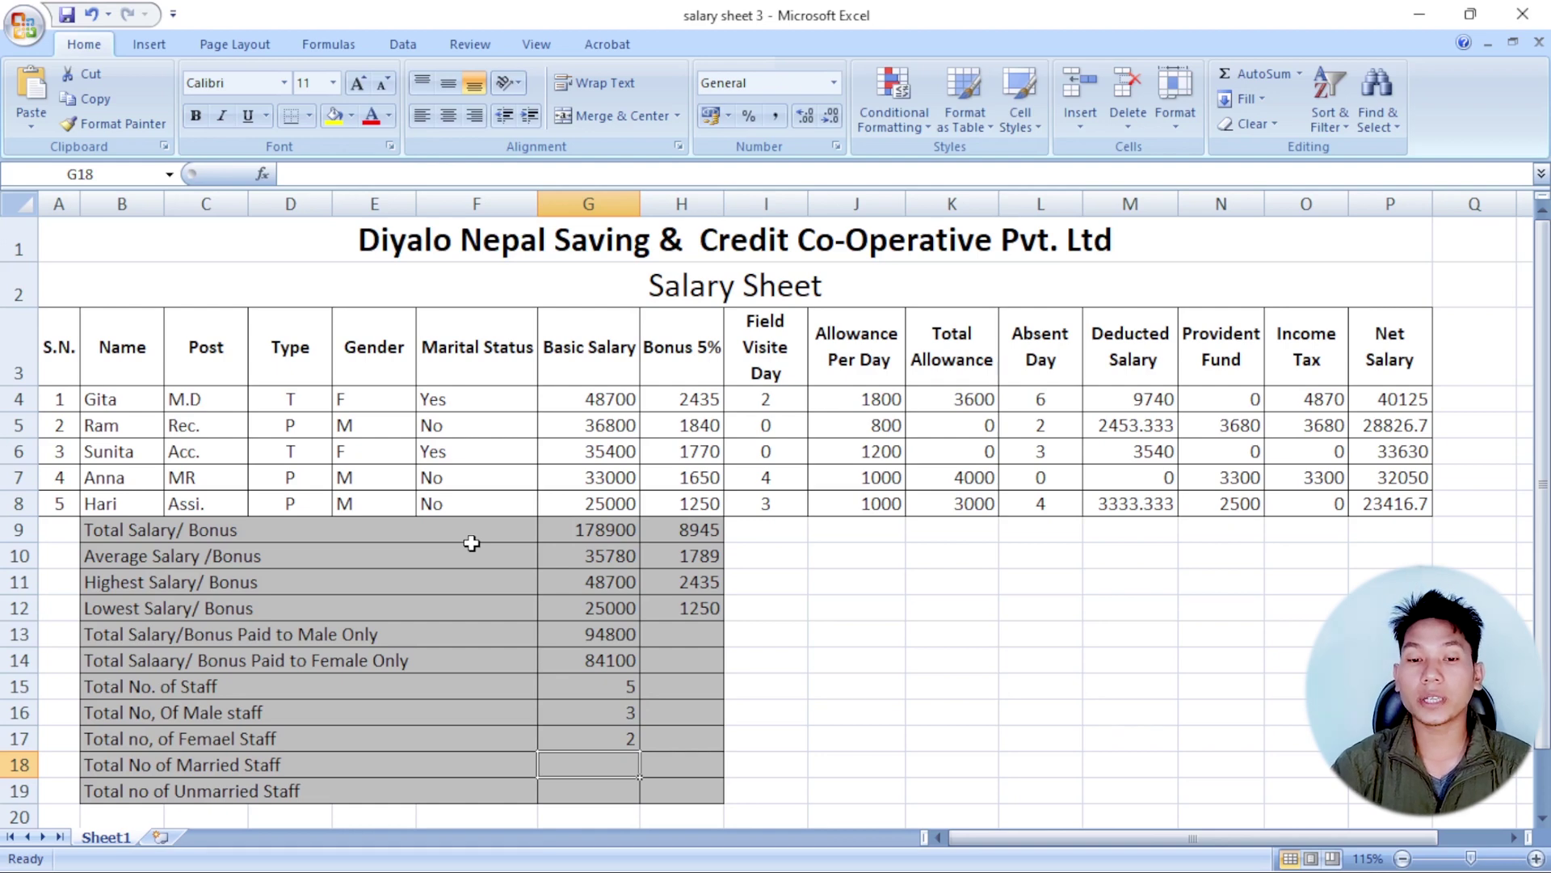
- Count married staff in G18 with =COUNTIF(F4:F8,"Yes"), giving 2
{"action": "key", "text": "="}
{"action": "type", "text": "countif"}
{"action": "key", "text": "shift+9"}
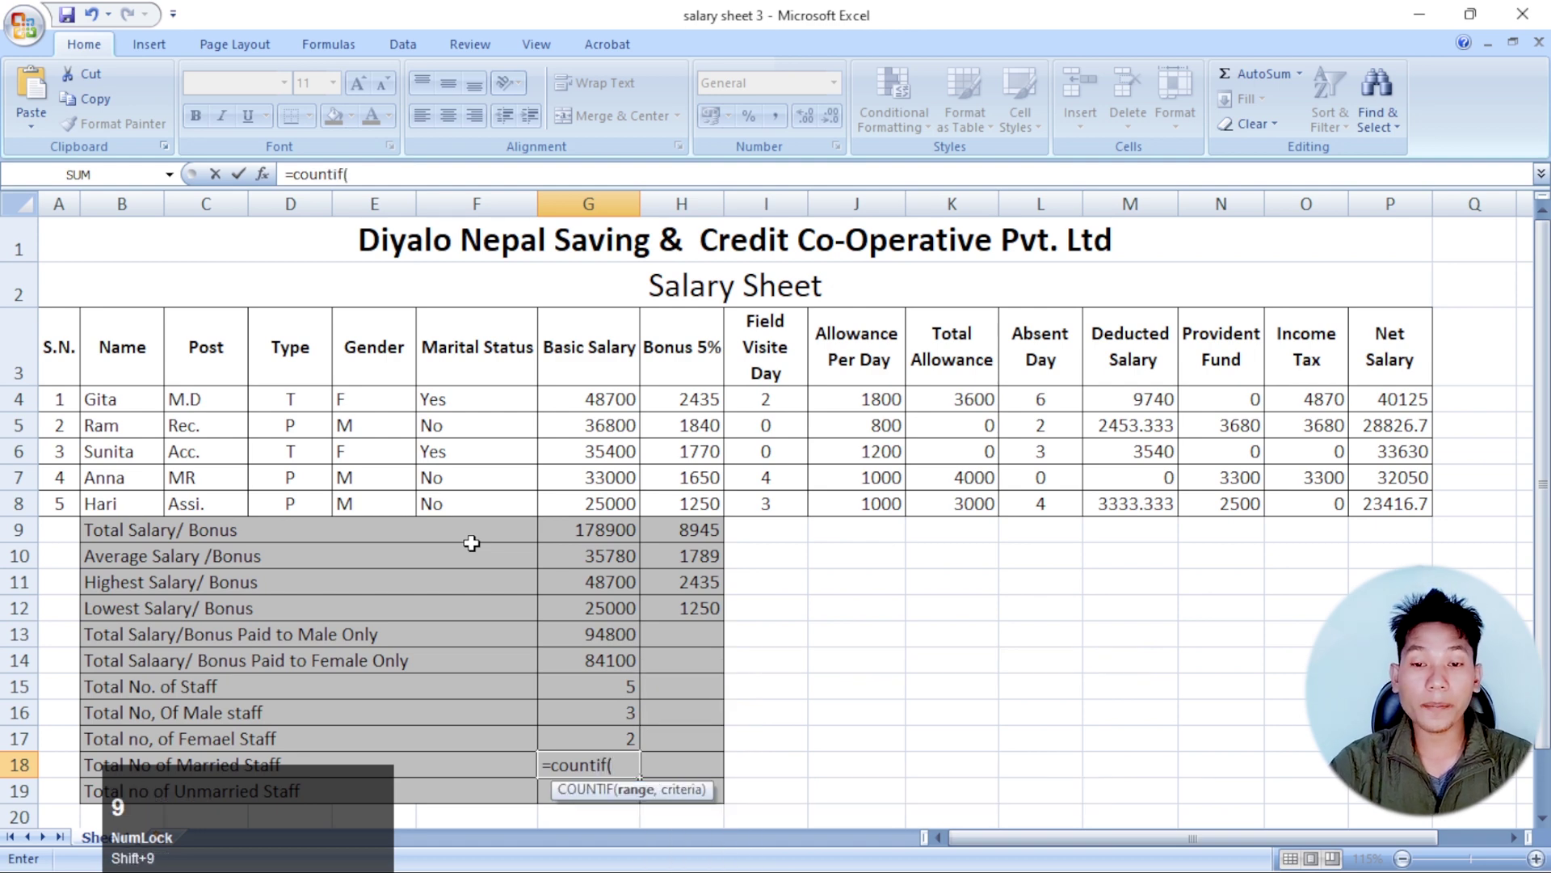
{"action": "left_click_drag", "start_coordinate": [467, 403], "coordinate": [758, 597]}
{"action": "key", "text": ","}
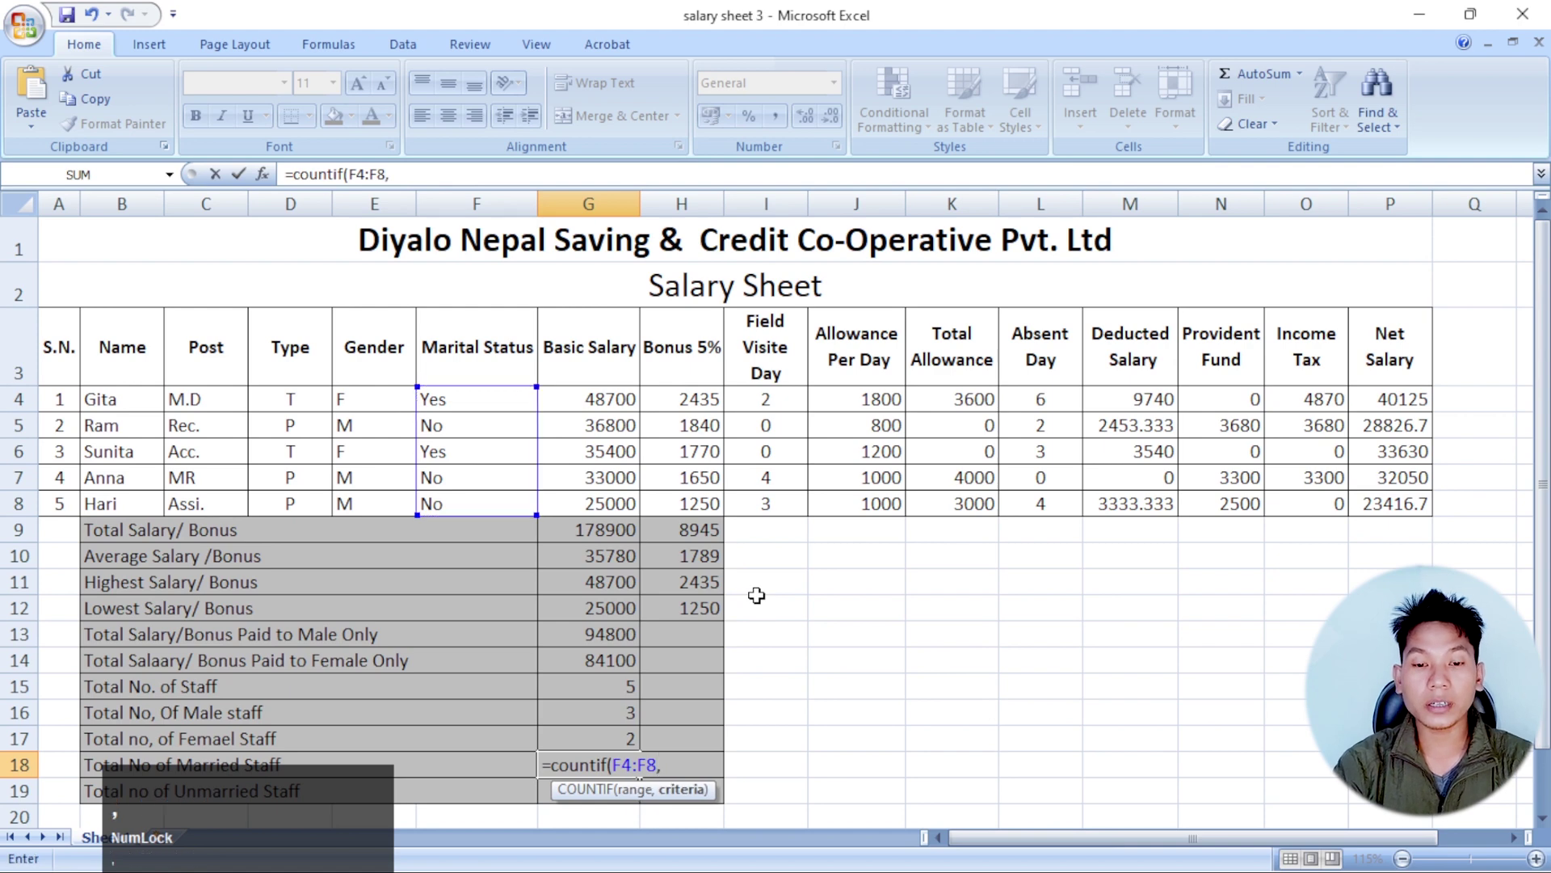
{"action": "type", "text": "'"}
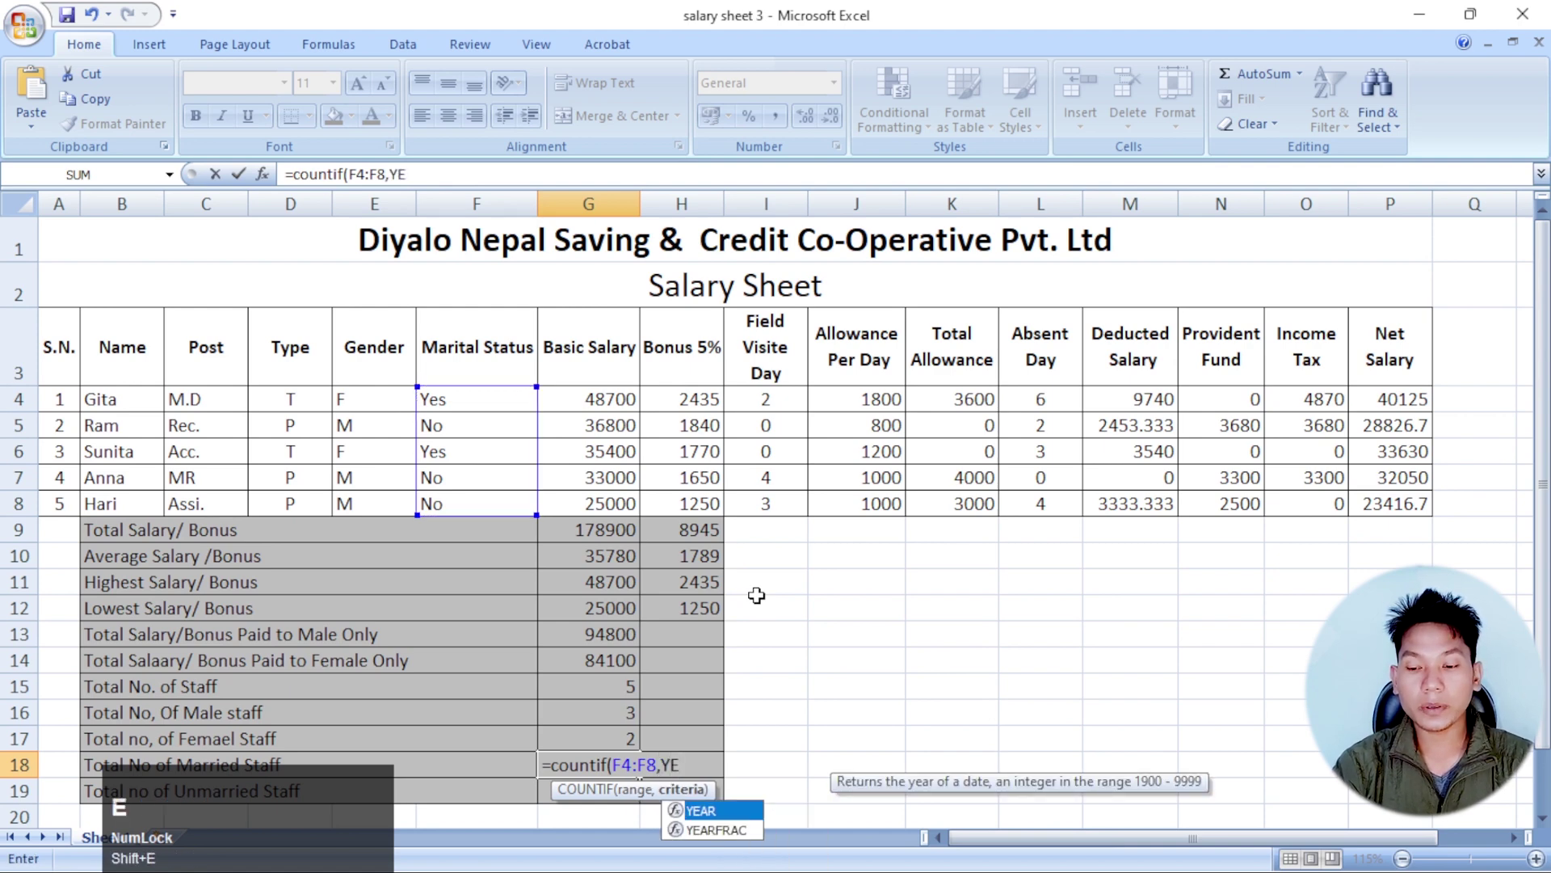
{"action": "key", "text": "BackSpace"}
{"action": "type", "text": "es"}
{"action": "key", "text": "shift+'"}
{"action": "key", "text": "shift+0"}
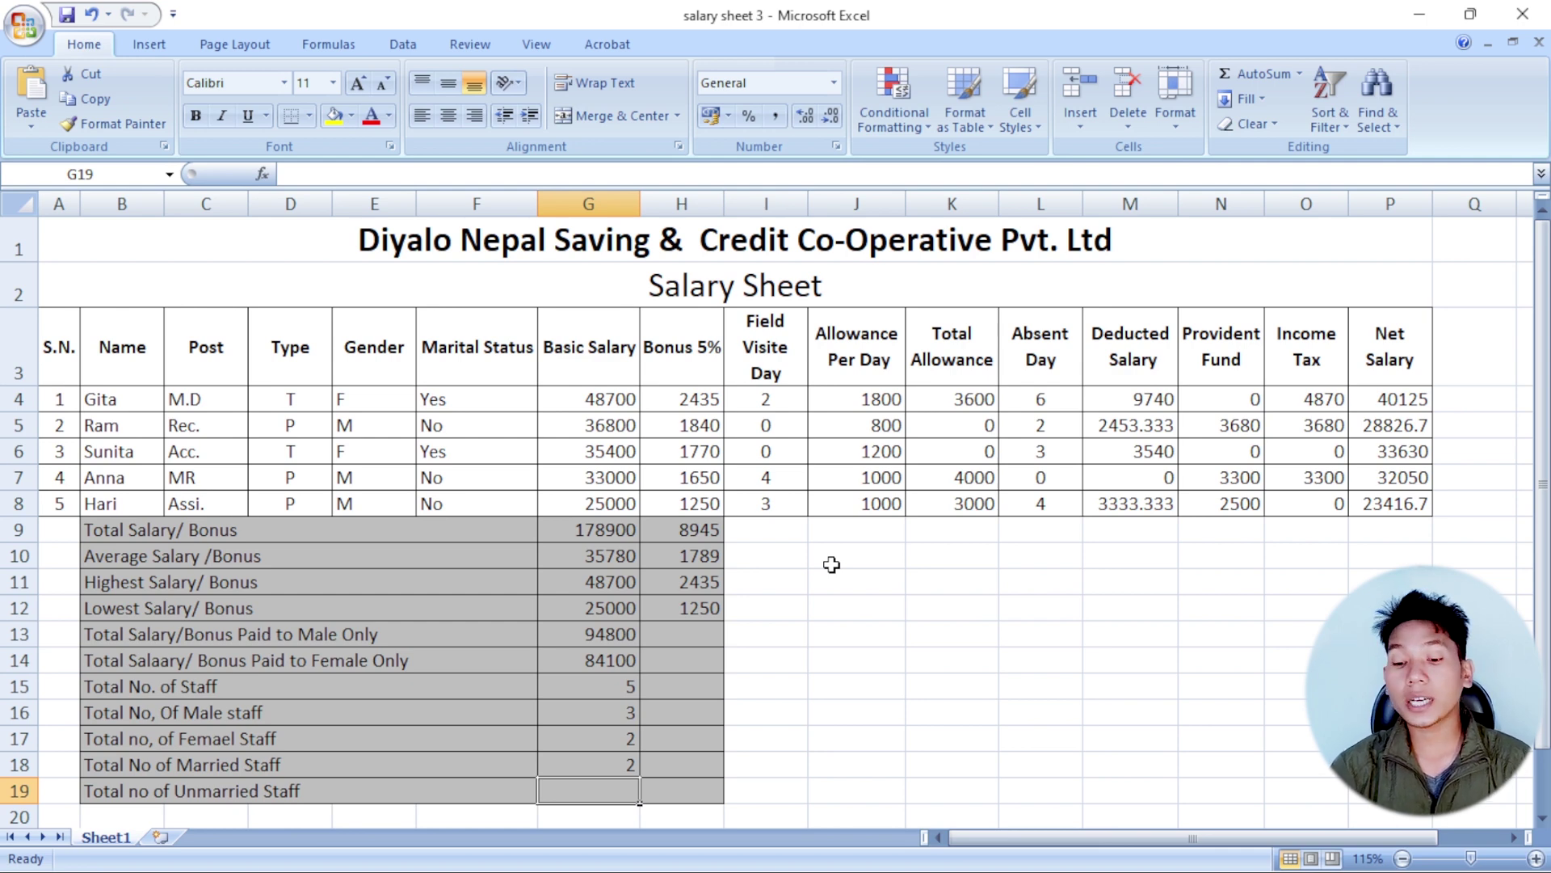
- Count unmarried staff in G19 with =COUNTIF(F4:F8,"no"), giving 3
{"action": "key", "text": "="}
{"action": "type", "text": "countif"}
{"action": "key", "text": "shift+9"}
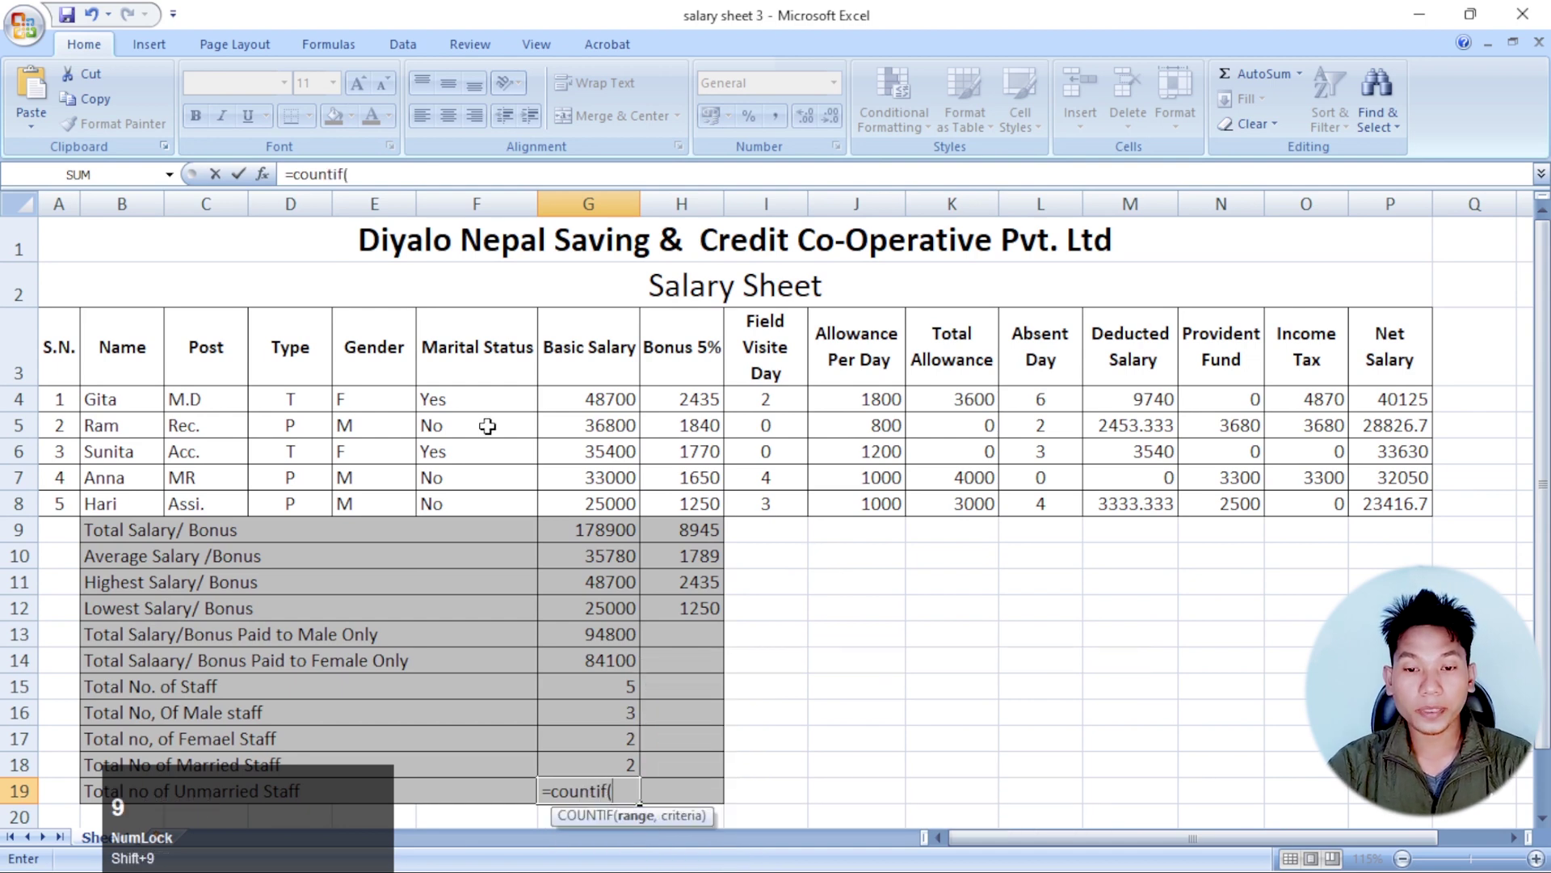
{"action": "left_click_drag", "start_coordinate": [476, 406], "coordinate": [477, 504]}
{"action": "key", "text": ","}
{"action": "type", "text": "'"}
{"action": "key", "text": "shift+'"}
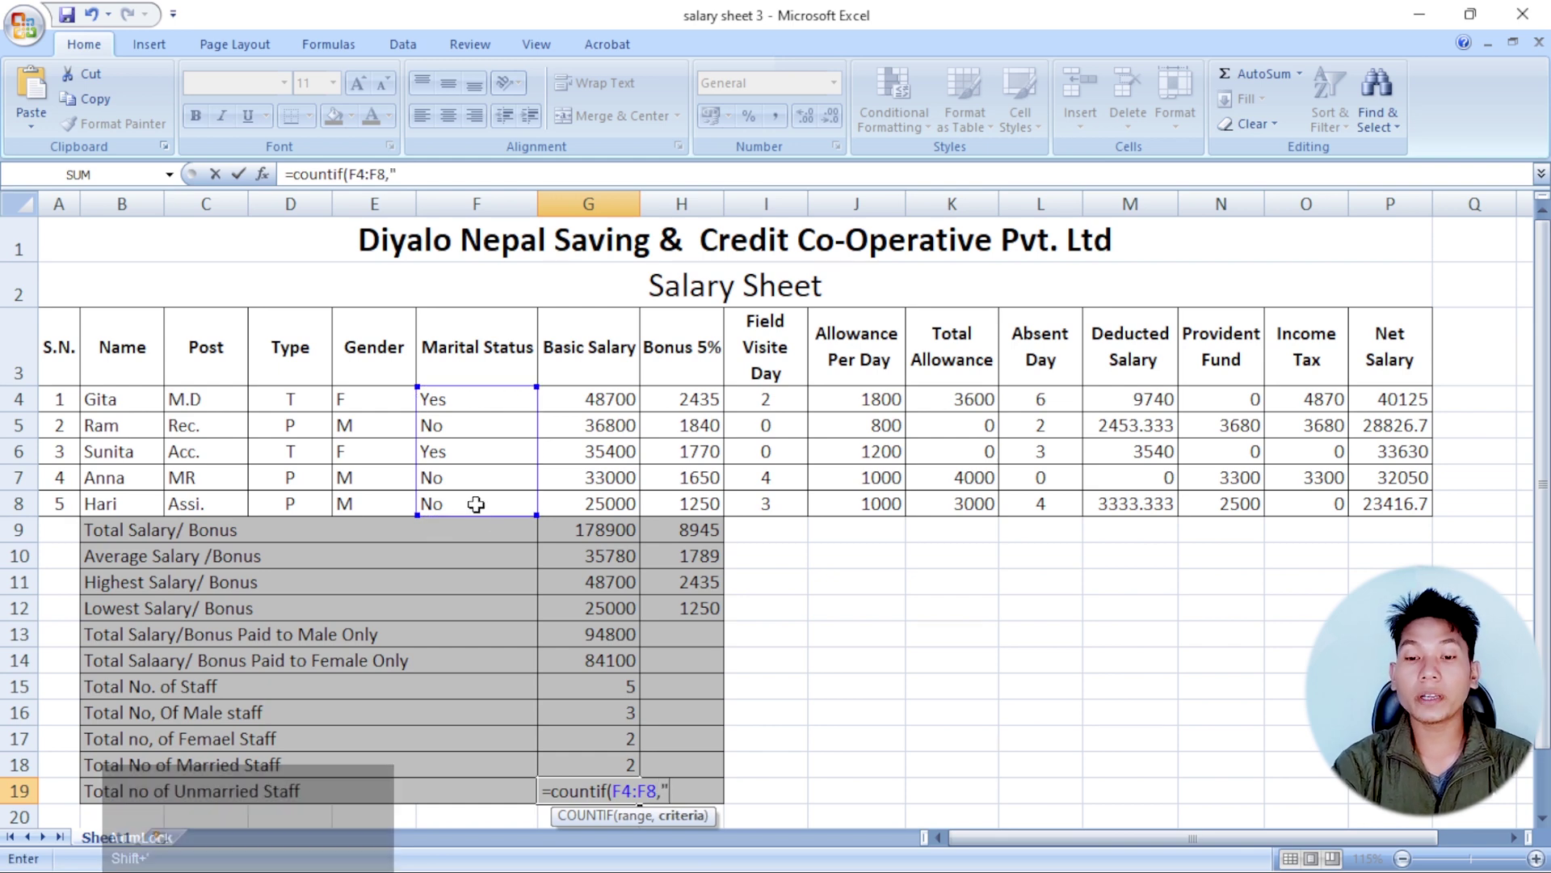
{"action": "type", "text": "no"}
{"action": "key", "text": "shift+'"}
{"action": "key", "text": "shift+0"}
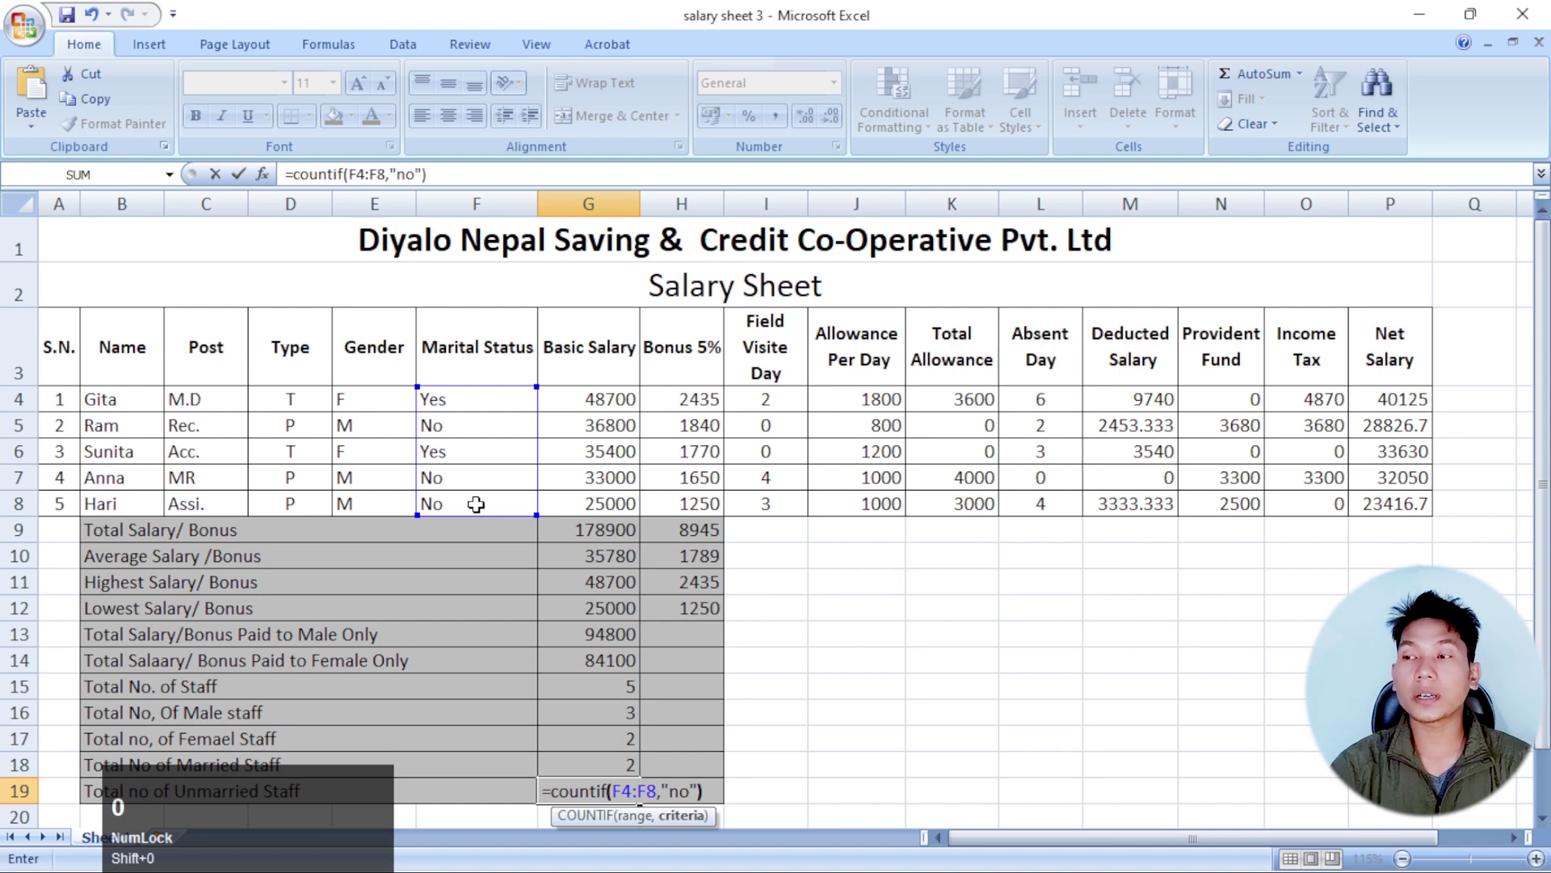
{"action": "left_click", "coordinate": [635, 747]}
{"action": "scroll", "scroll_direction": "up", "scroll_amount": 3}
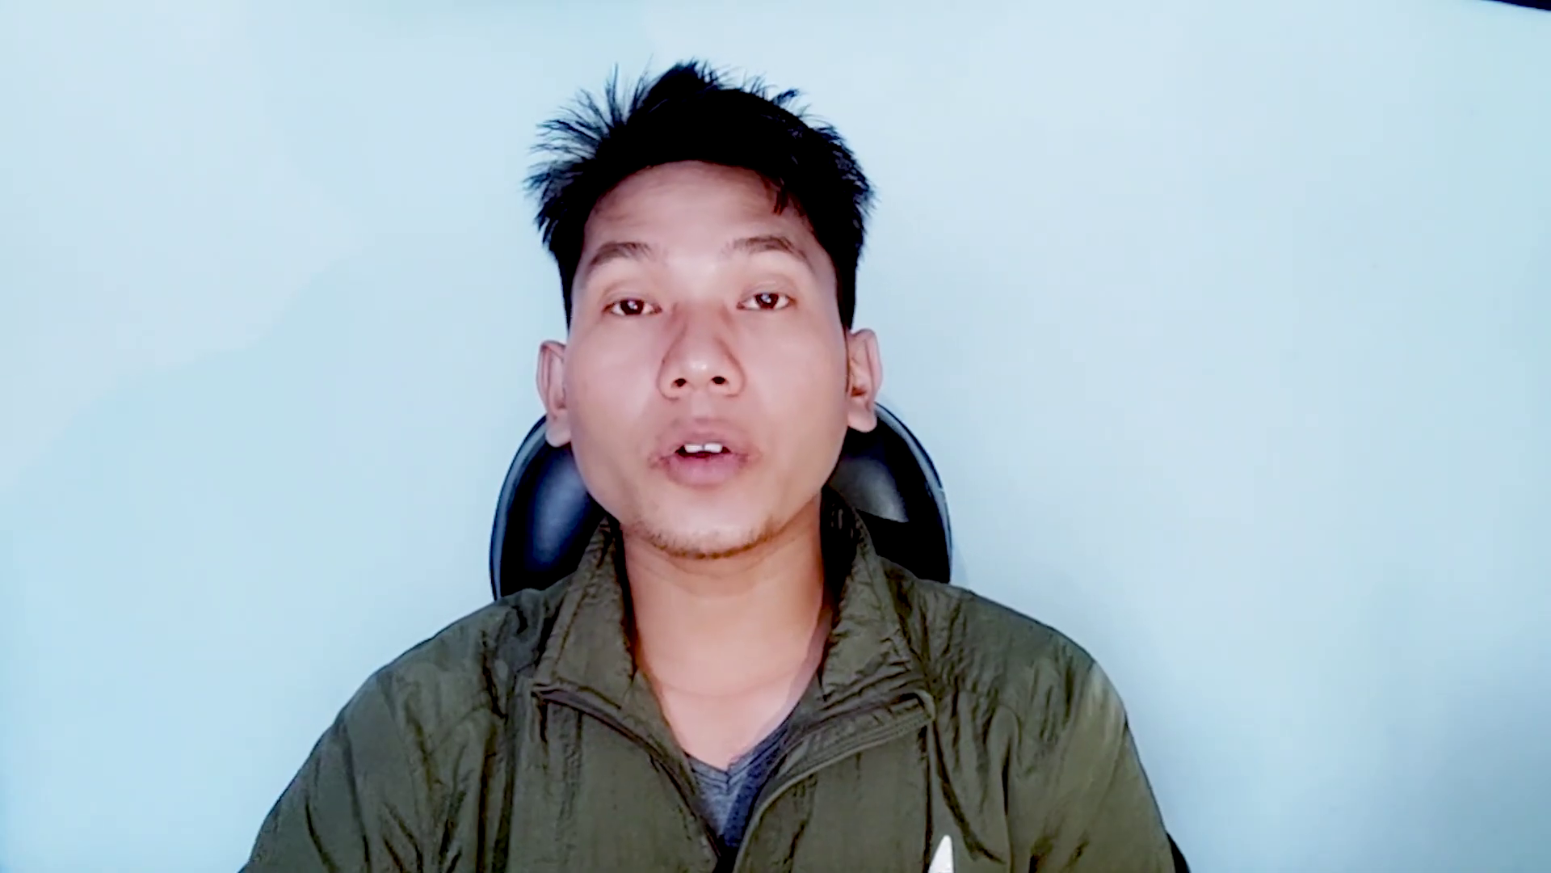